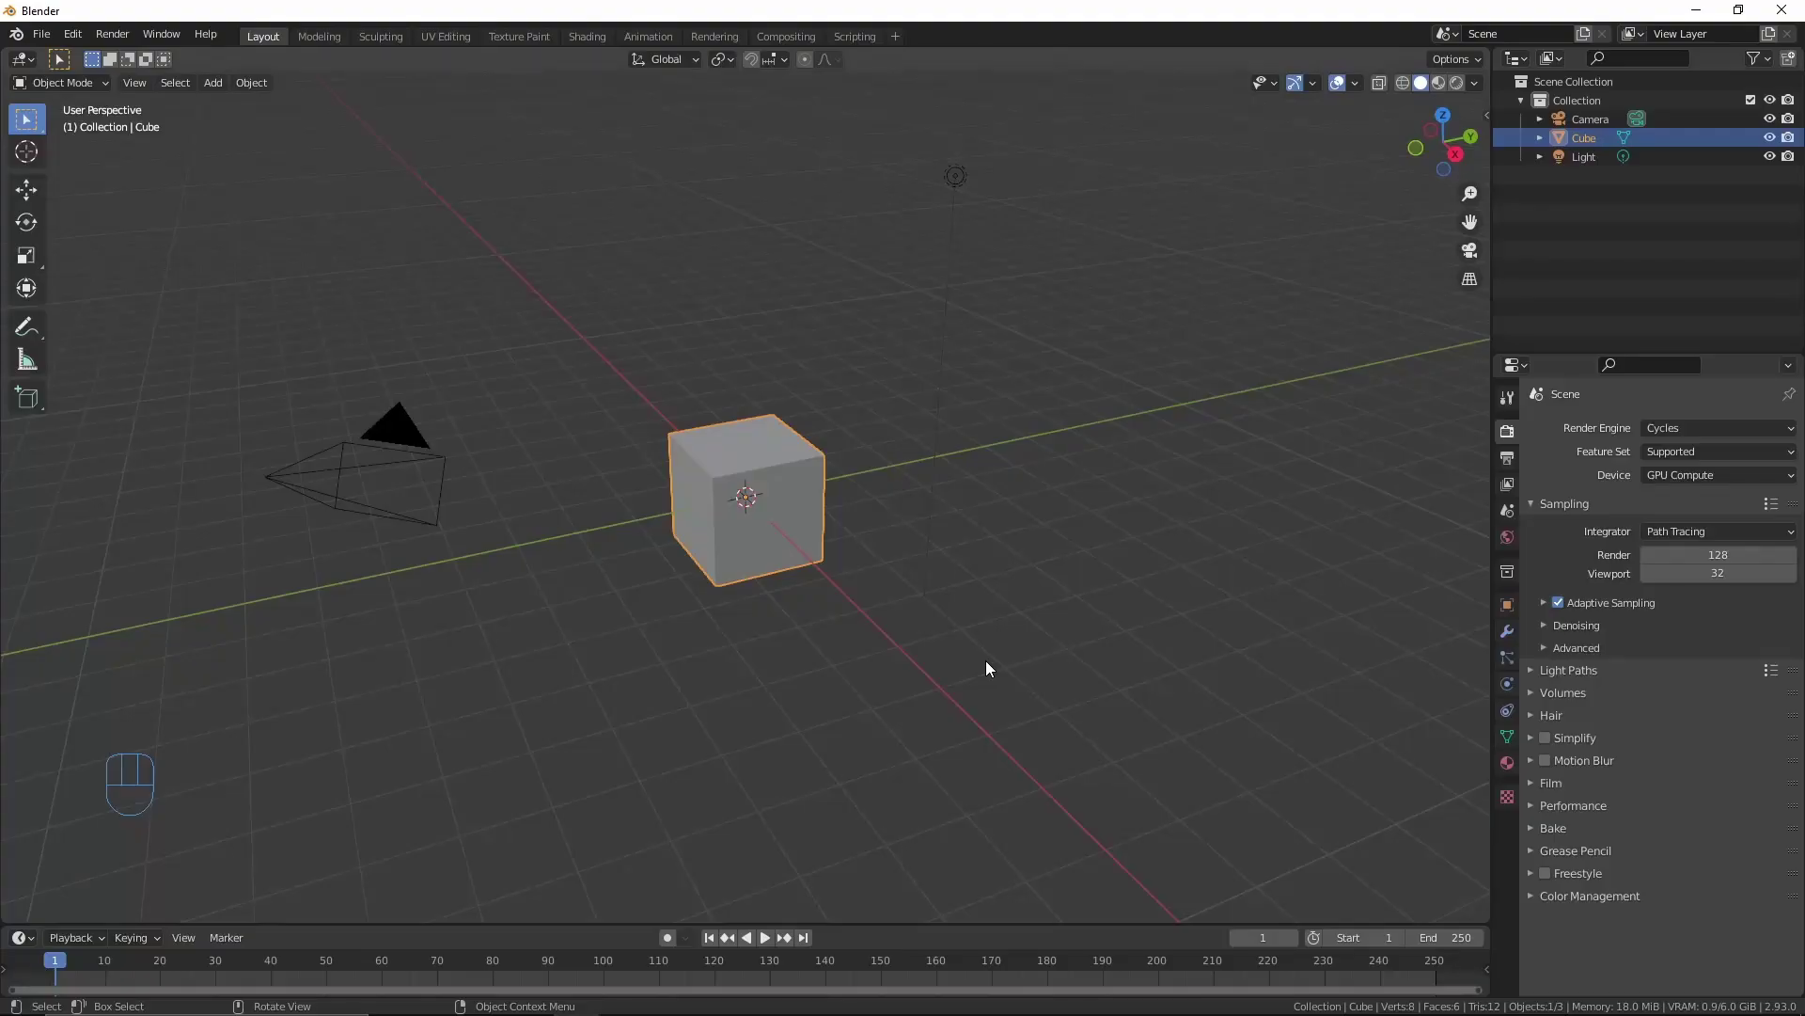
Step: Delete the default cube, camera and light and switch to Top view
key("a")
key("x")
key("KP_7")
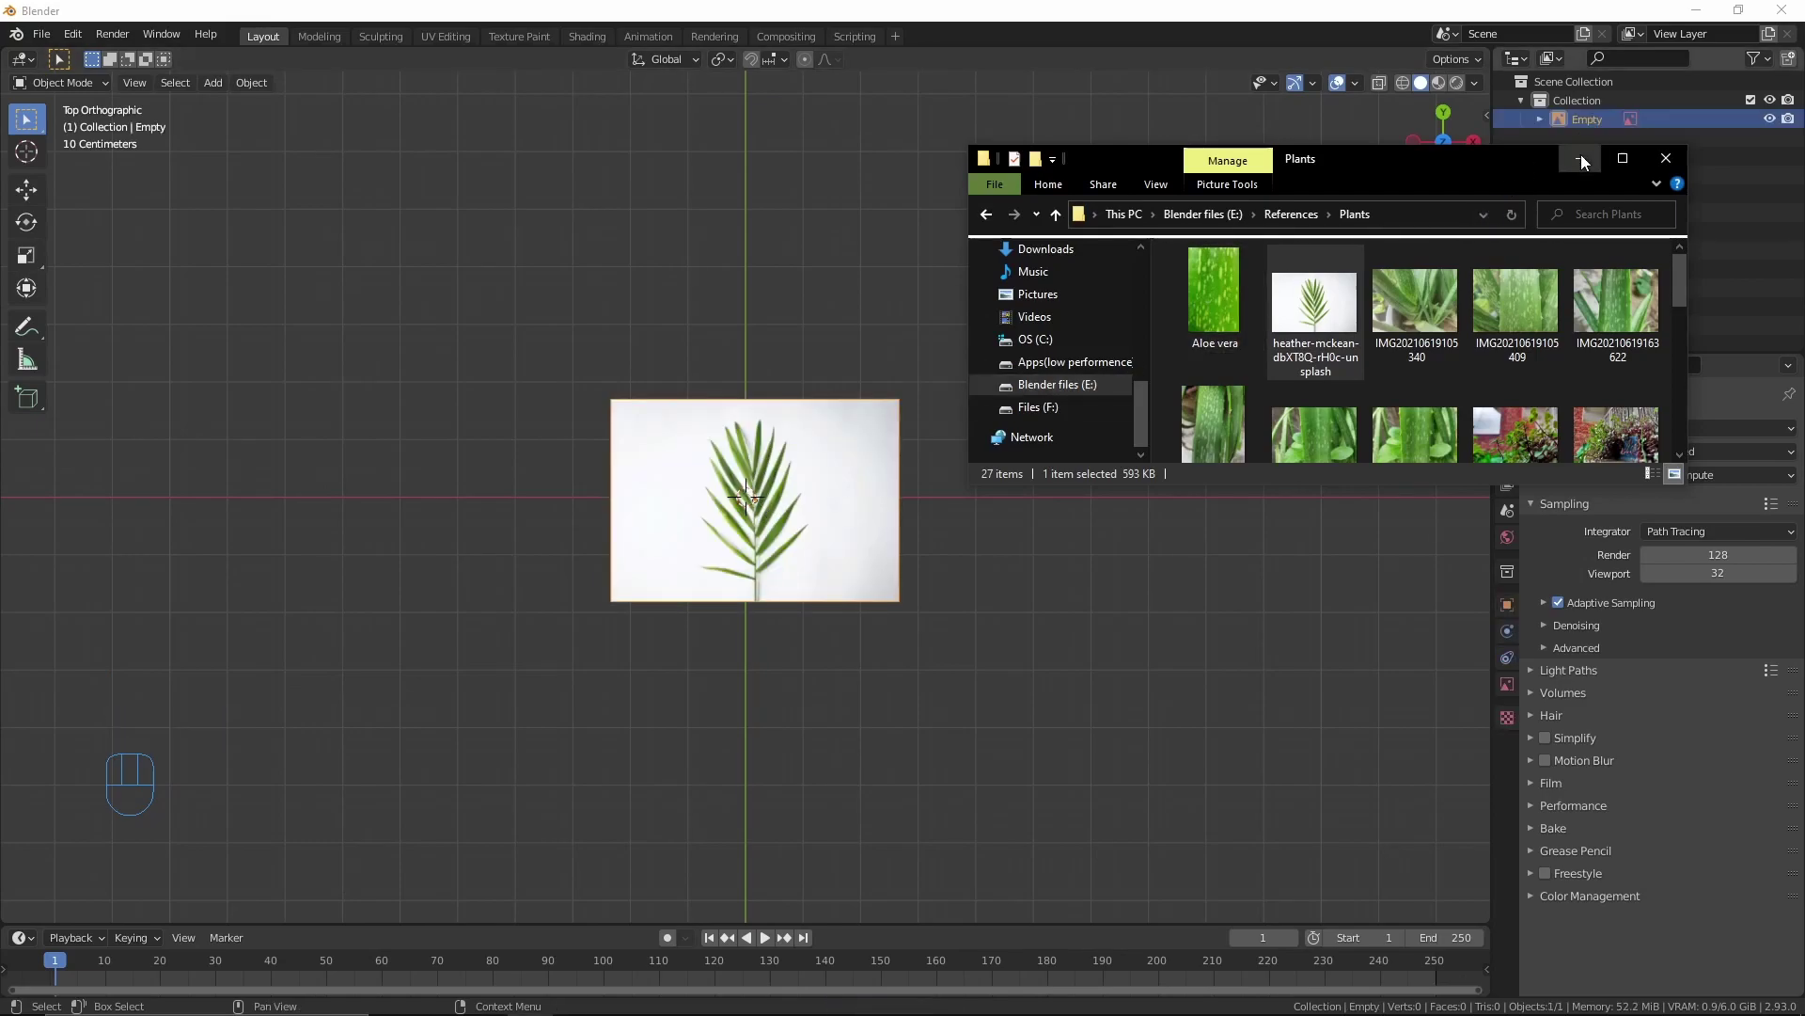
Step: Drag in the palm frond photo, clear its location and move it up Y so the stem base sits at the origin
key("alt+g")
left_click_drag(815, 472, 753, 559)
key("g")
key("g")
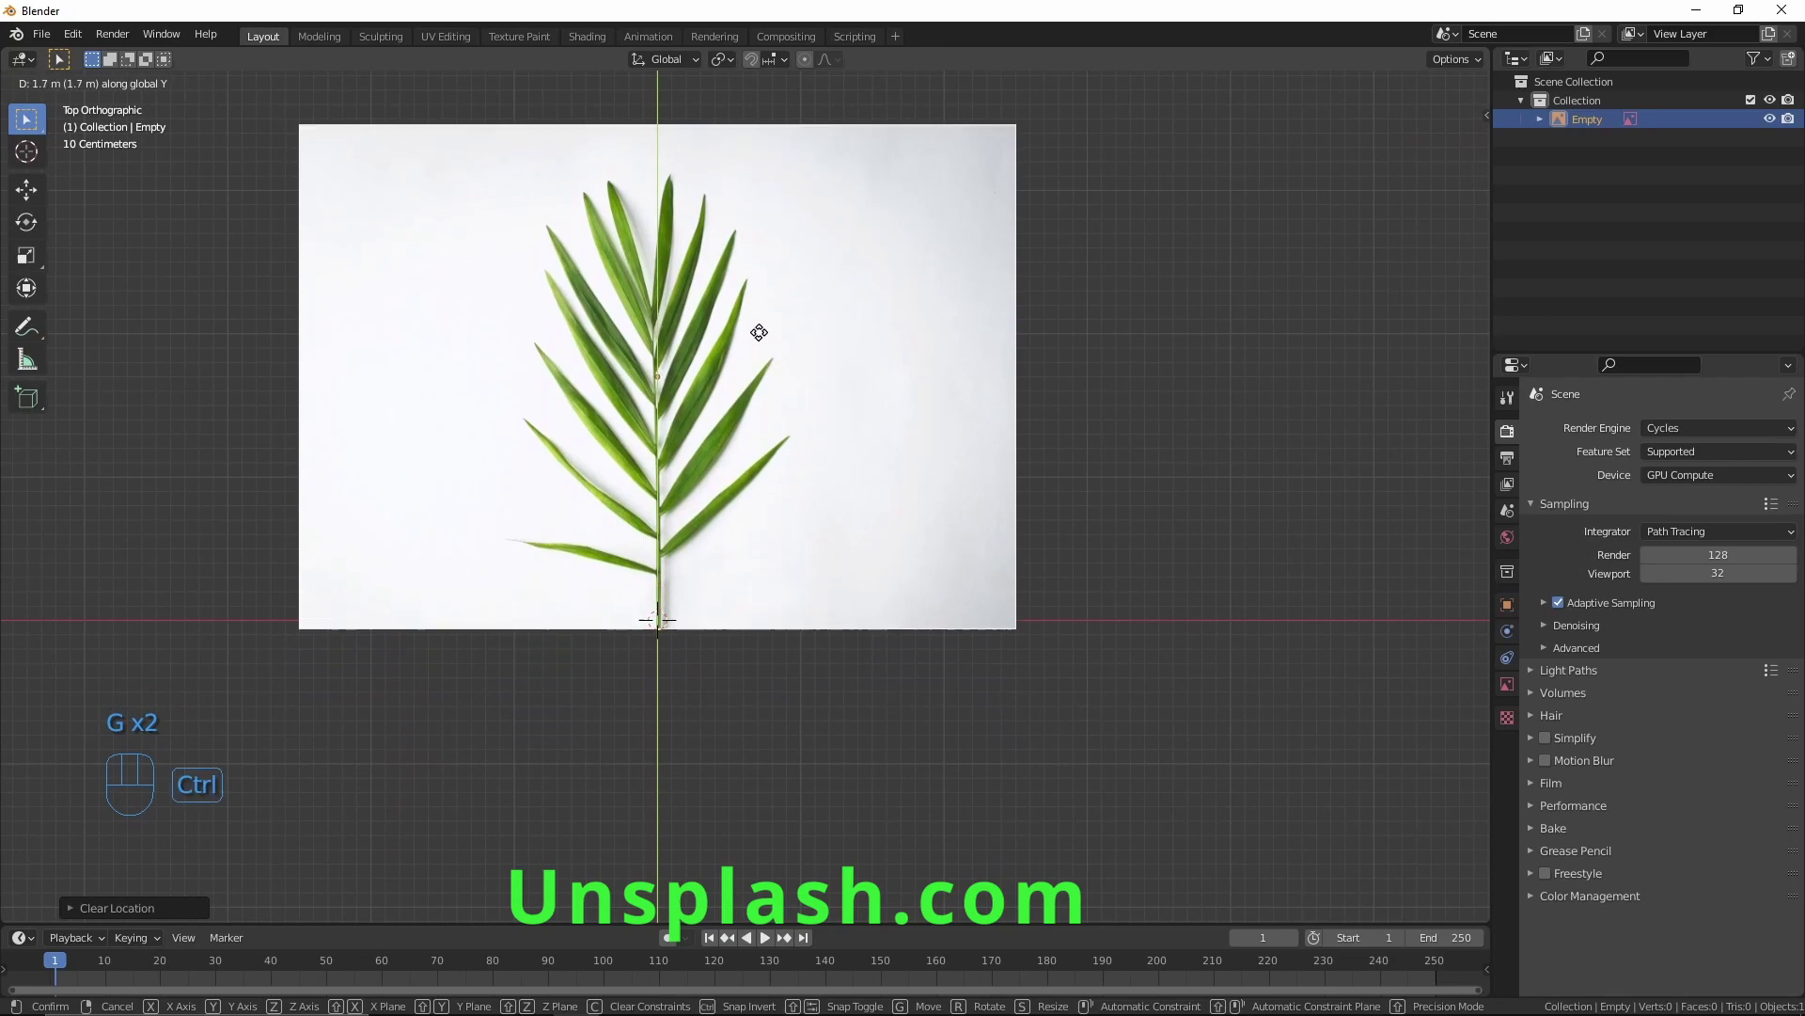
left_click(1518, 696)
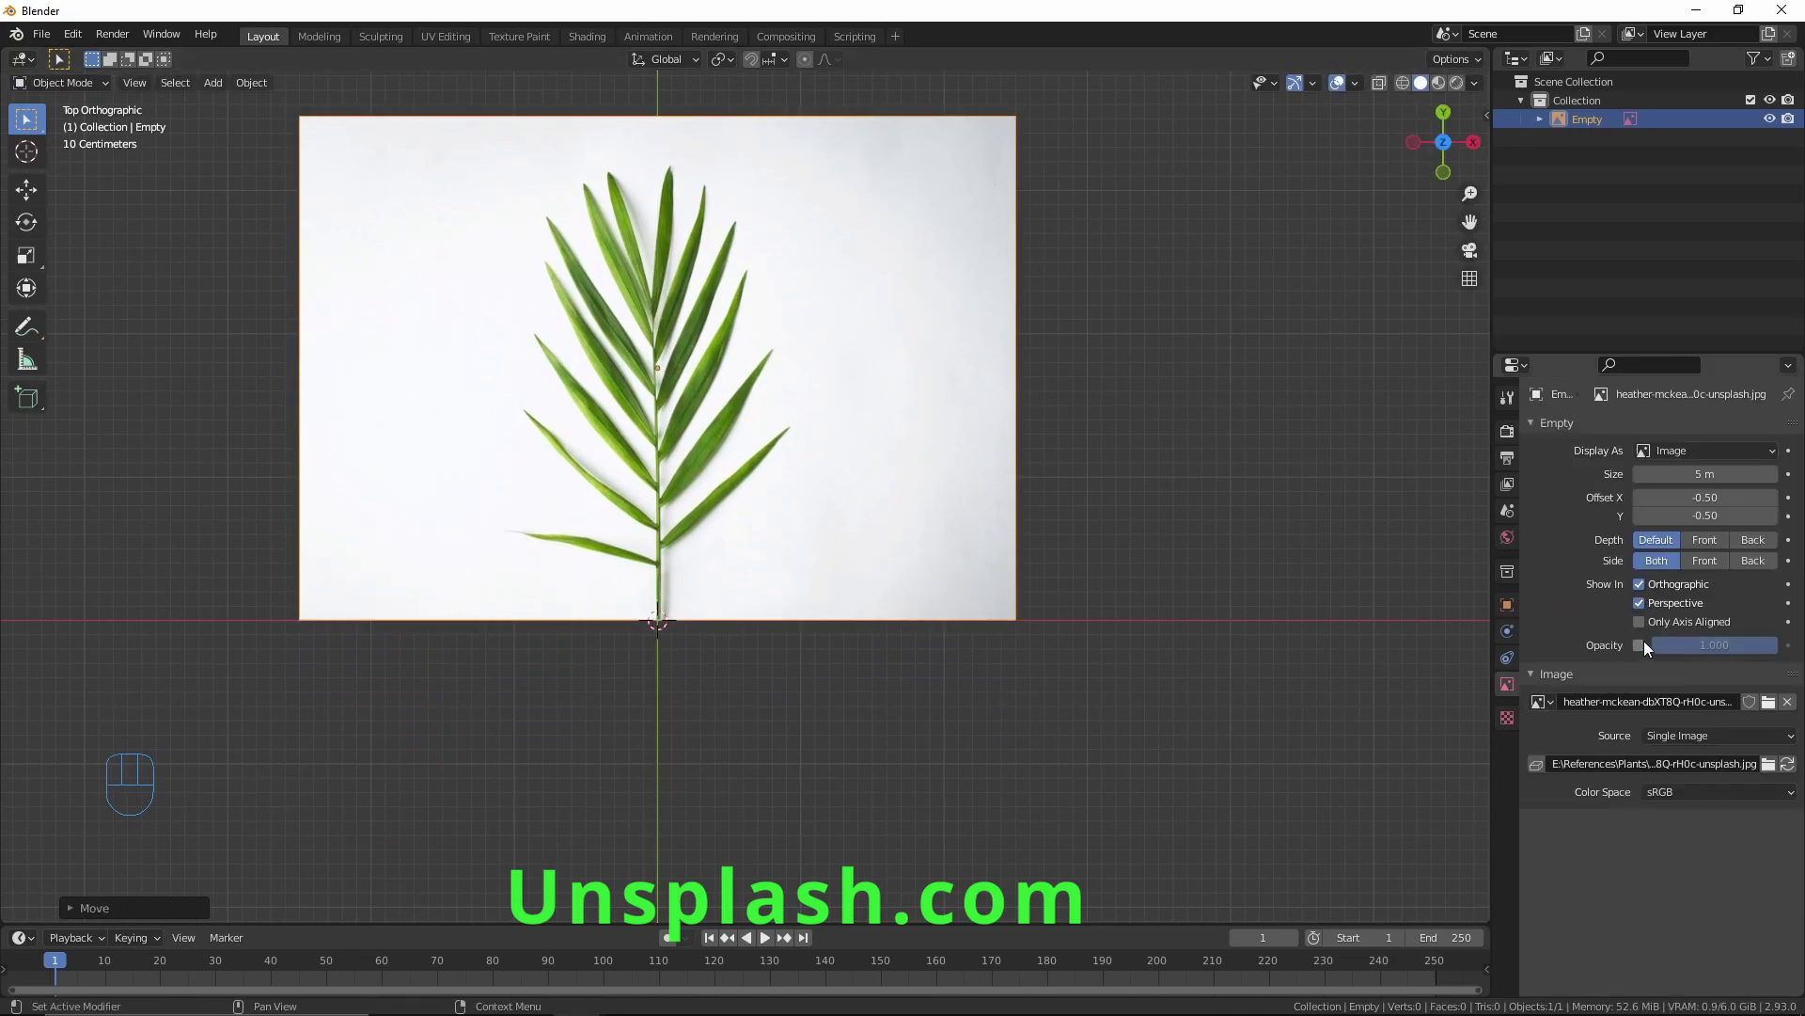
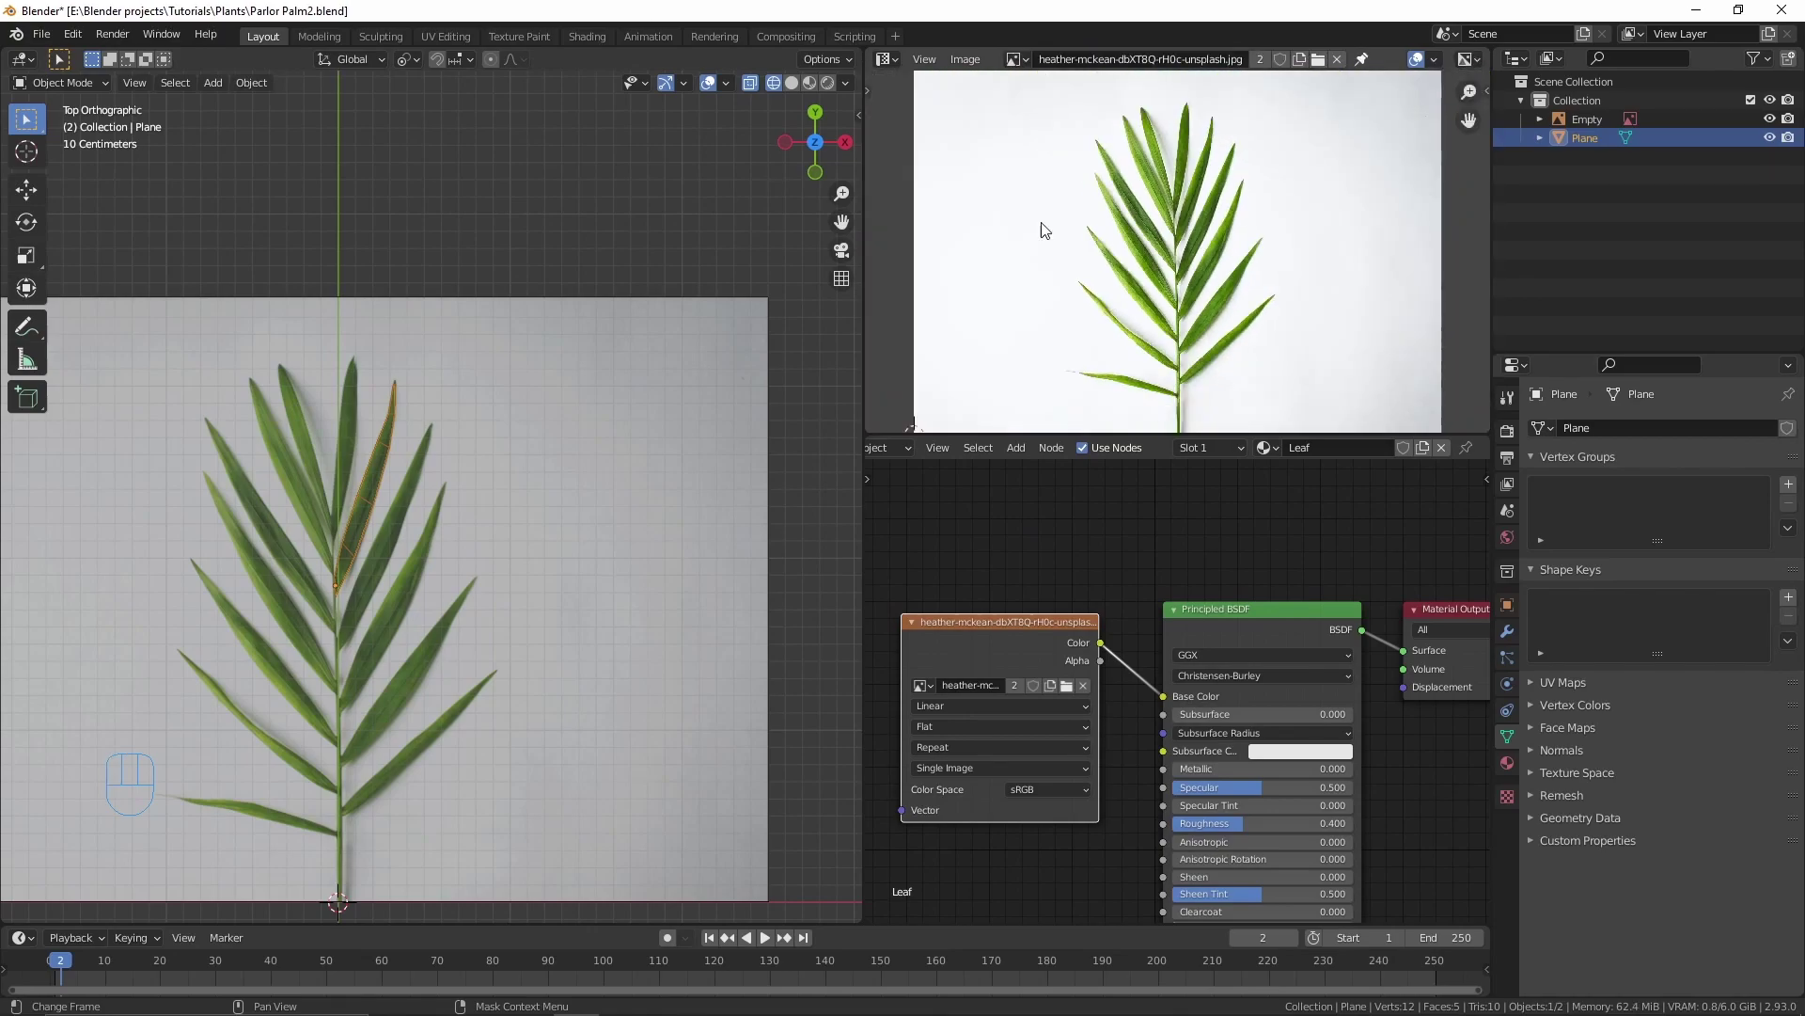
Step: Project the plane's UVs from view and align them over one leaflet of the photo
key("Tab")
key("u")
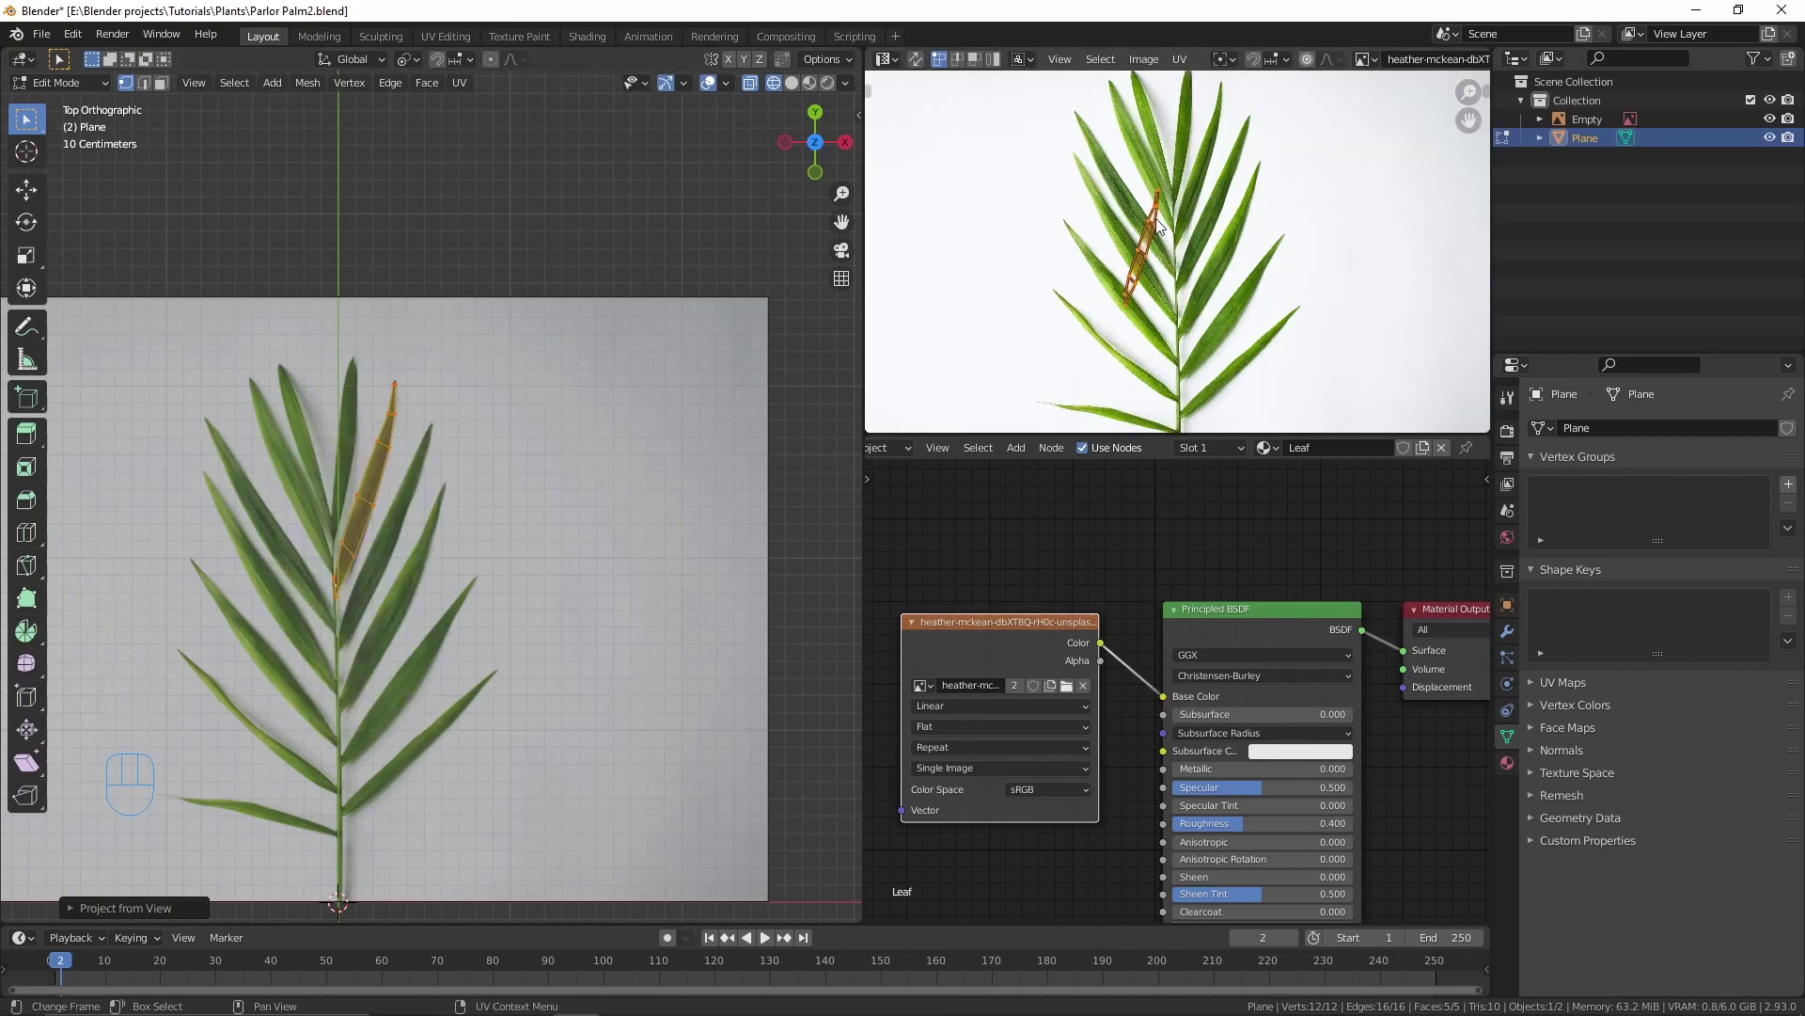
middle_click(1173, 220)
key("g")
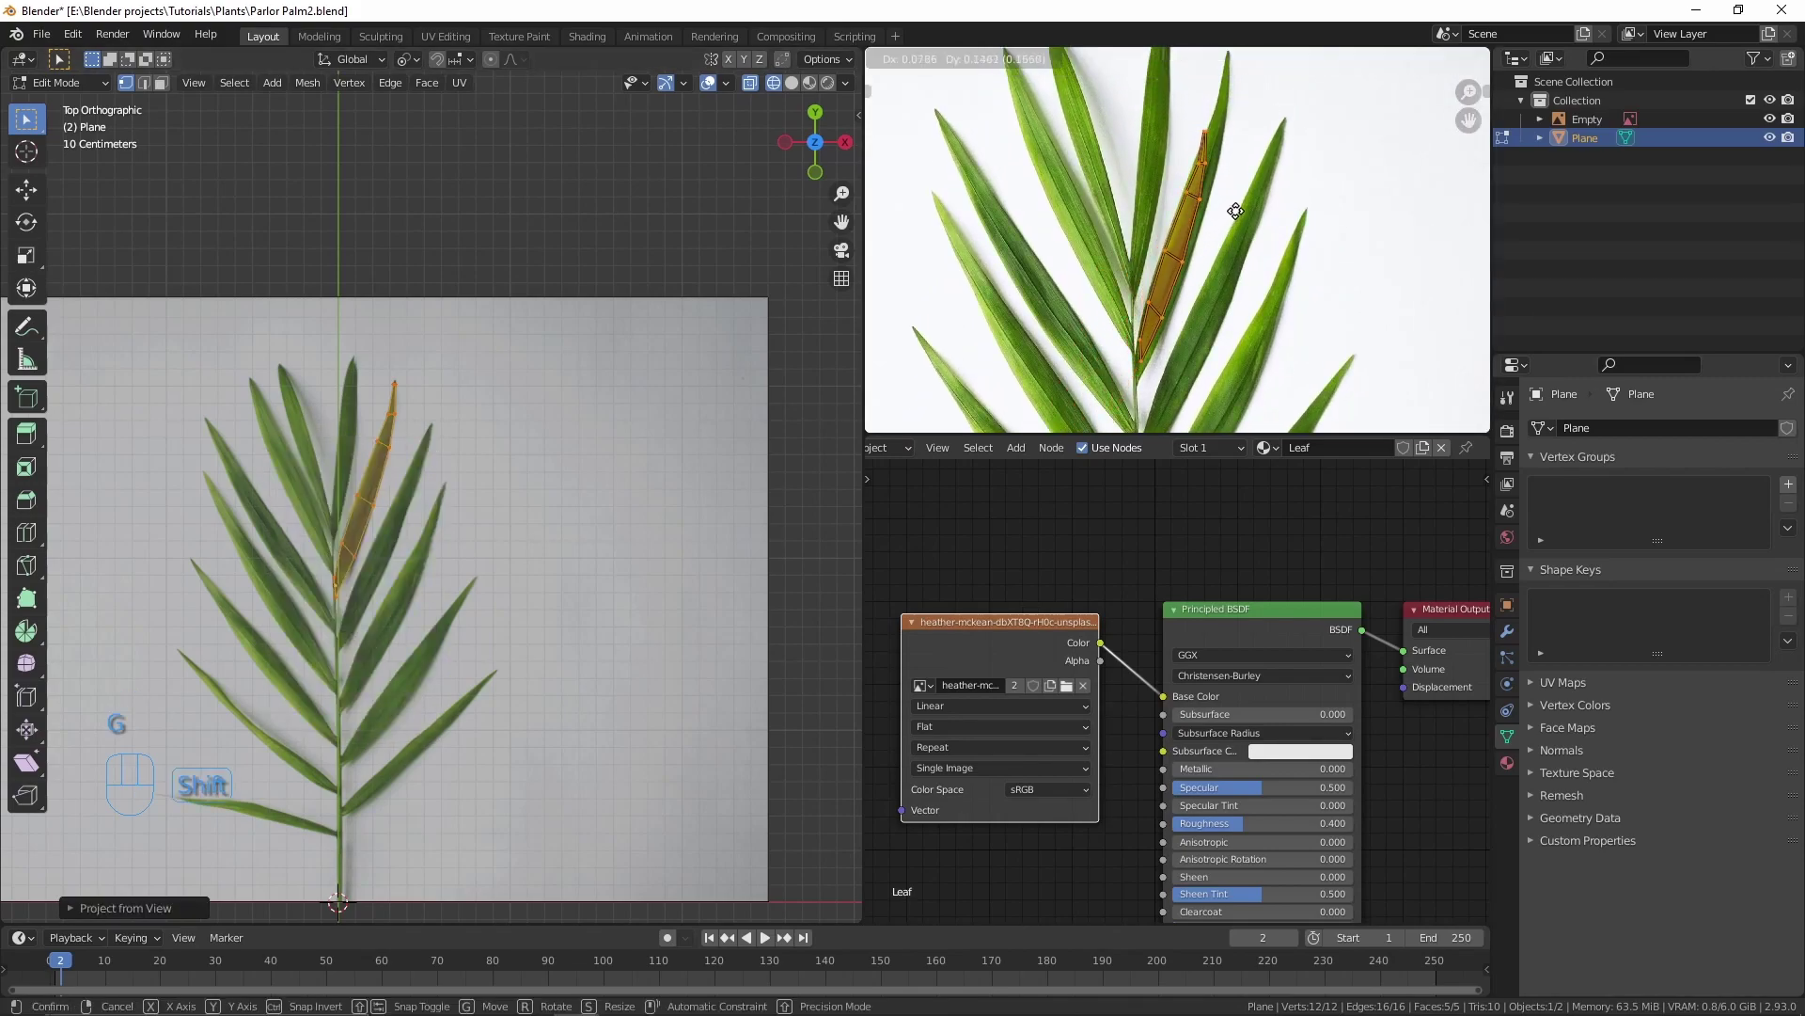
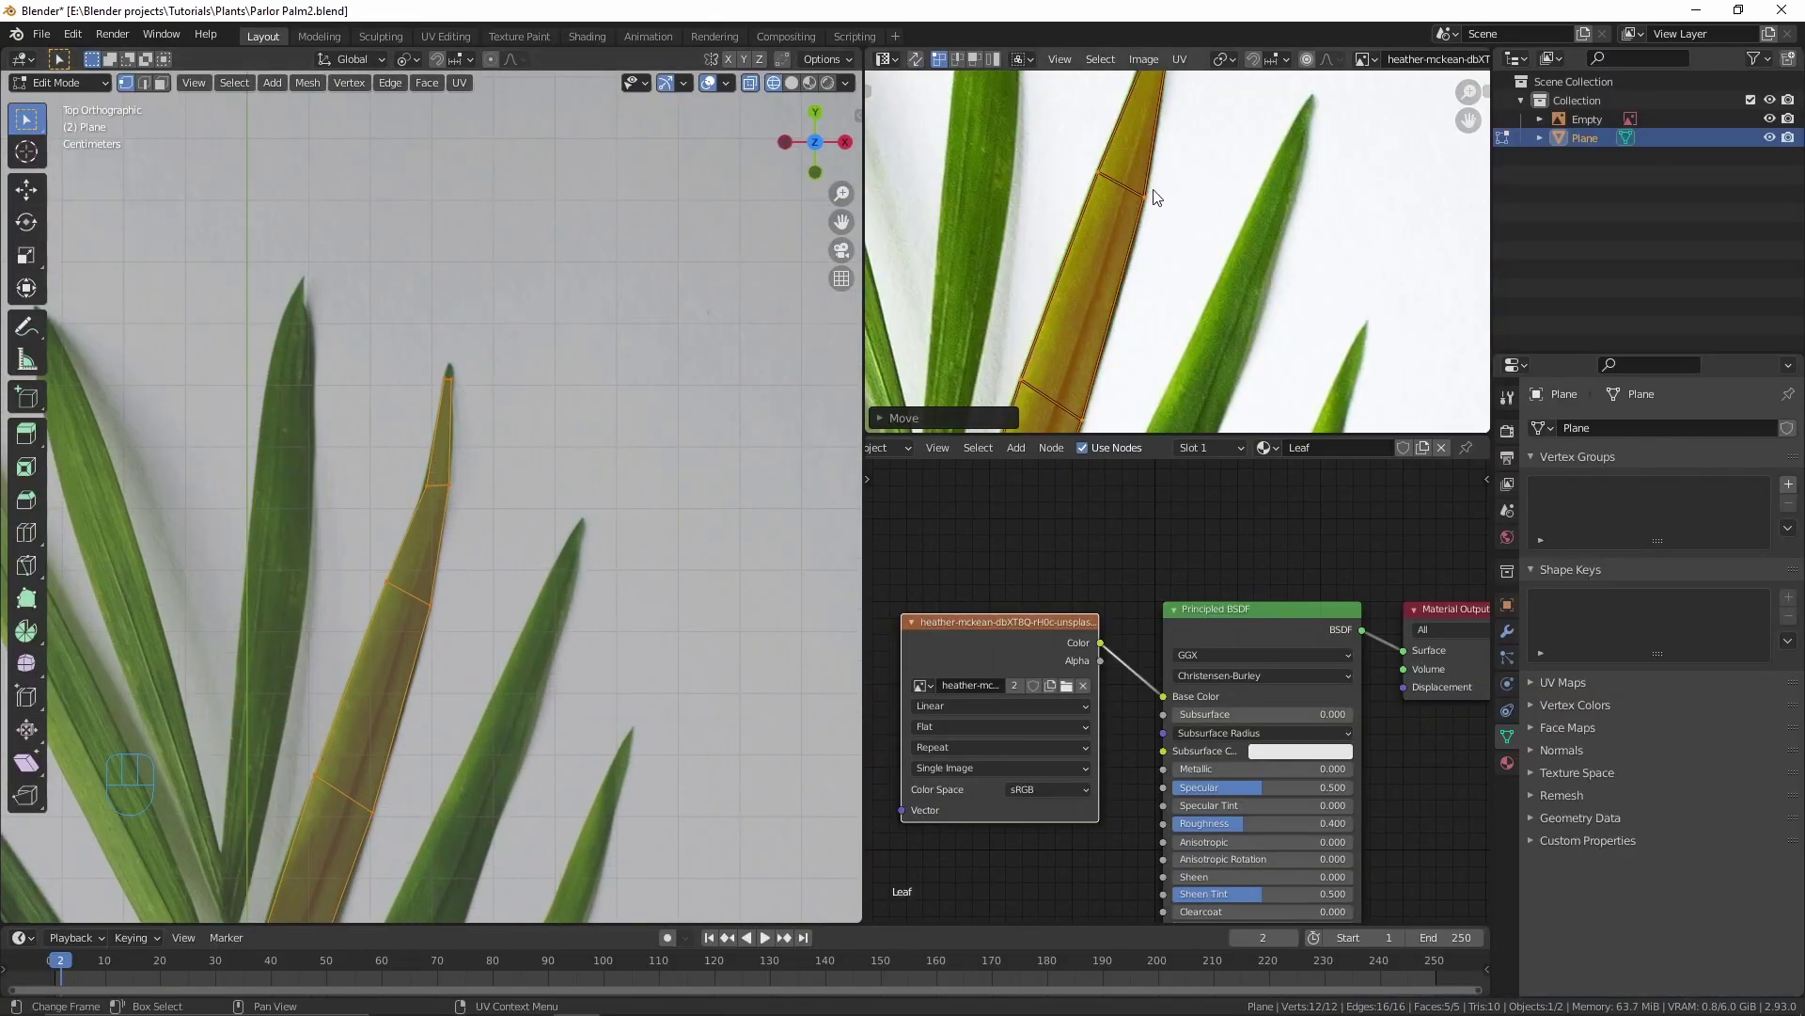
left_click_drag(1150, 263, 1139, 398)
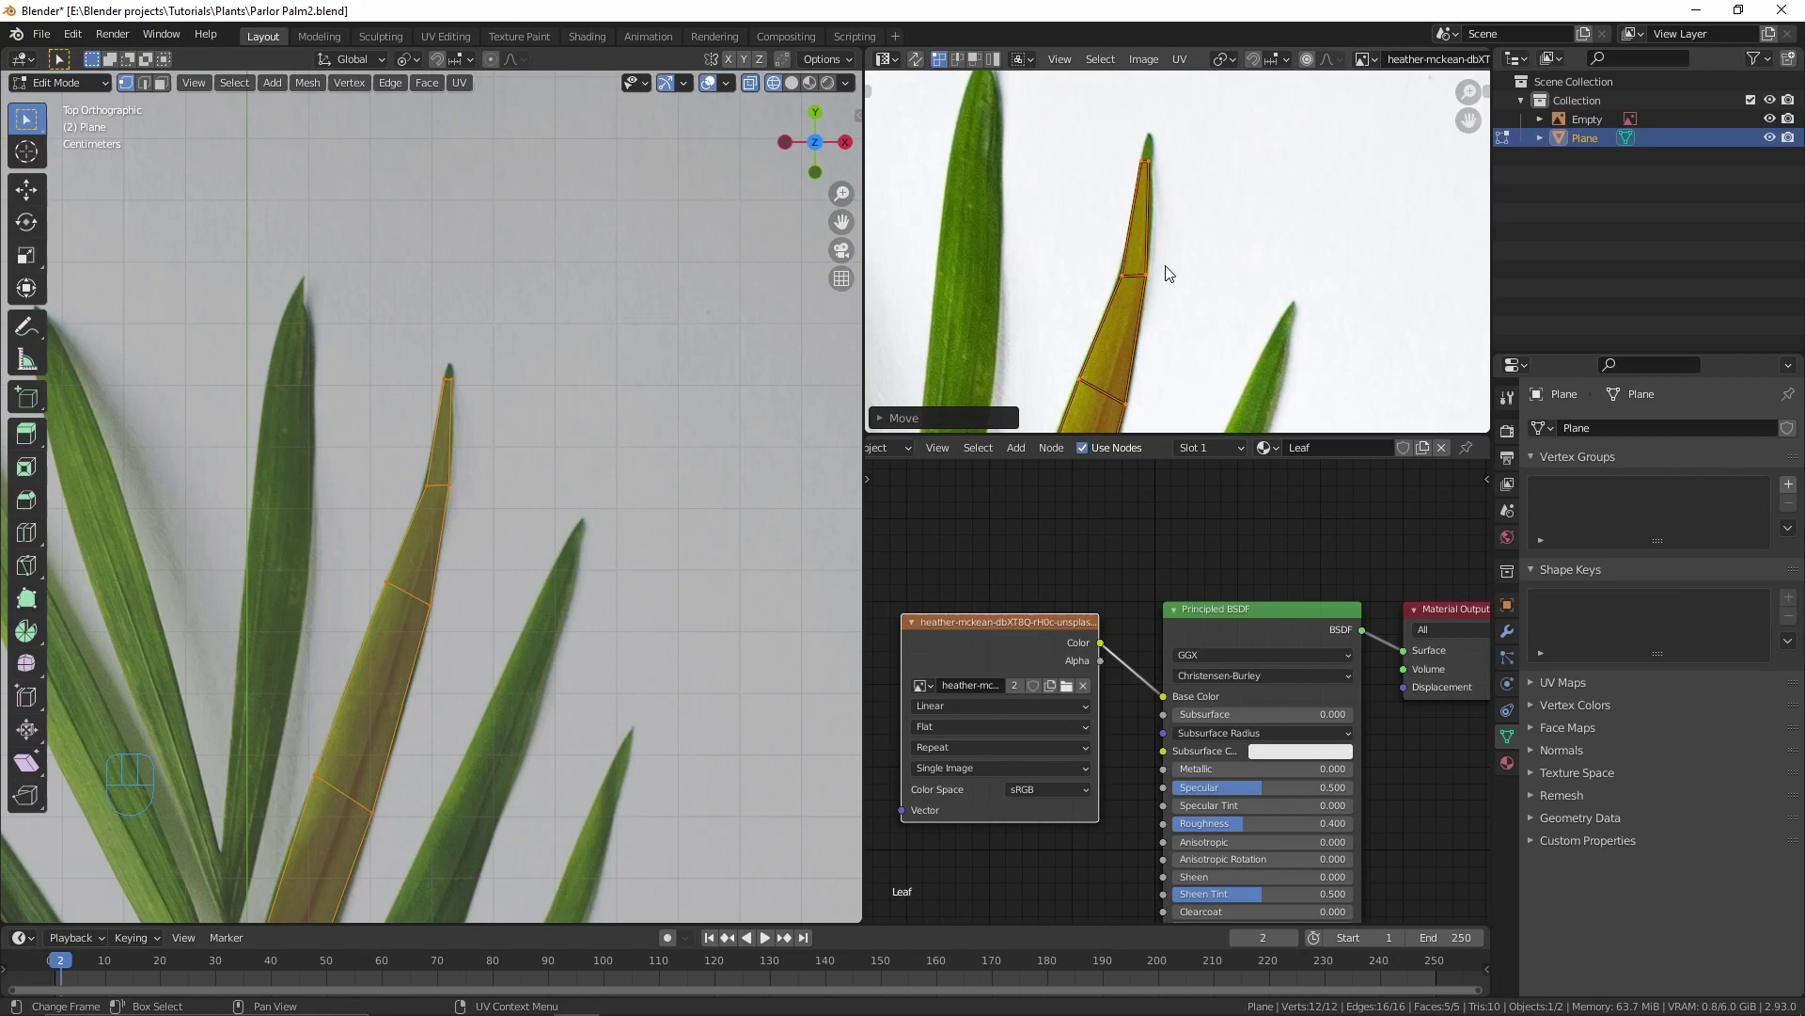
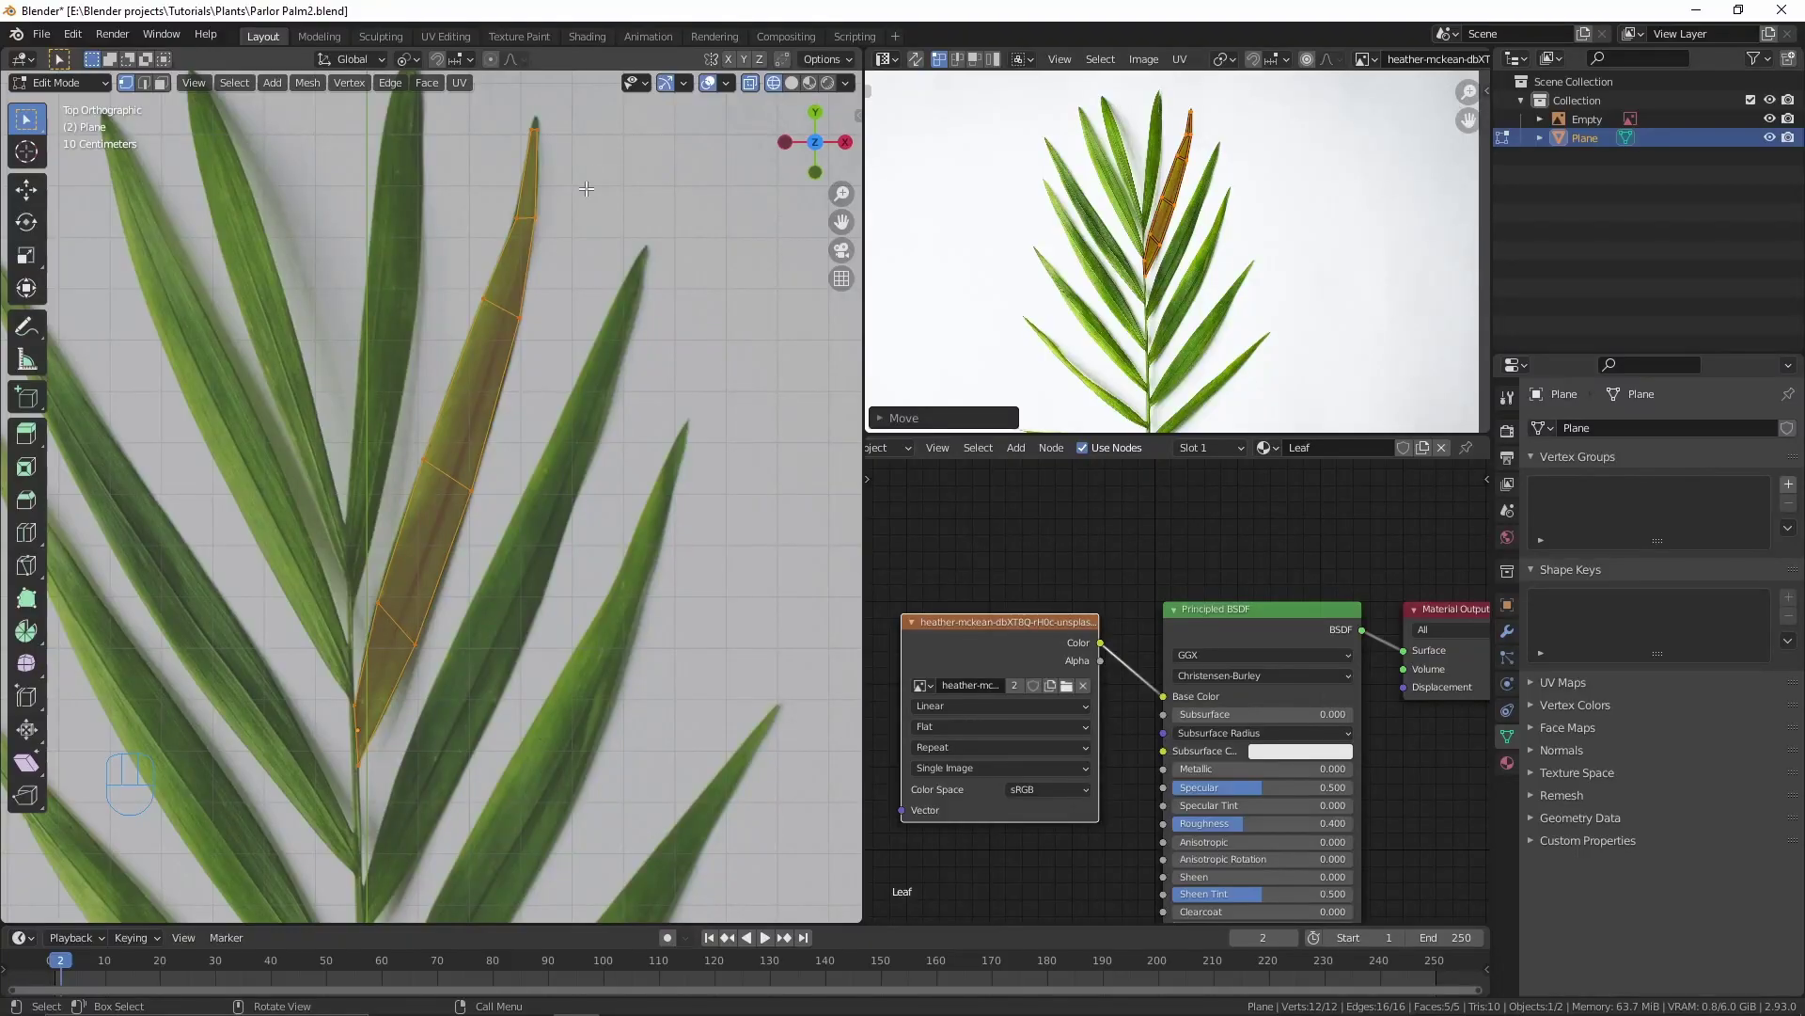
Step: Shape the strip along the leaflet outline and duplicate it over the next leaflet
left_click_drag(815, 71, 577, 240)
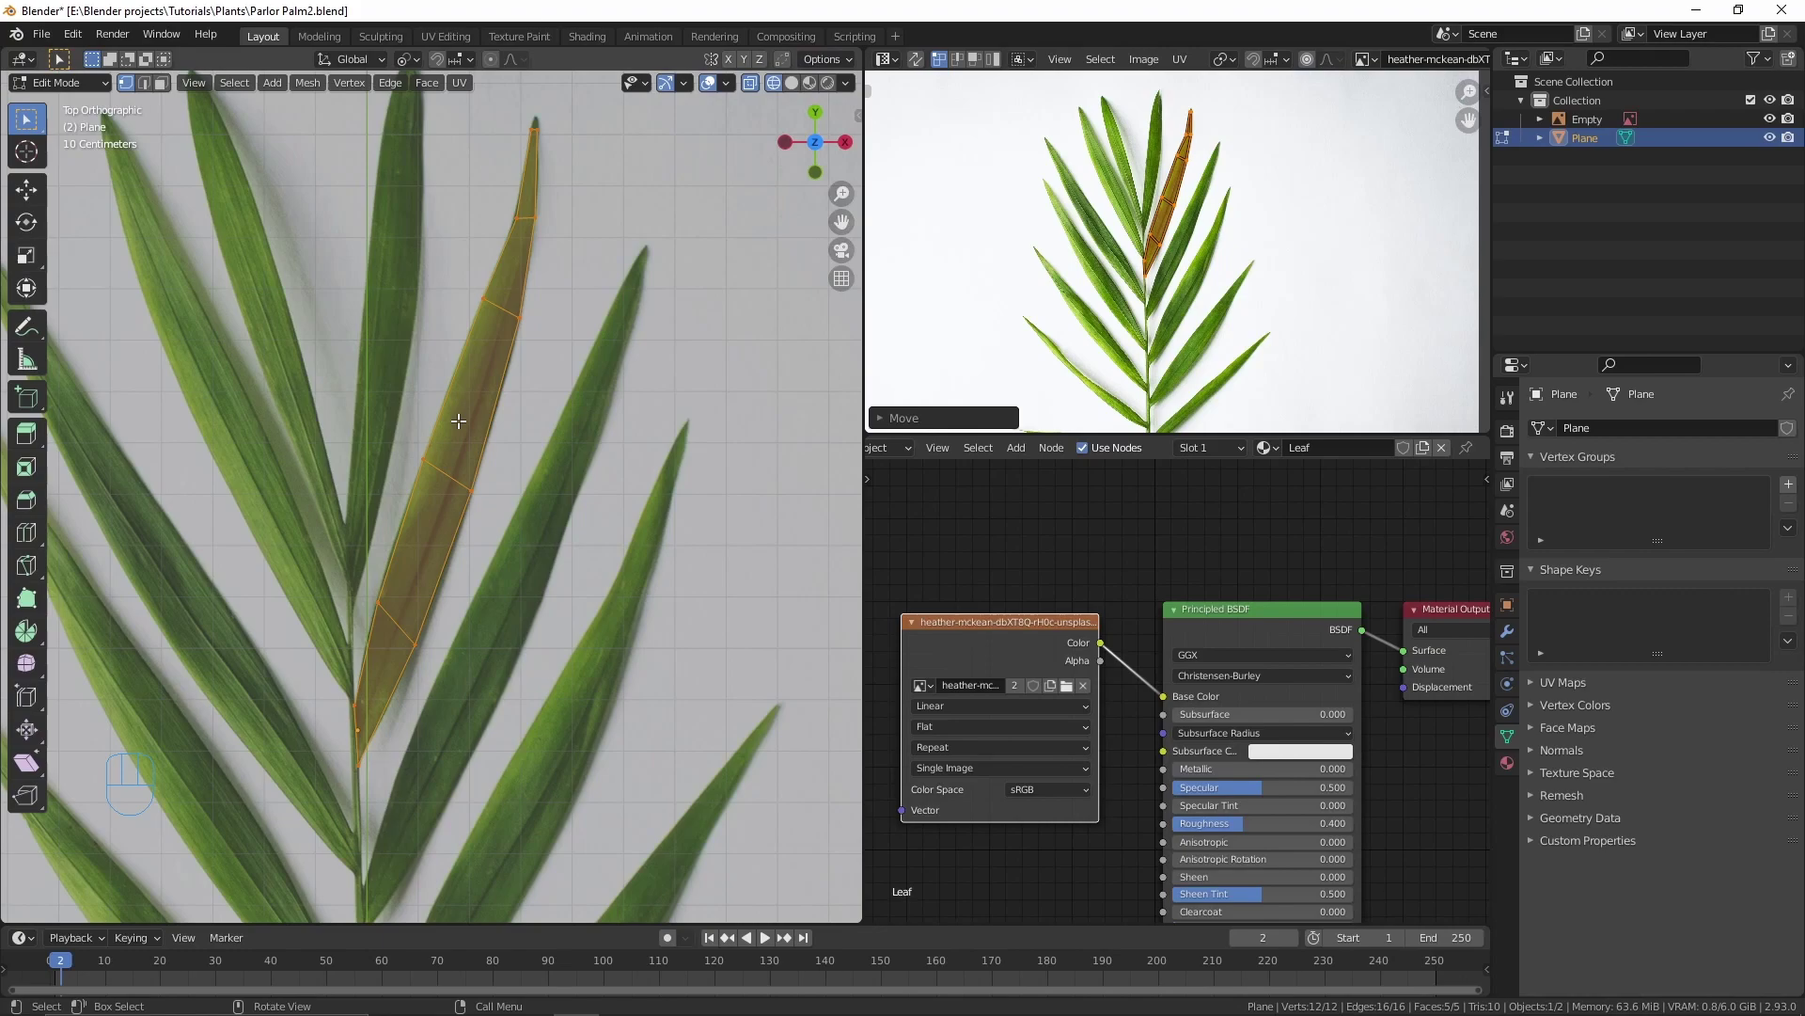
key("3")
left_click_drag(460, 428, 452, 407)
key("shift+d")
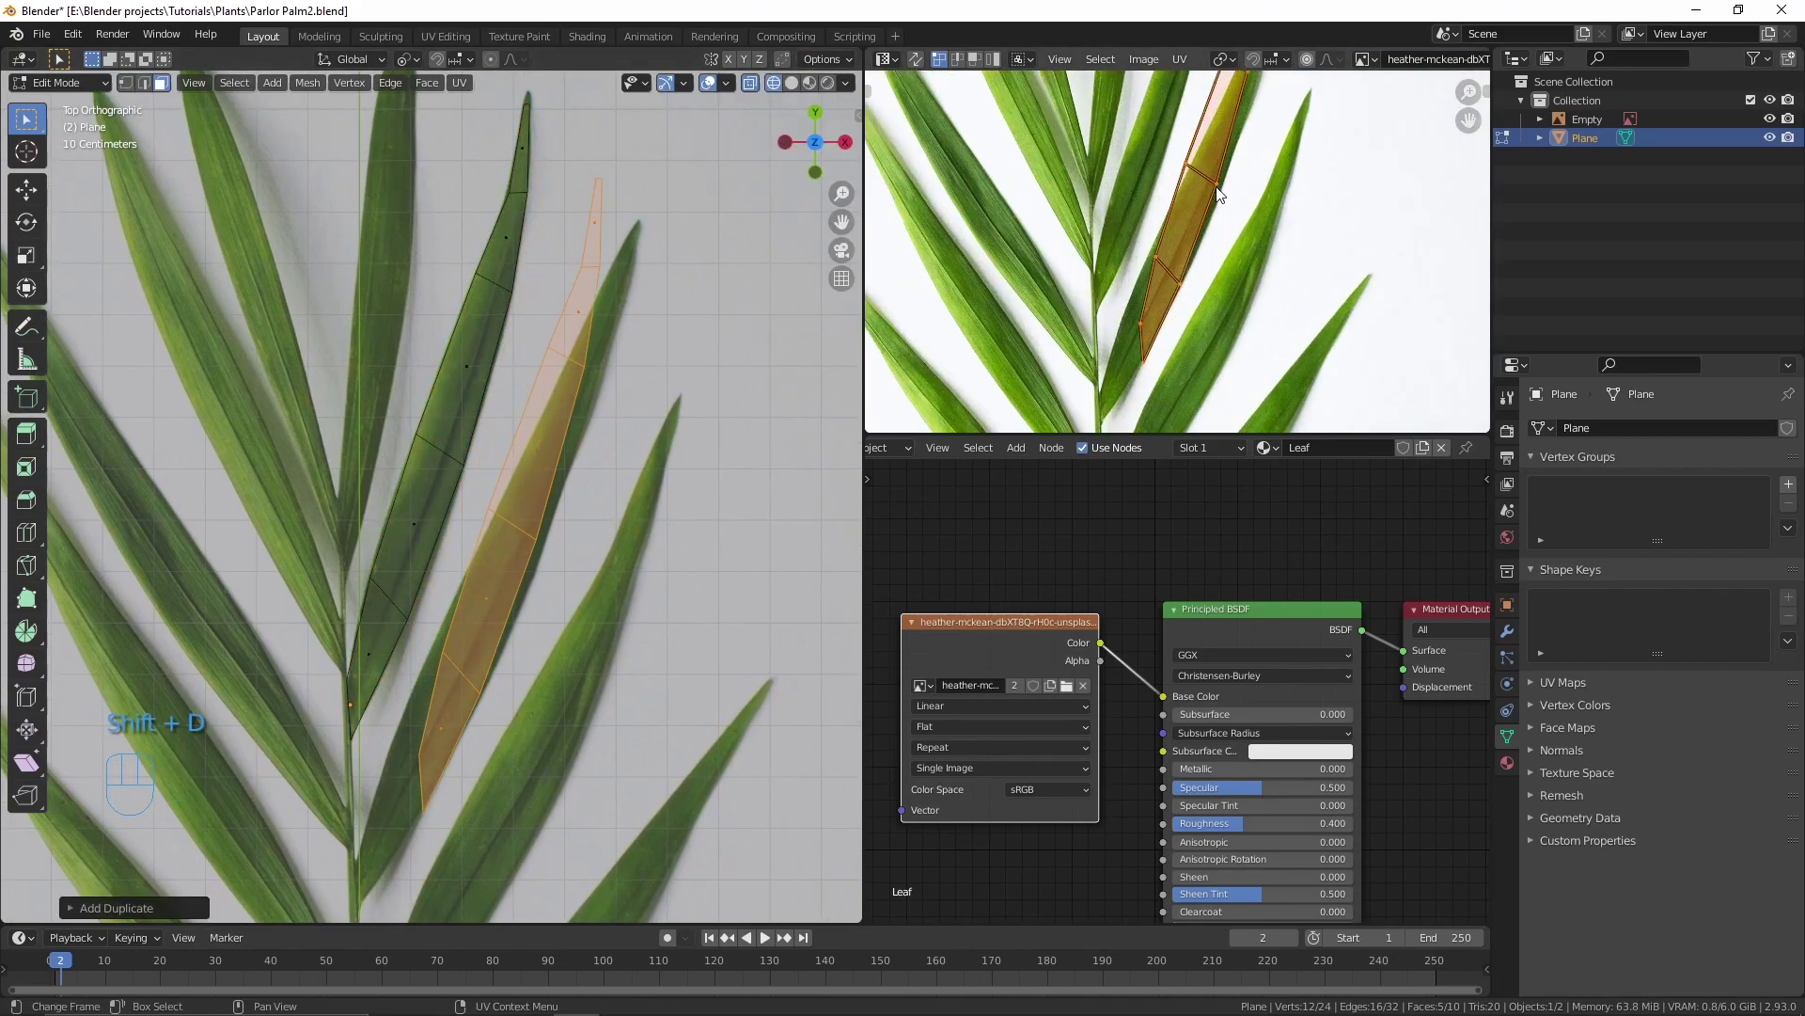
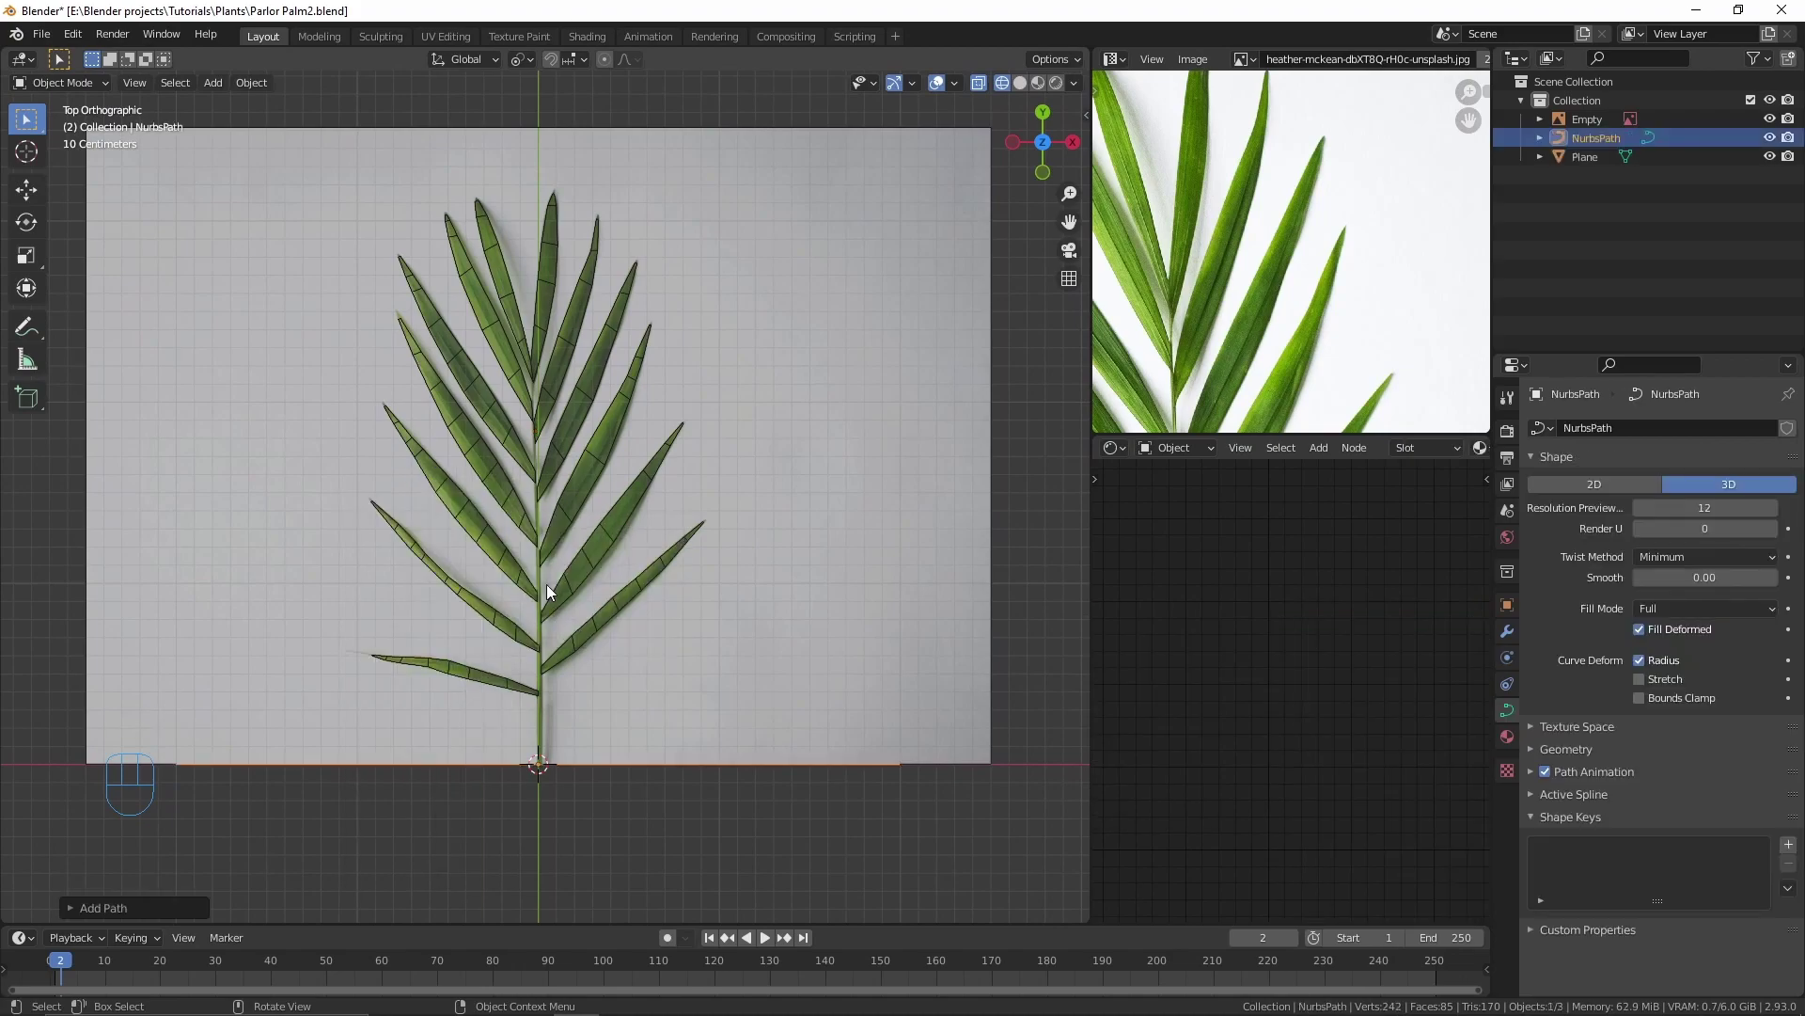
Step: Rotate the path 90° and start placing its control points
key("r")
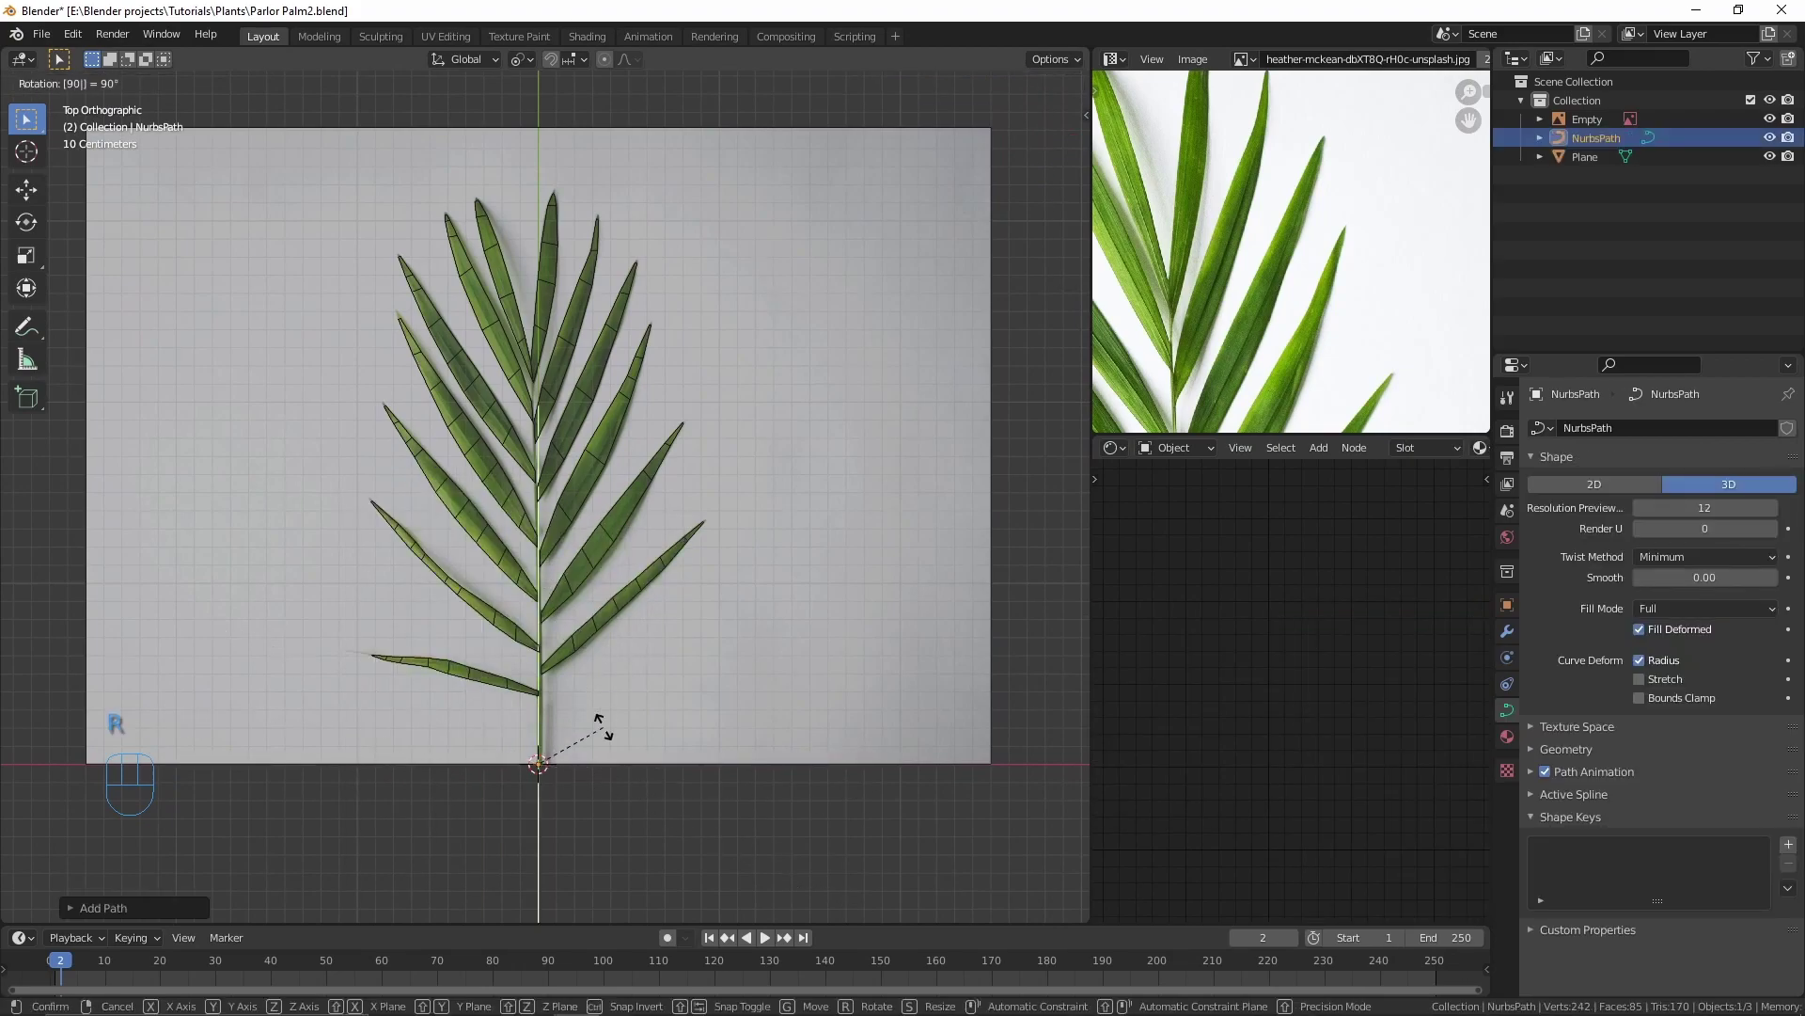
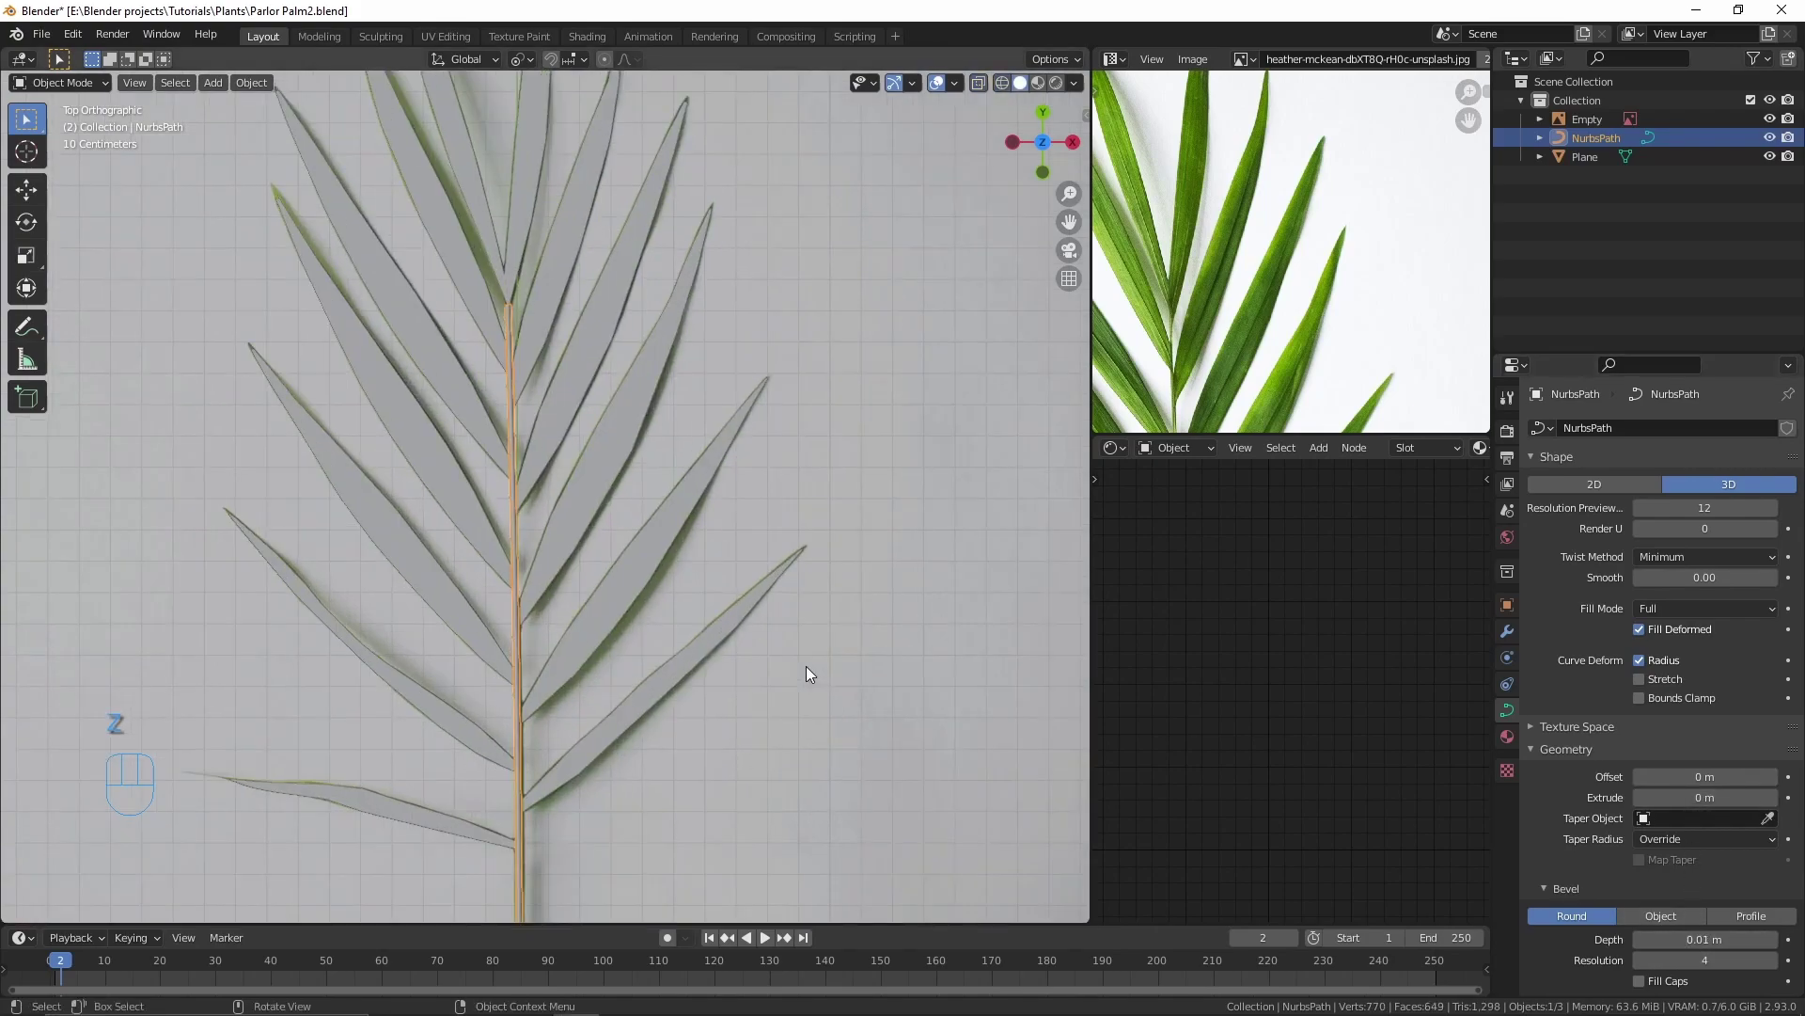
key("alt+a")
left_click_drag(512, 396, 543, 385)
left_click_drag(559, 426, 549, 478)
key("Tab")
Step: Move the first stem path points onto the frond's midrib
middle_click(540, 481)
left_click(534, 459)
key("alt+s")
key("g")
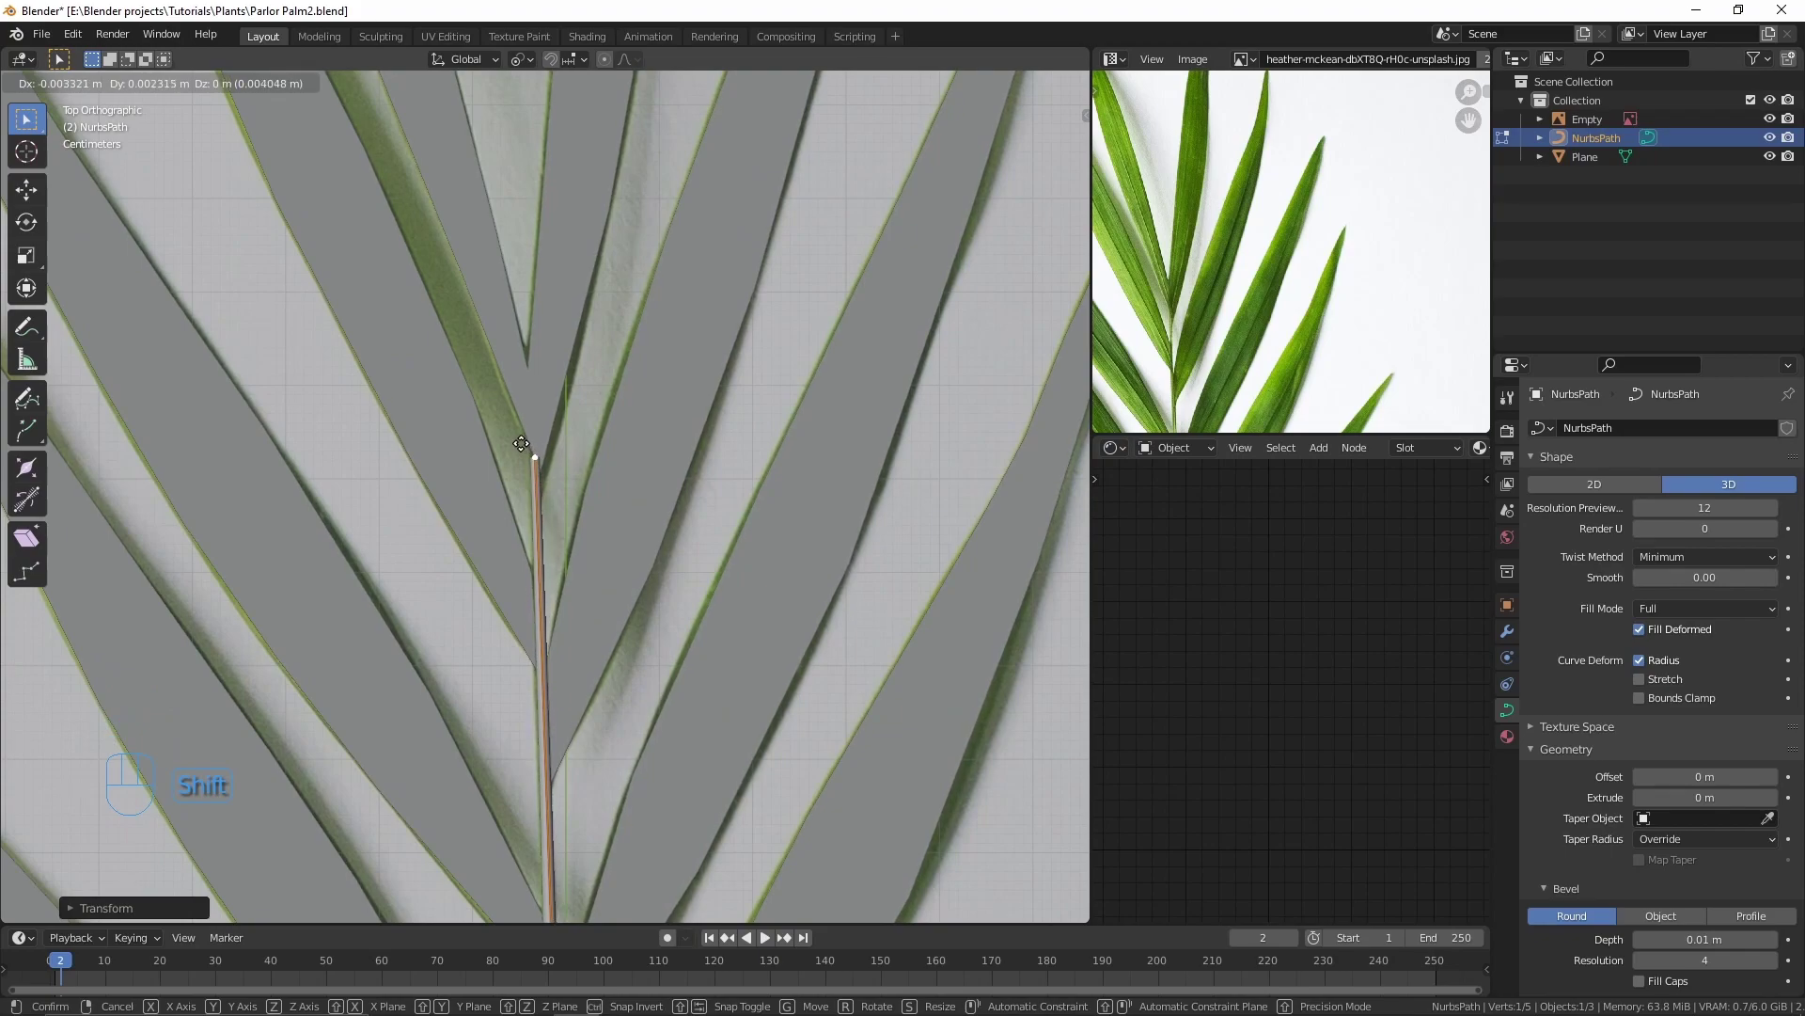
key("alt+s")
key("g")
middle_click(559, 520)
middle_click(532, 553)
middle_click(569, 555)
Step: Move the remaining stem points along the midrib toward the tip
key("g")
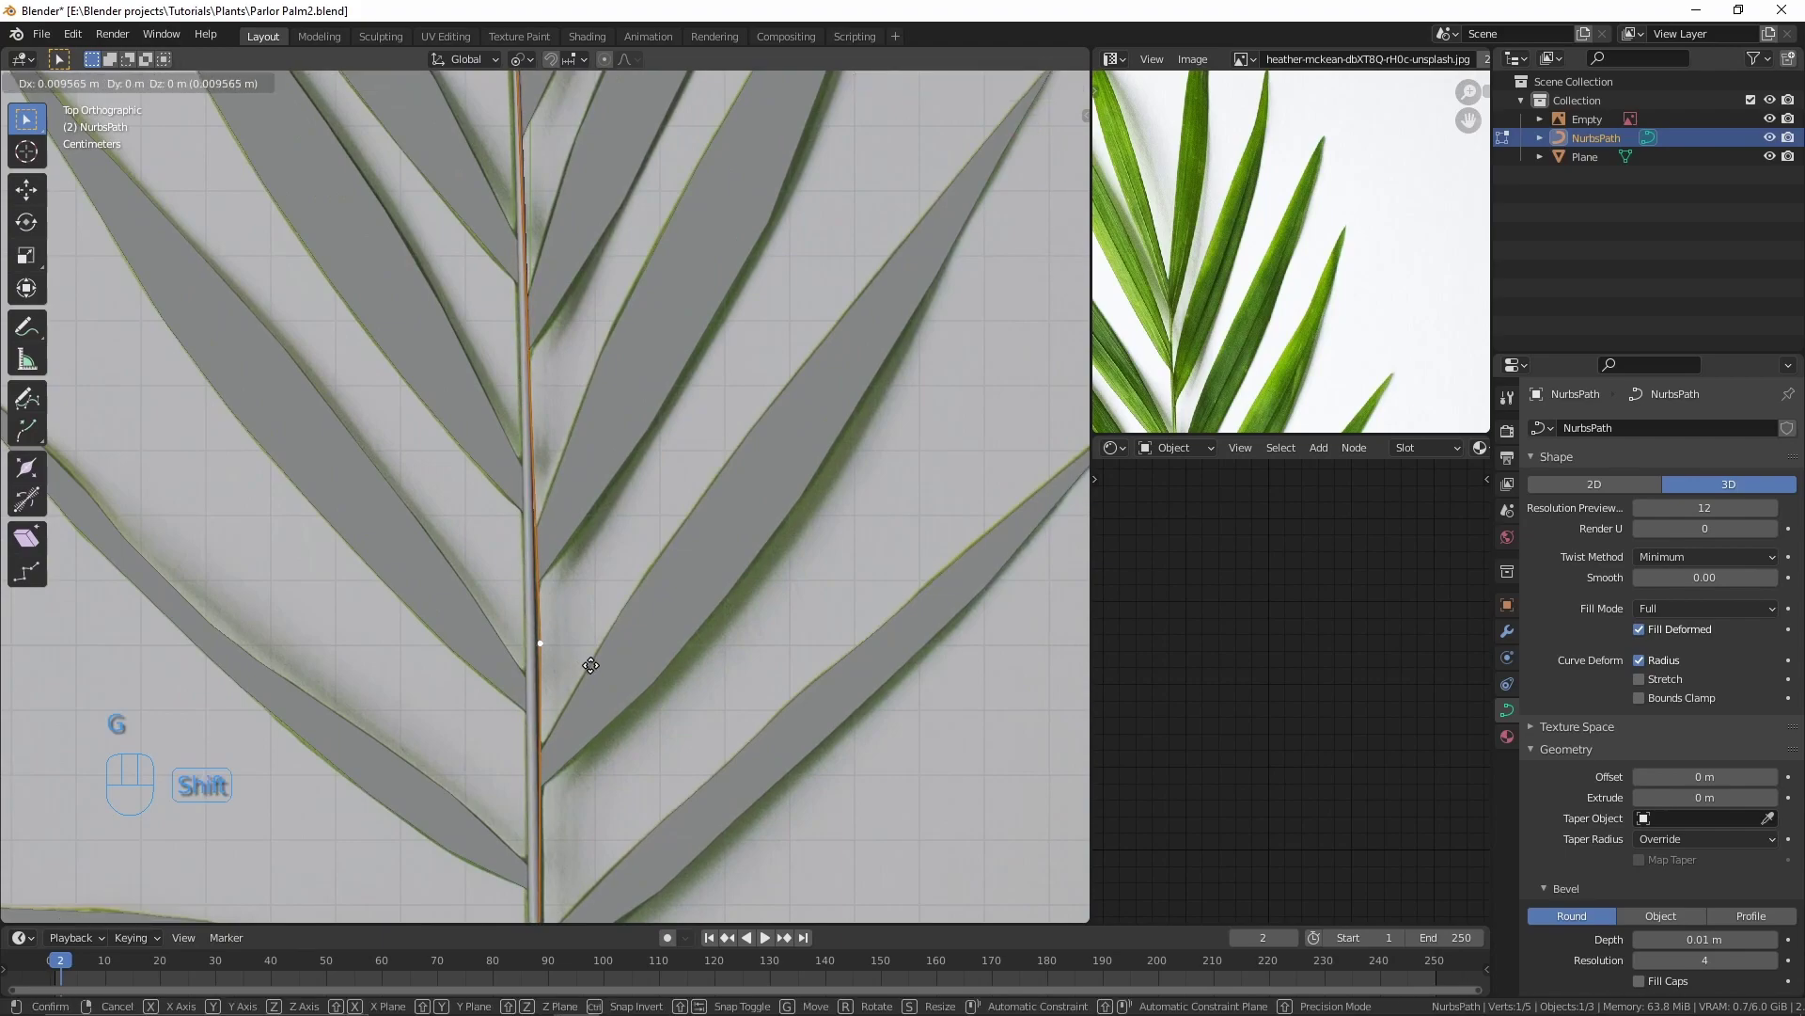
middle_click(551, 587)
middle_click(490, 576)
key("Tab")
middle_click(525, 439)
left_click_drag(534, 446, 529, 545)
left_click_drag(519, 512, 571, 528)
Step: Edit the leaflet mesh and pull a leaflet base onto the stem
left_click(504, 522)
key("Tab")
key("z")
key("g")
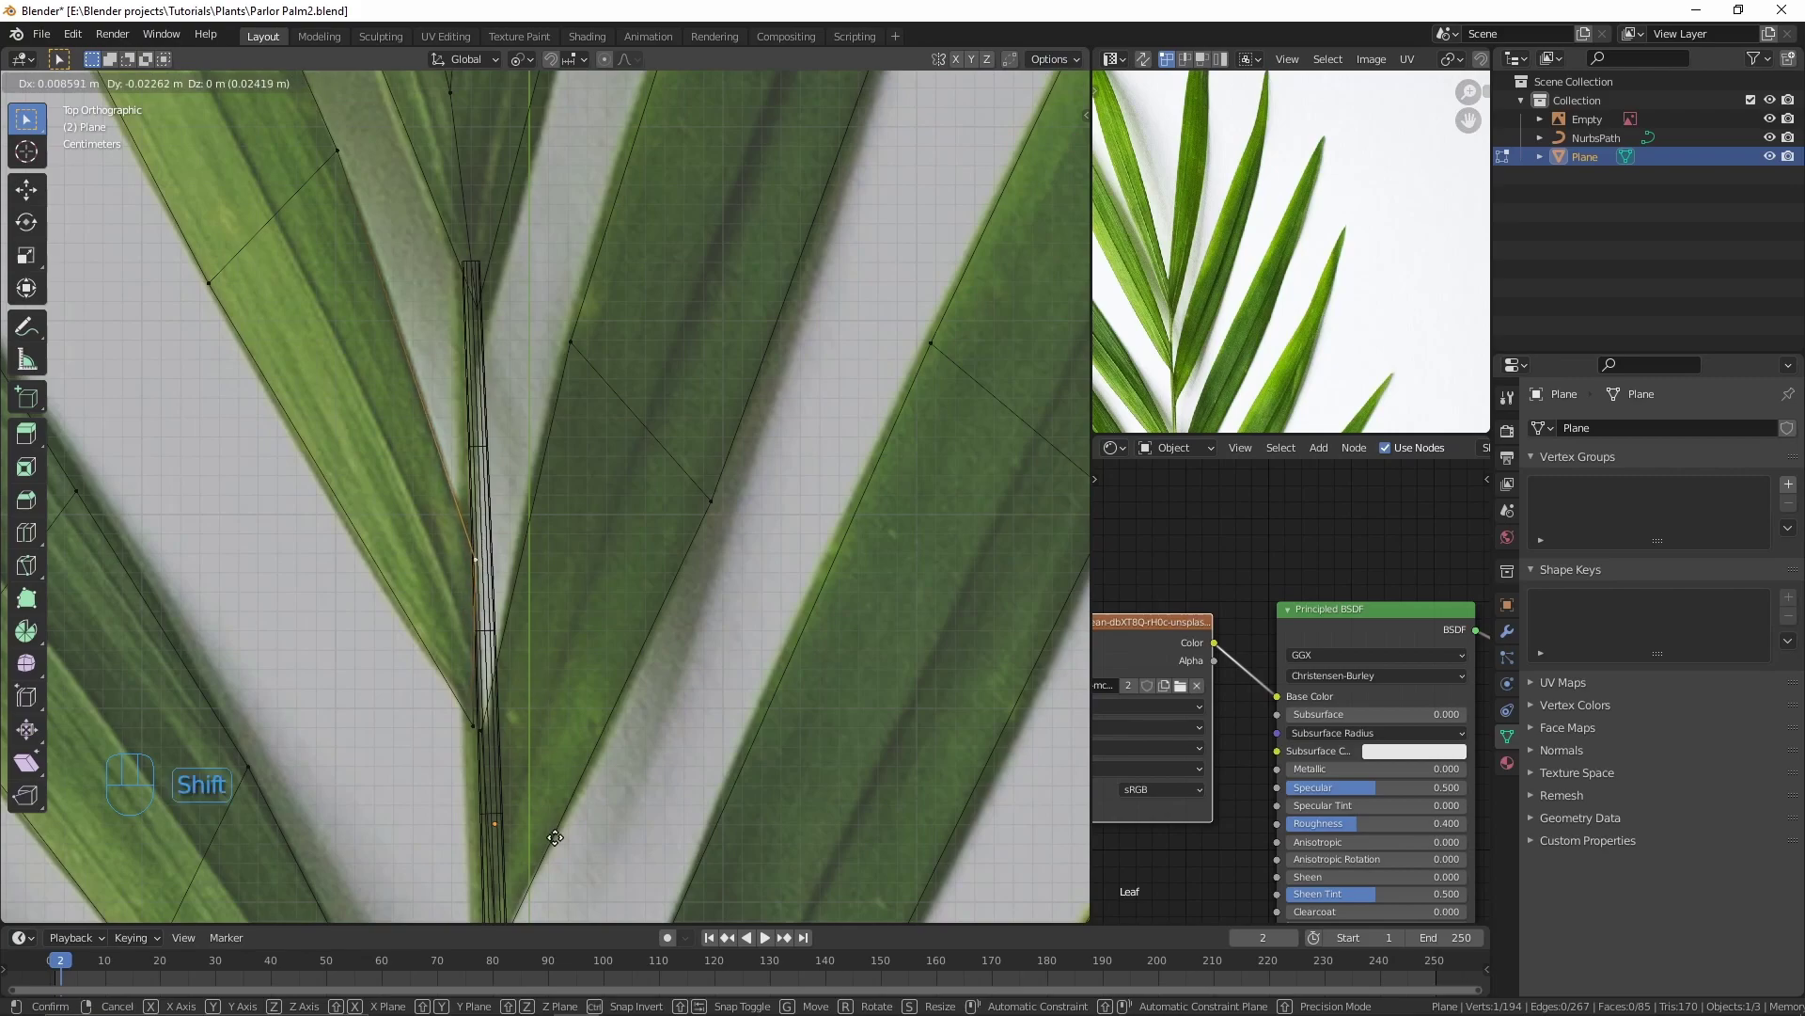
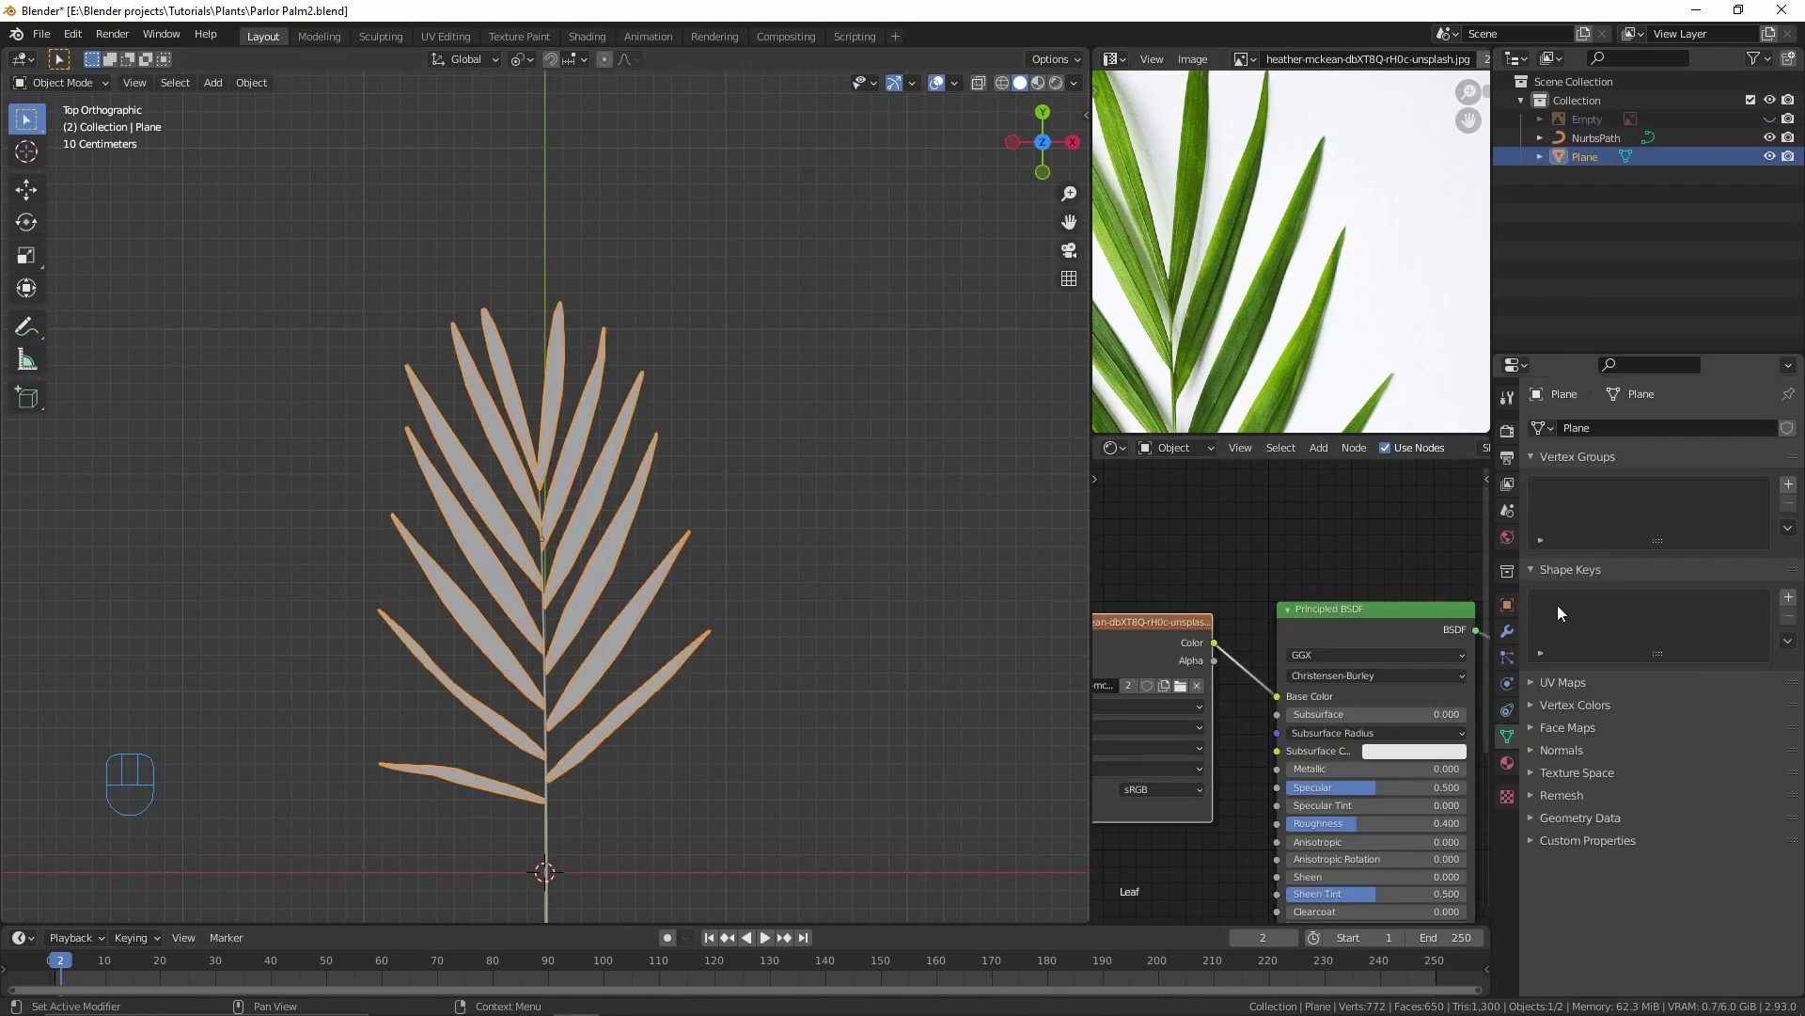
Step: Add a Curve modifier to the leaflets driven by the stem path, slide them along it and show it while editing
left_click_drag(1665, 433, 1604, 529)
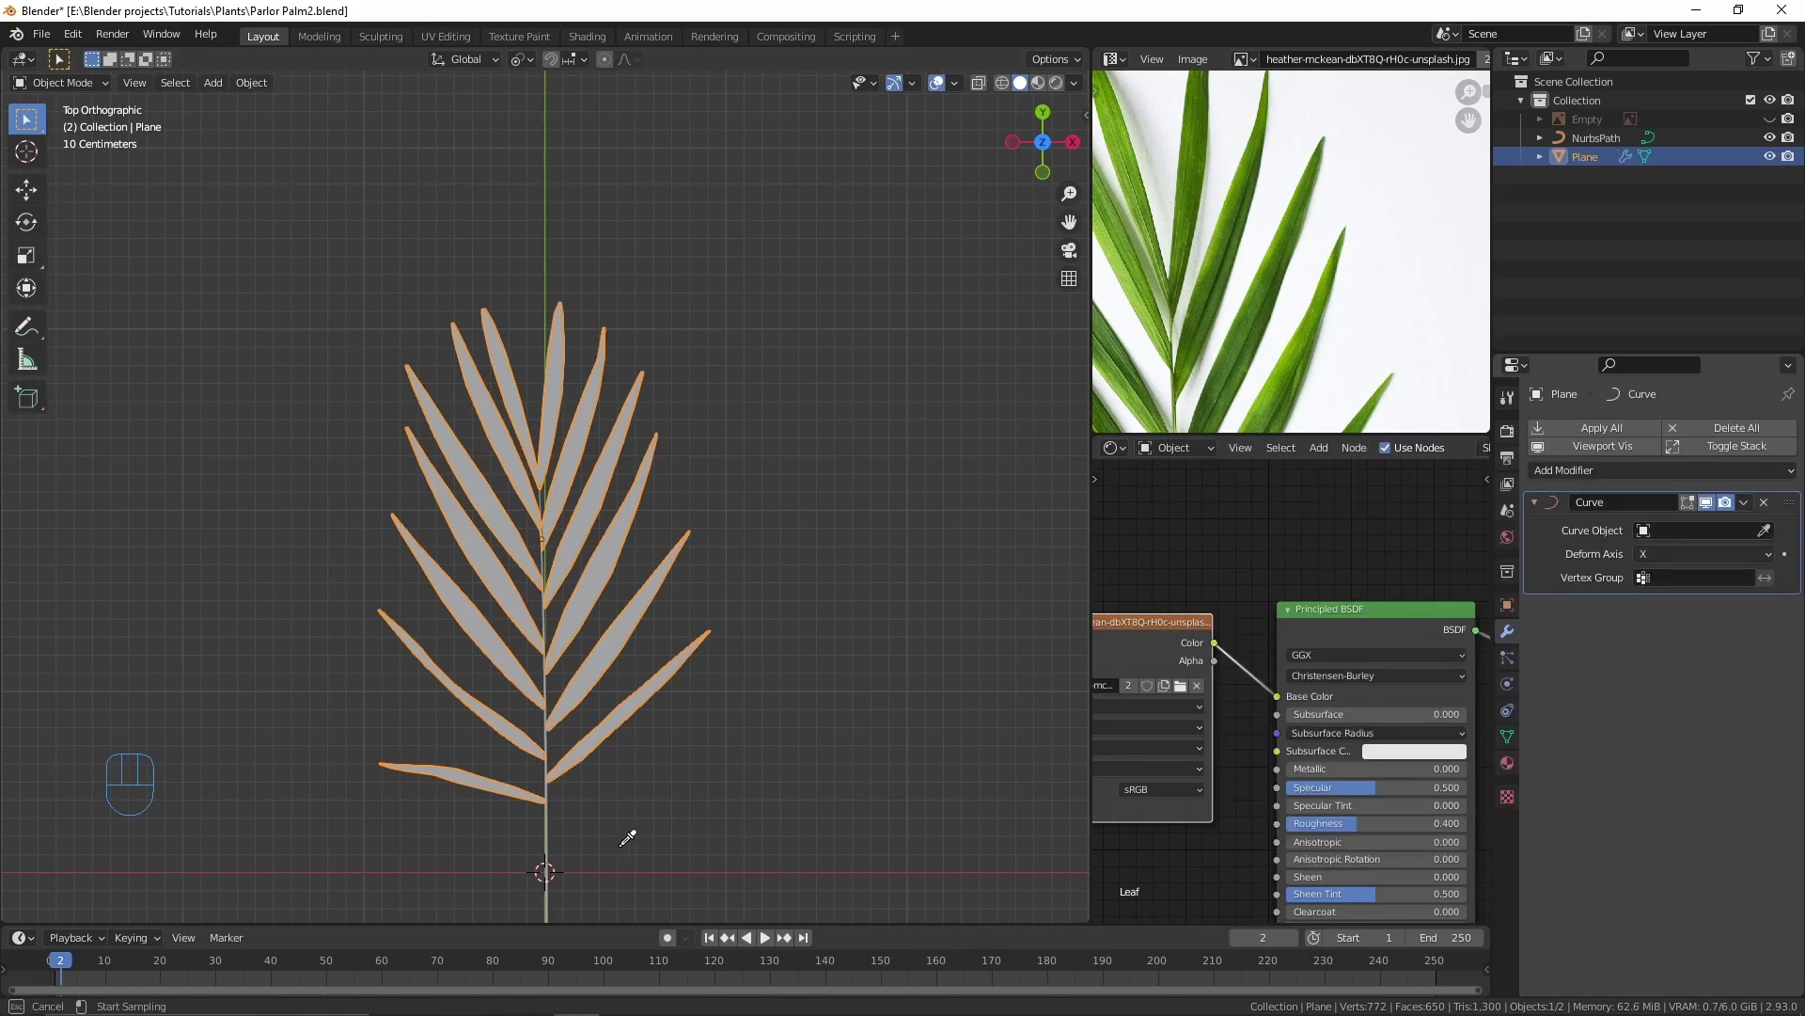
left_click_drag(600, 668, 605, 736)
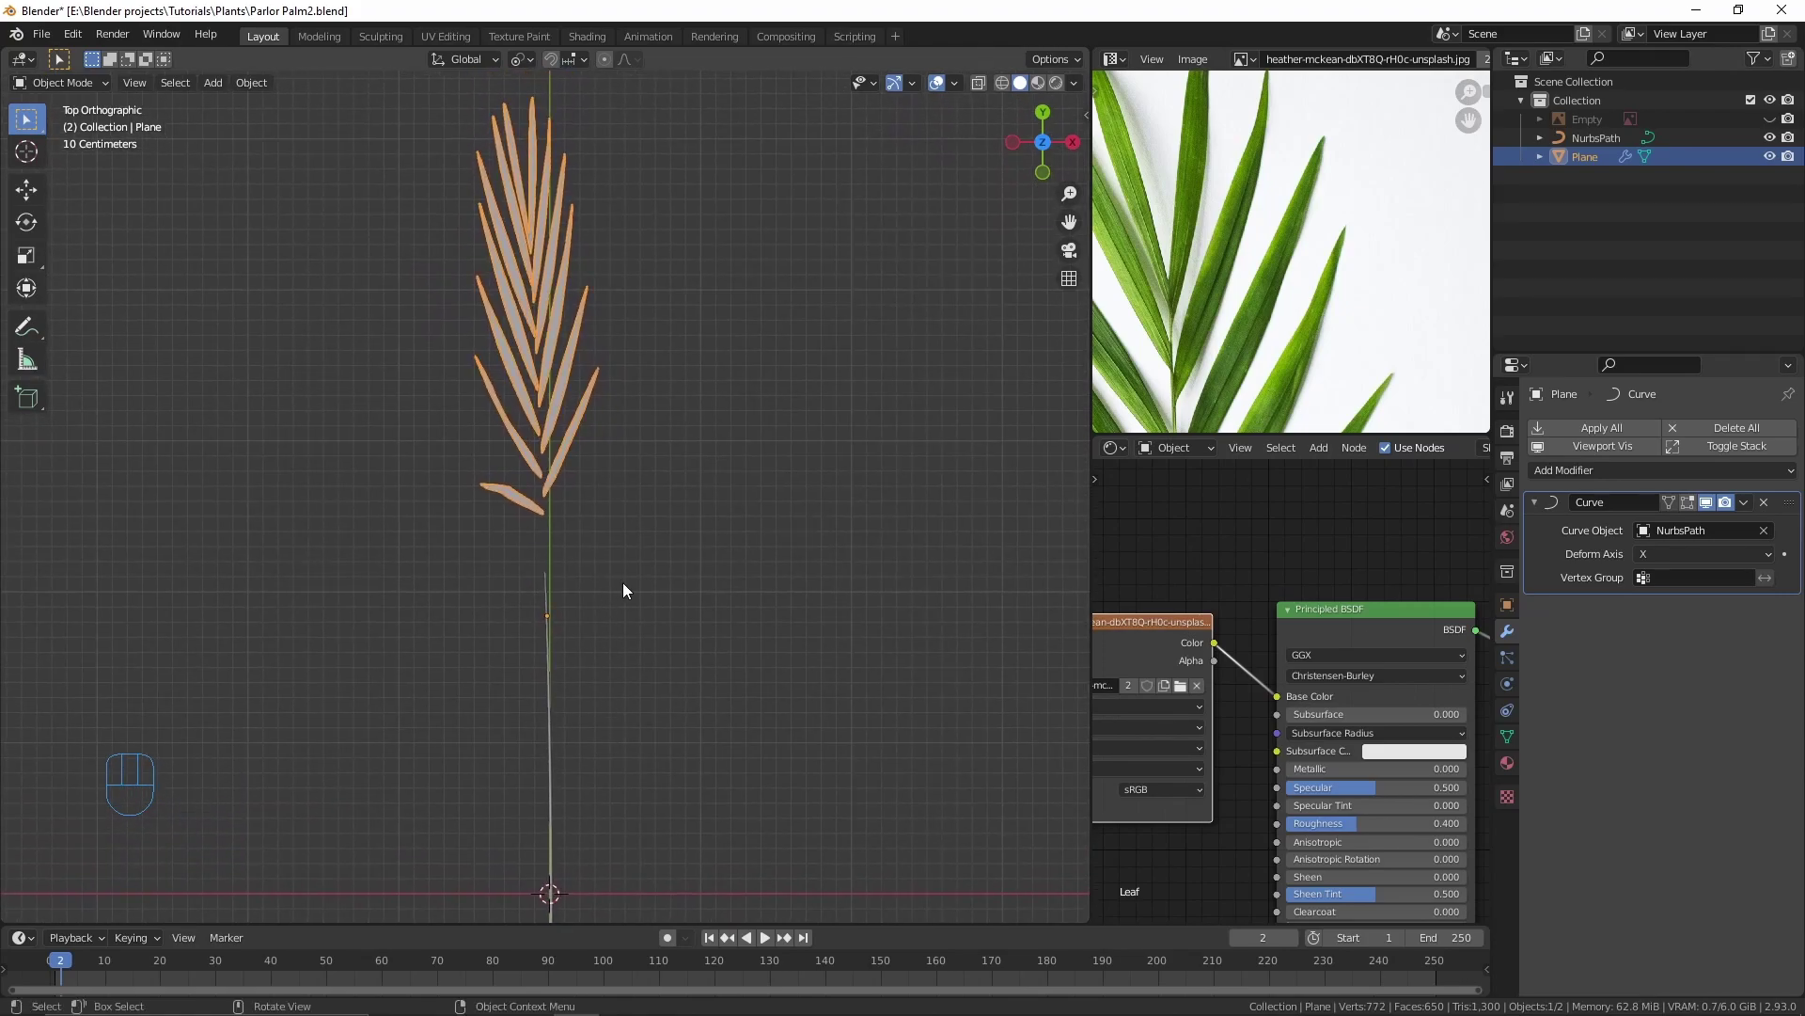
key("g")
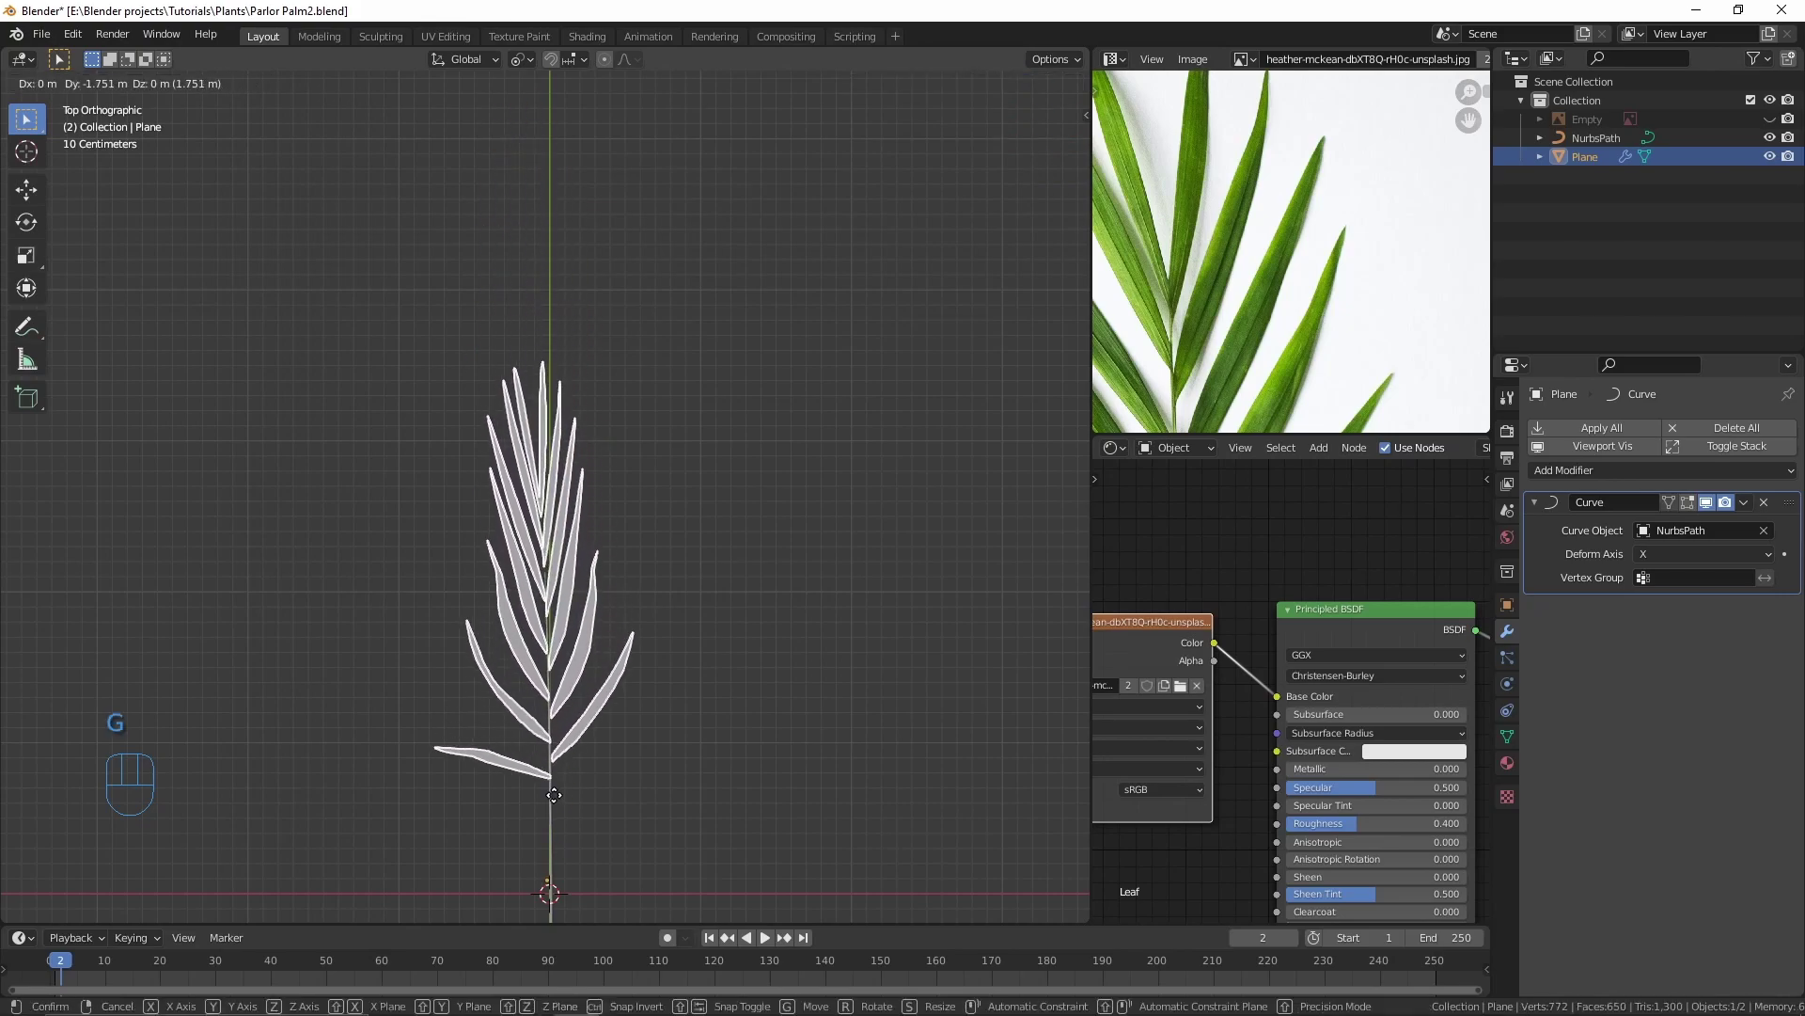
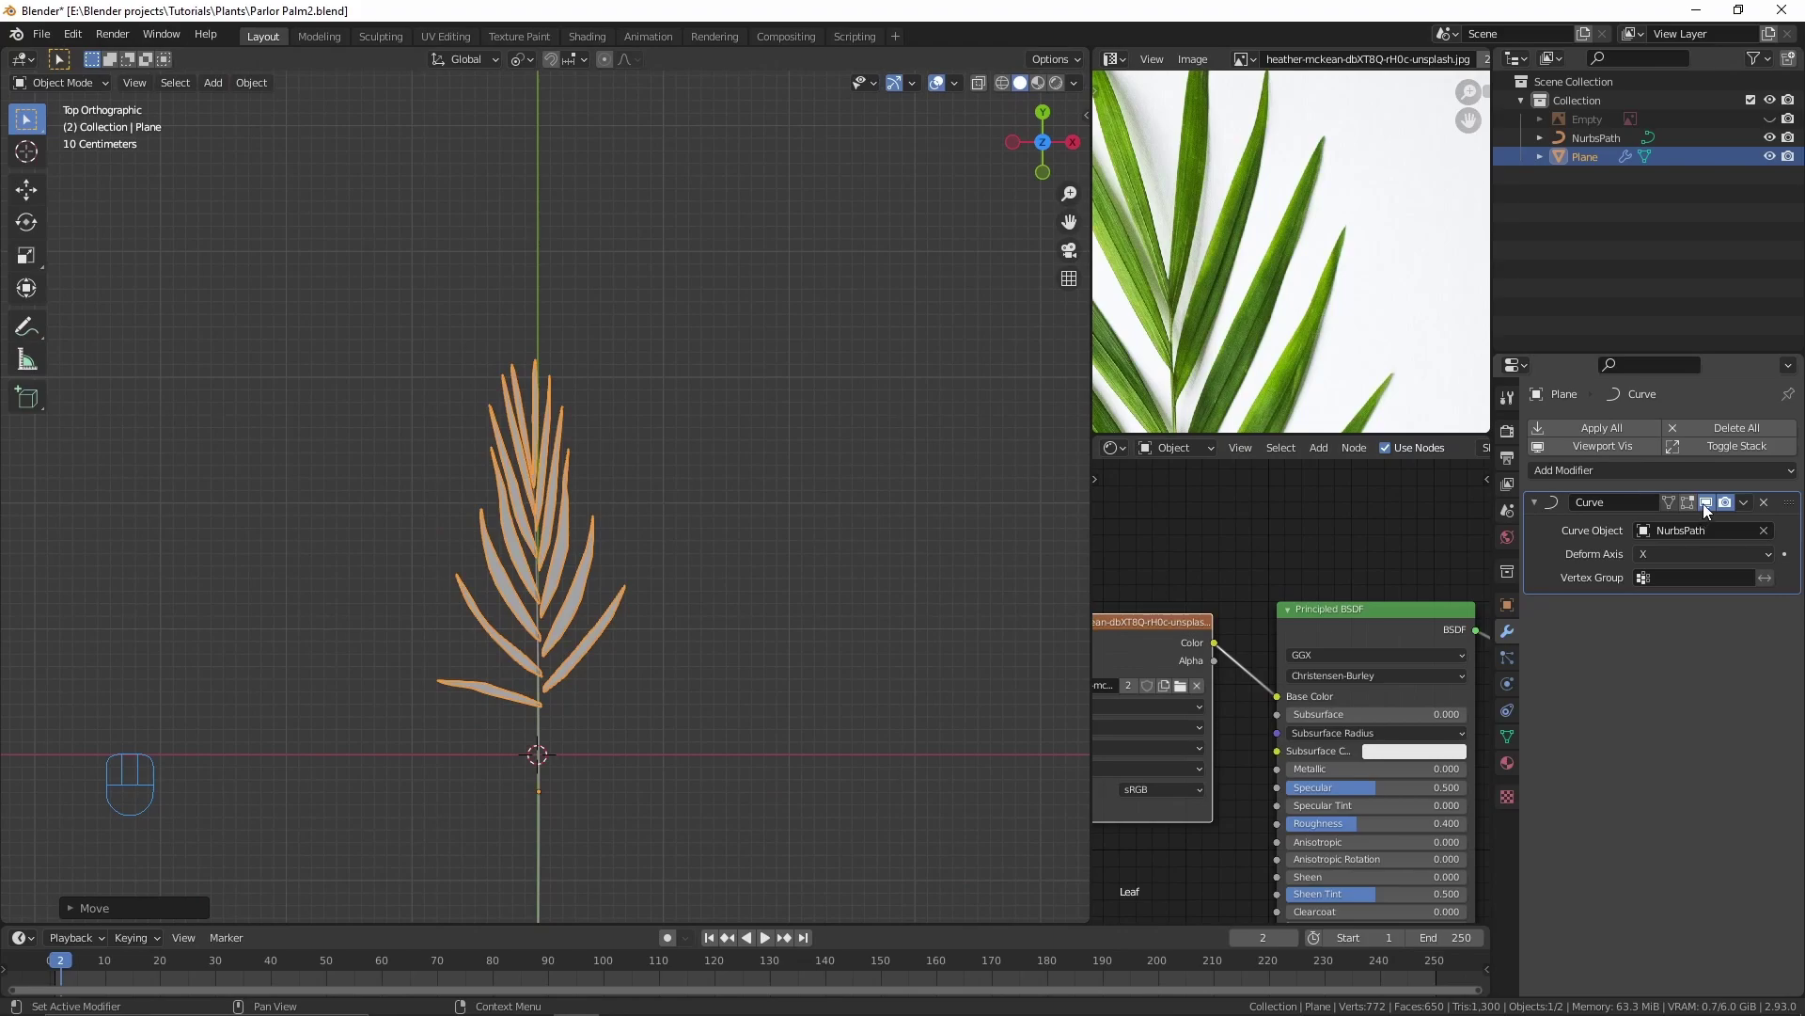
left_click(1711, 511)
left_click(1712, 509)
left_click(1713, 510)
left_click(1713, 510)
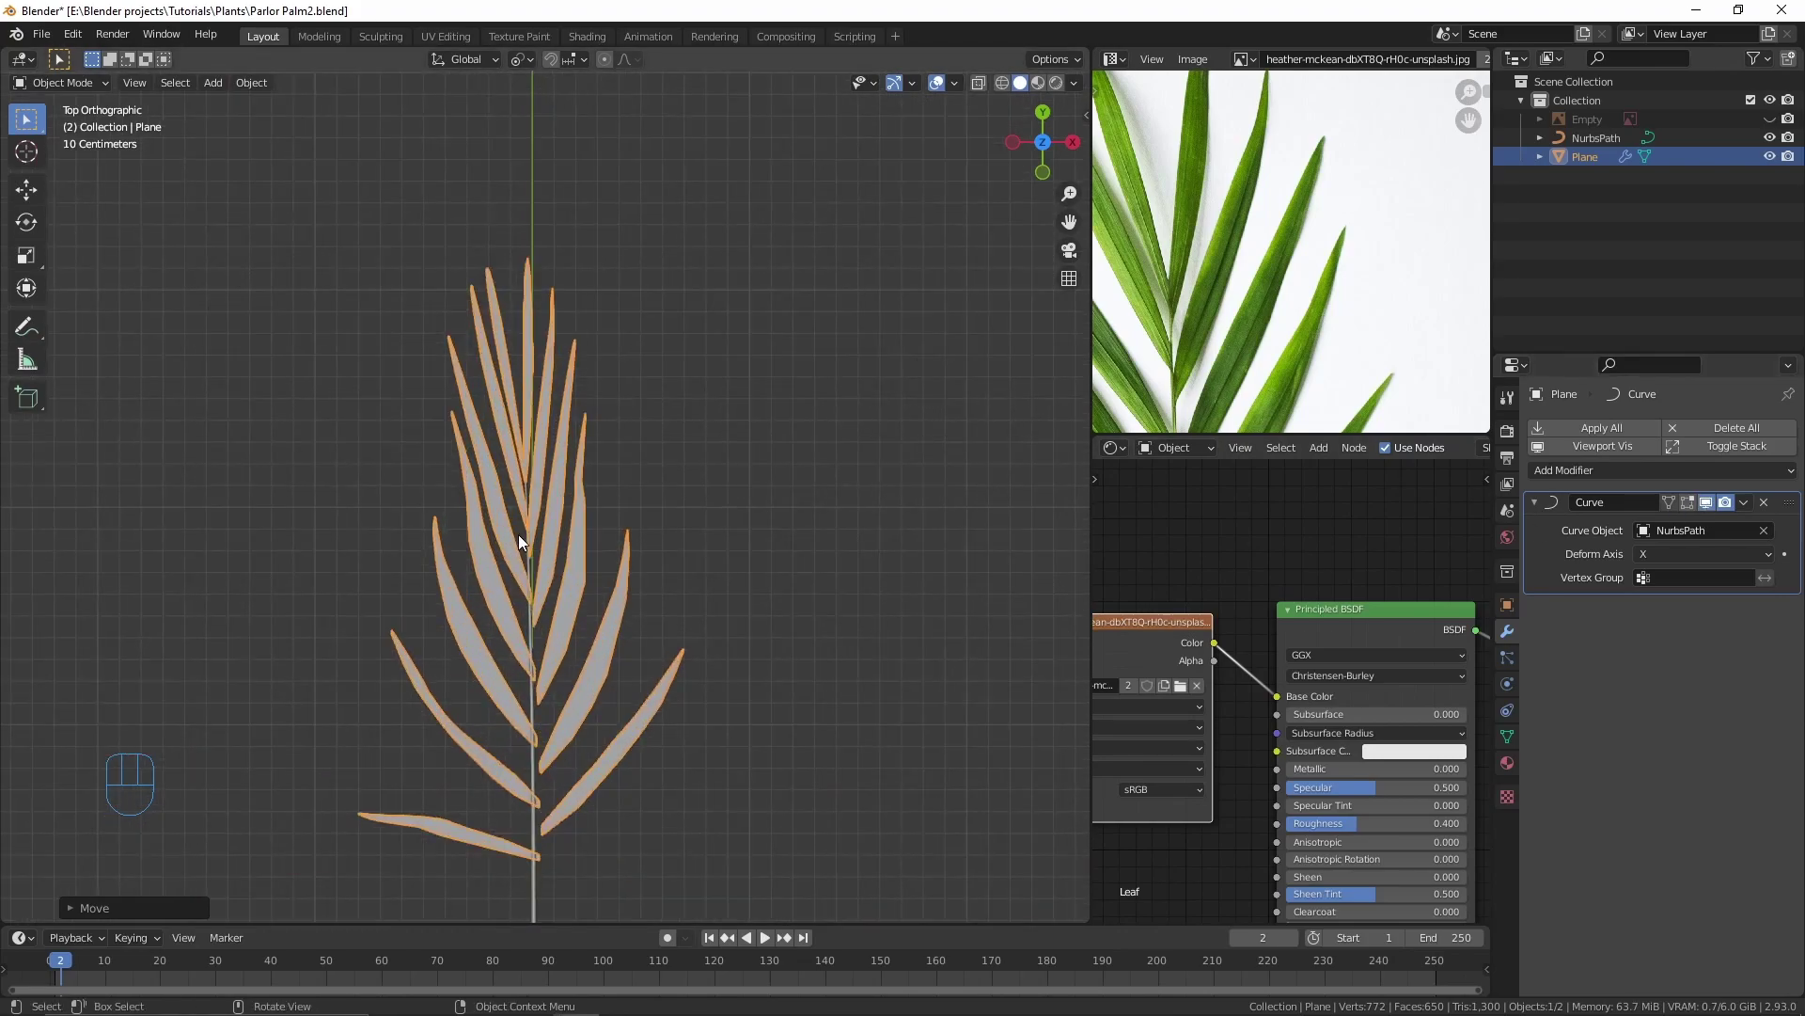
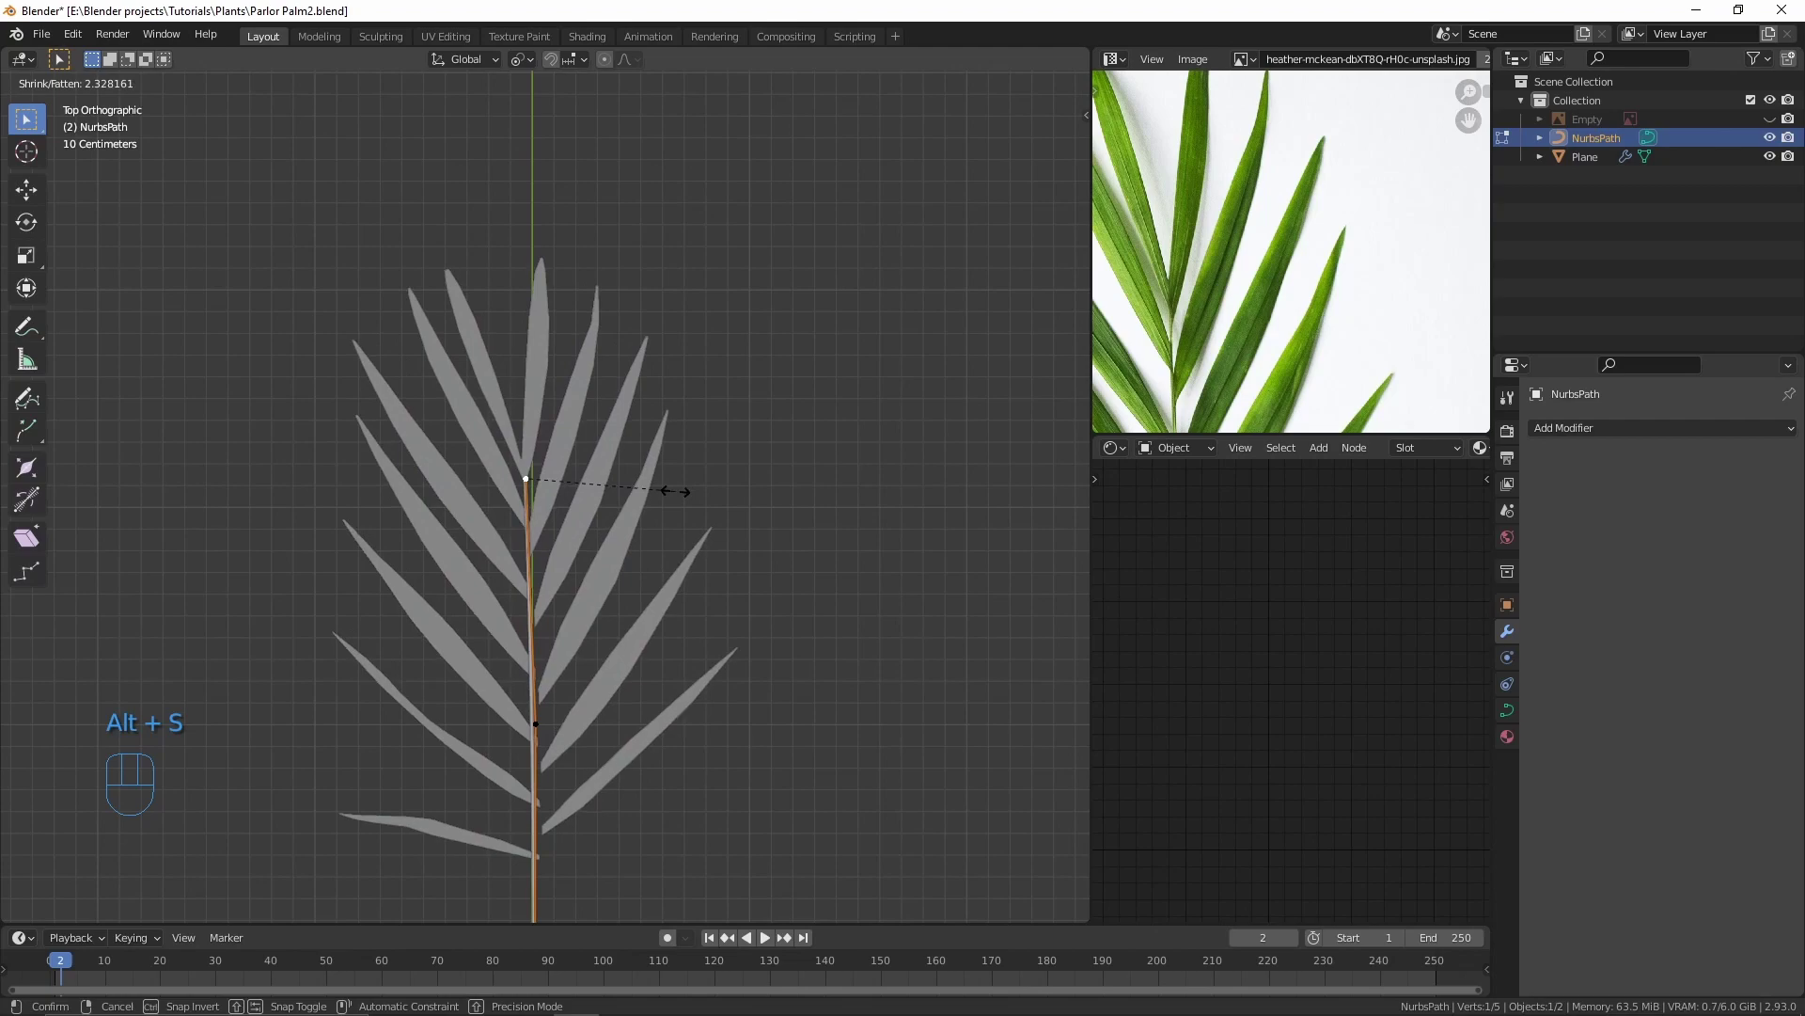
Step: Disable curve radius influence and move stem points to arch the frond in 3D
key("Tab")
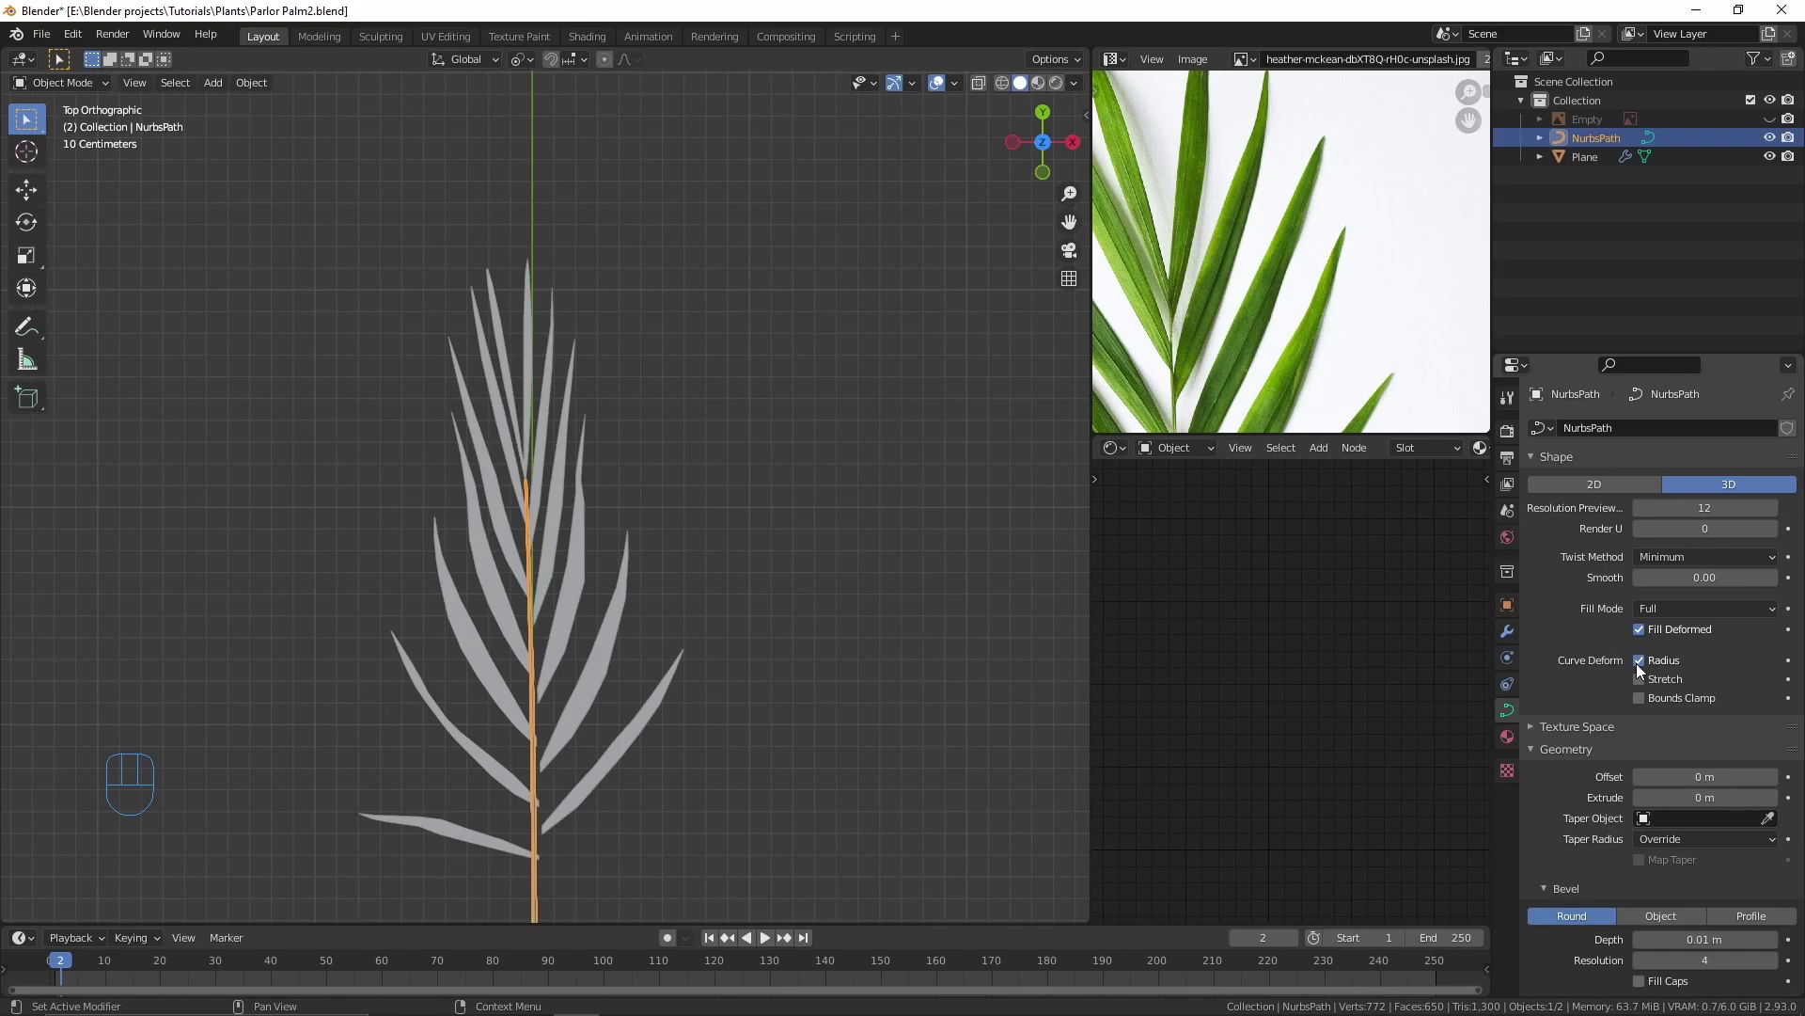
left_click(1641, 669)
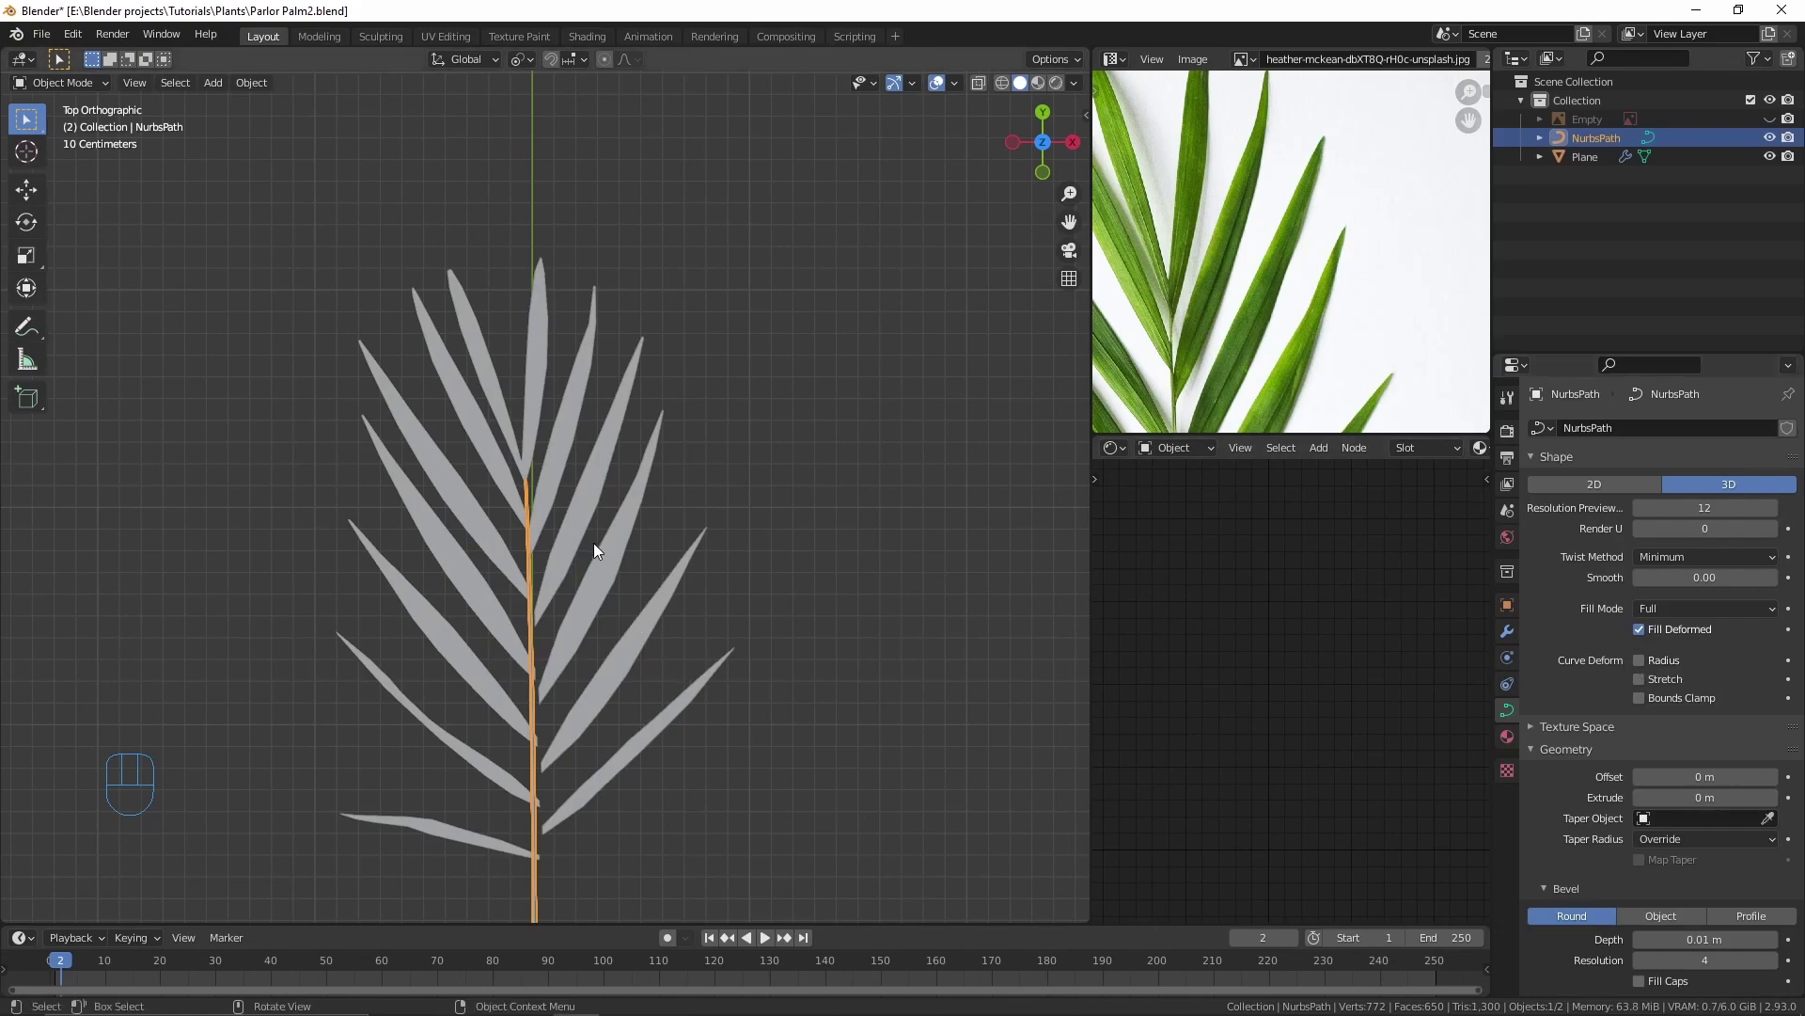
left_click_drag(579, 523, 550, 444)
key("Tab")
key("g")
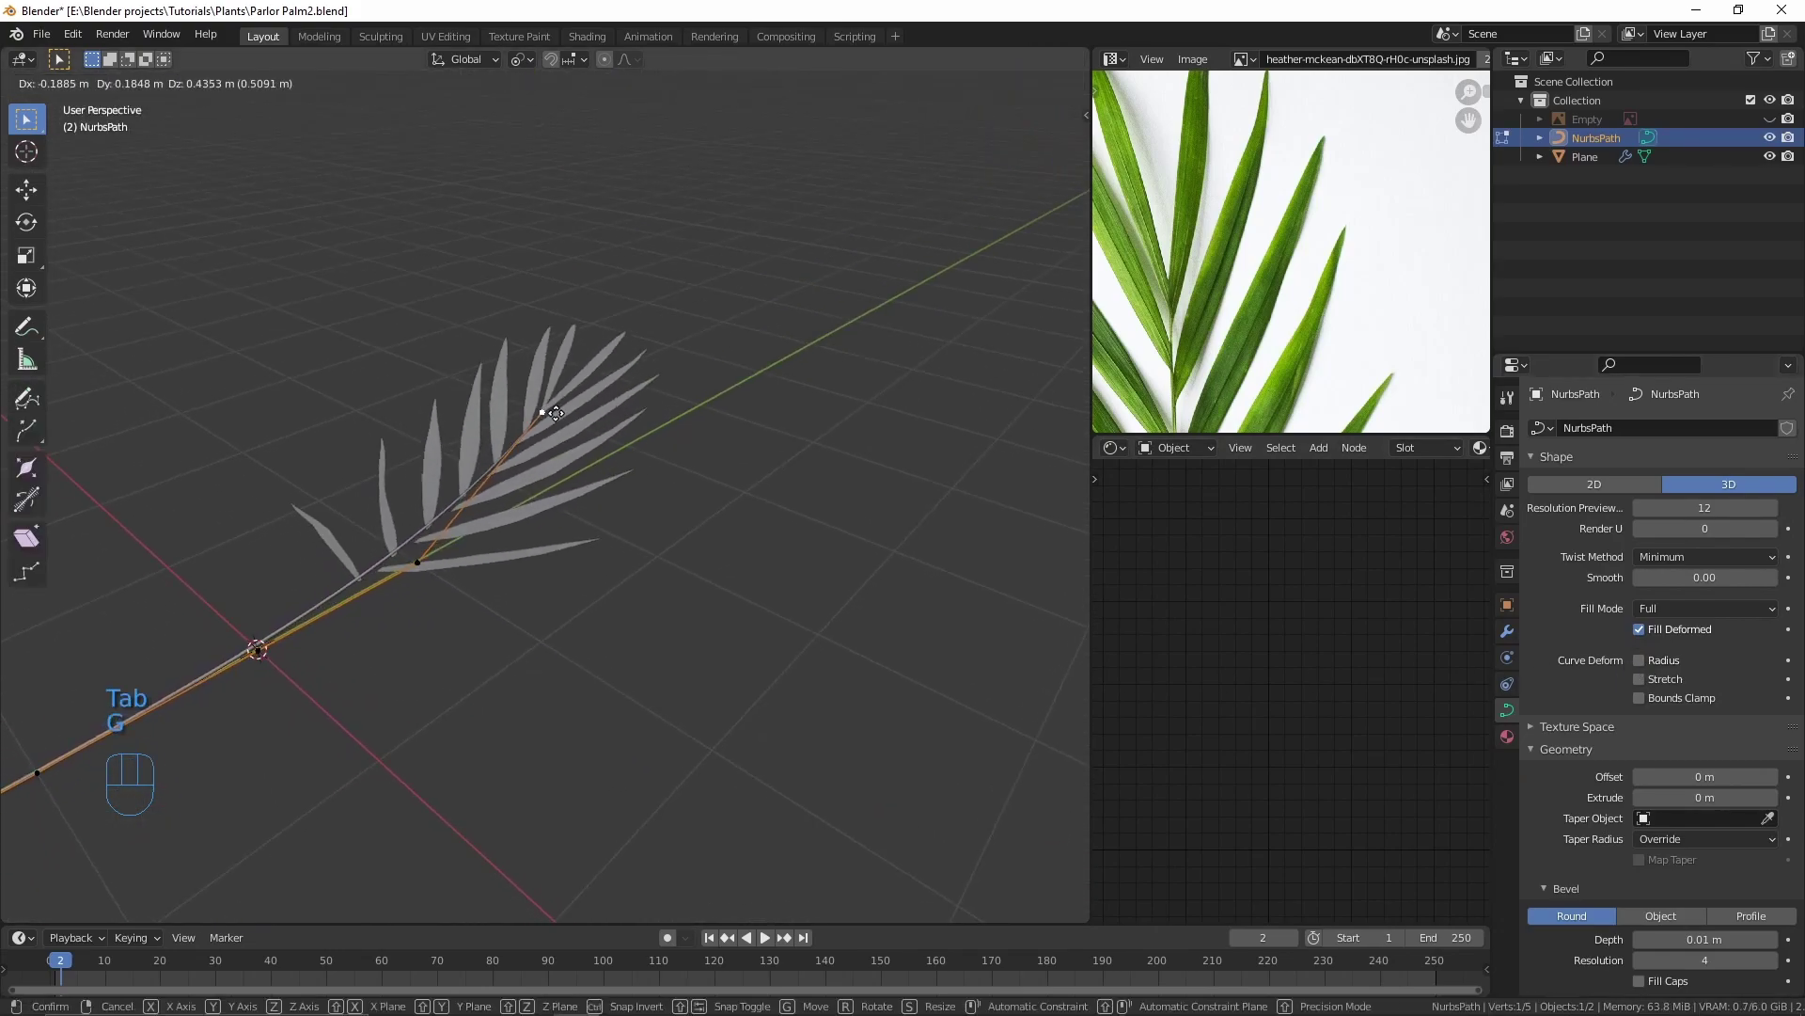
key("g")
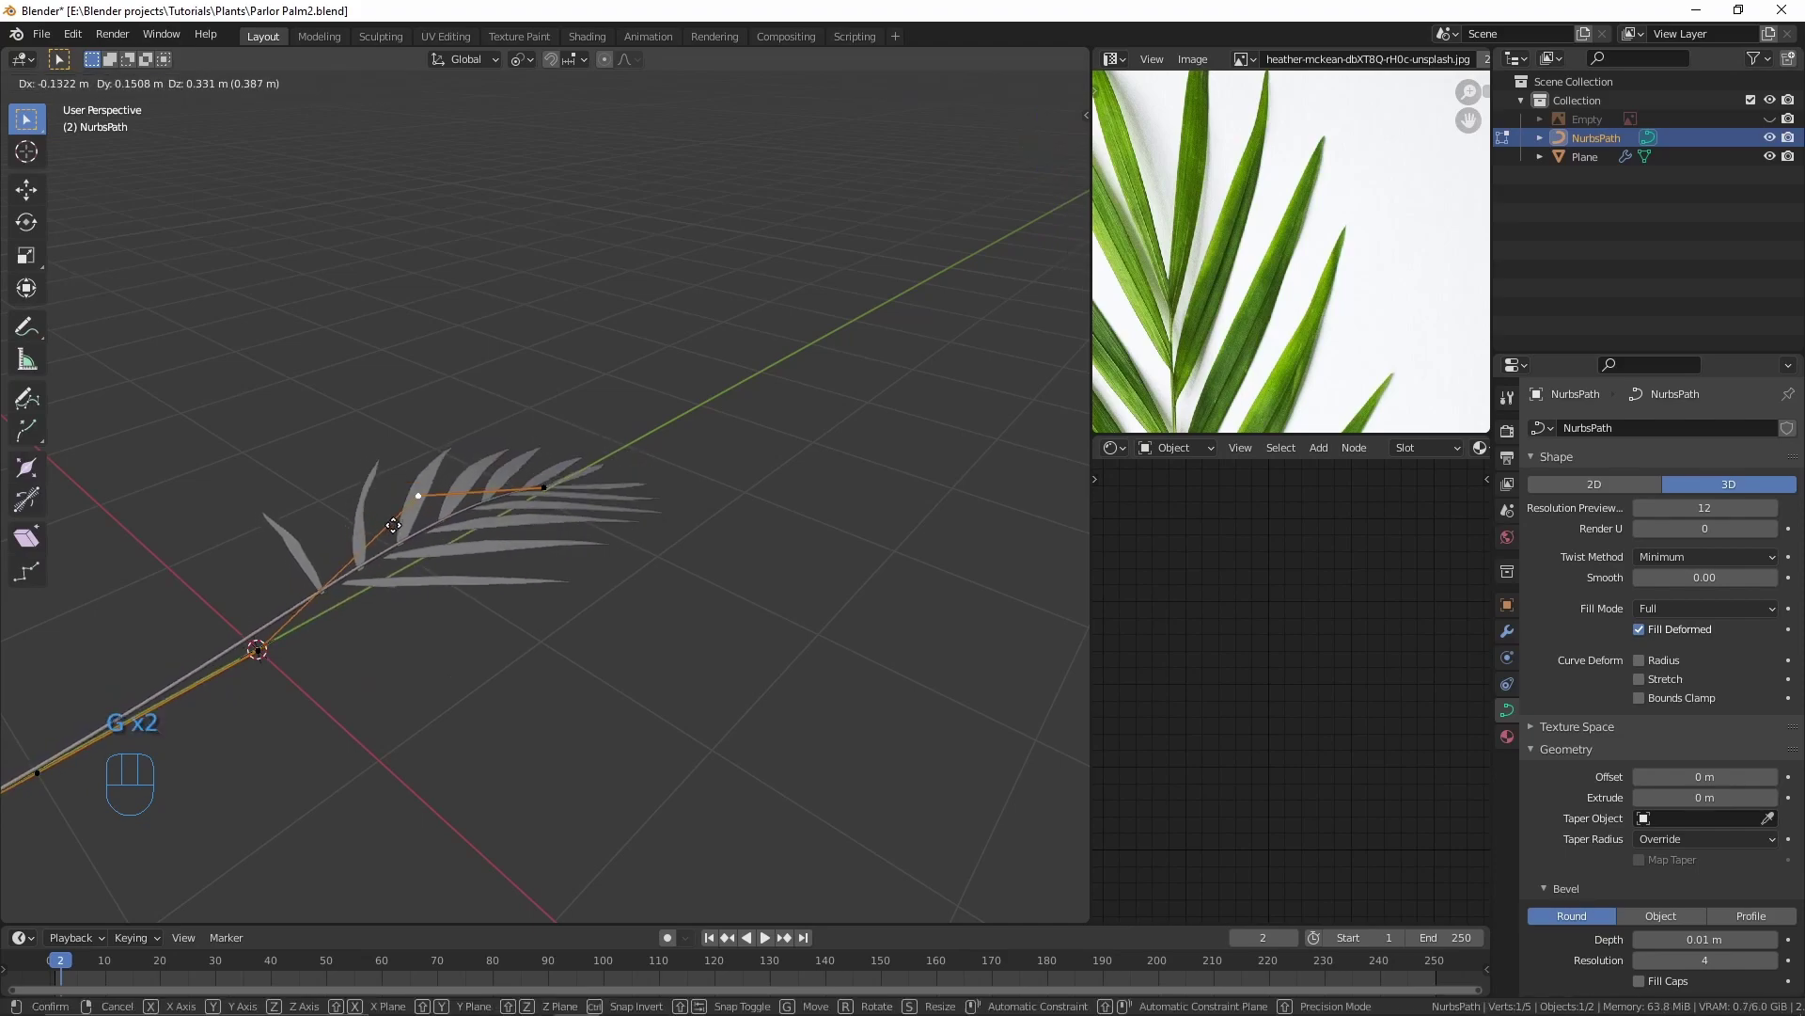
key("Tab")
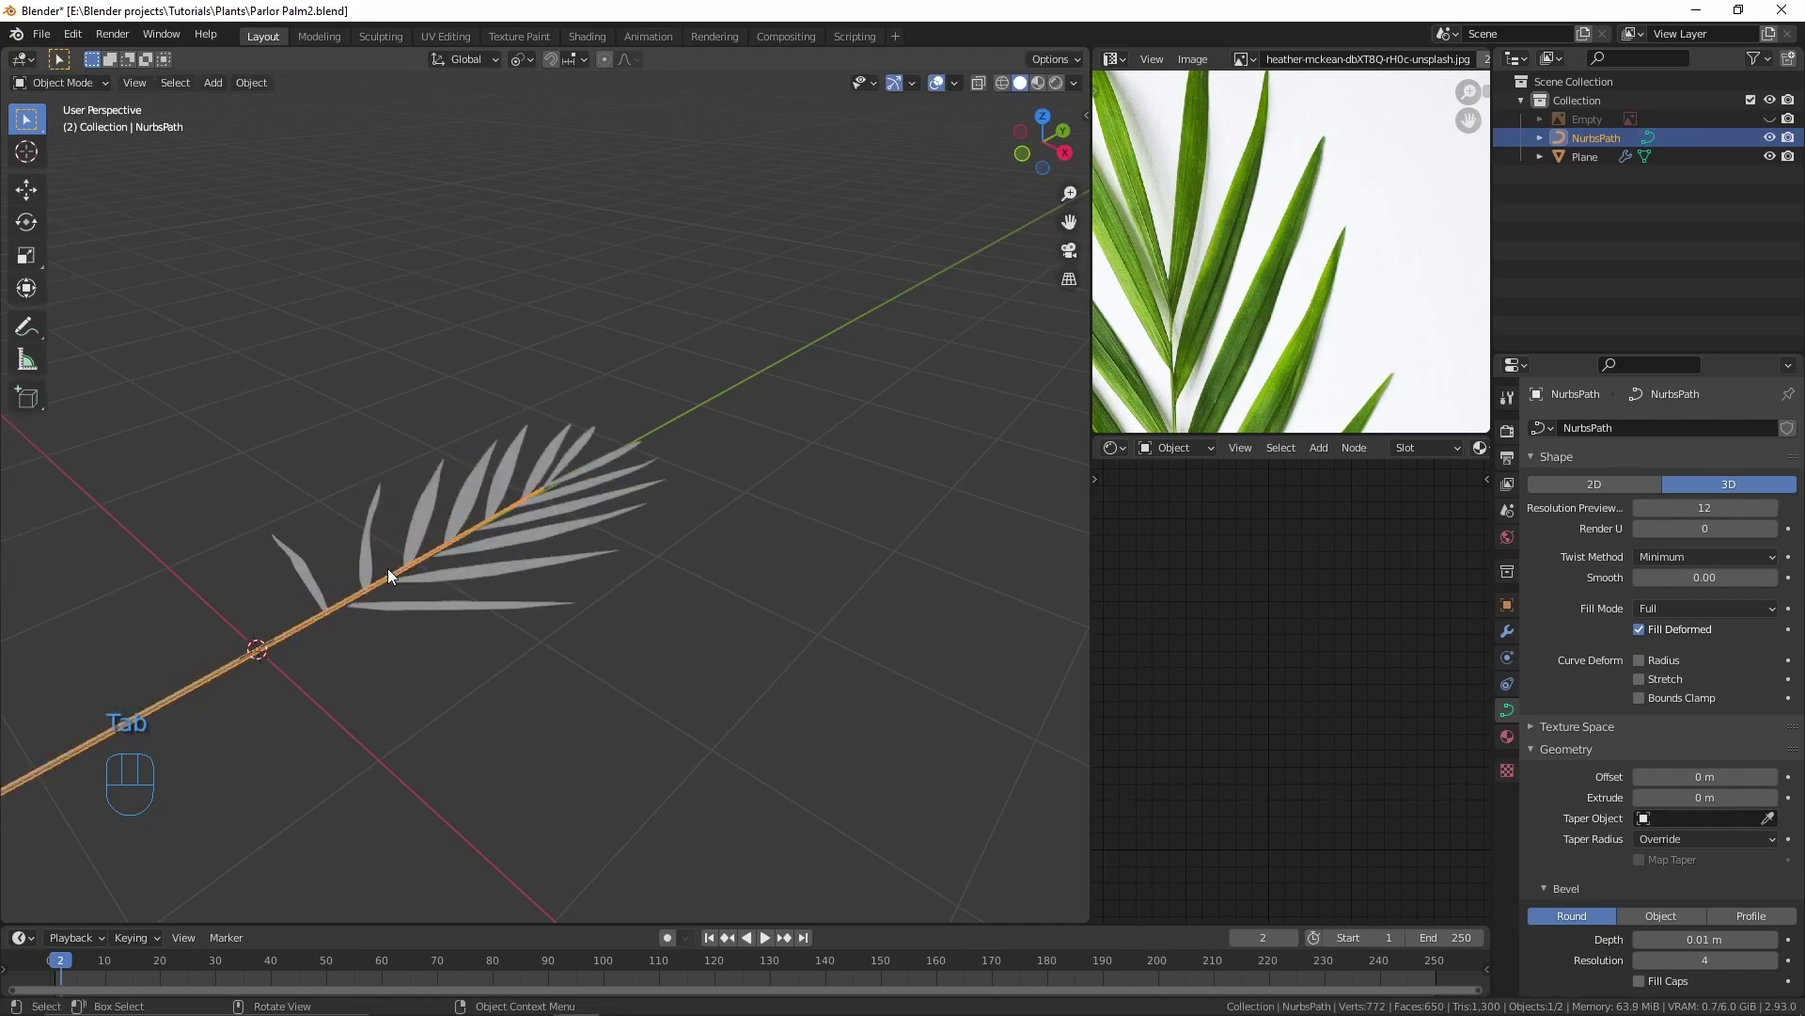
key("KP_7")
left_click_drag(402, 527, 395, 253)
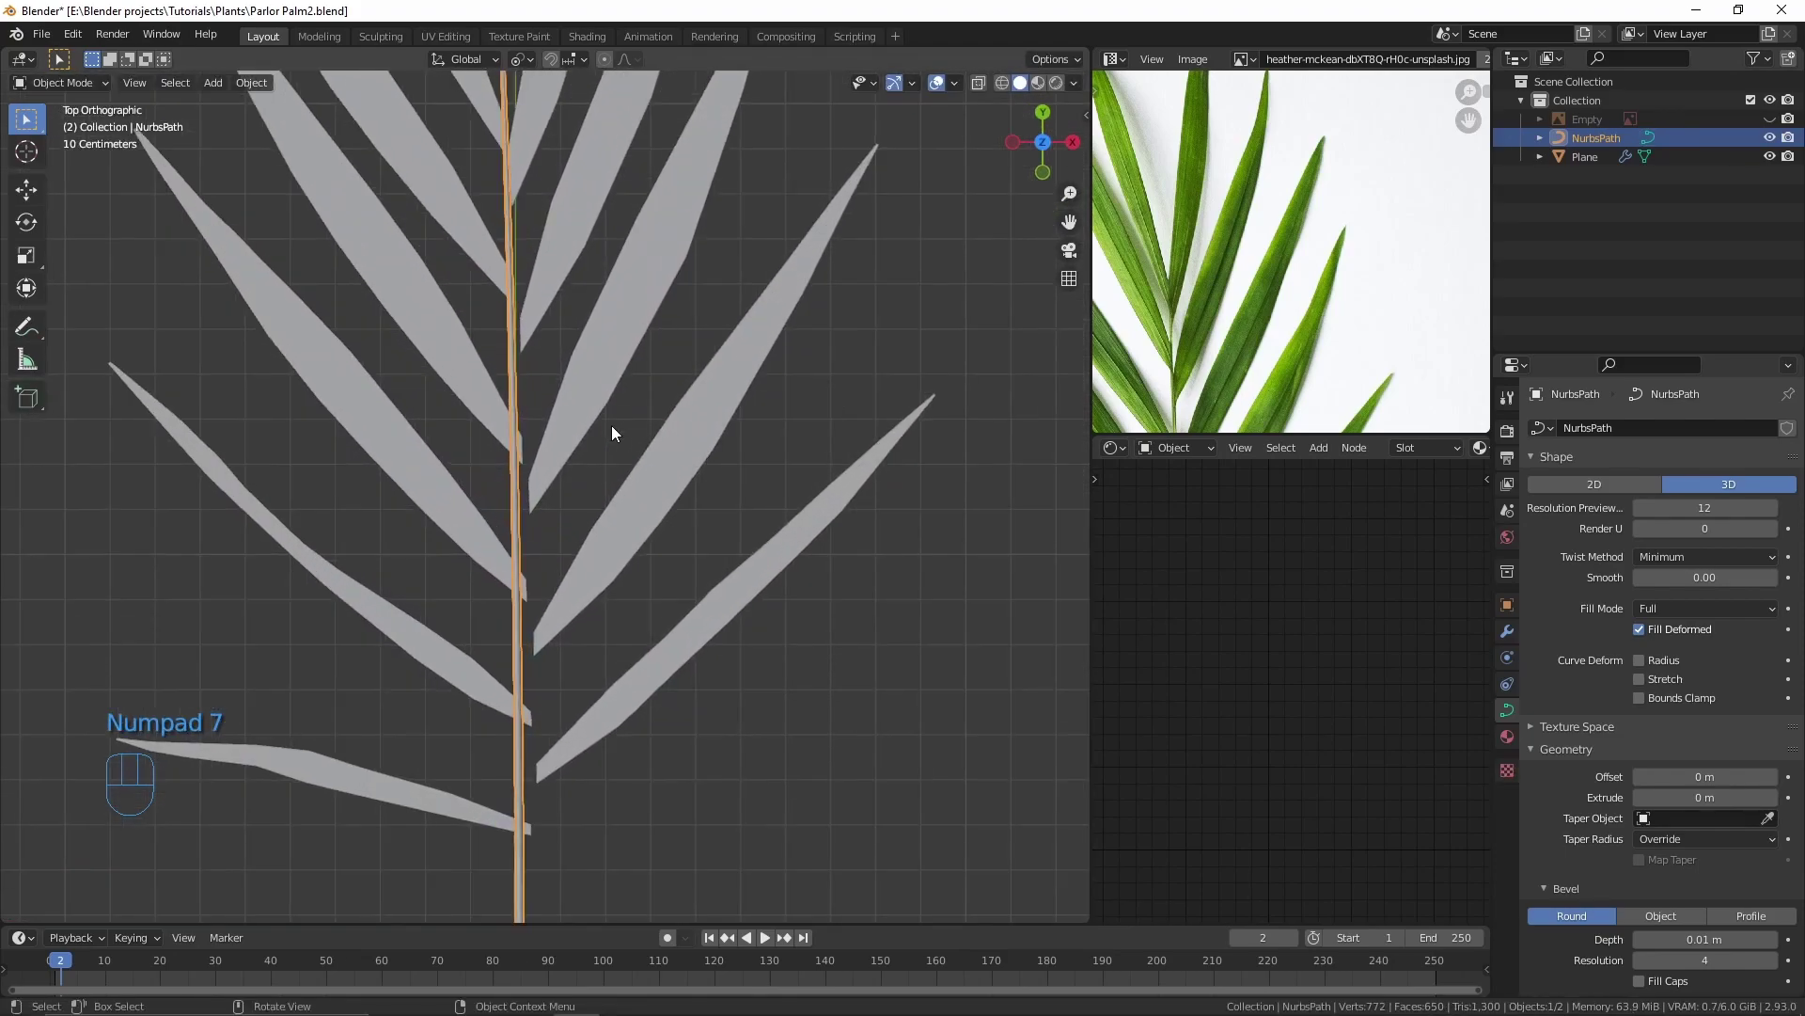
Step: Set NurbsPath as the leaflet mesh's deform curve and enable on-cage display
left_click(595, 439)
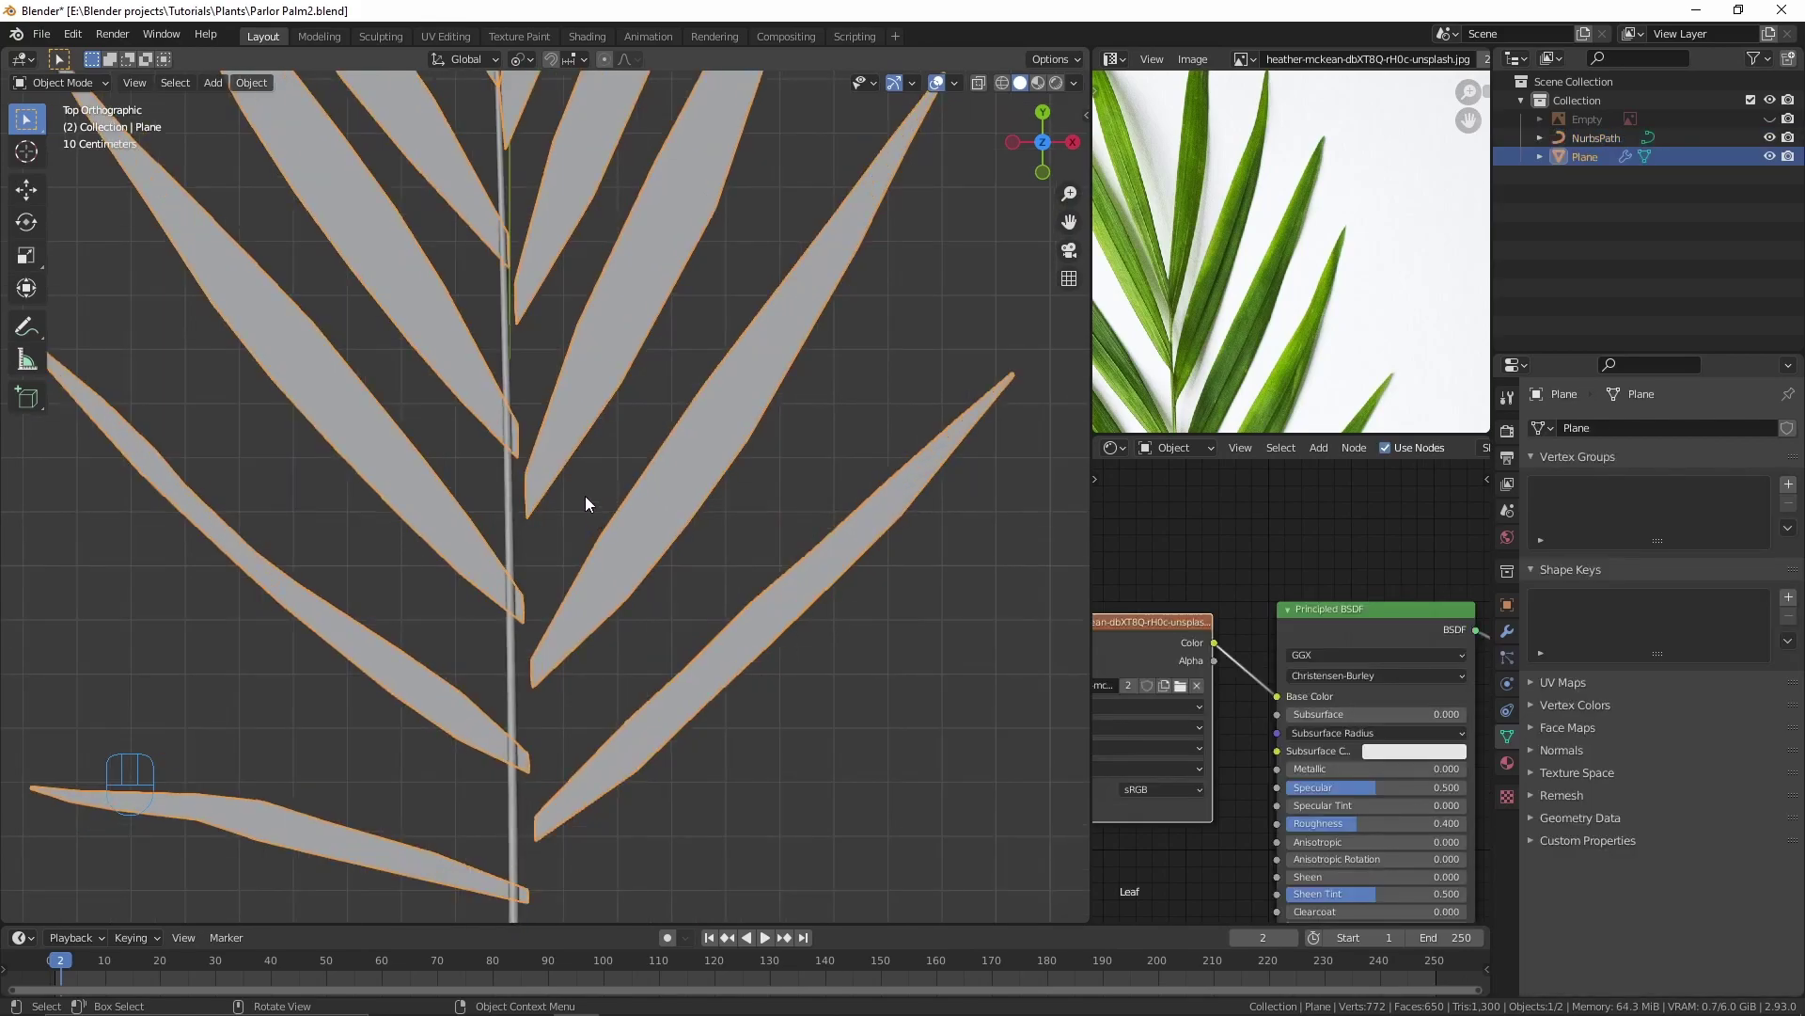
left_click_drag(571, 431, 578, 512)
left_click_drag(578, 477, 569, 569)
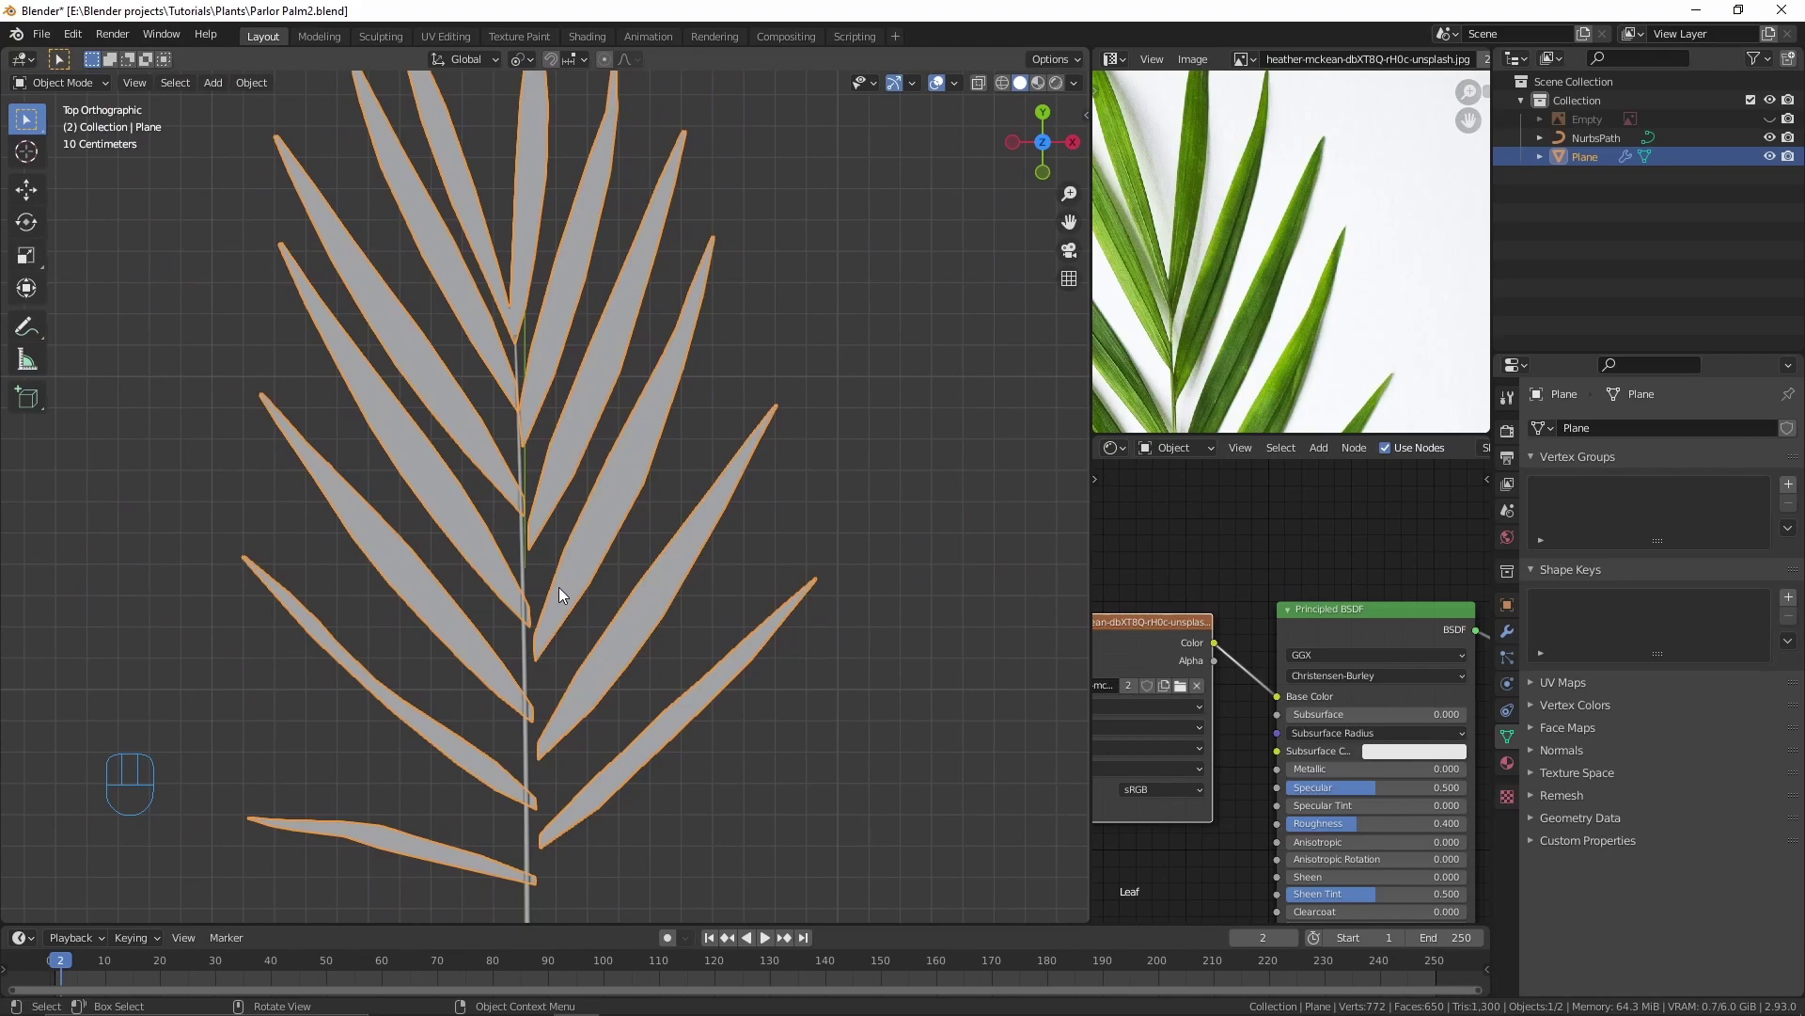
key("Tab")
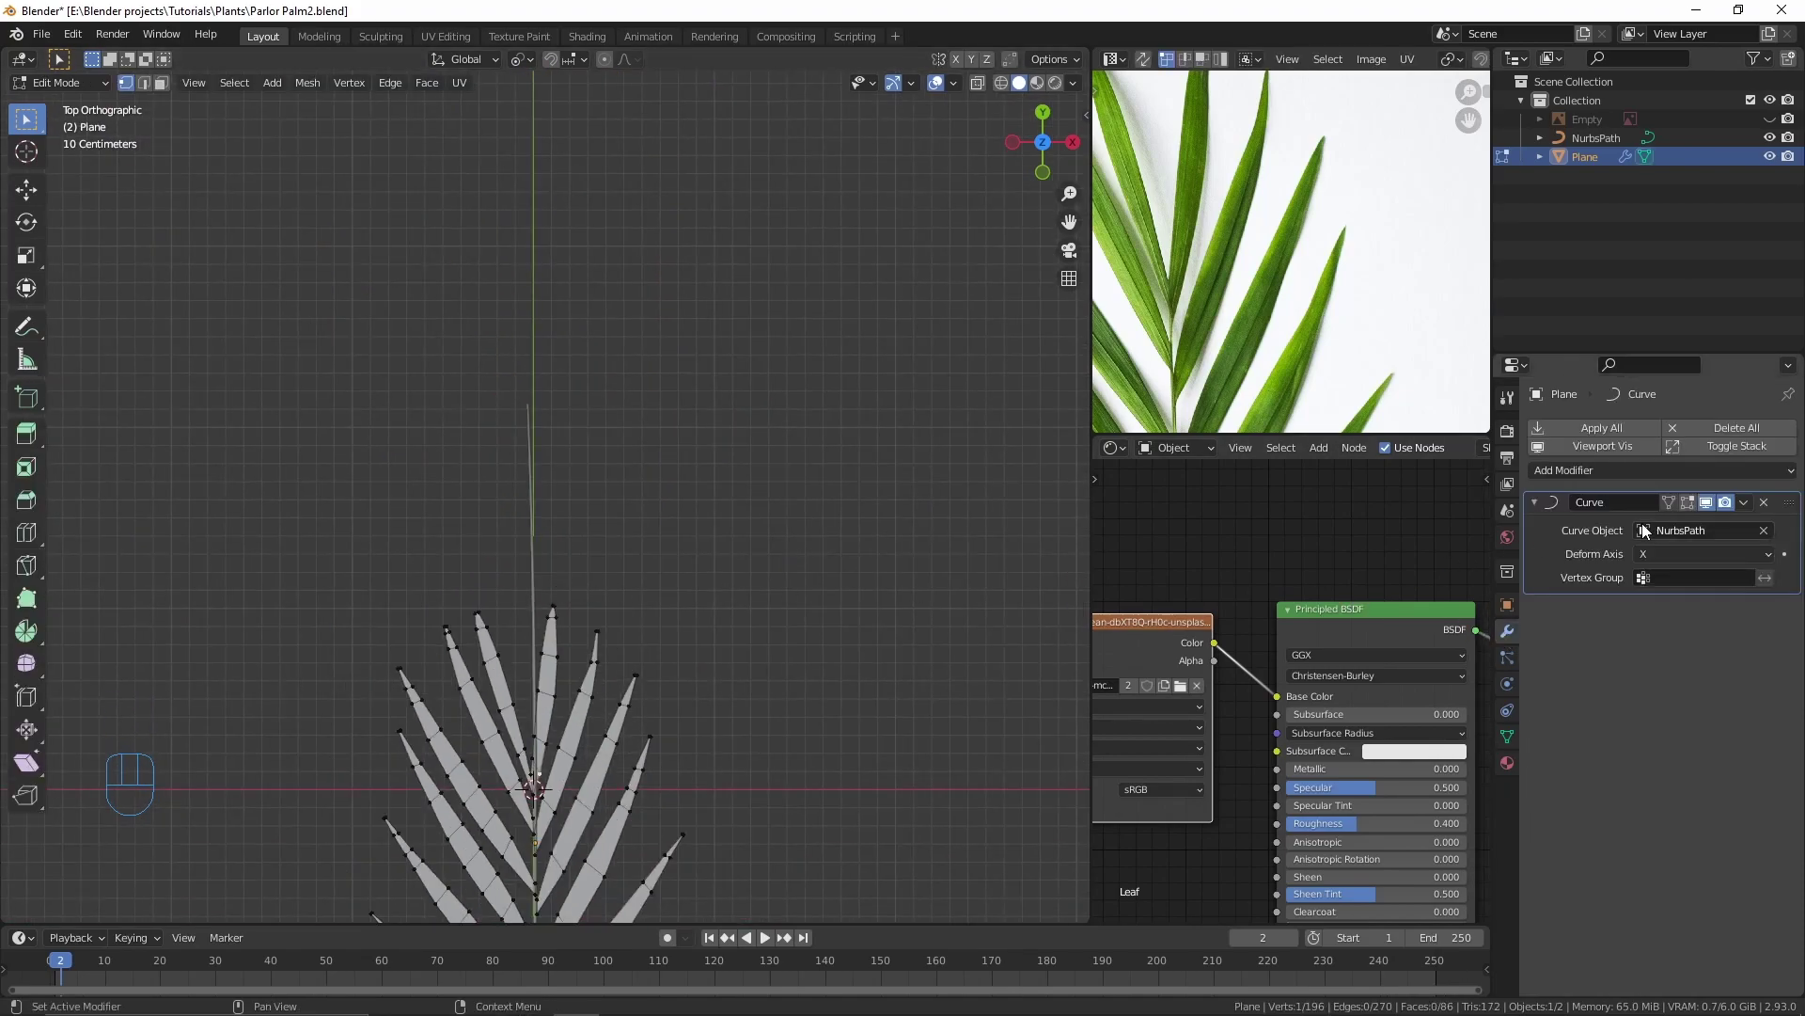
left_click(1695, 508)
left_click(1674, 514)
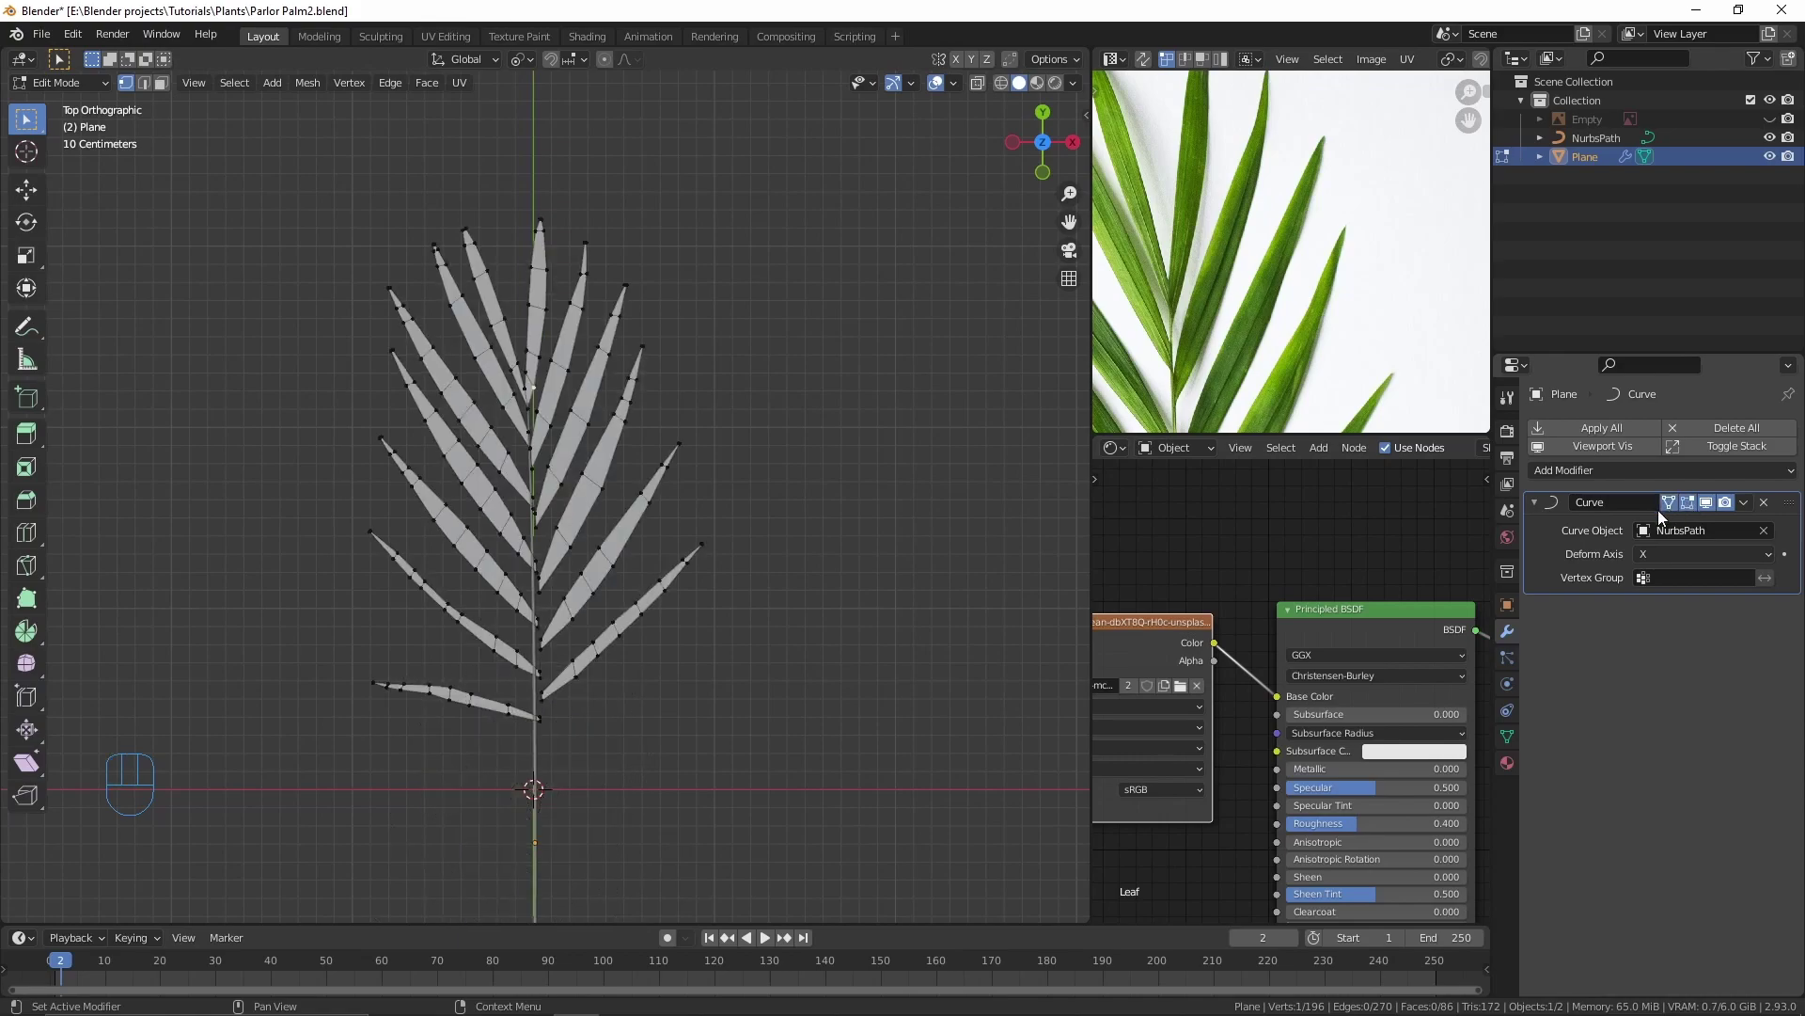
Step: Select one whole leaflet strip and move it to a new position
key("l")
key("z")
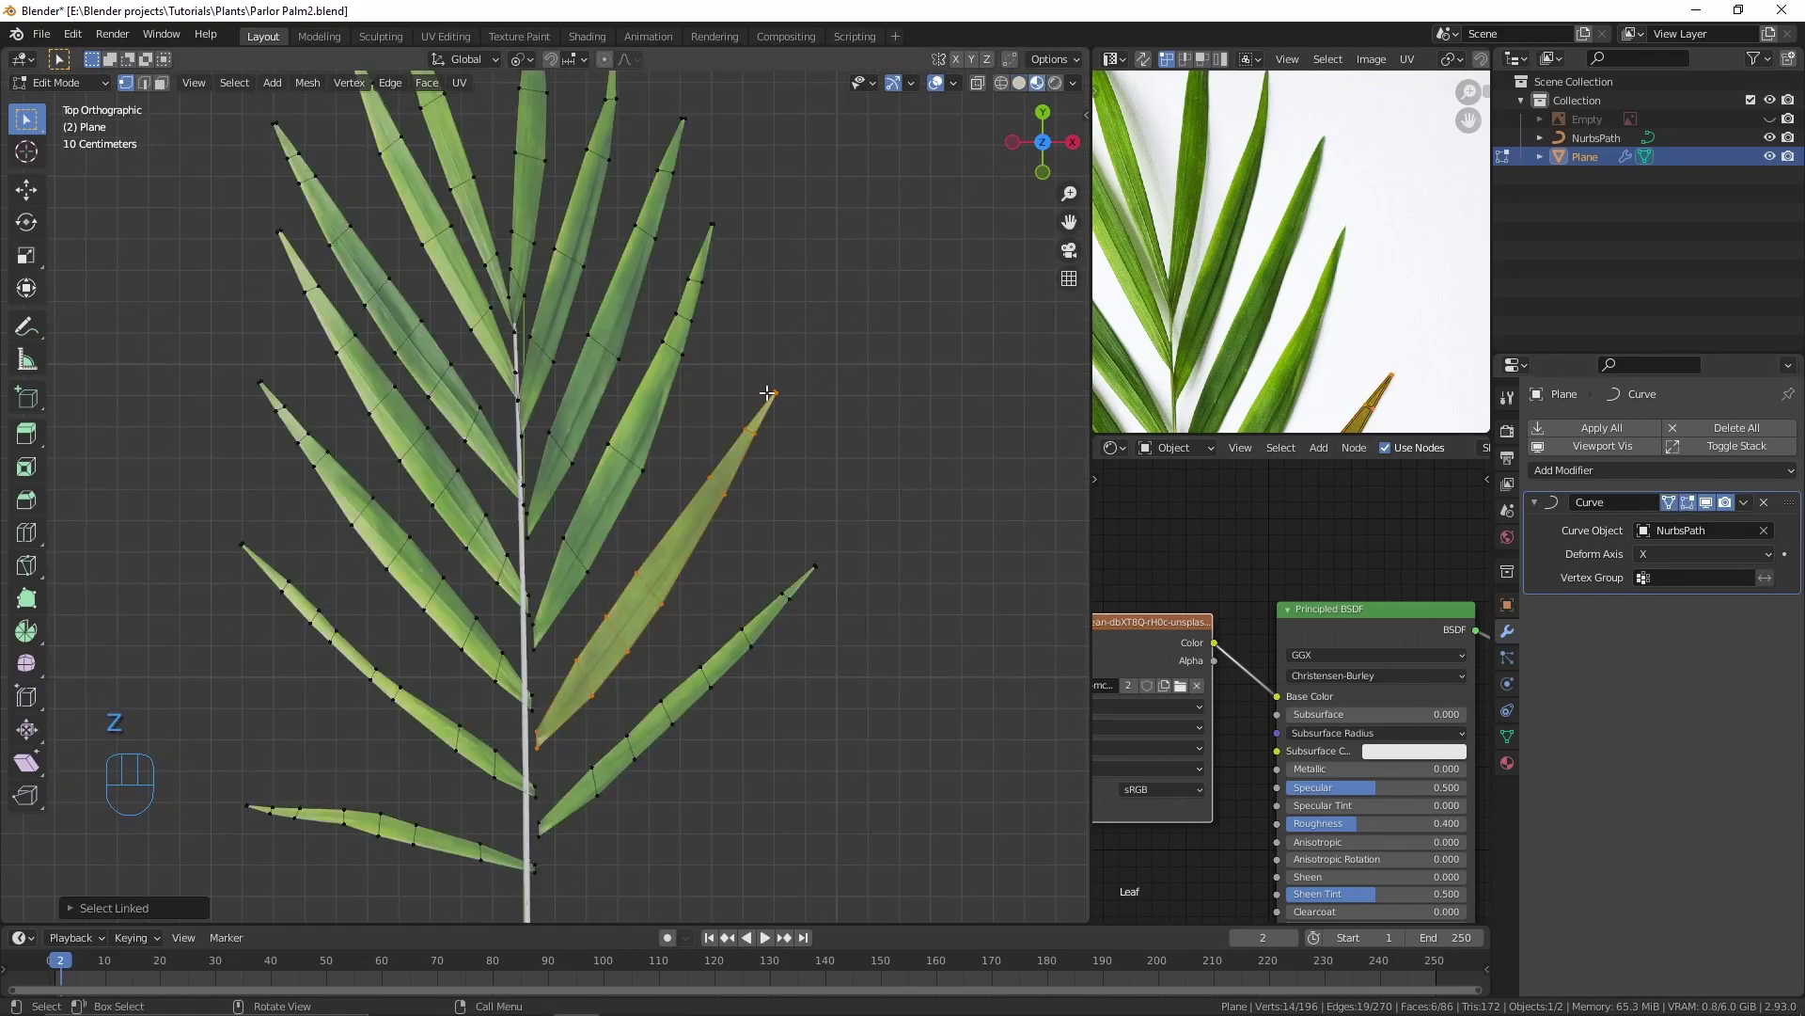
key("g")
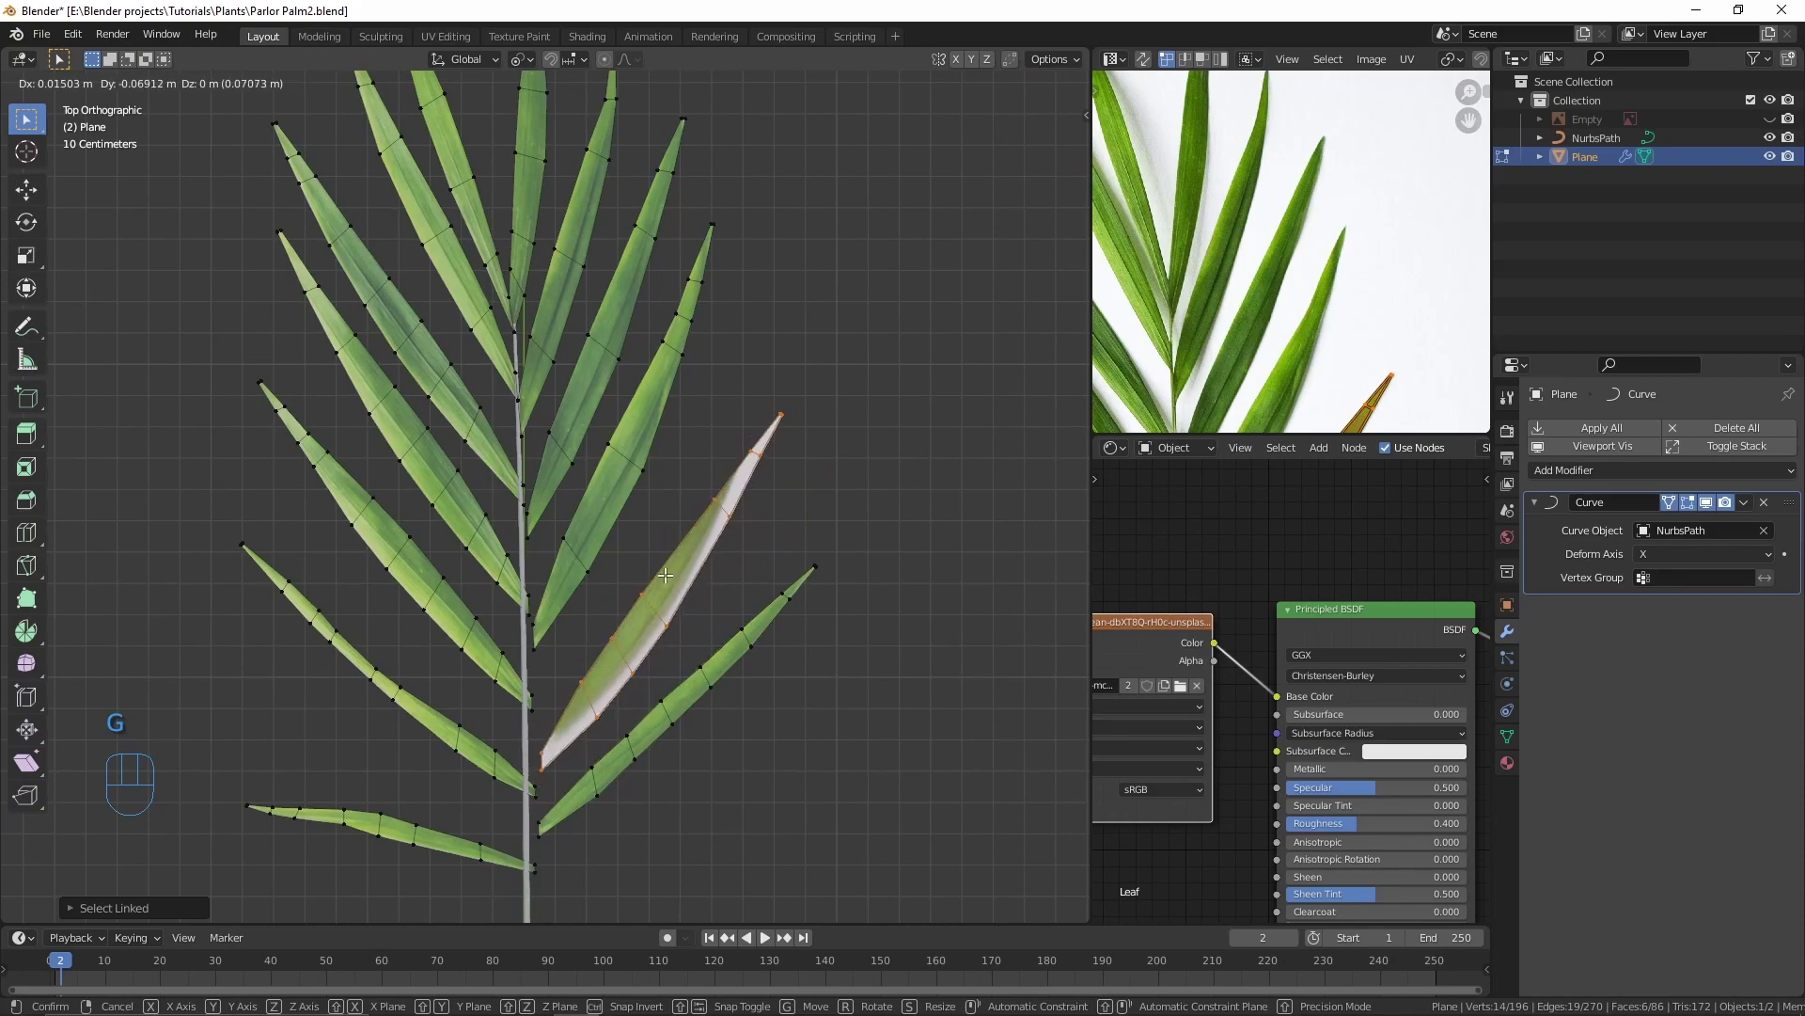
key("g")
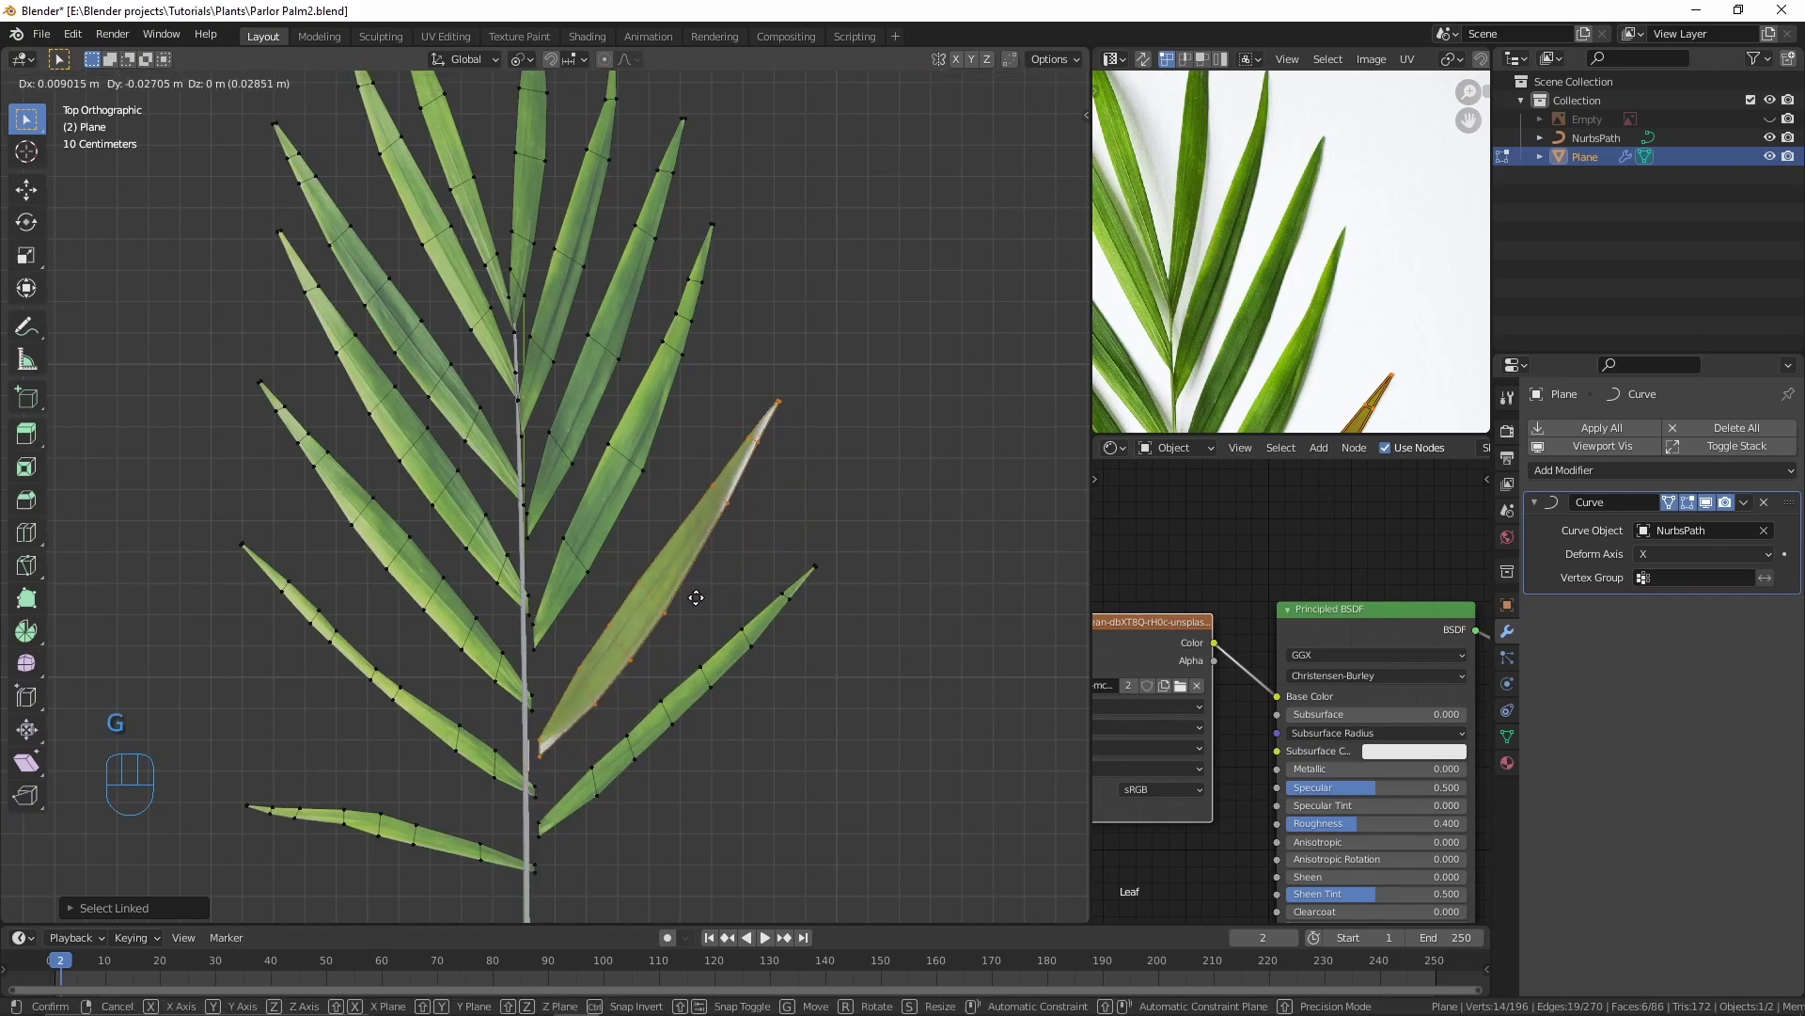
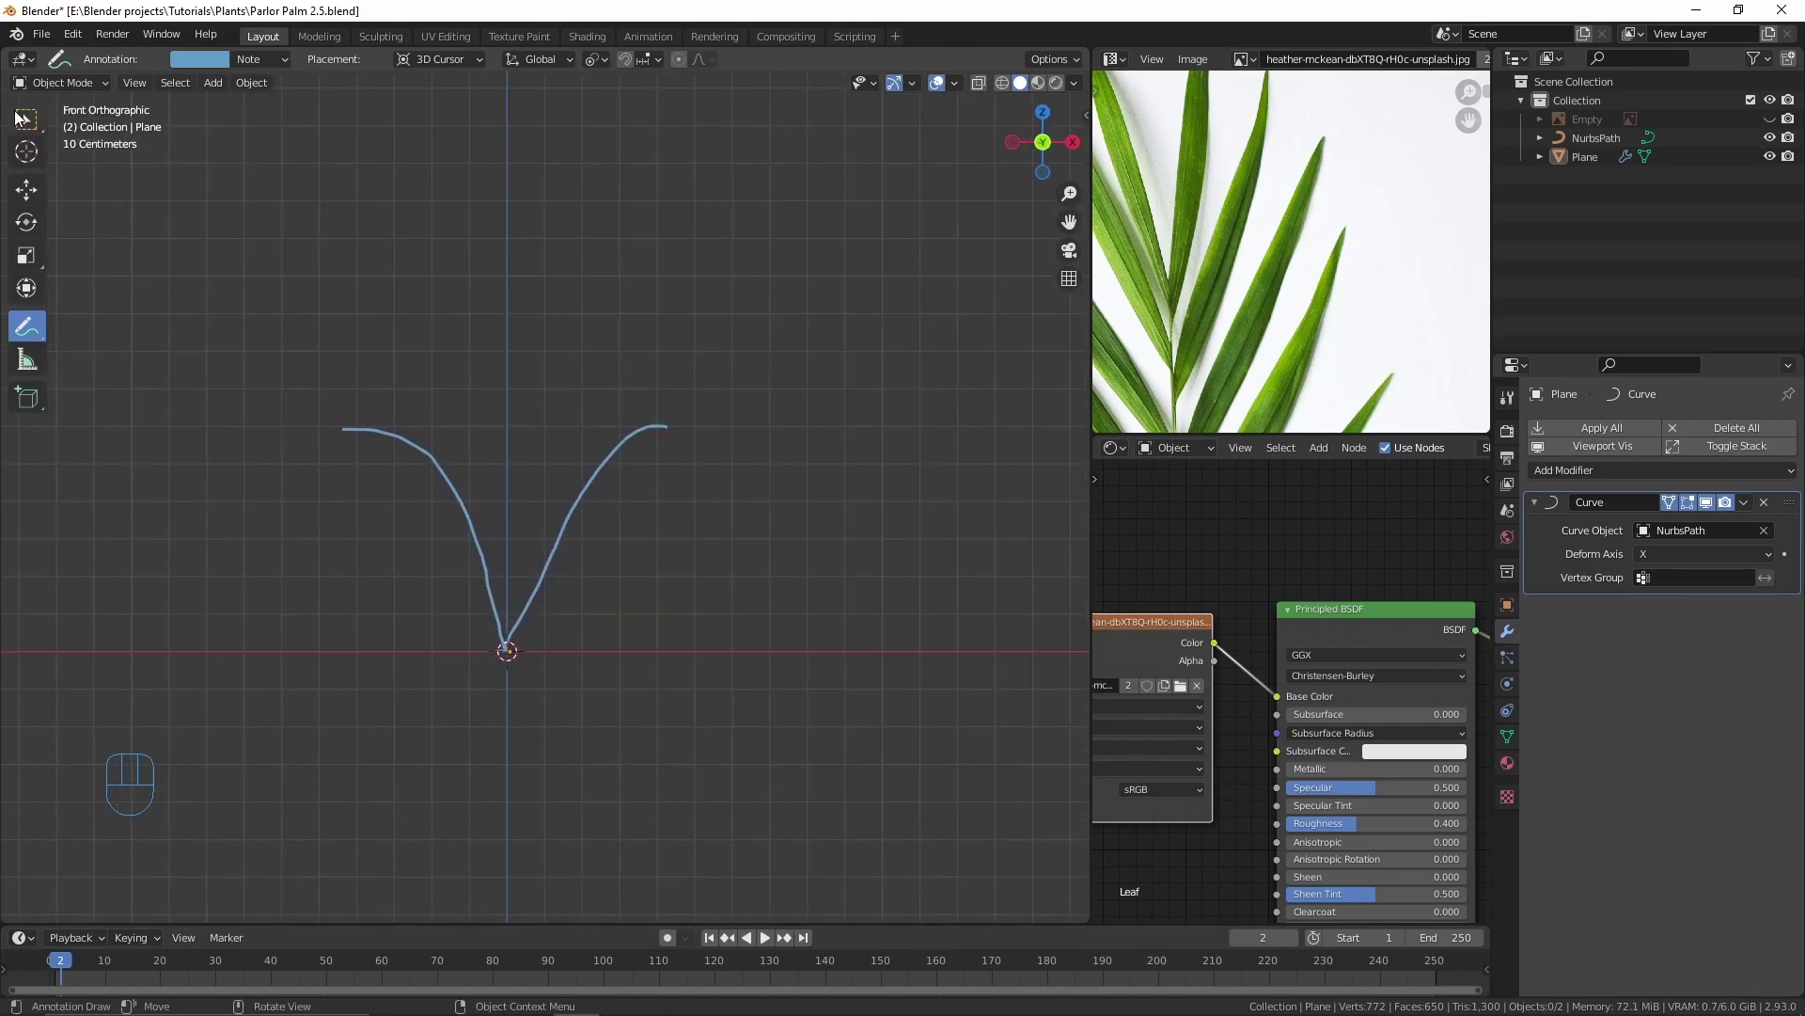
Step: Add a new plane and stretch it along Y over the frond
left_click(19, 113)
left_click_drag(439, 431, 419, 480)
key("shift+a")
middle_click(511, 366)
key("KP_7")
middle_click(470, 417)
key("g")
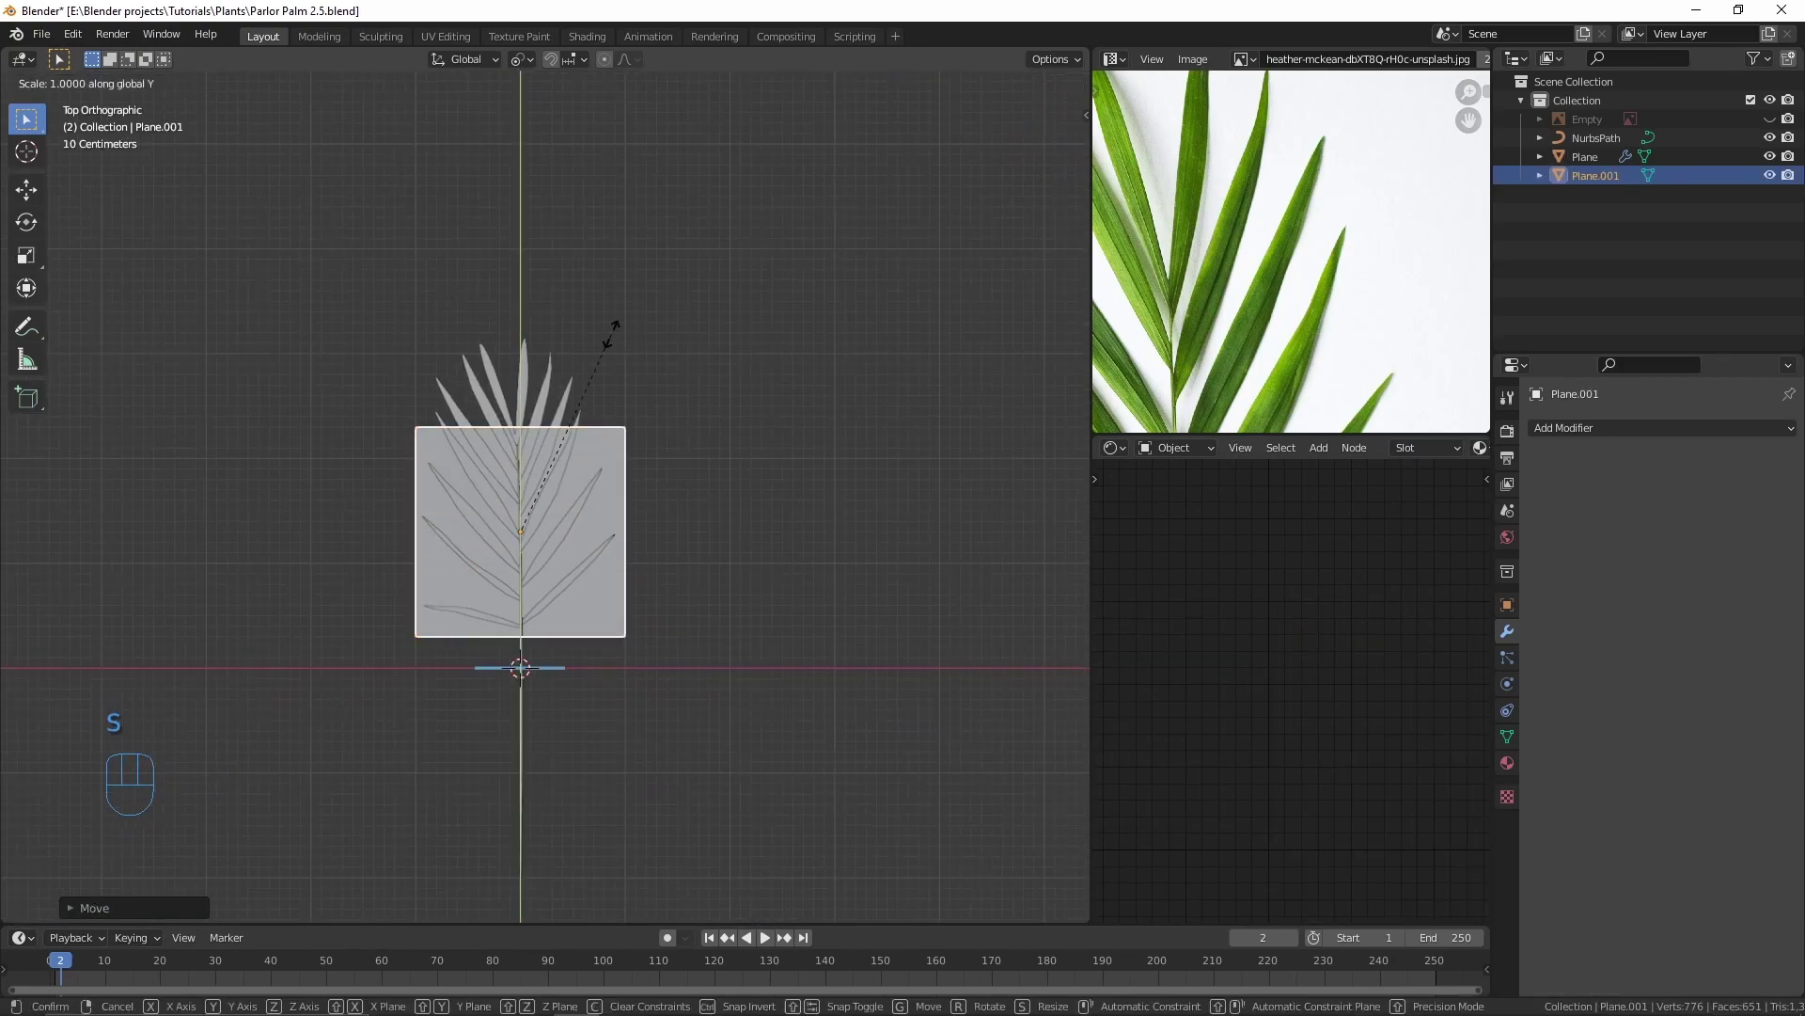
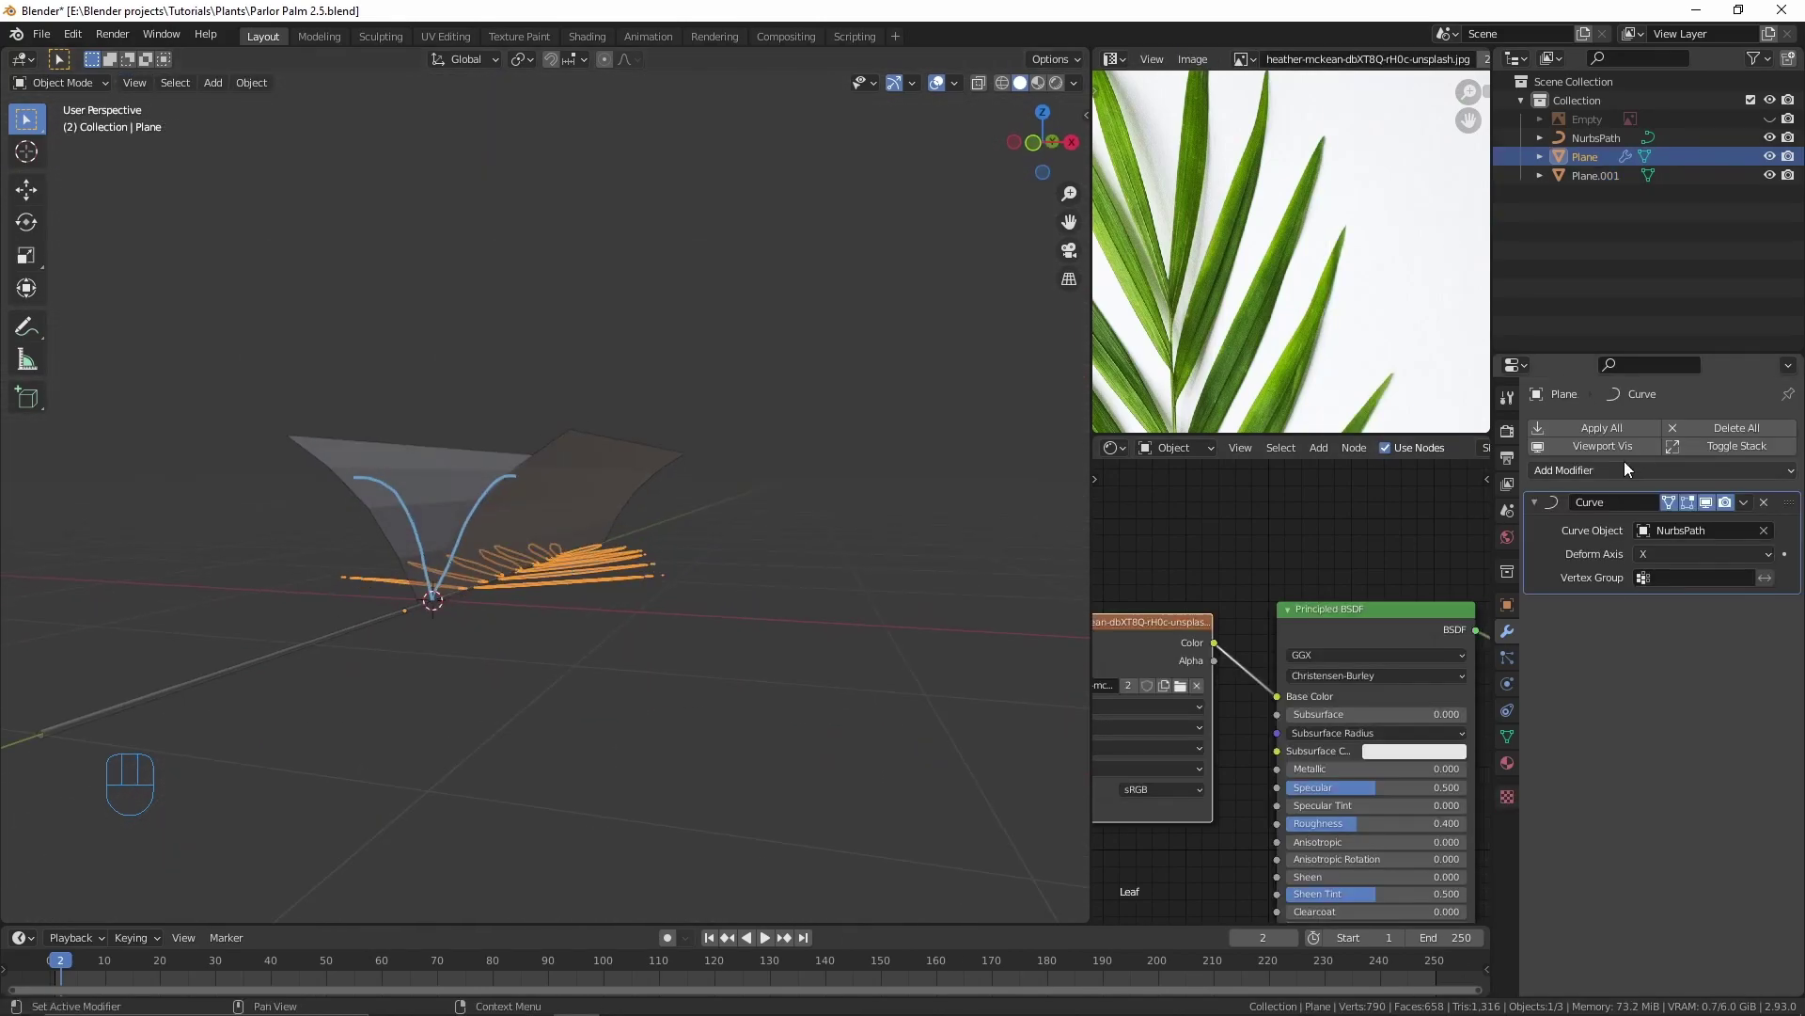
Step: Add a Shrinkwrap modifier to the leaflets with Plane.001 as target
left_click_drag(1629, 468, 1569, 698)
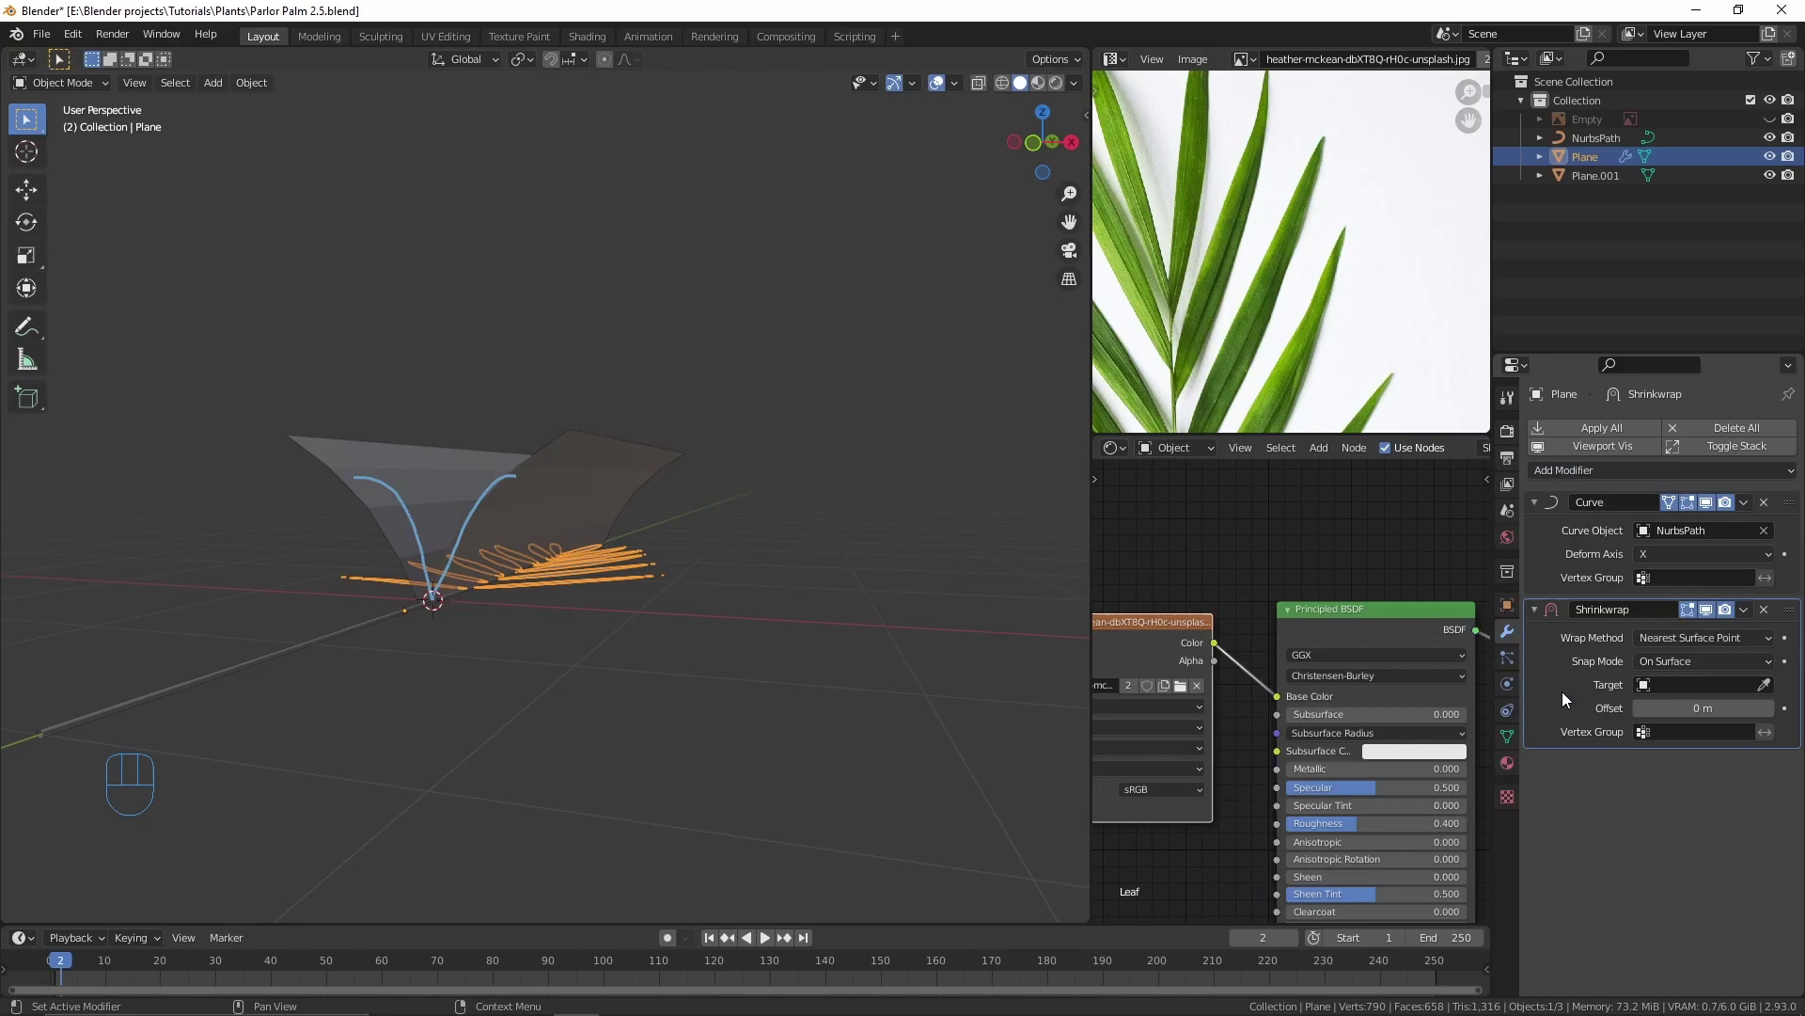
left_click(1773, 688)
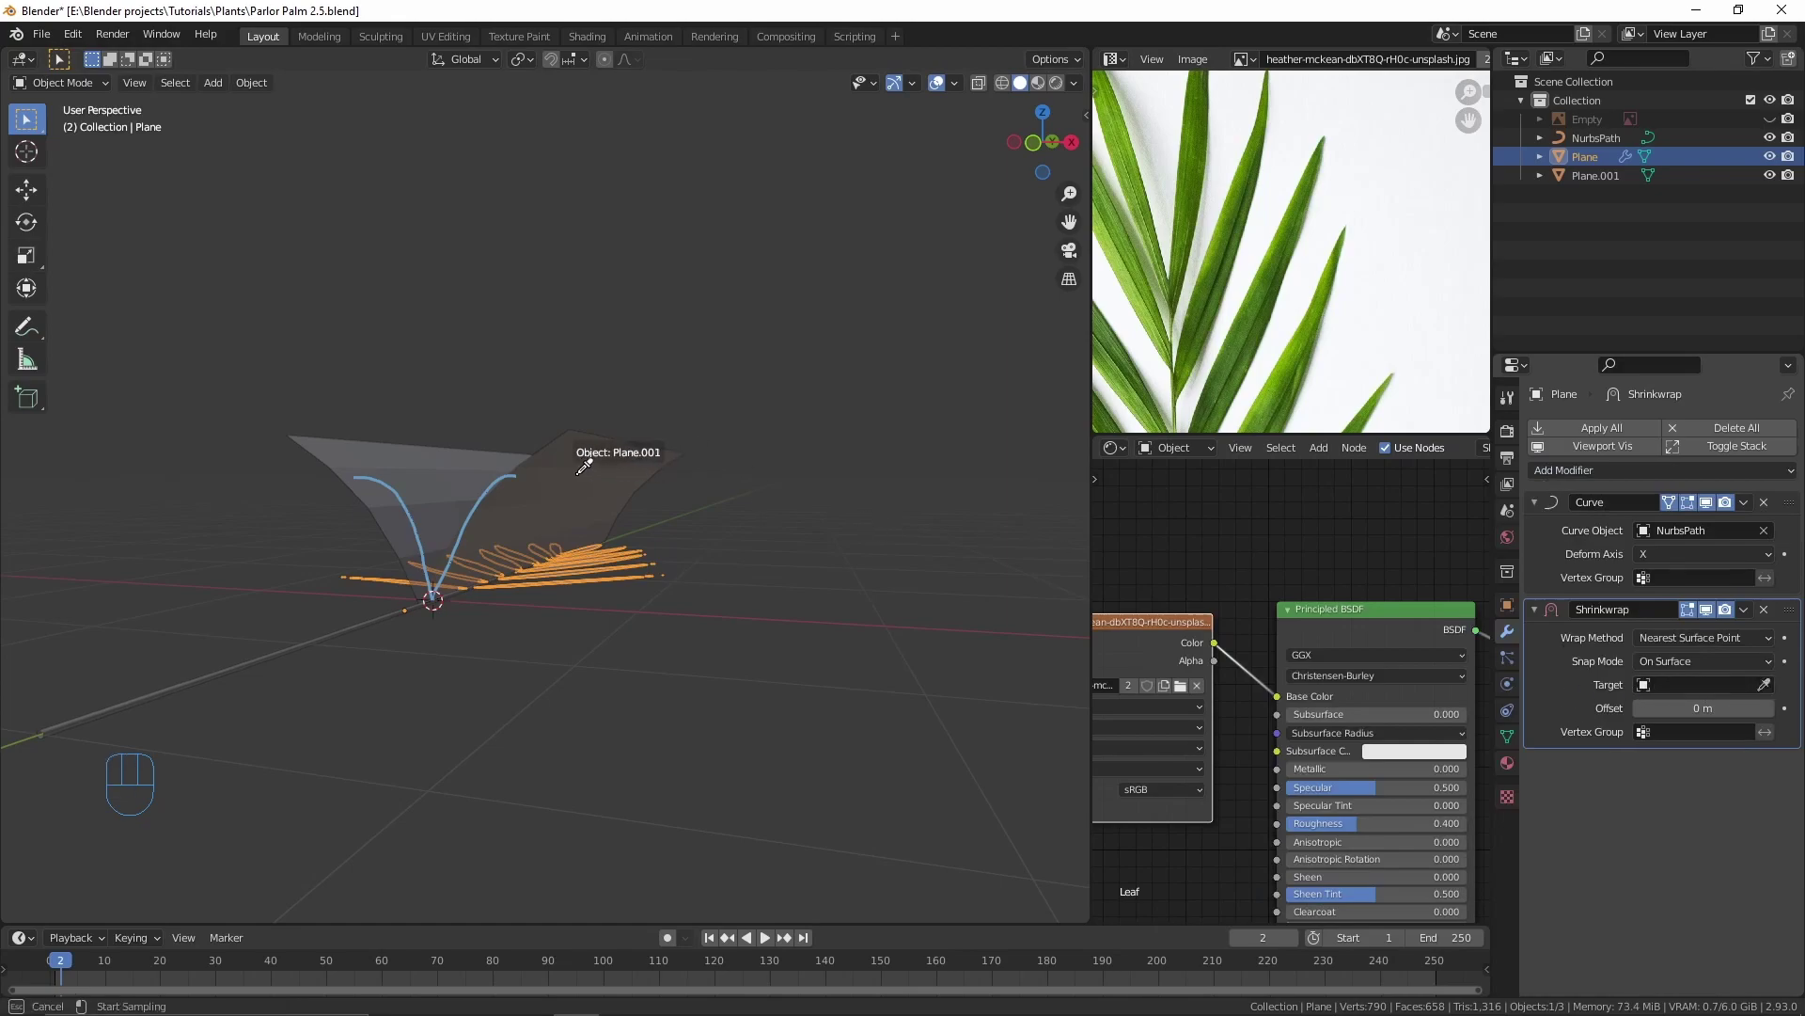
left_click_drag(575, 482, 538, 474)
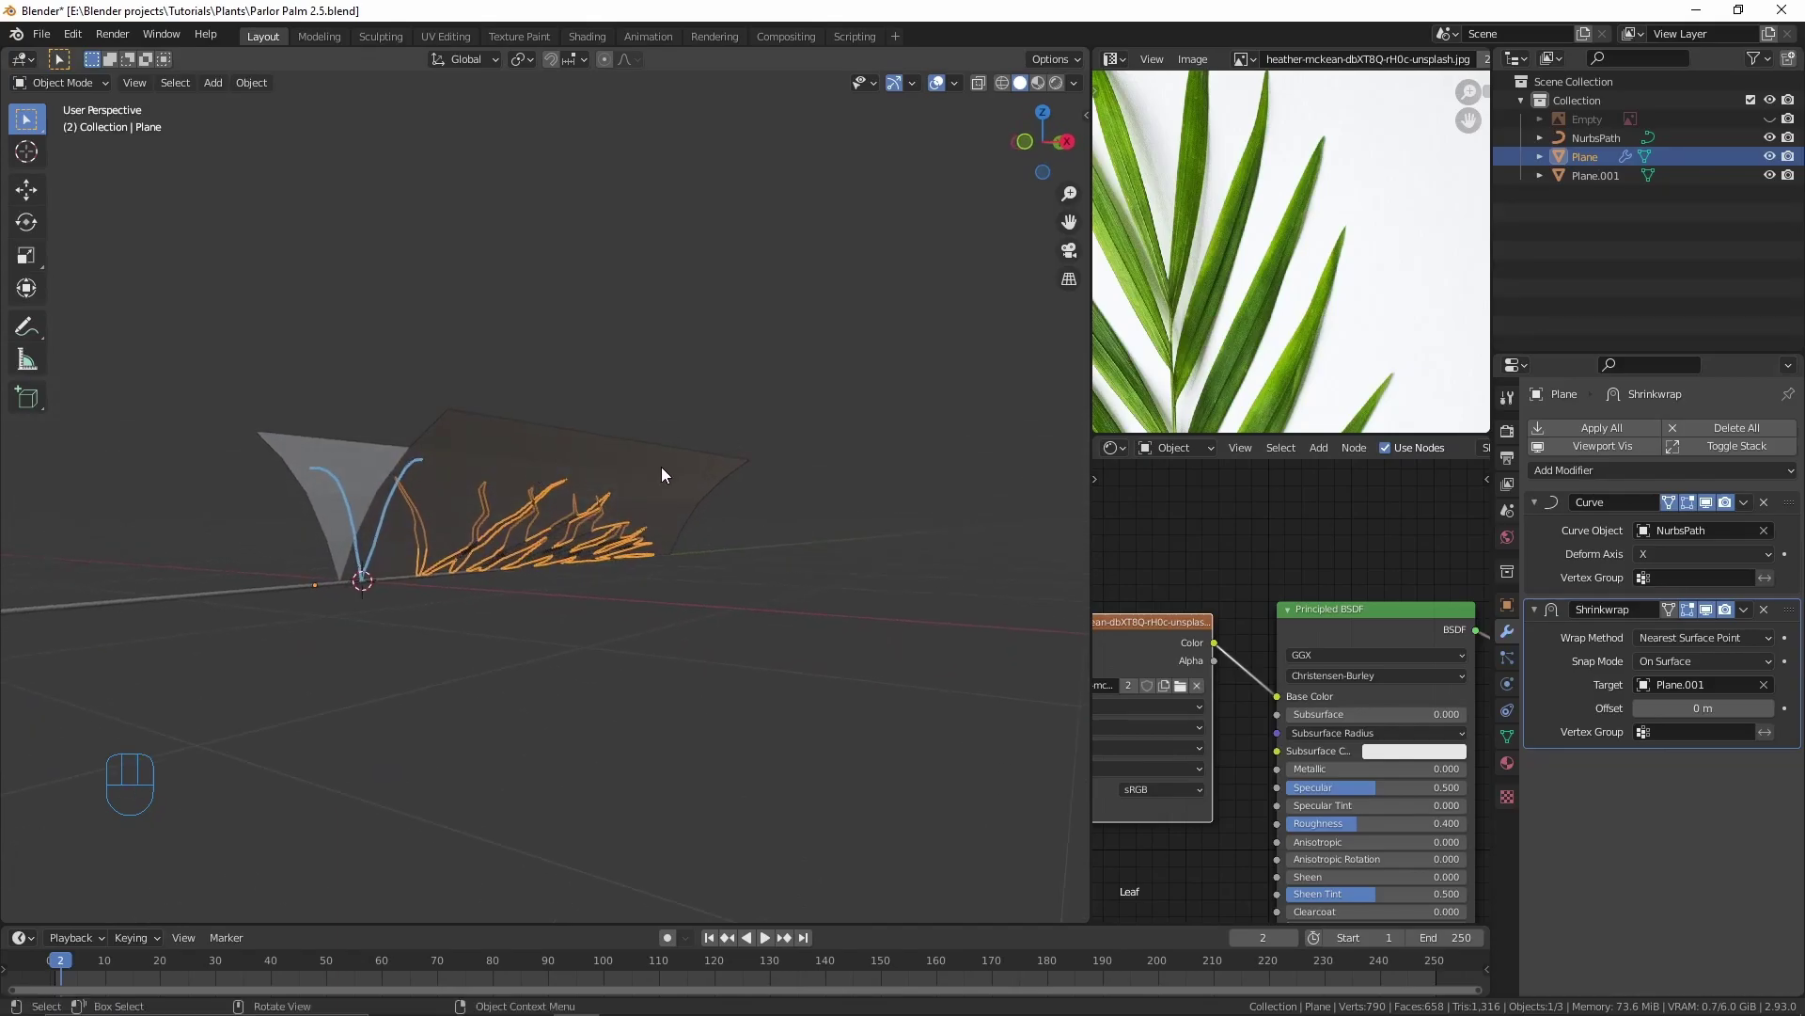
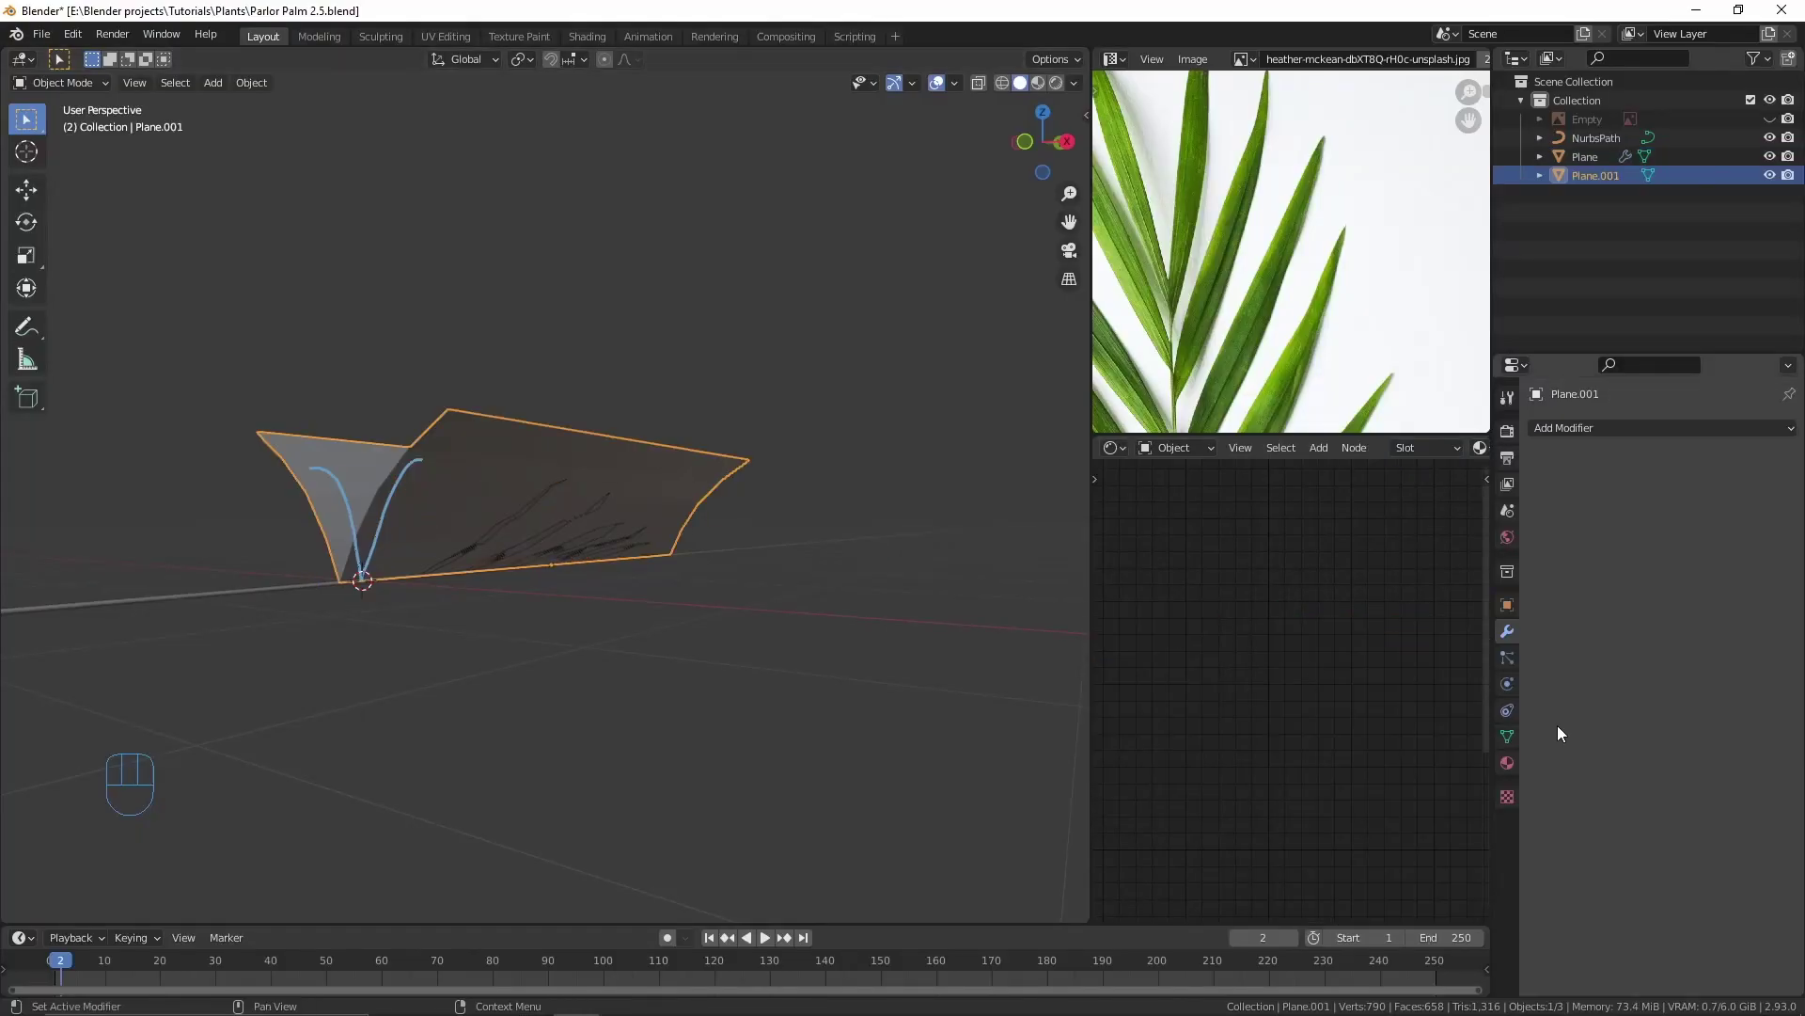
Step: Set Plane.001's viewport display to Wire
left_click(1511, 625)
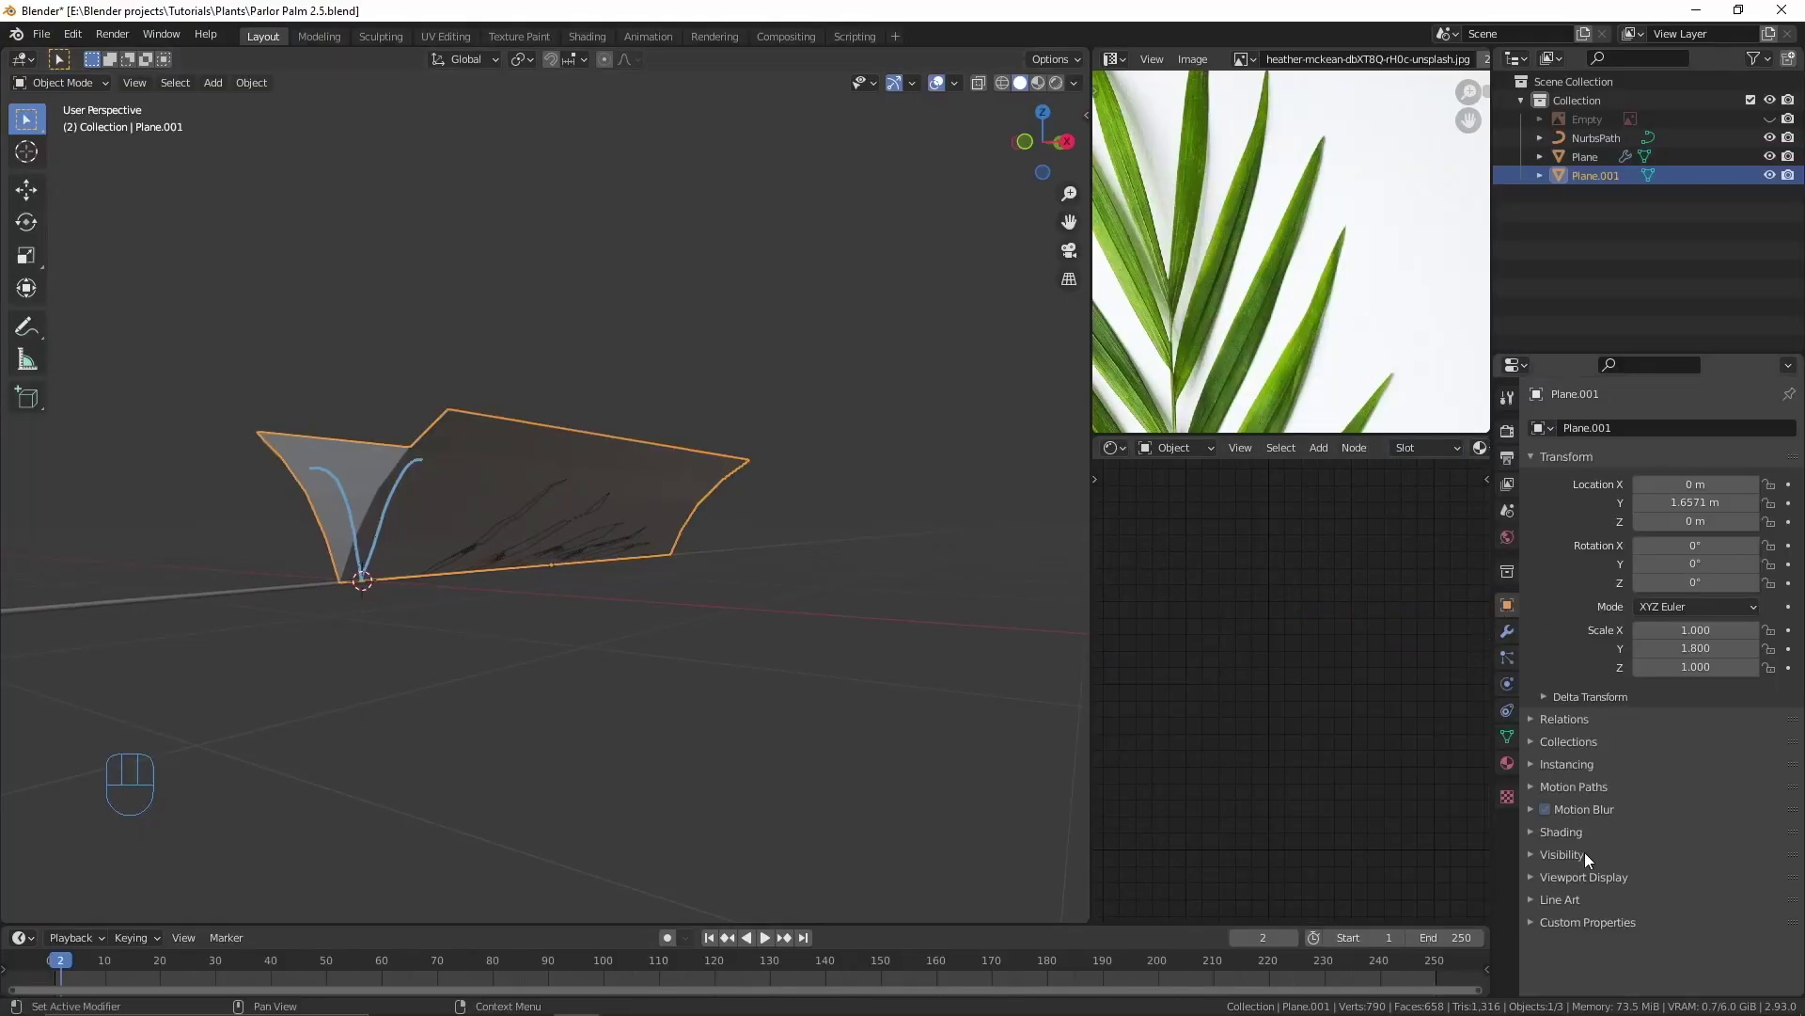
left_click(1573, 882)
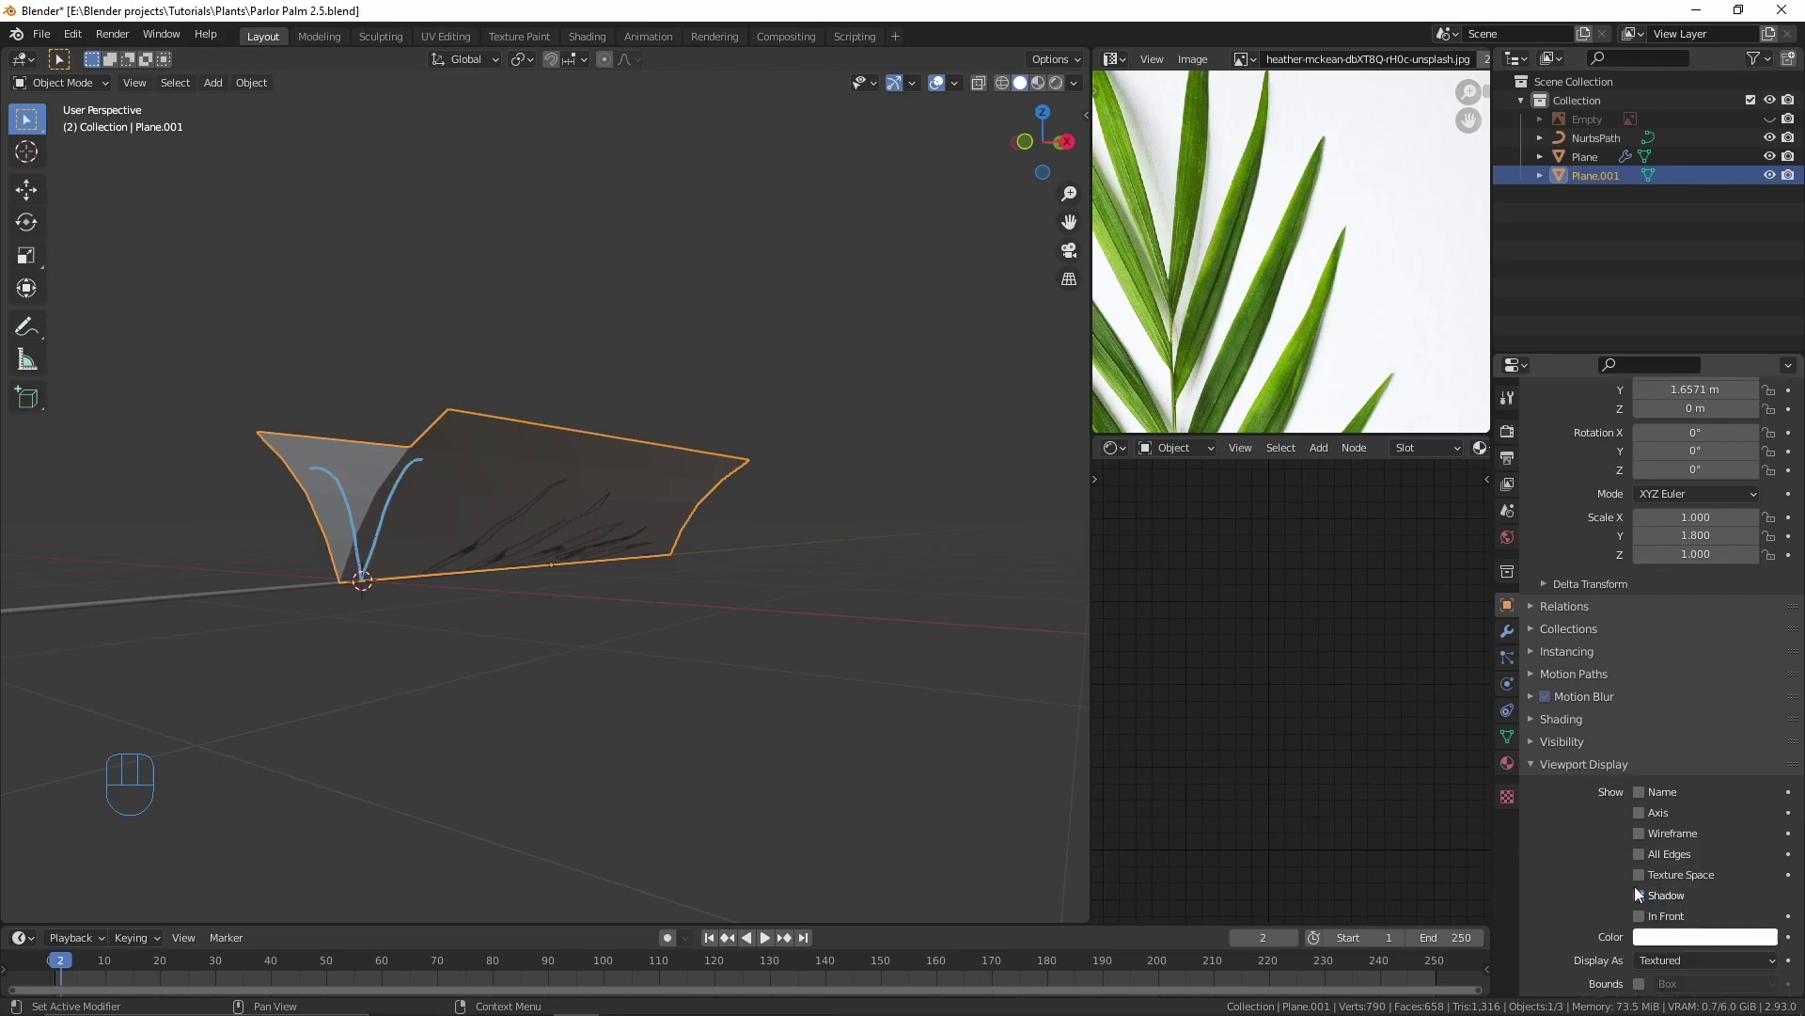
left_click_drag(1677, 932, 1681, 889)
left_click_drag(864, 619, 910, 702)
middle_click(629, 703)
middle_click(741, 502)
Step: Scale all of the wrap surface's vertices up around the frond
key("s")
key("Tab")
key("a")
key("s")
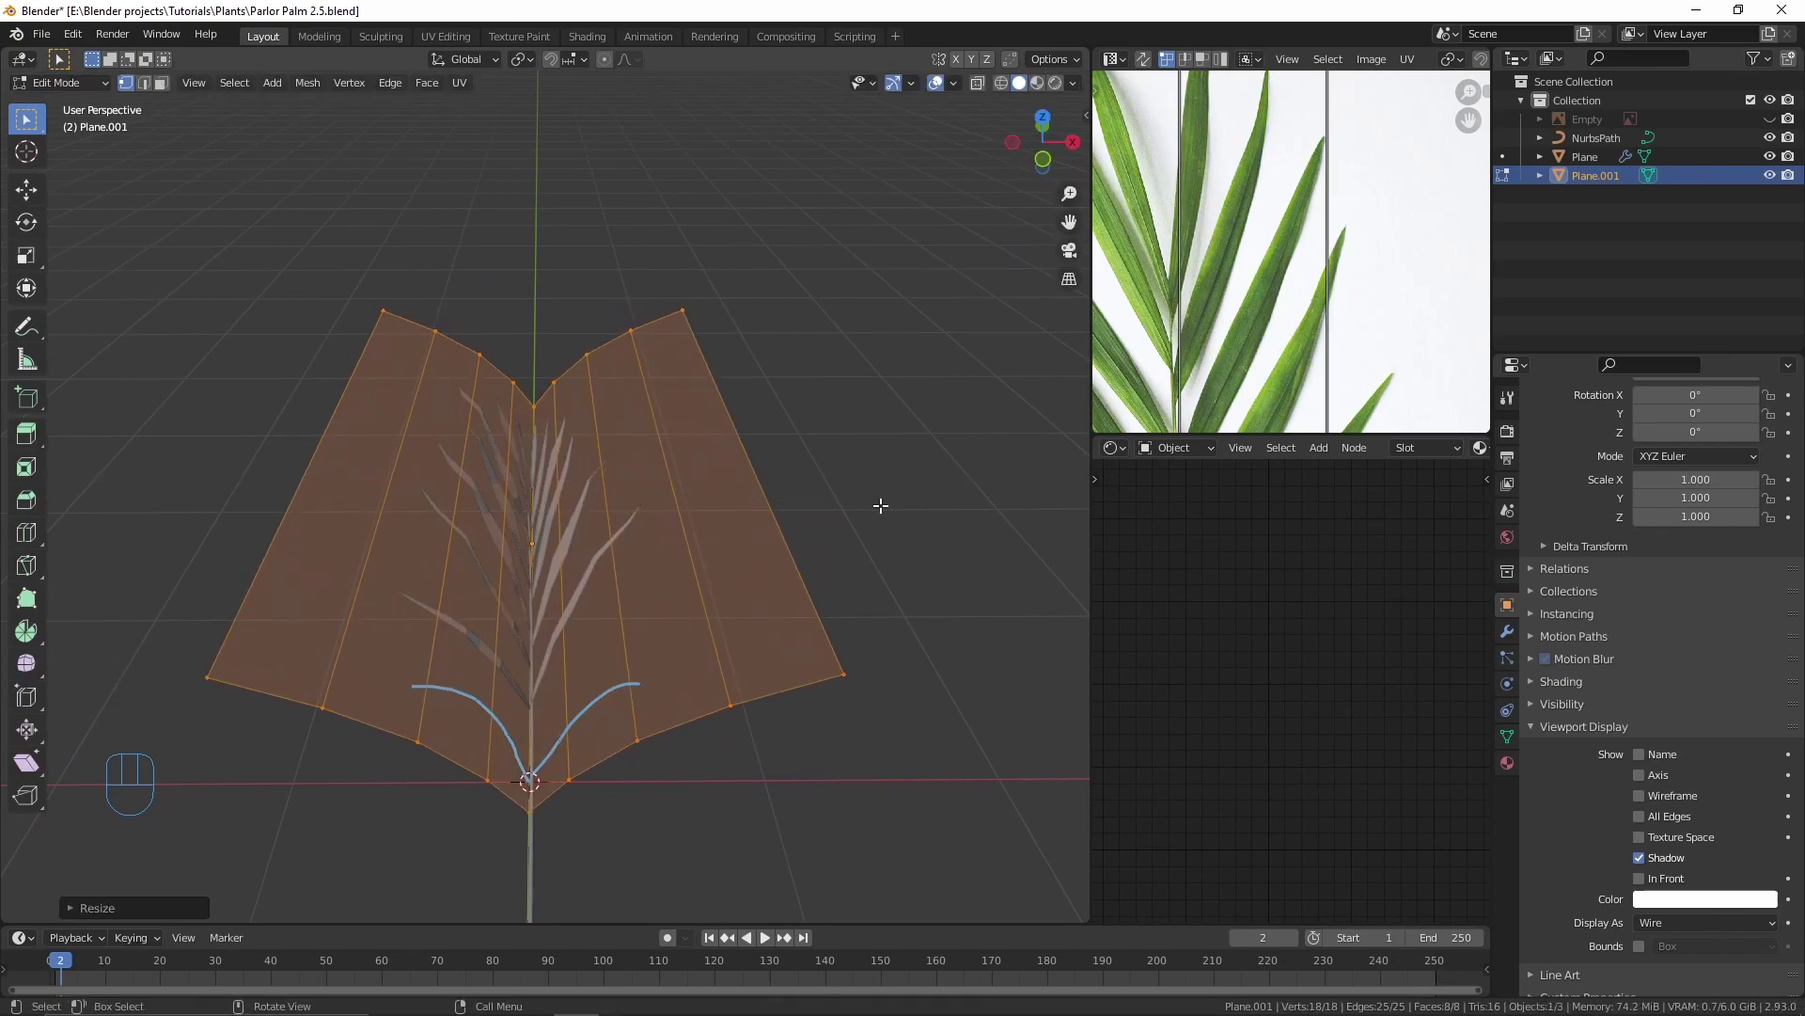
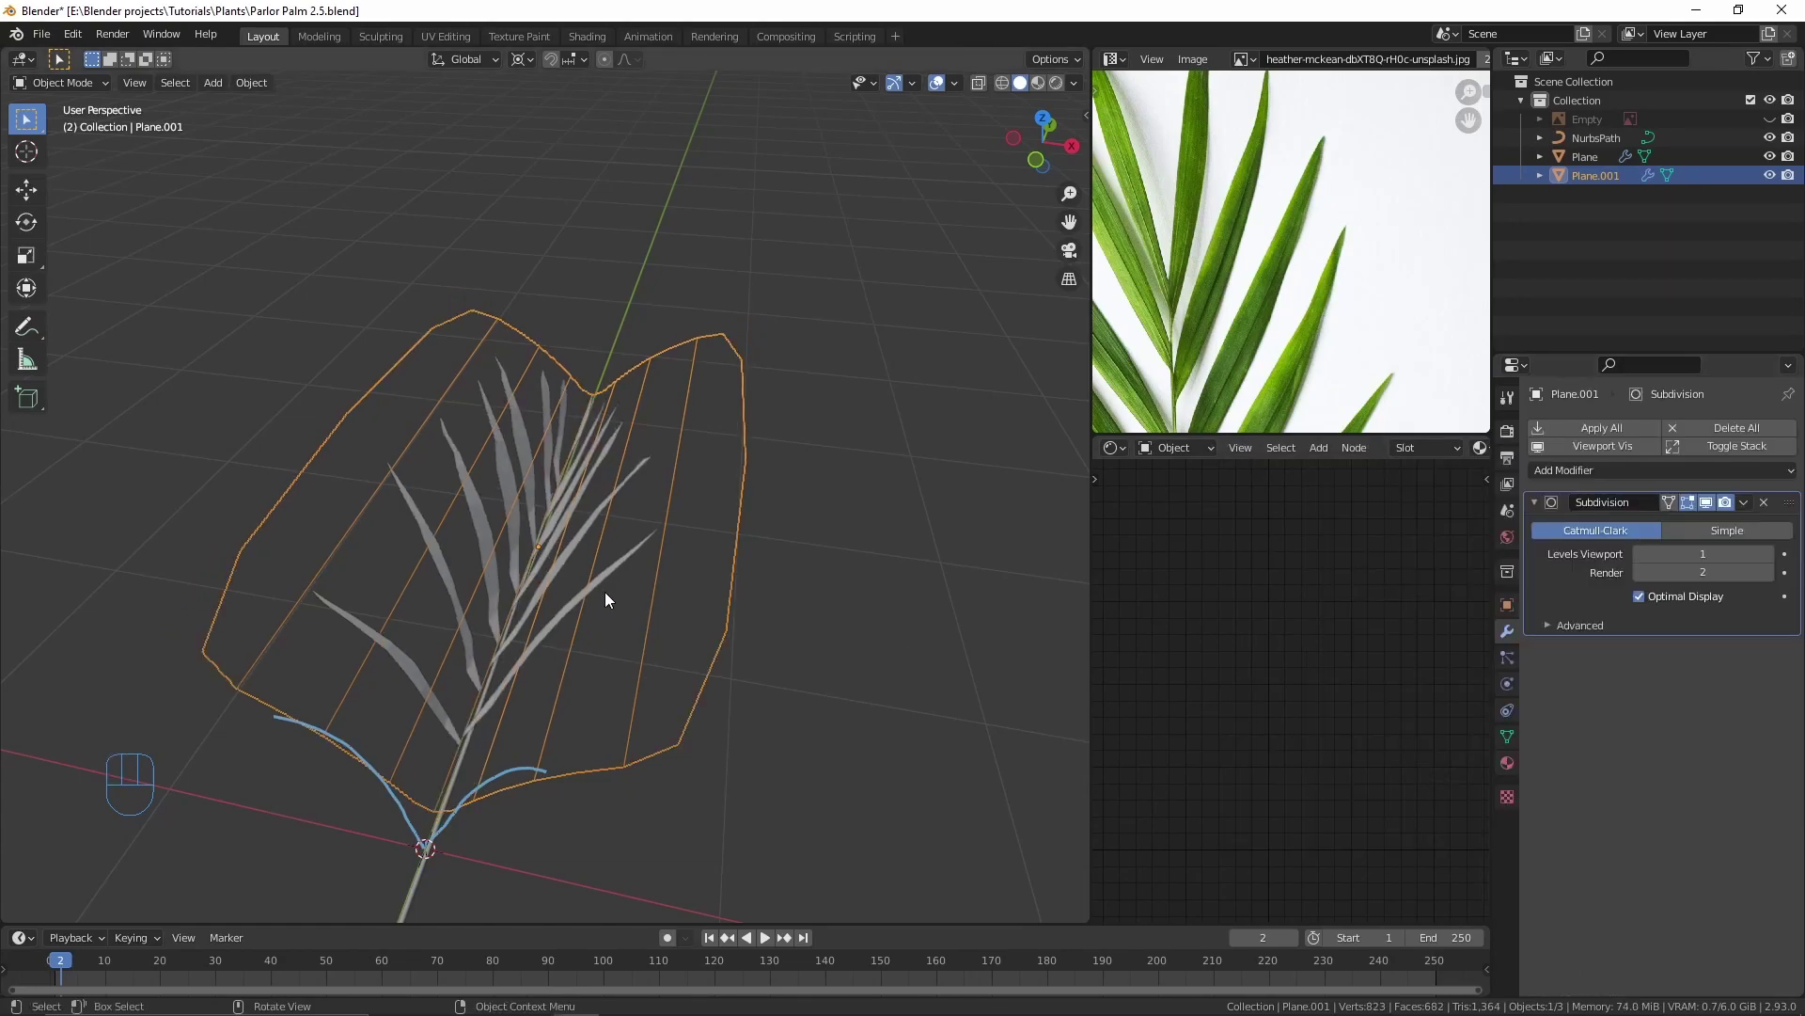
Step: Enlarge the subdivided wrap surface in edit mode for a softer leaflet arc
left_click_drag(640, 581, 658, 503)
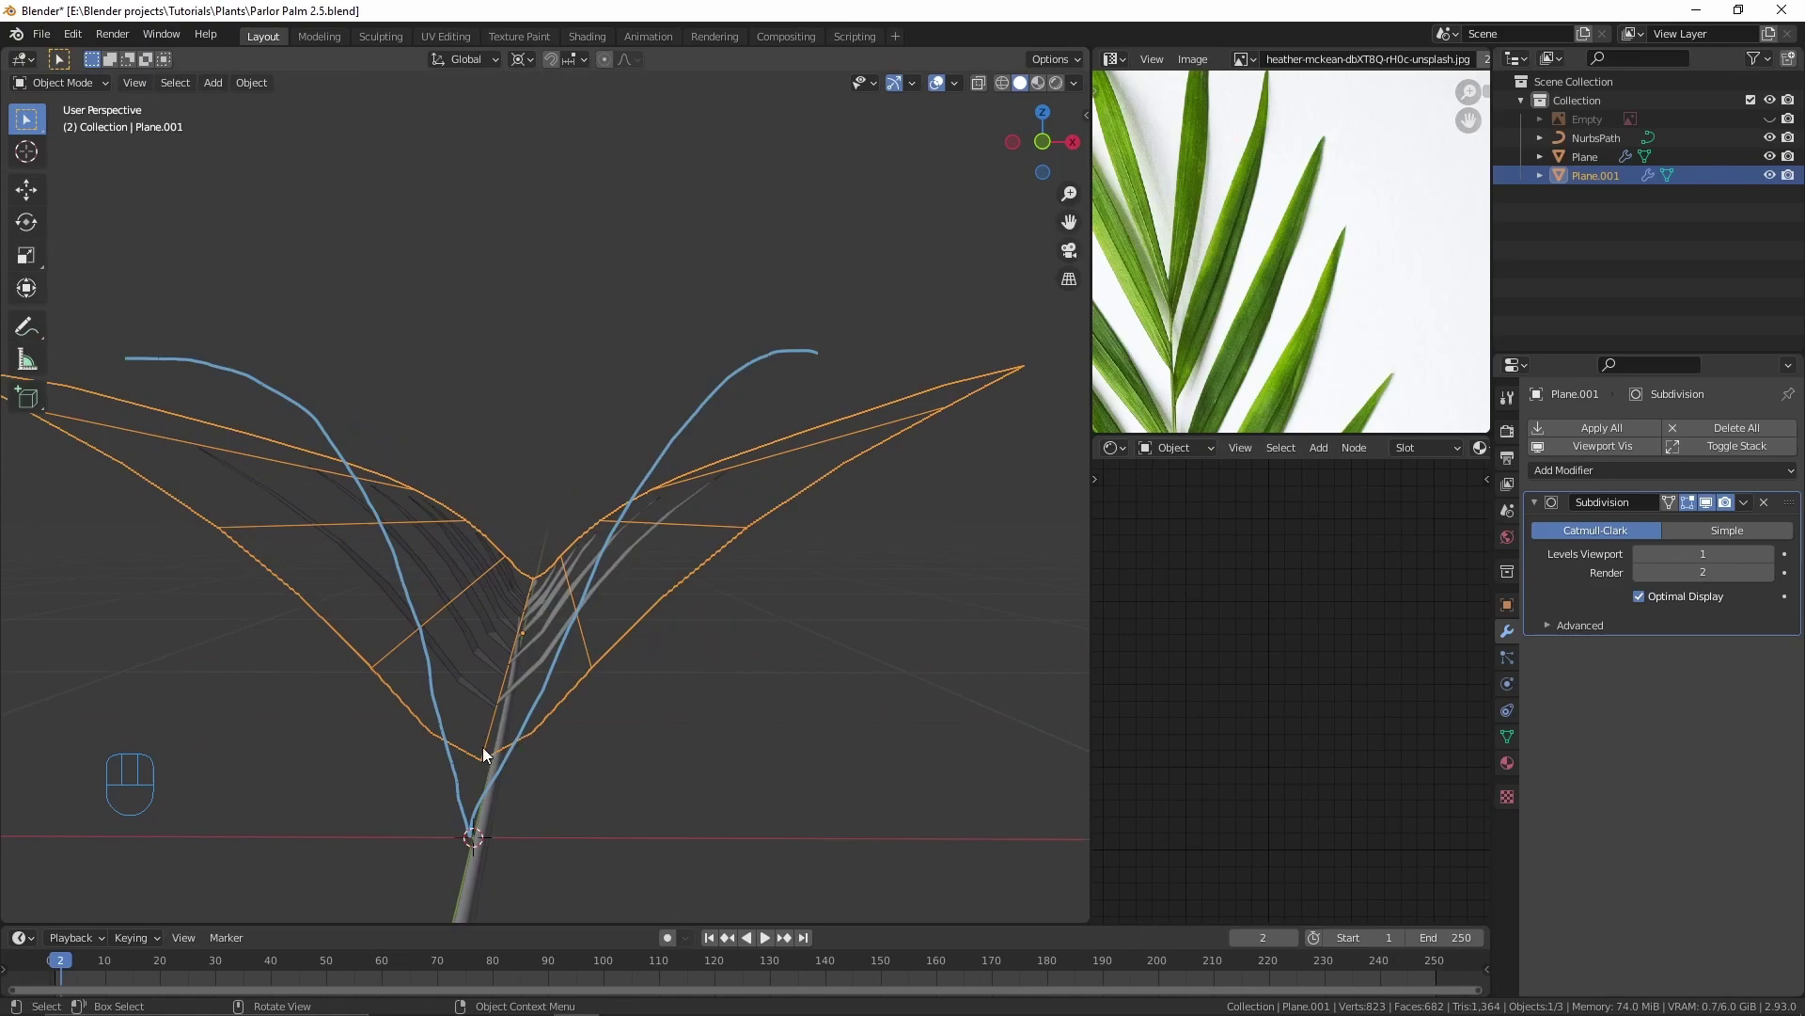
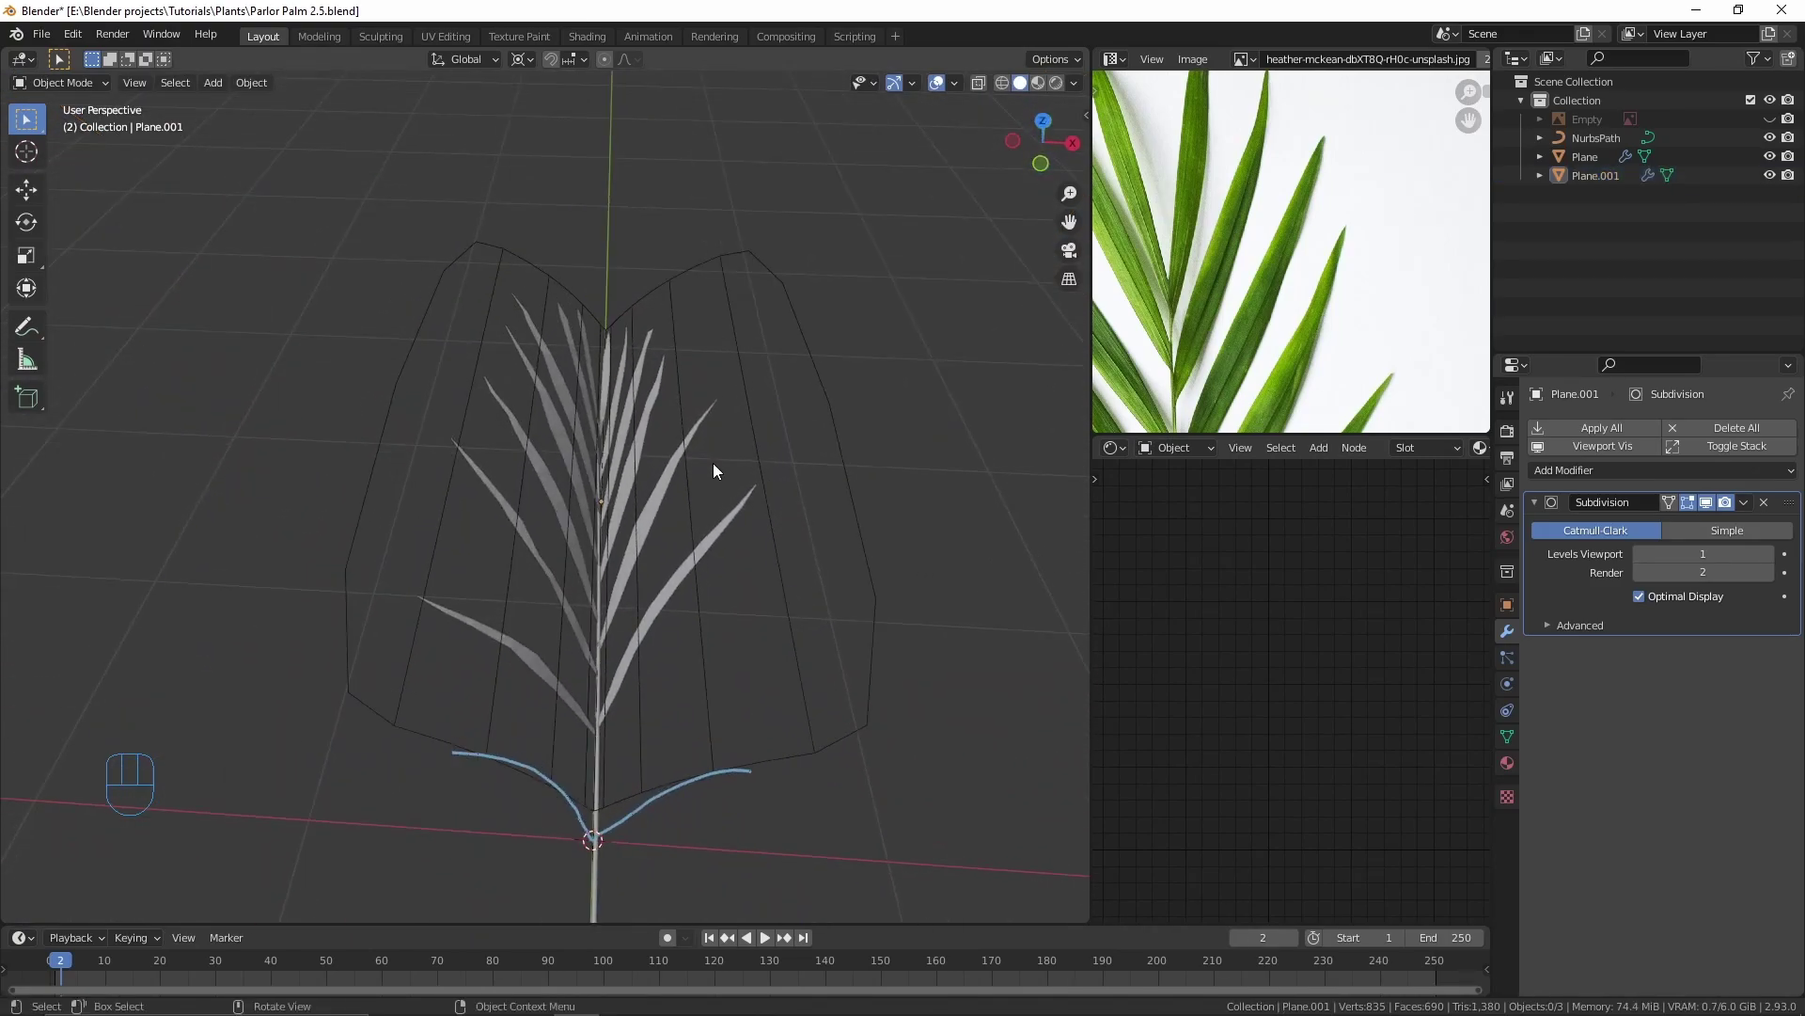
key("Tab")
key("a")
key("s")
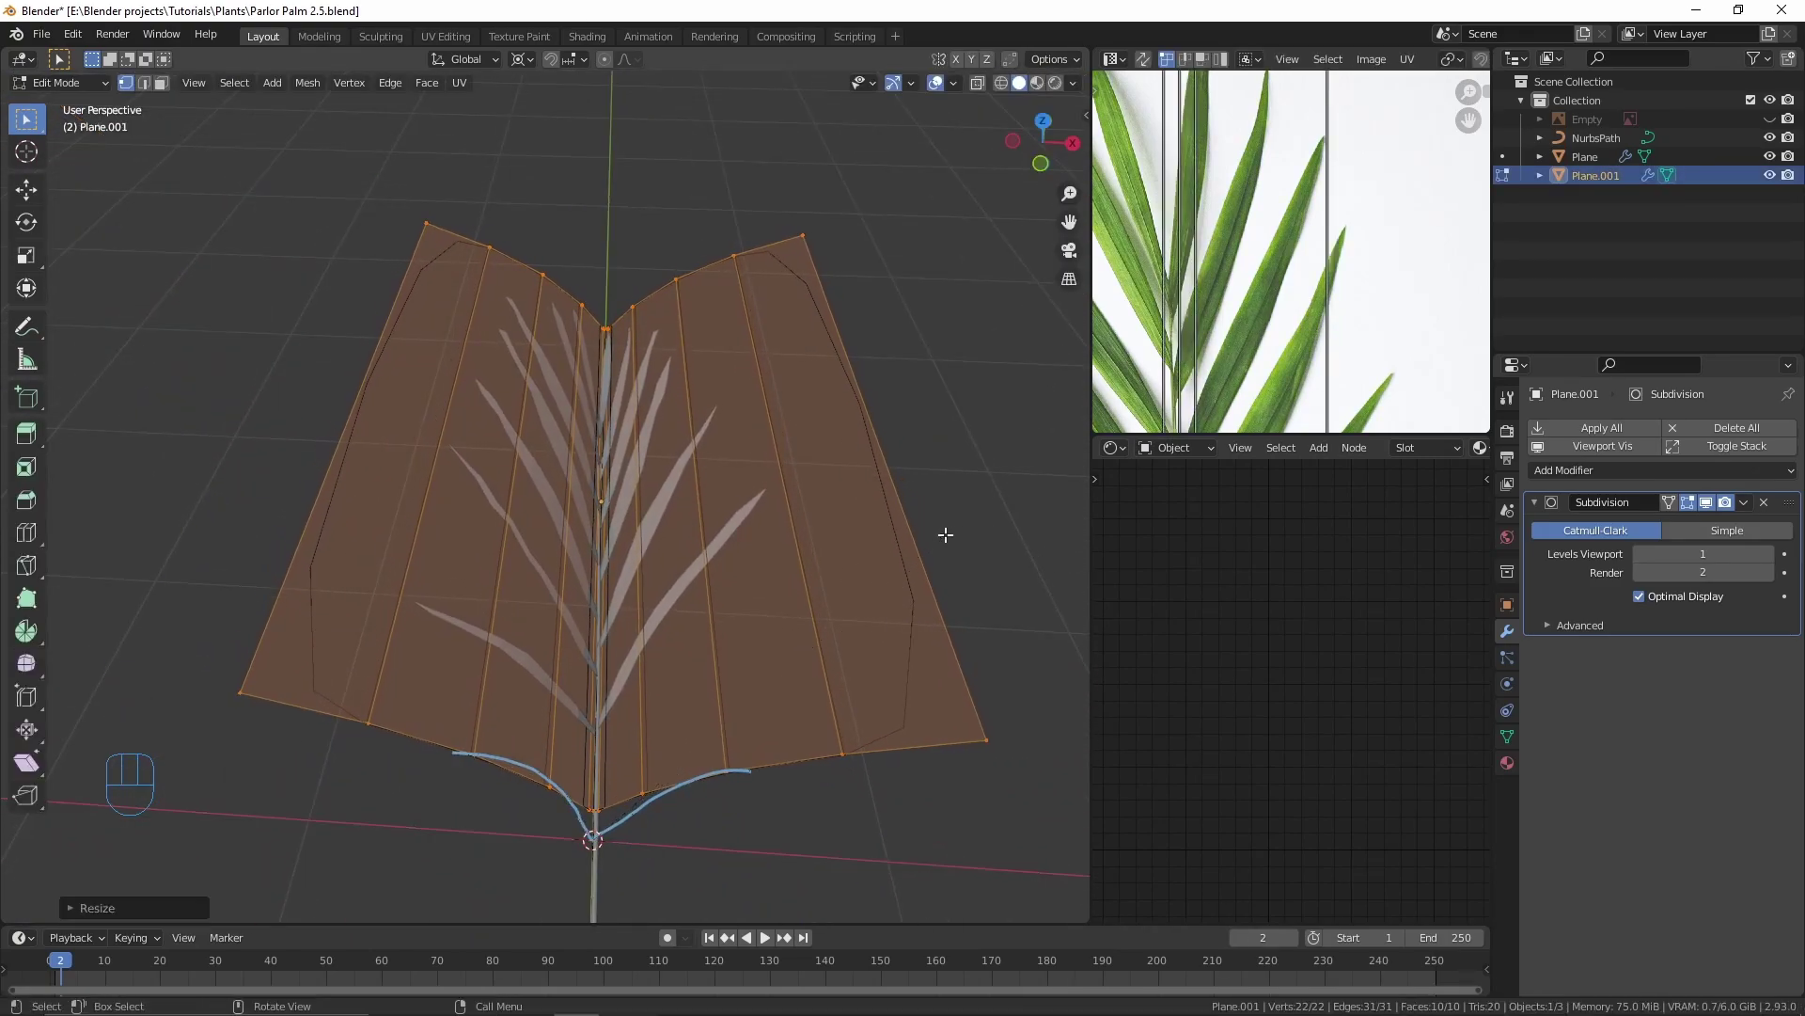
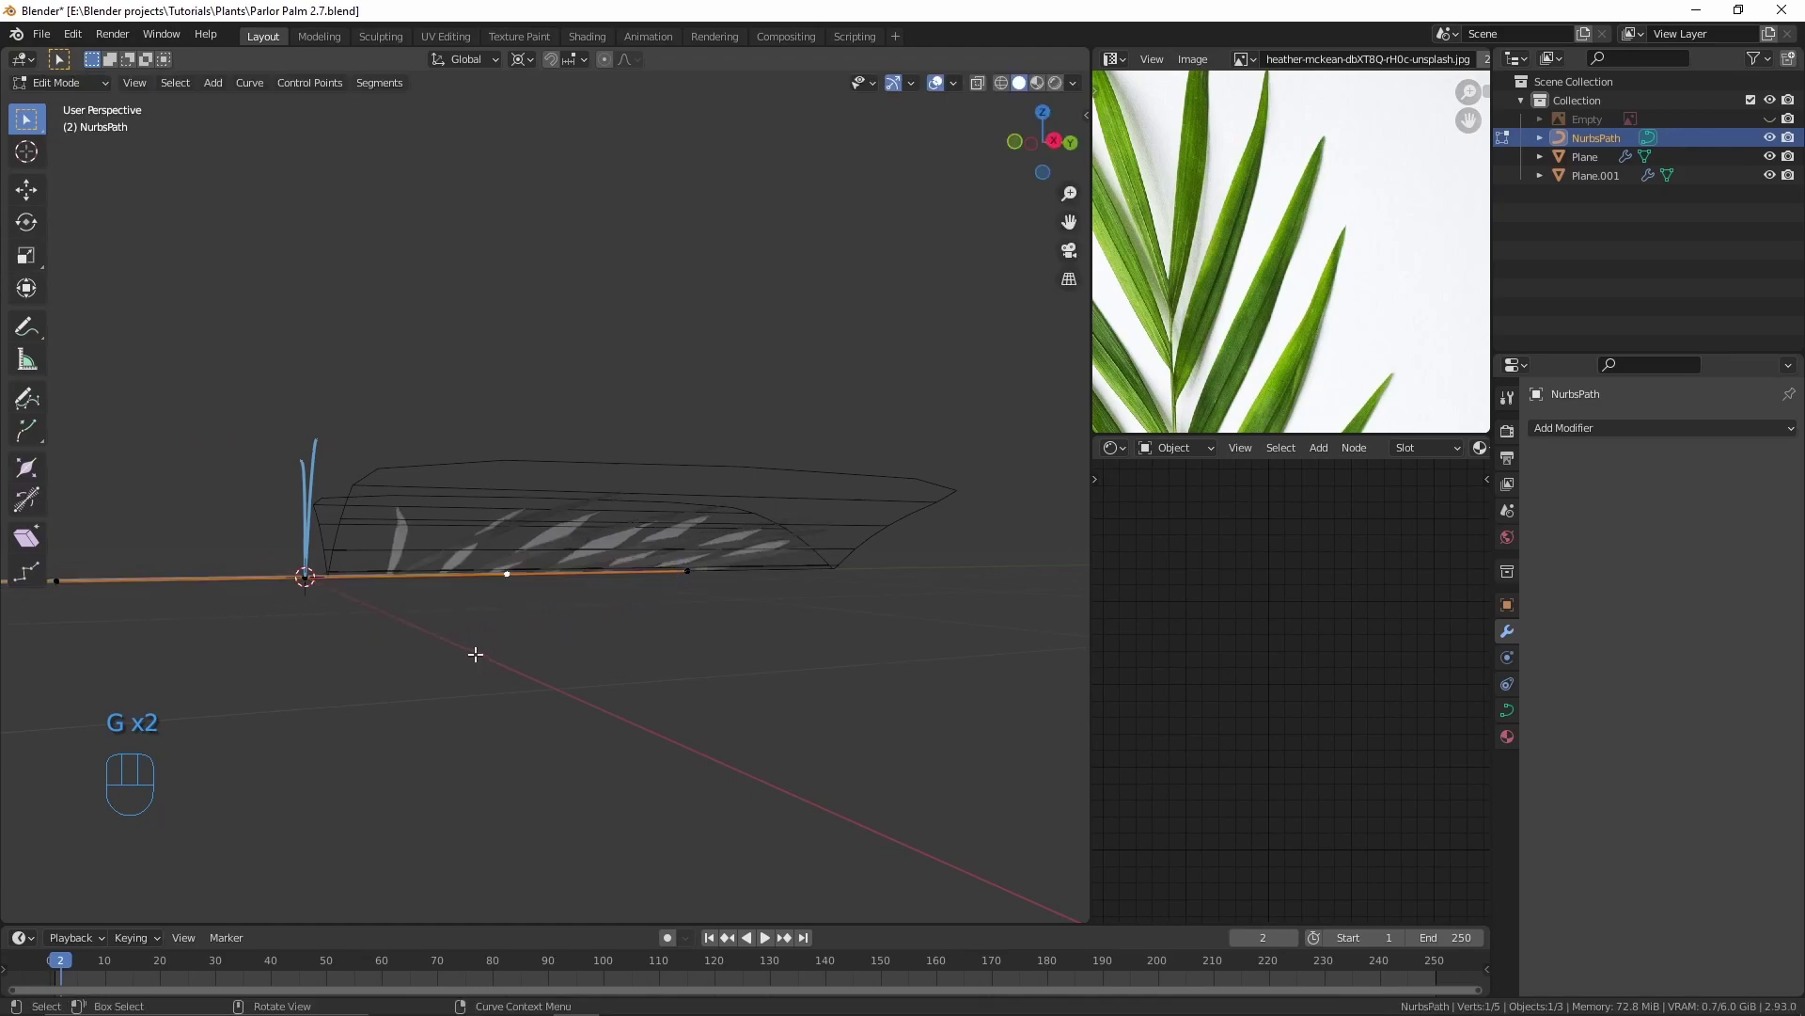
Step: Move the Shrinkwrap modifier above the Curve bend and check the leaflet display
left_click_drag(520, 598, 511, 669)
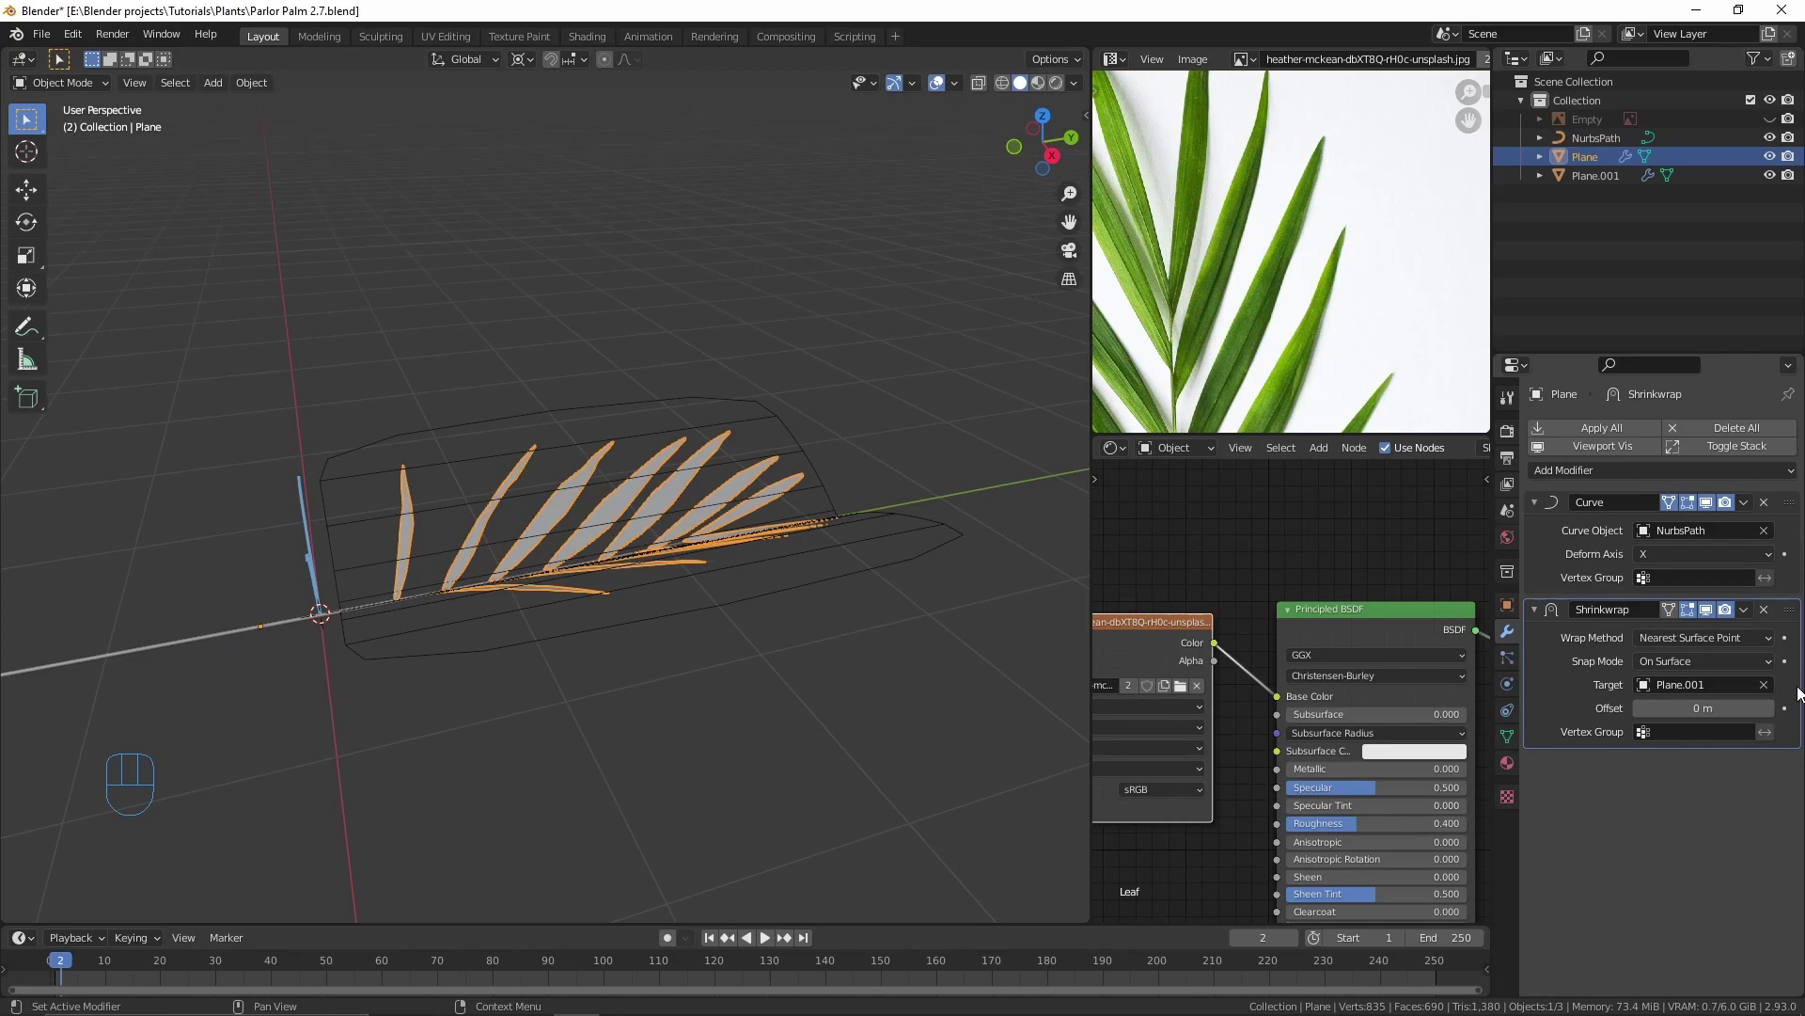
left_click_drag(1795, 592, 1797, 475)
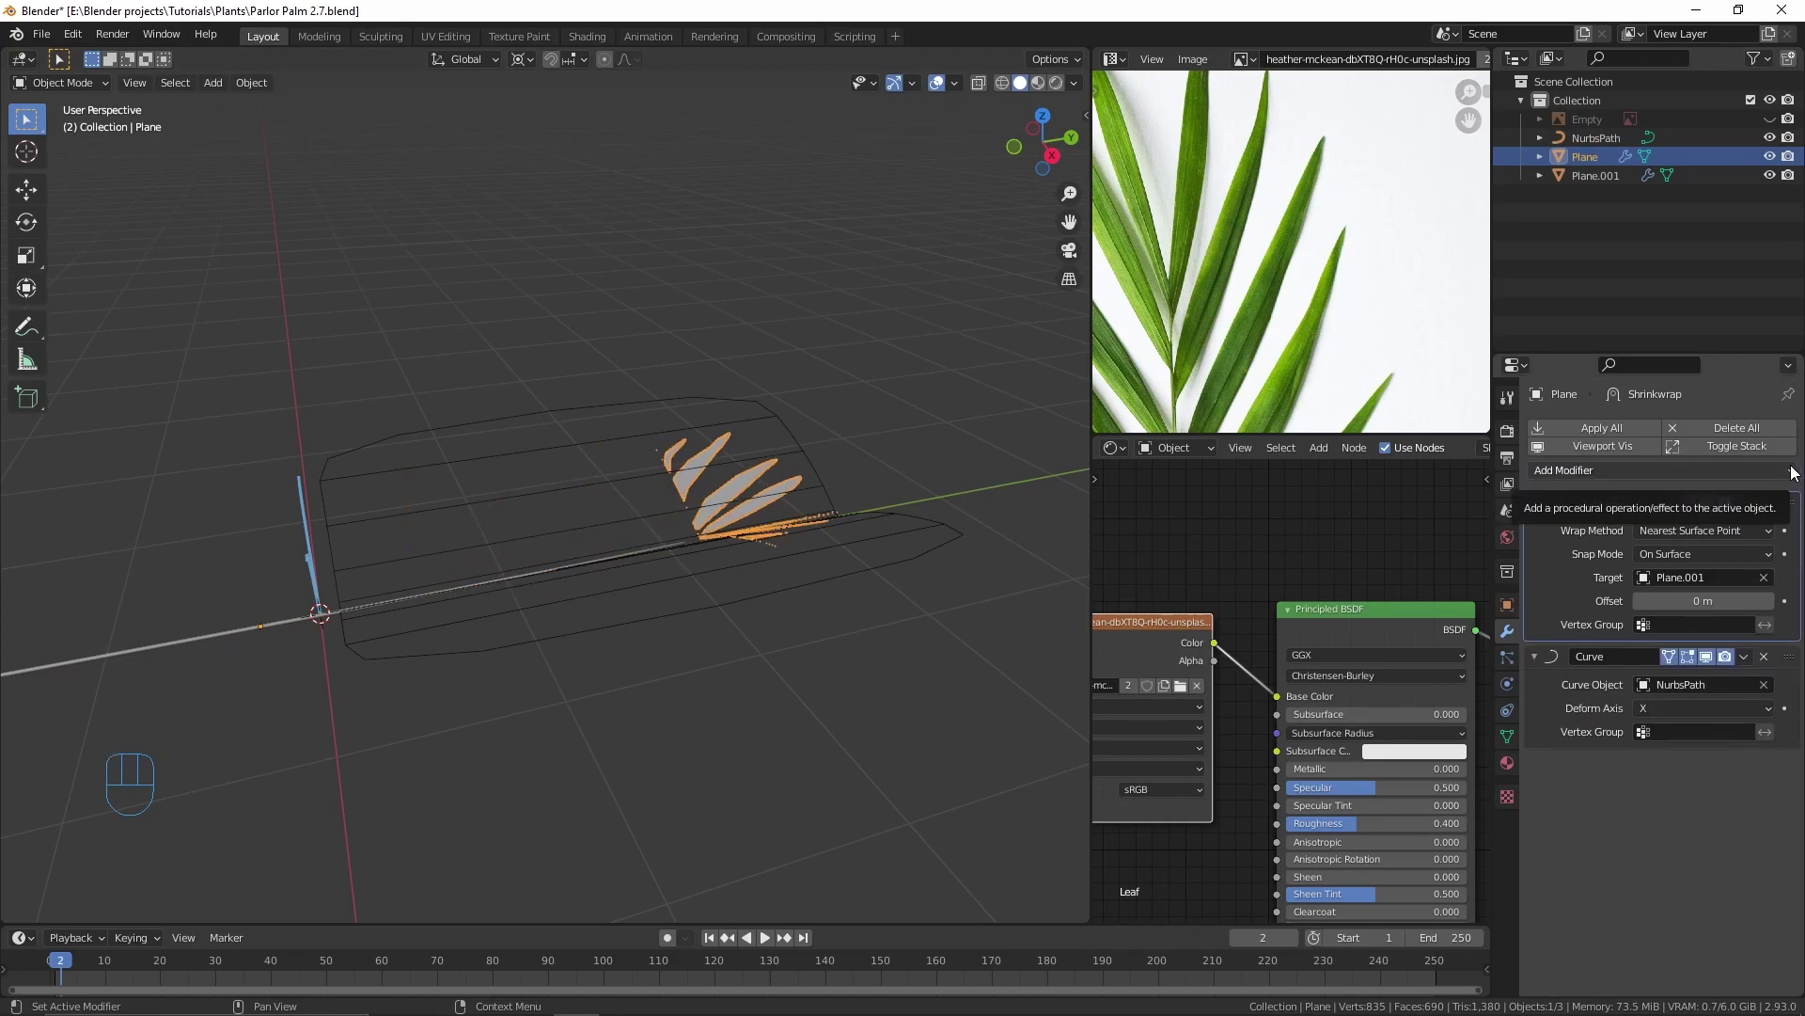
left_click_drag(723, 608, 740, 654)
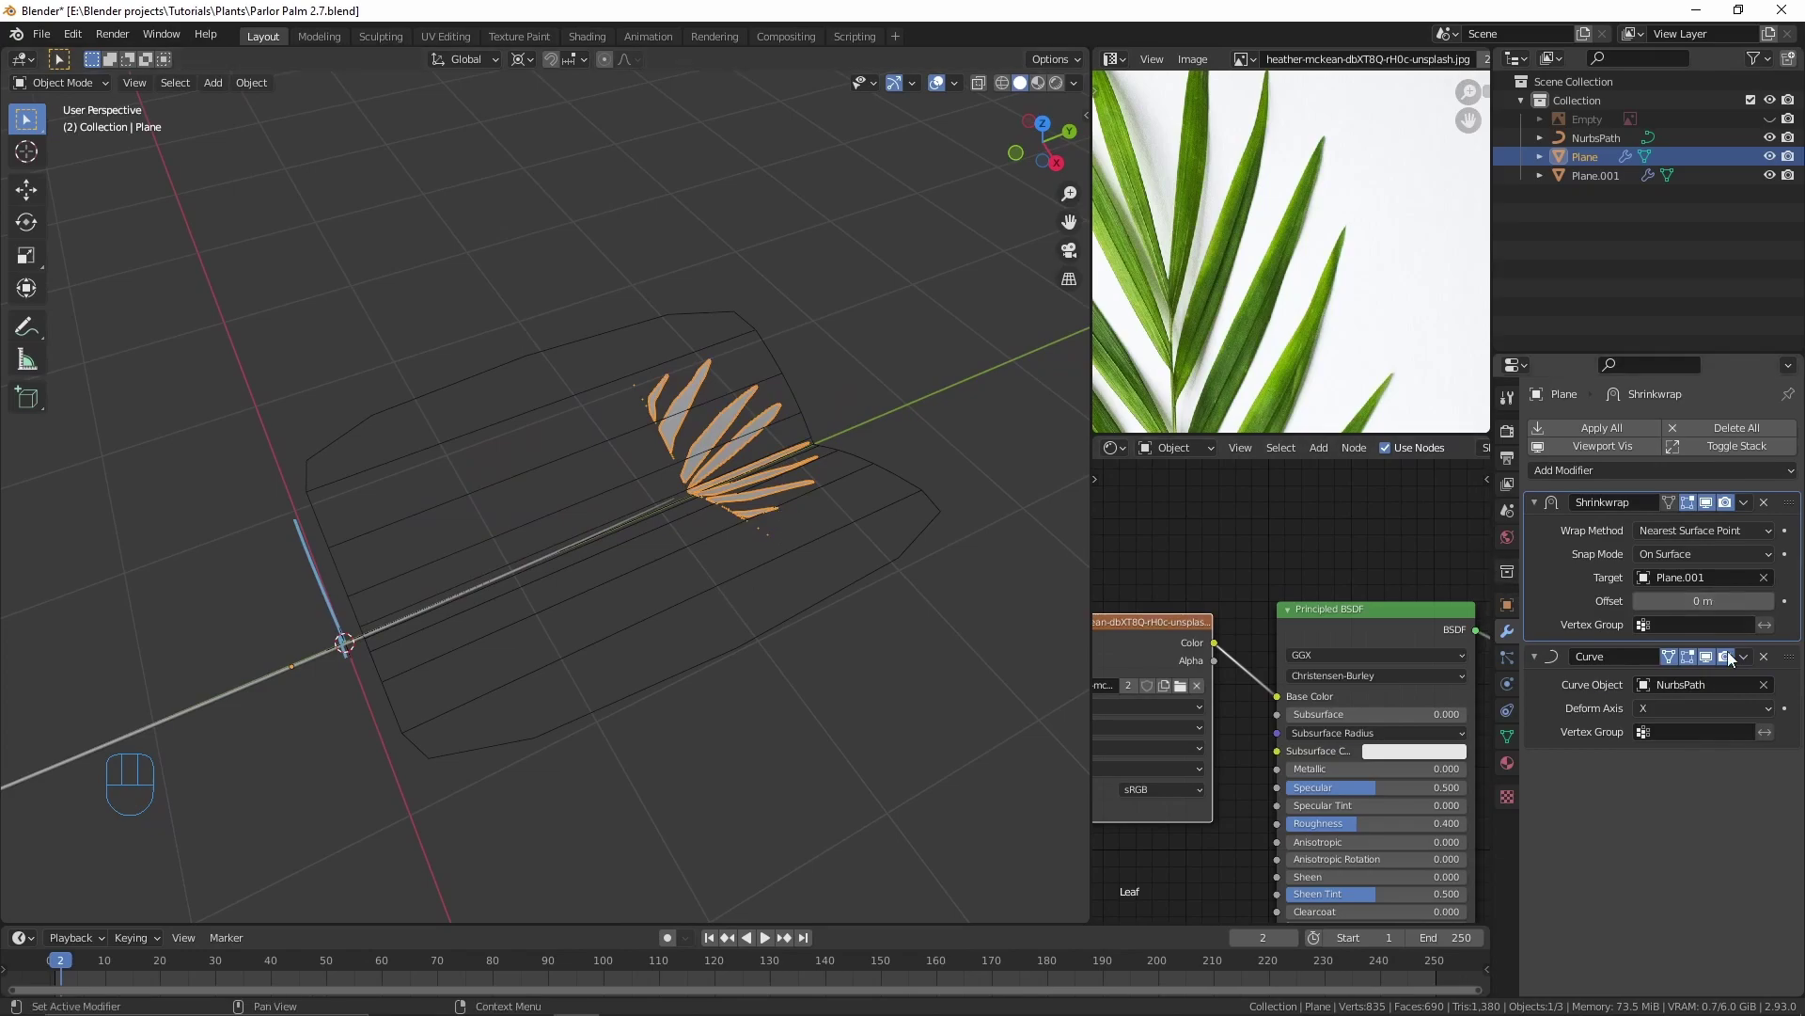
left_click(1715, 664)
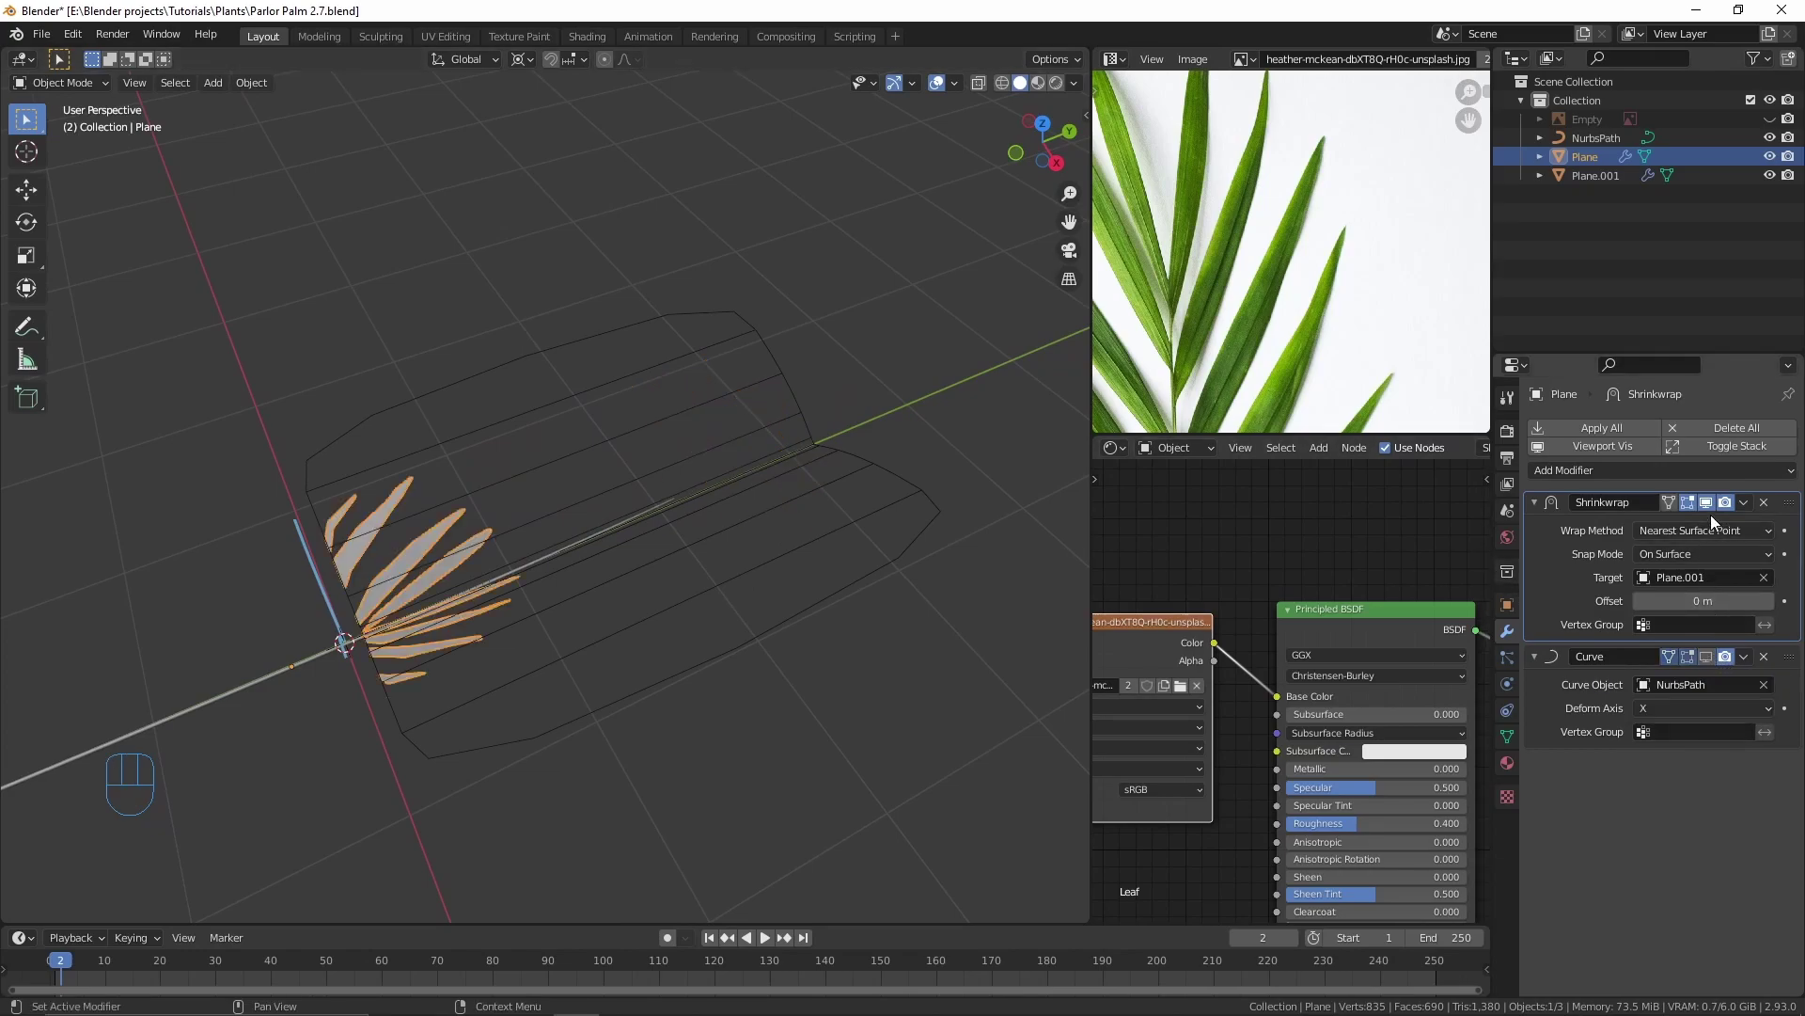
left_click(1713, 509)
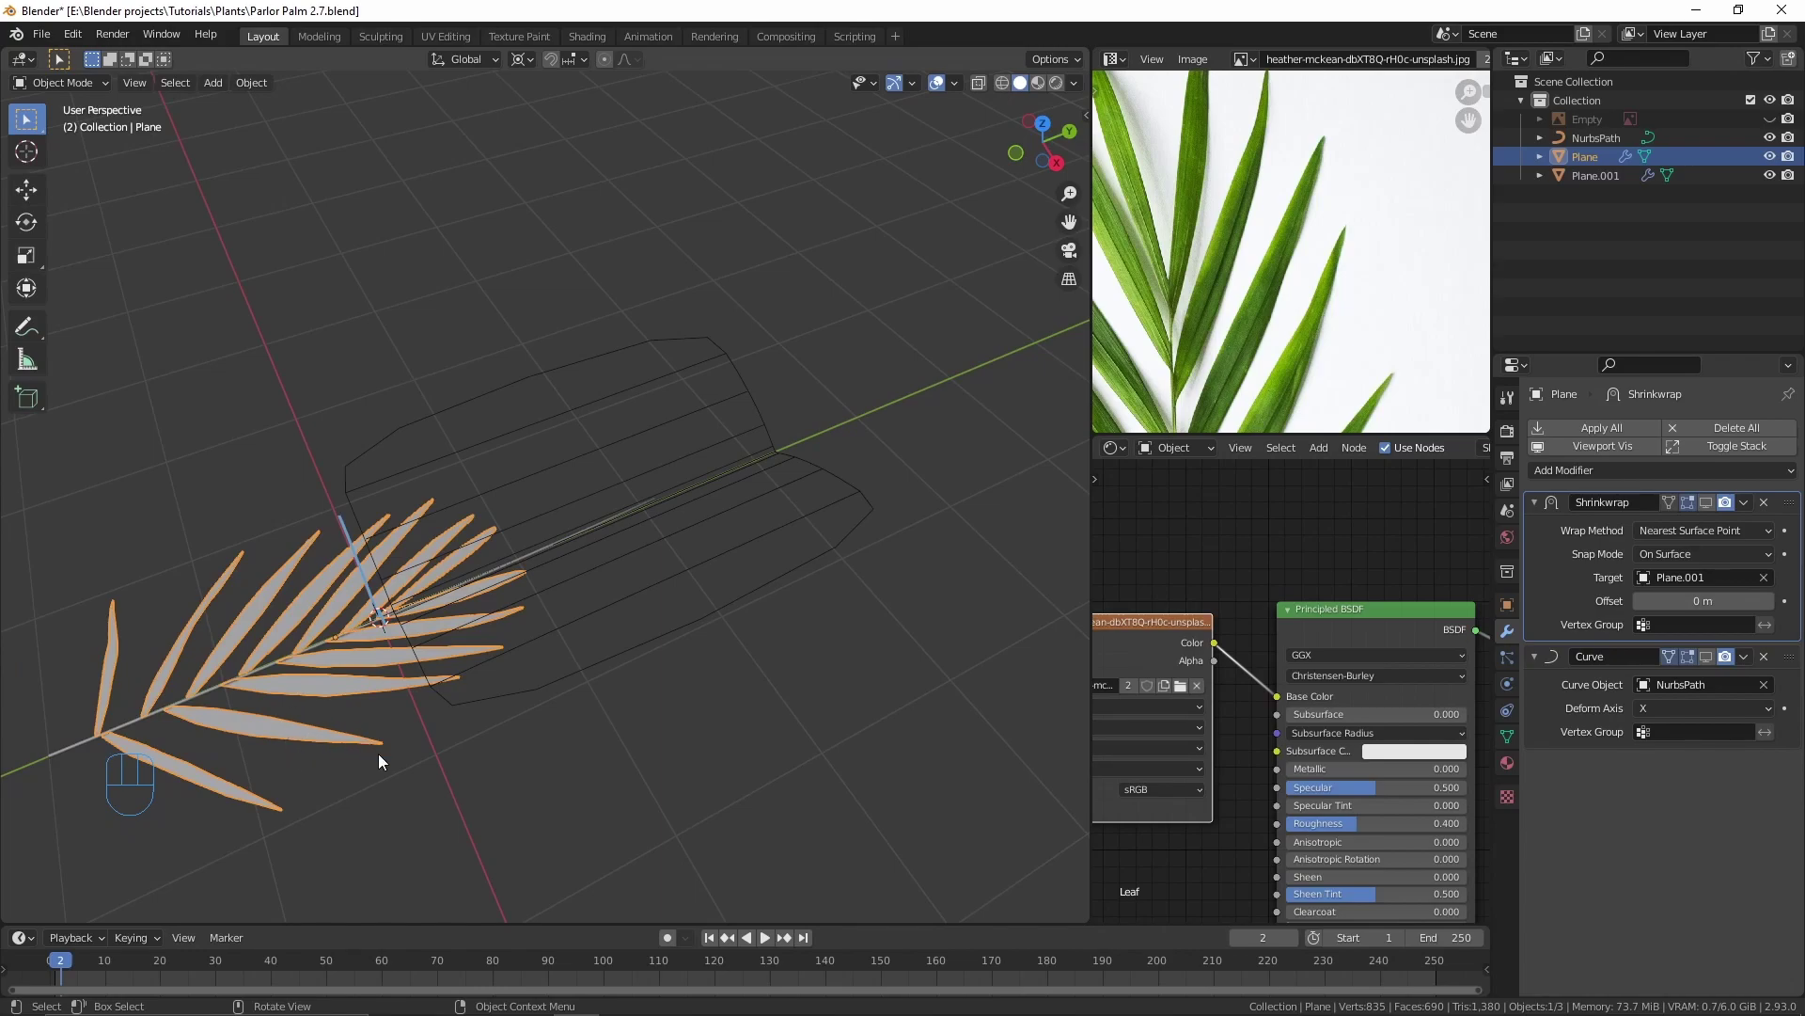
key("KP_7")
left_click_drag(369, 743, 395, 684)
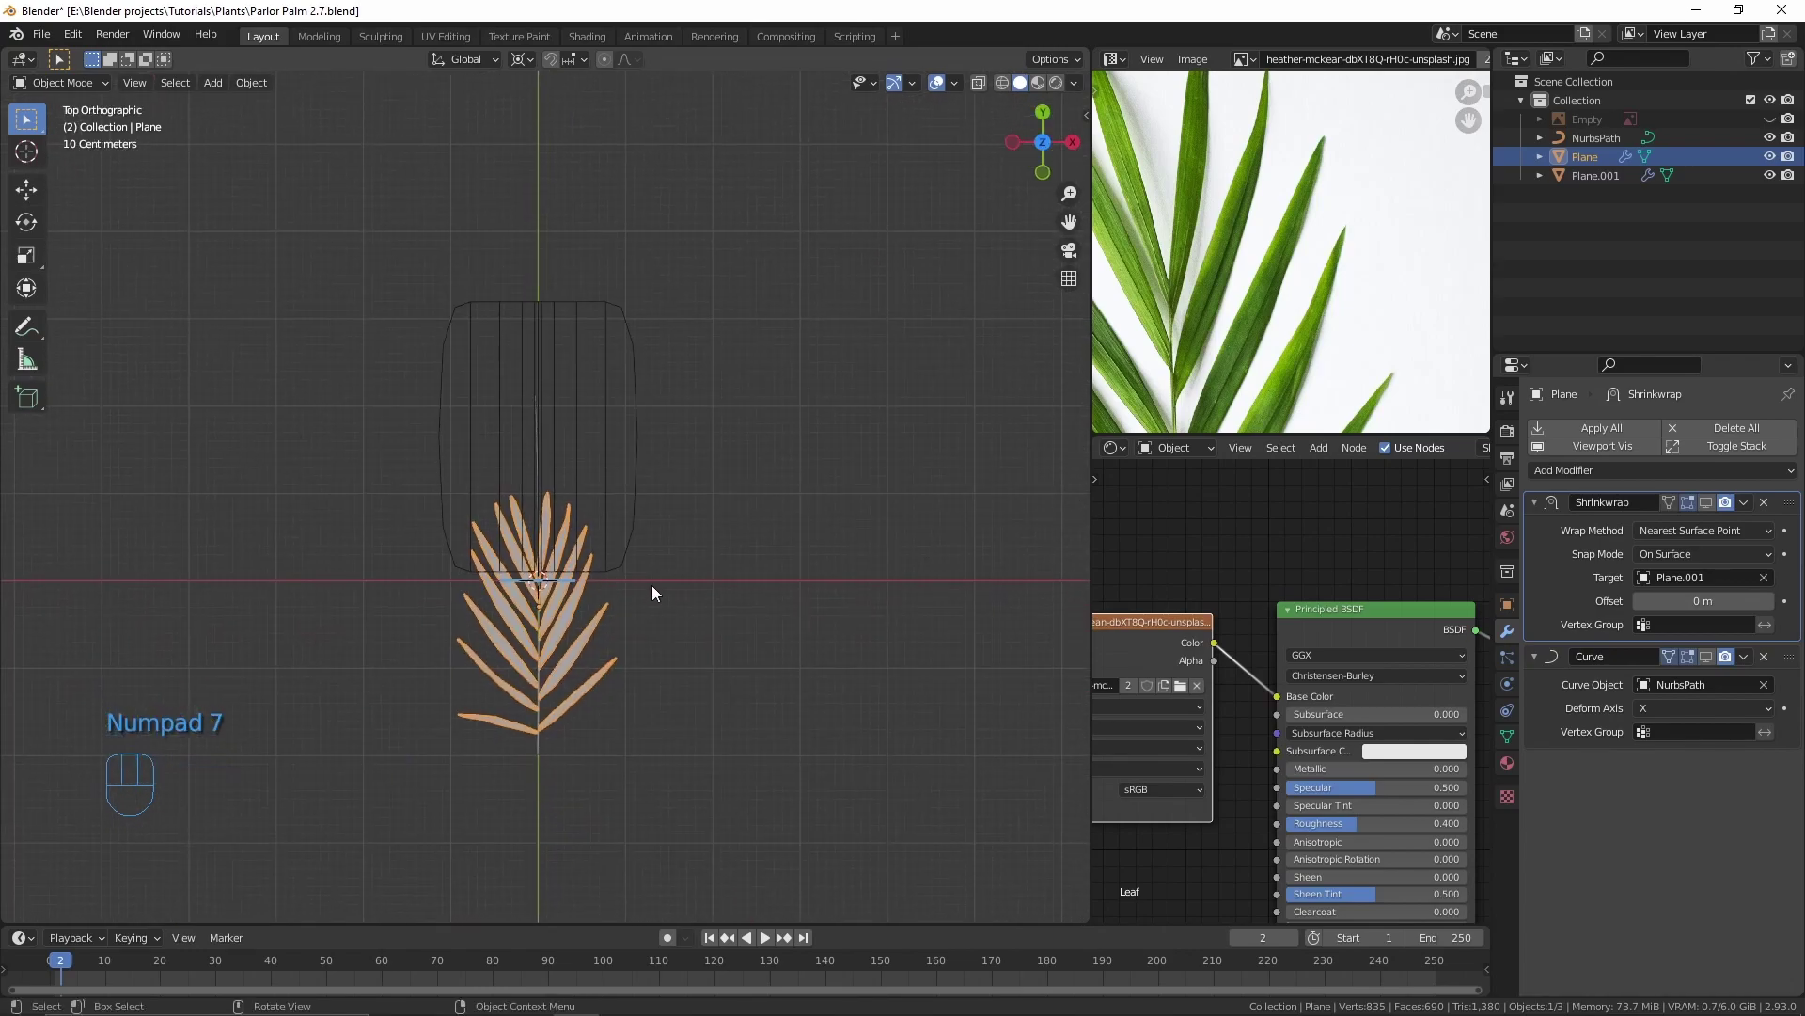
Step: Lower Plane.001's Subdivision render level to 1
left_click(620, 563)
key("g")
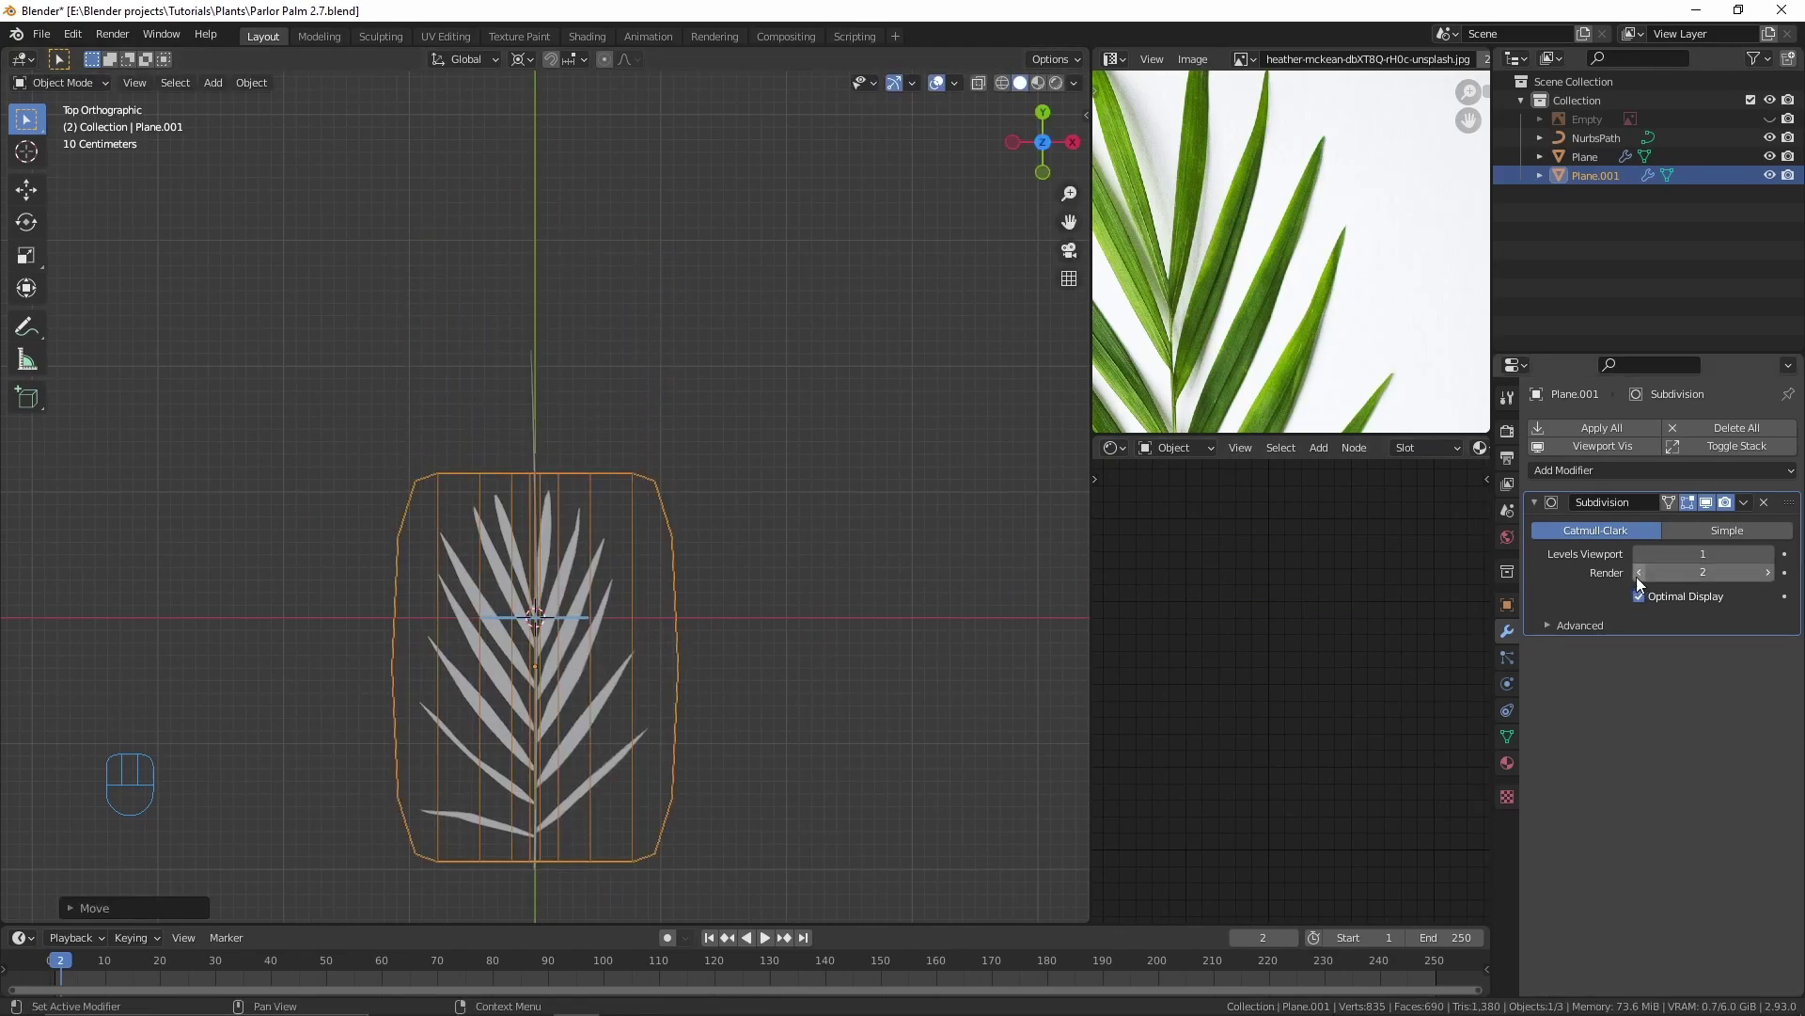
left_click(1642, 581)
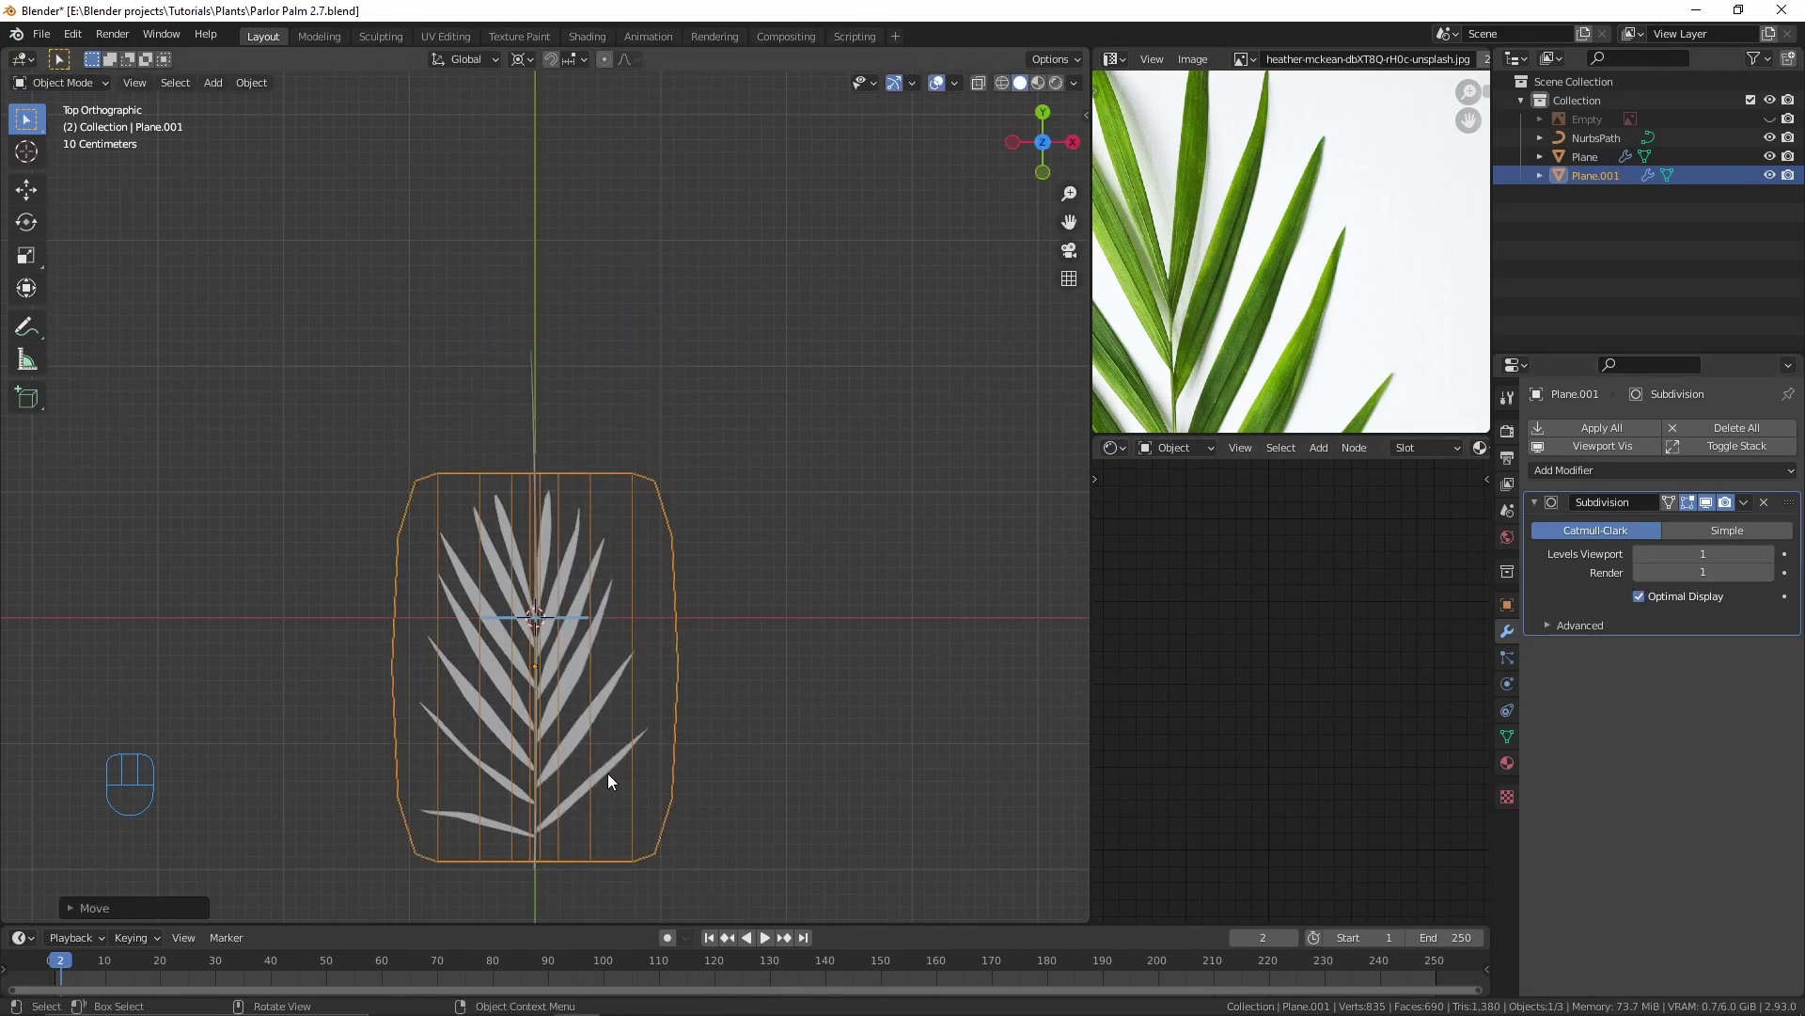
Step: Adjust the frond plane's modifier options, inspect from the side and select the bending path
left_click(613, 779)
left_click(1712, 503)
left_click_drag(749, 706, 732, 586)
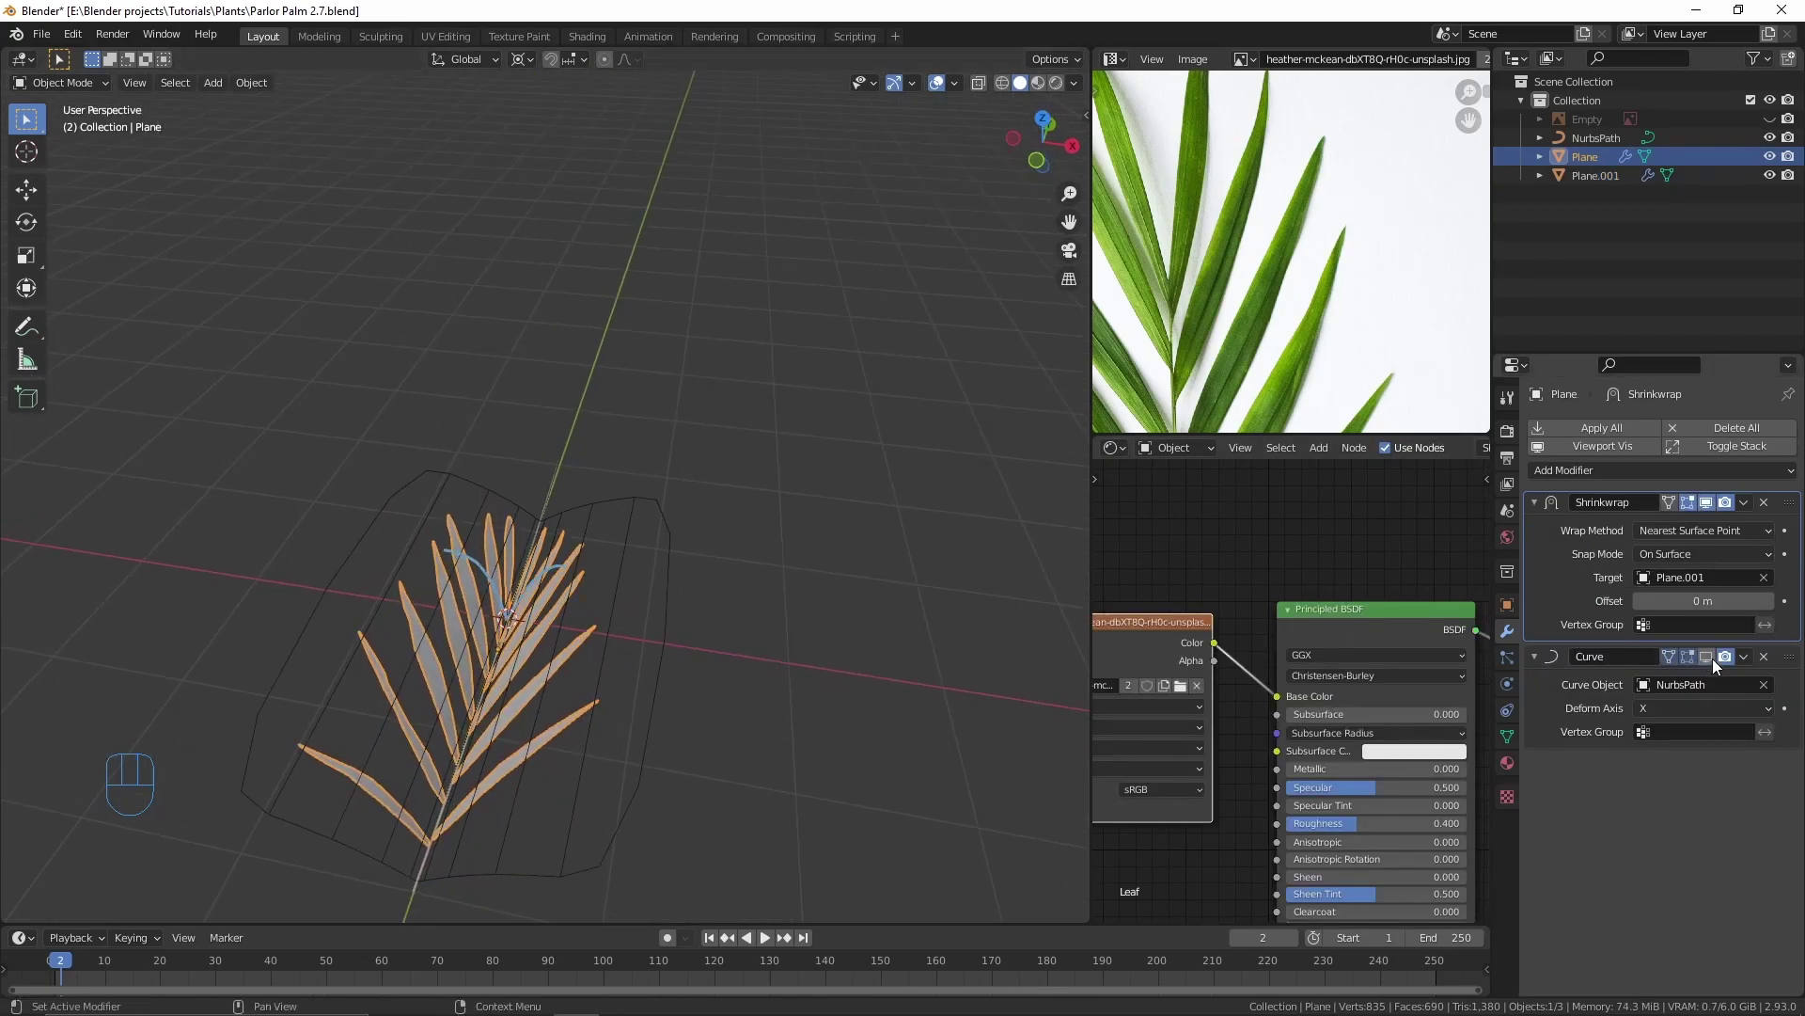
left_click(1718, 669)
left_click_drag(789, 588, 625, 531)
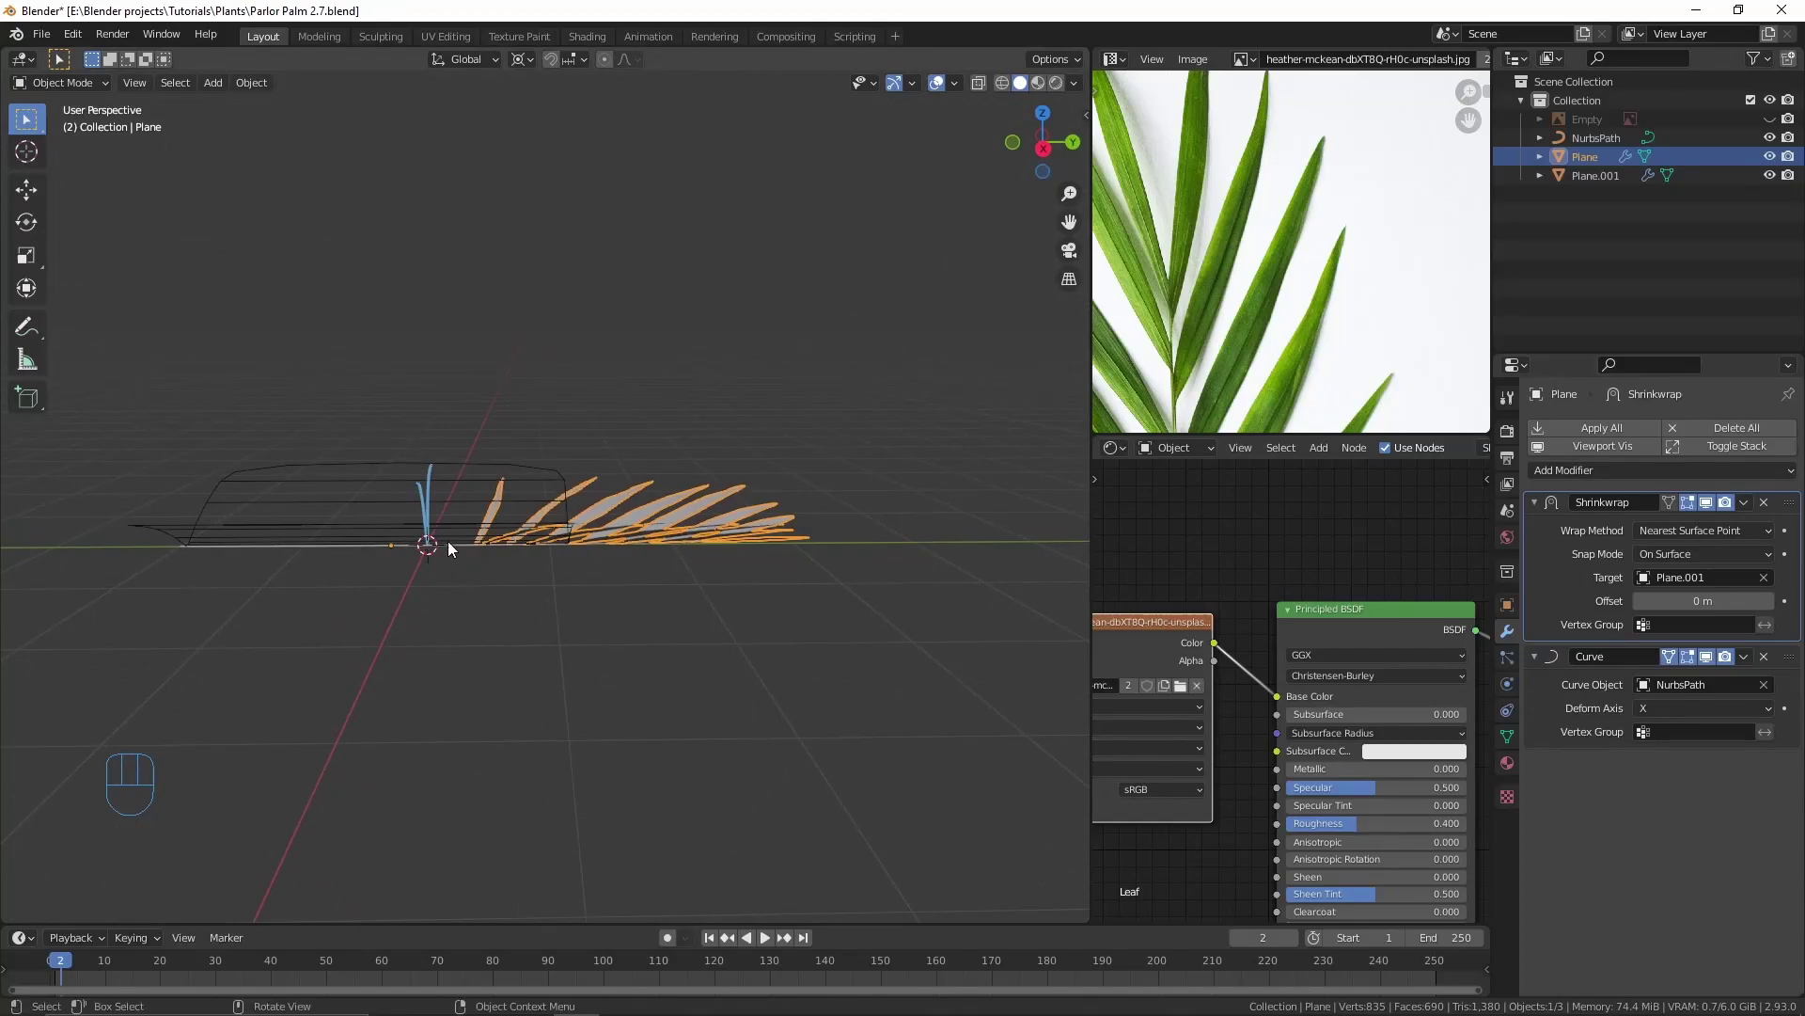
left_click(464, 560)
left_click(539, 559)
Step: Move the path's end point in Edit Mode to bend the frond
left_click_drag(673, 563, 770, 590)
key("Tab")
key("g")
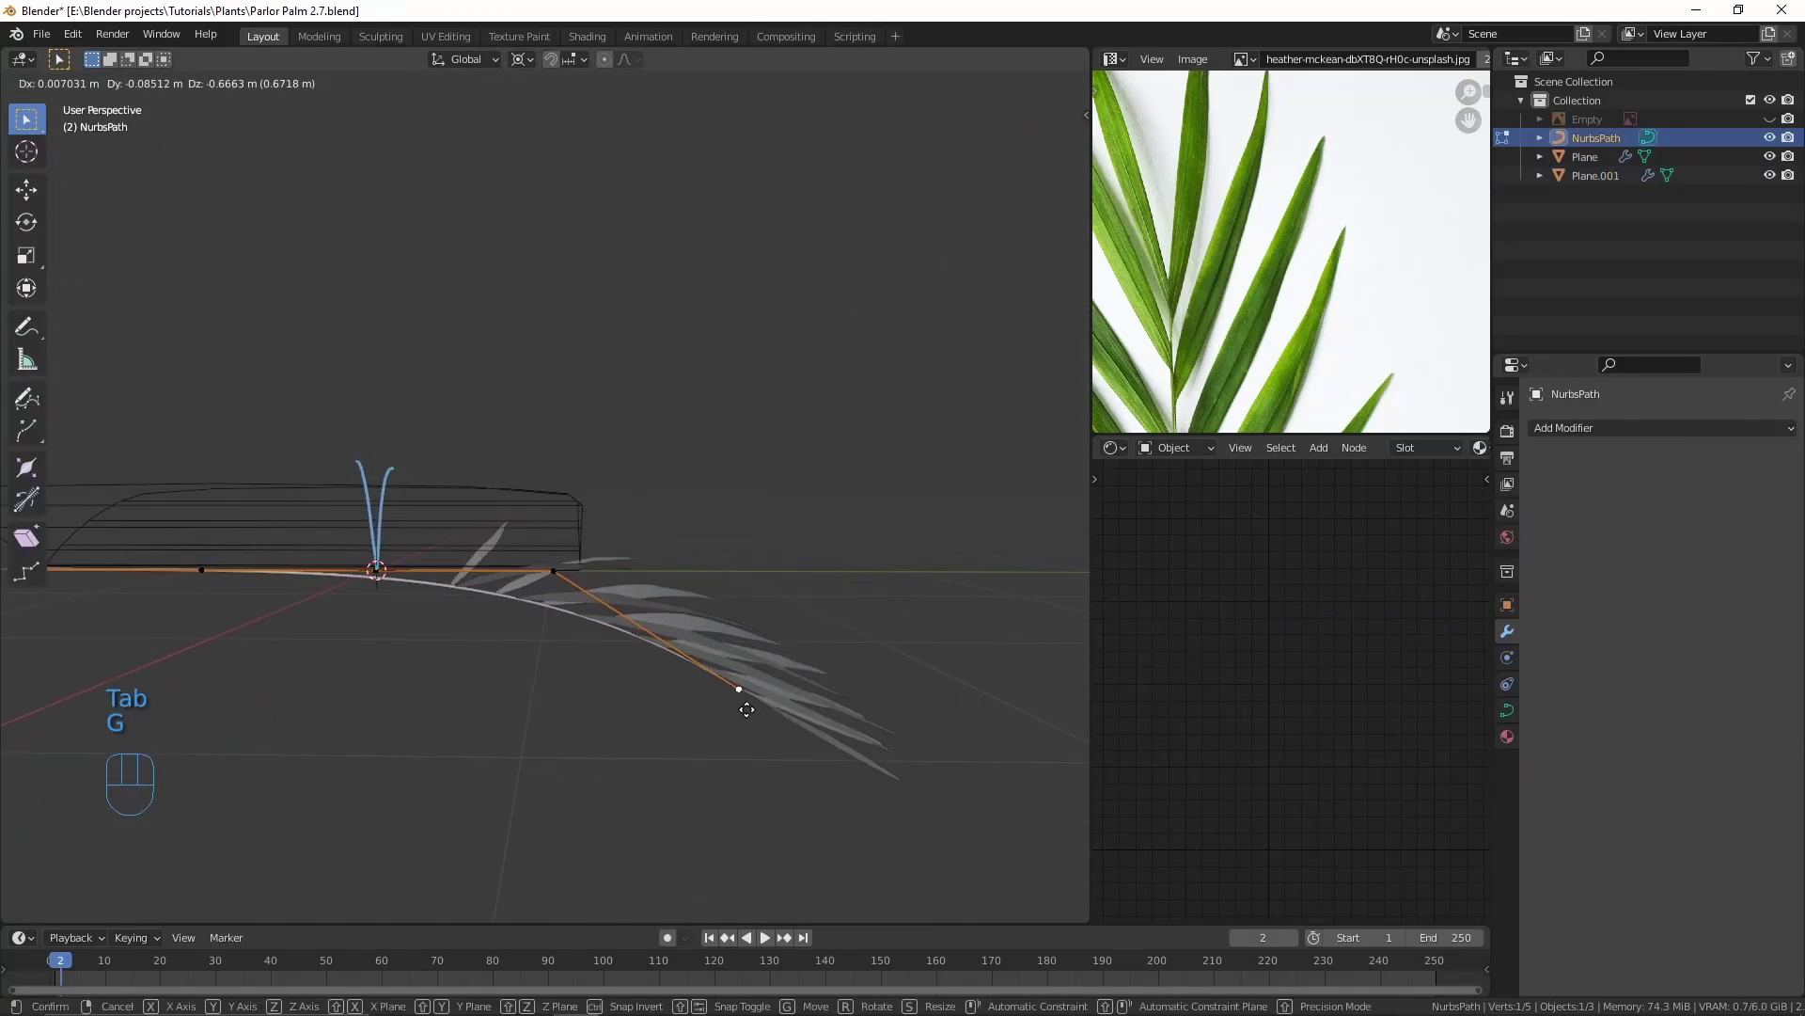
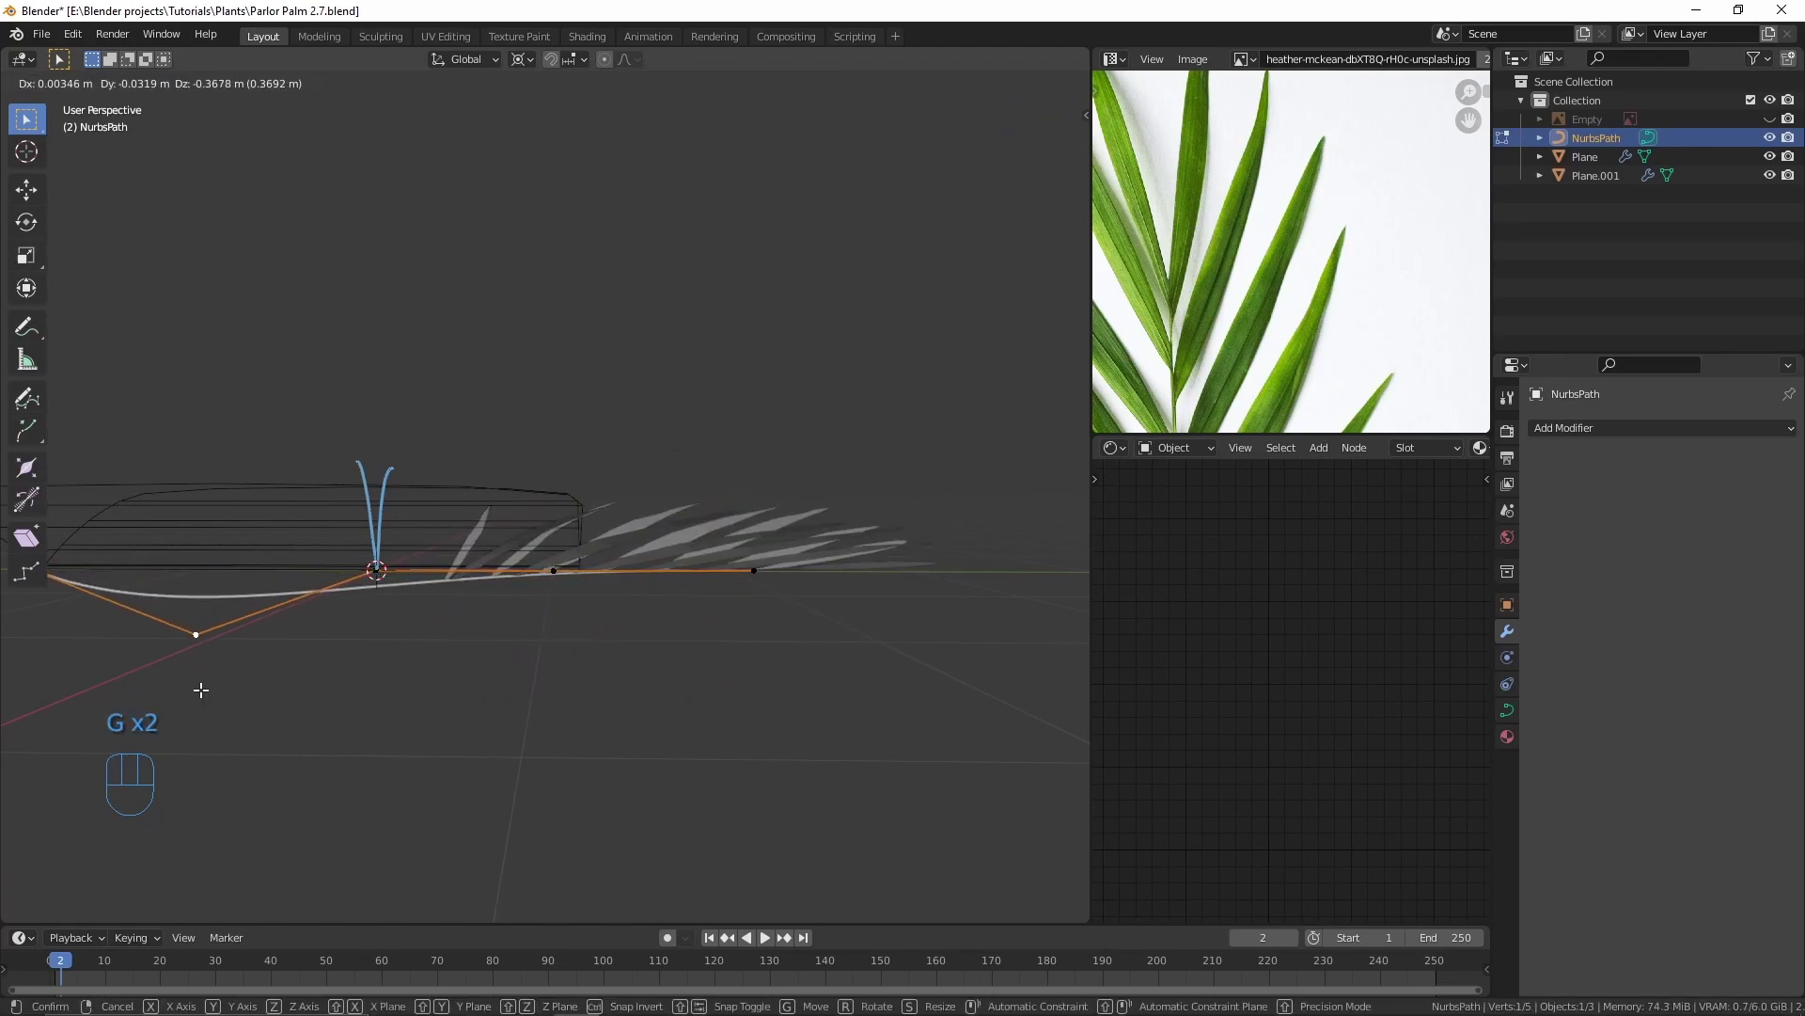
key("Tab")
left_click_drag(297, 632, 301, 674)
left_click_drag(304, 677, 356, 703)
left_click_drag(383, 670, 387, 642)
key("g")
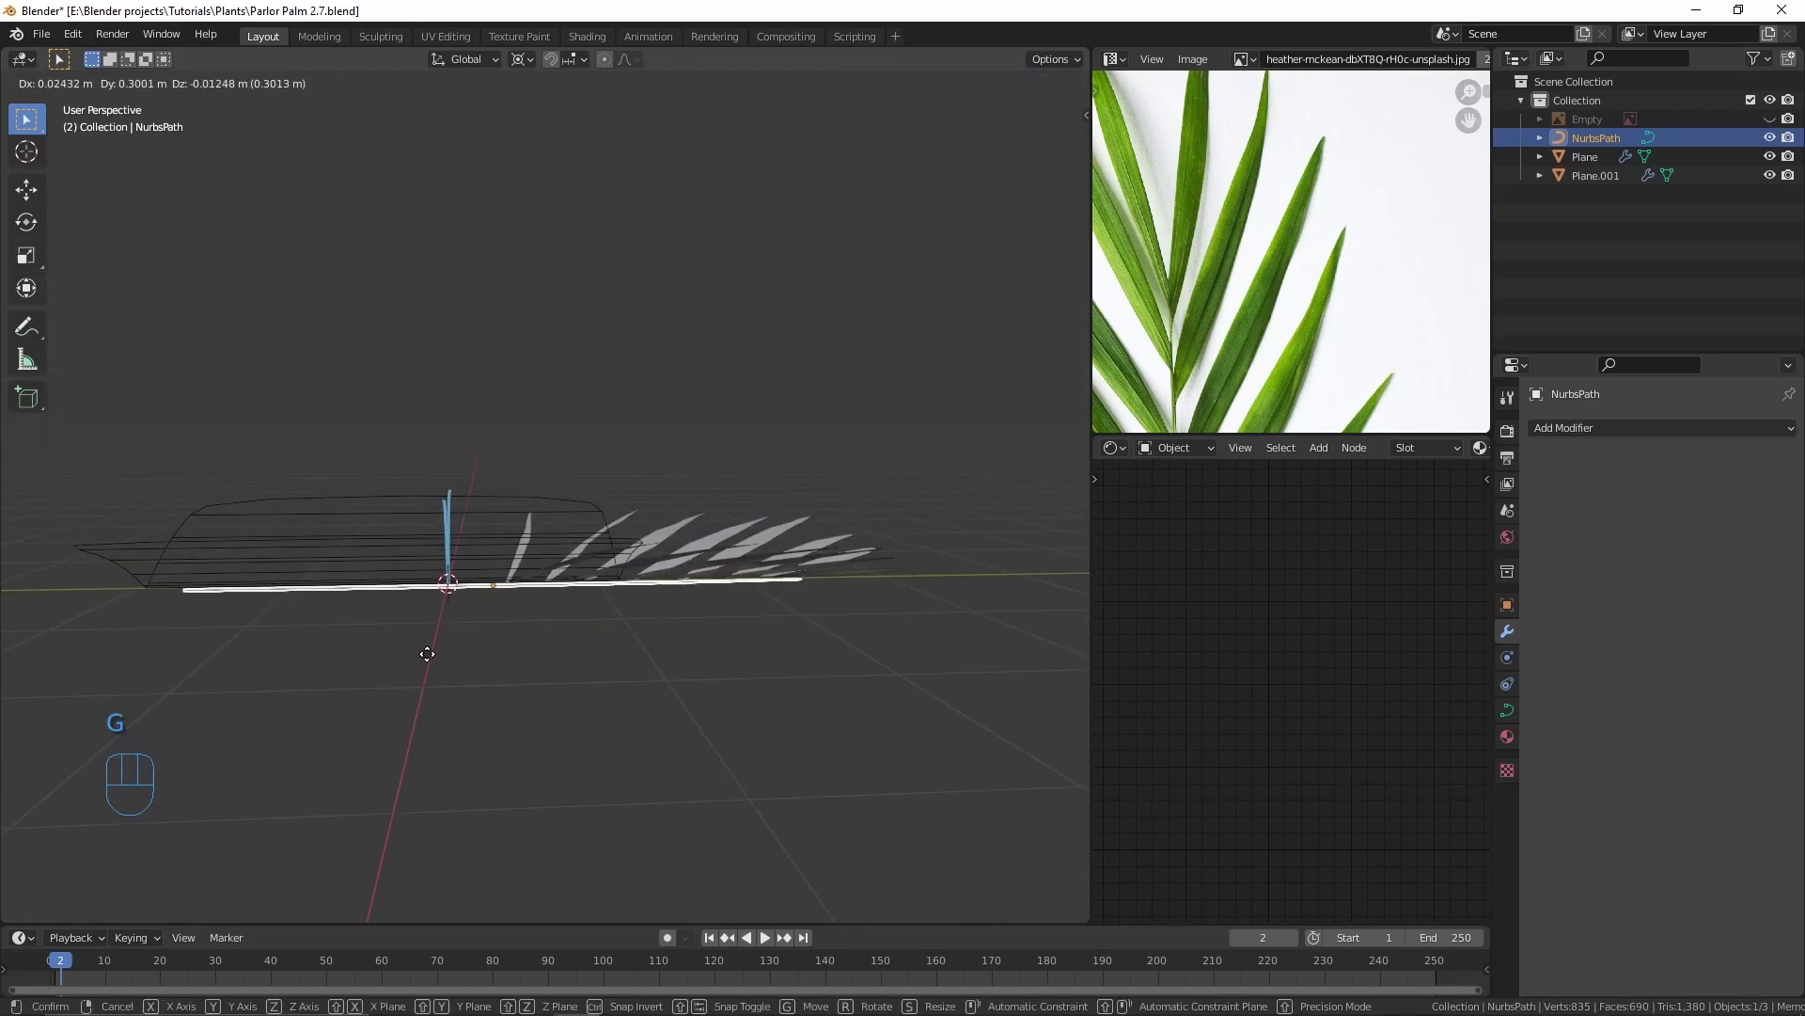
Step: Parent Plane and Plane.001 to NurbsPath with Ctrl+P > Object and move the frond as one
left_click(633, 563)
left_click(671, 548)
left_click(584, 495)
left_click(382, 595)
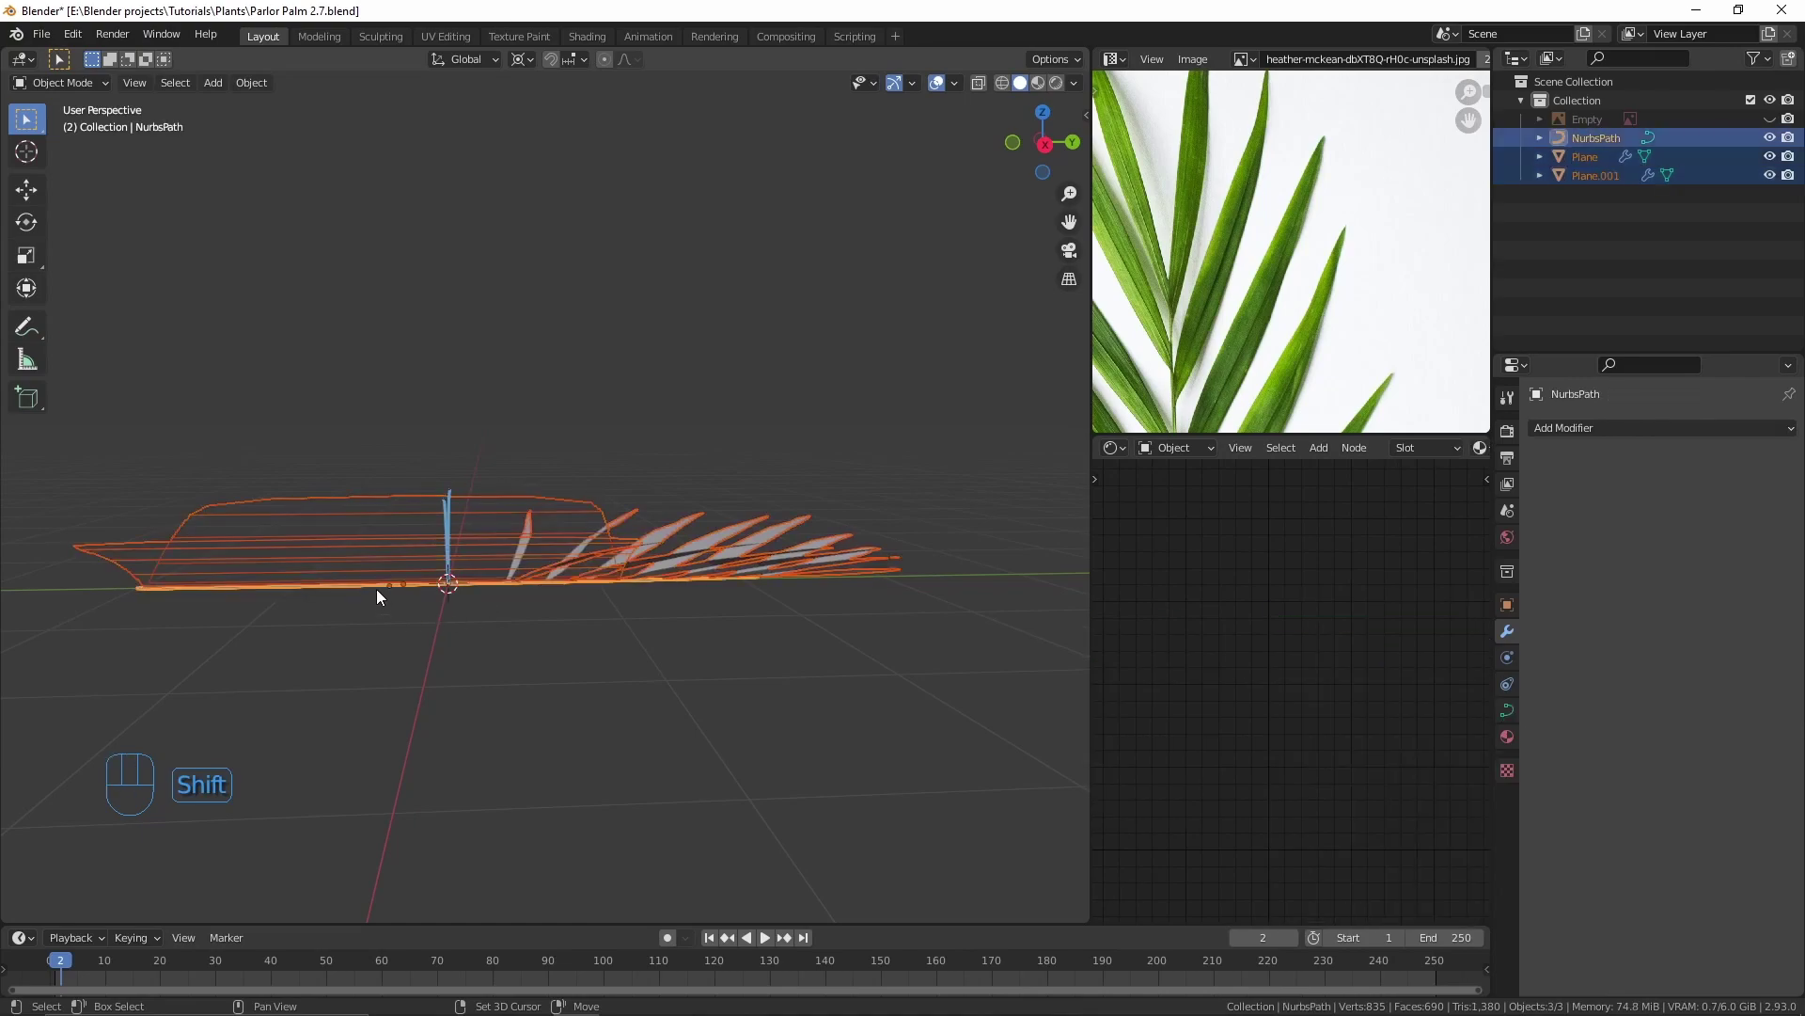
key("ctrl+p")
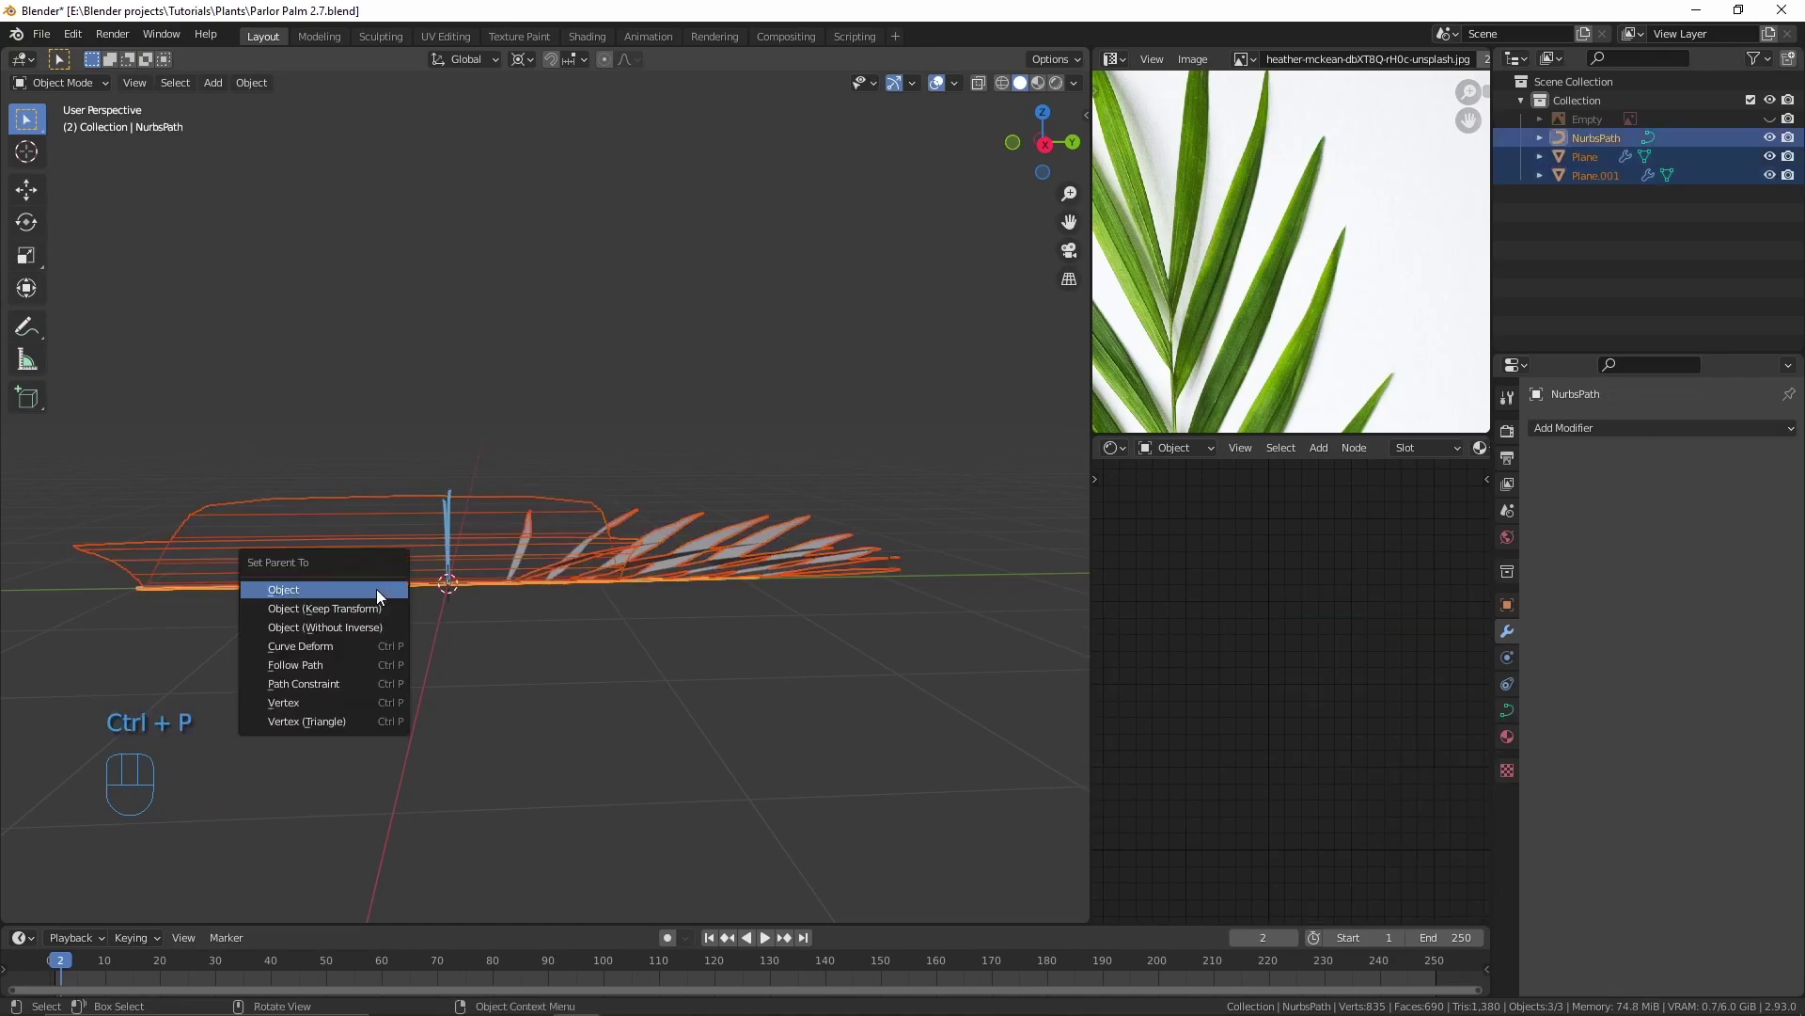
left_click(381, 594)
key("g")
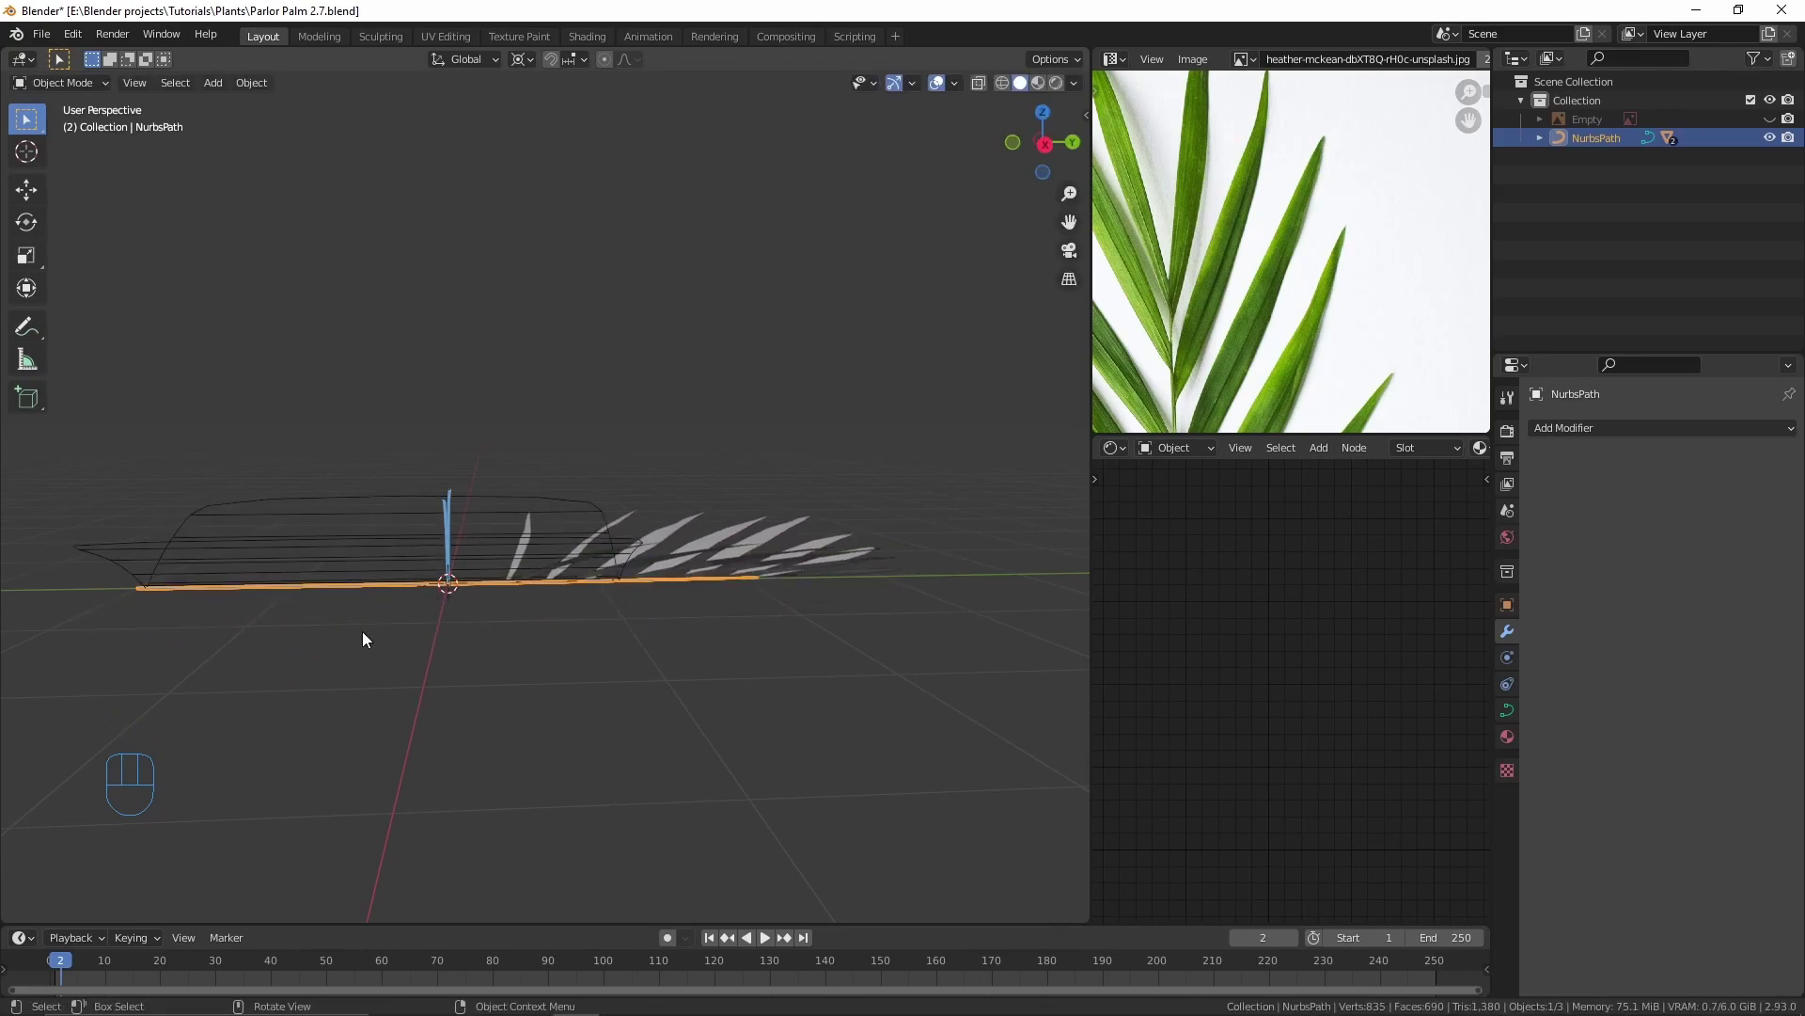
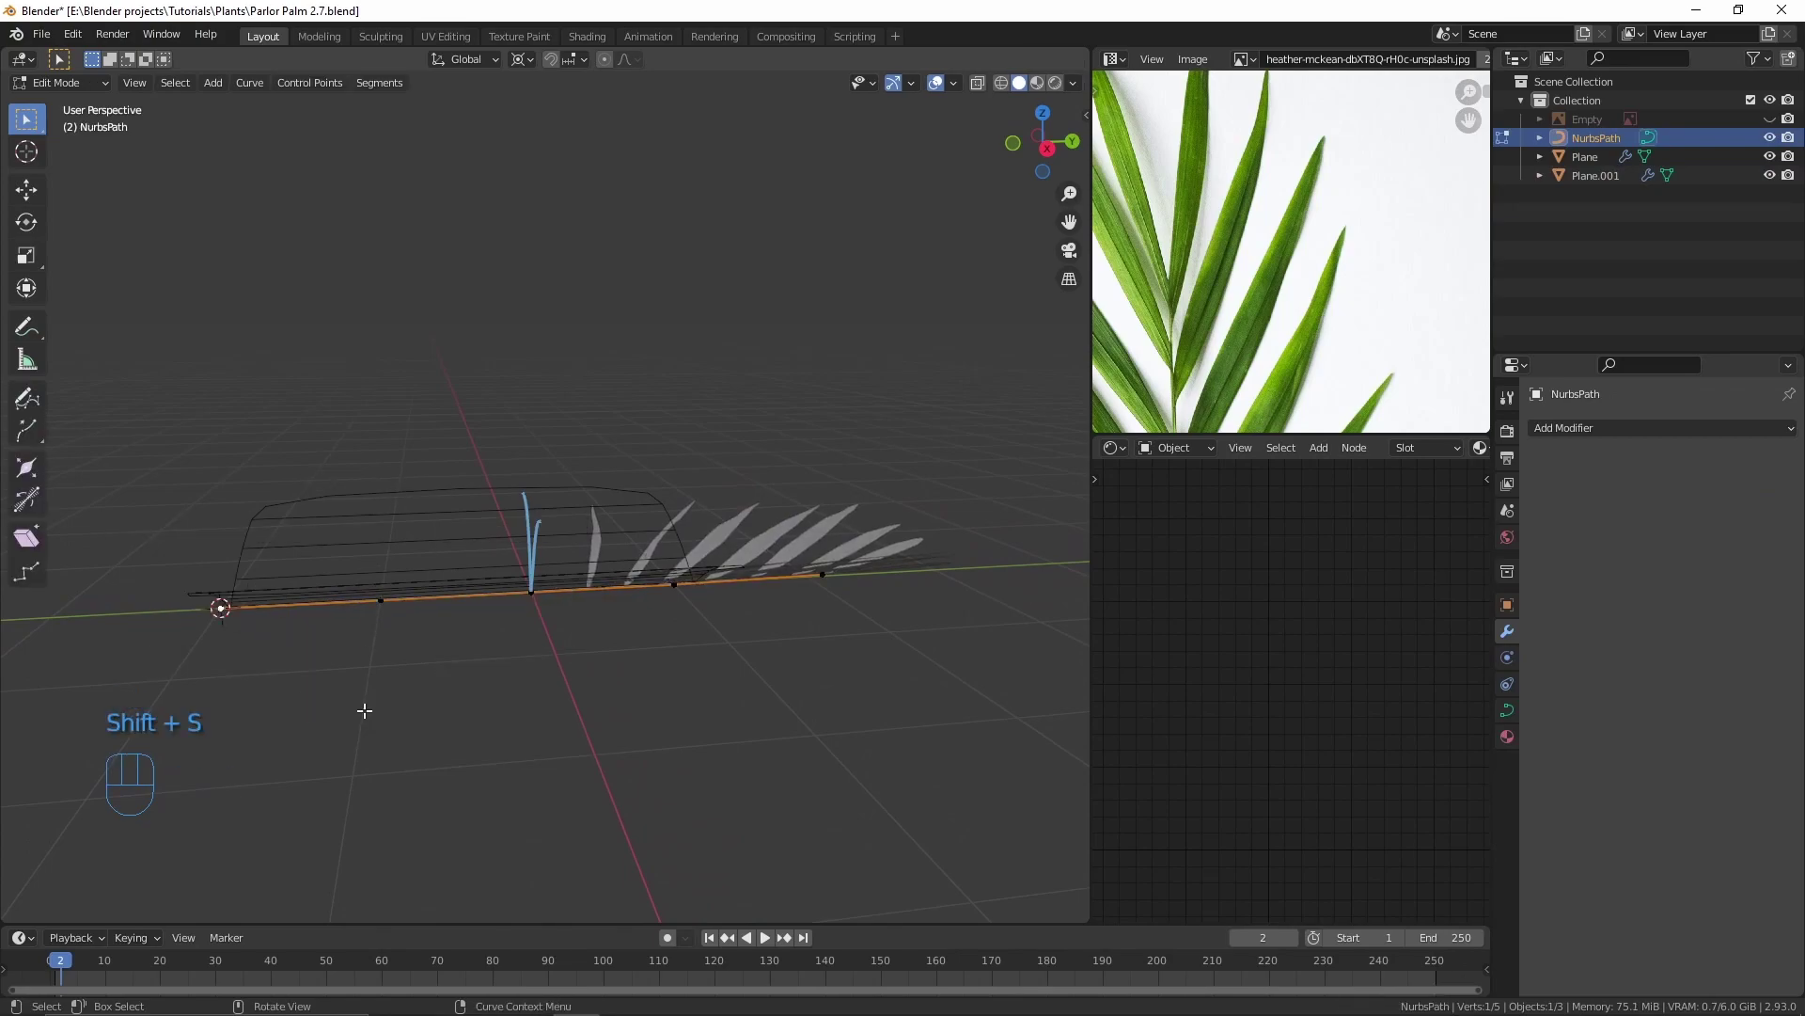
Step: Add an Empty beside the frond and parent the frond rig to it
key("Tab")
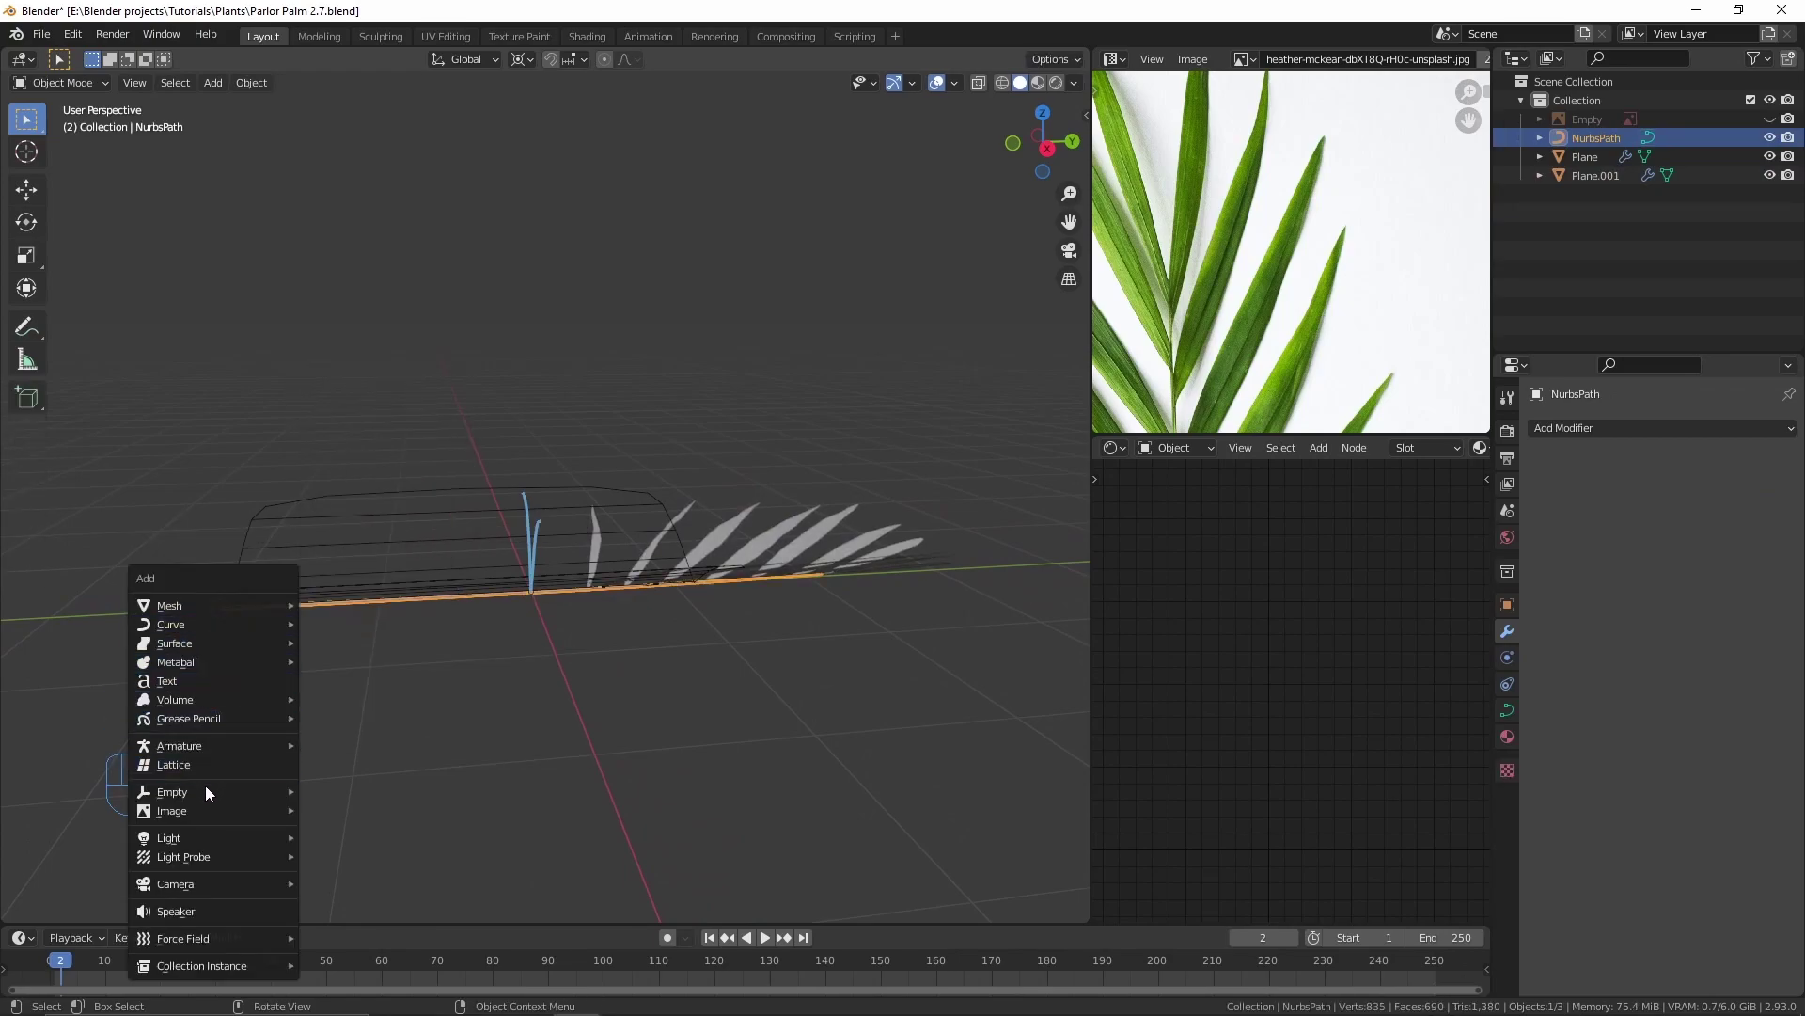
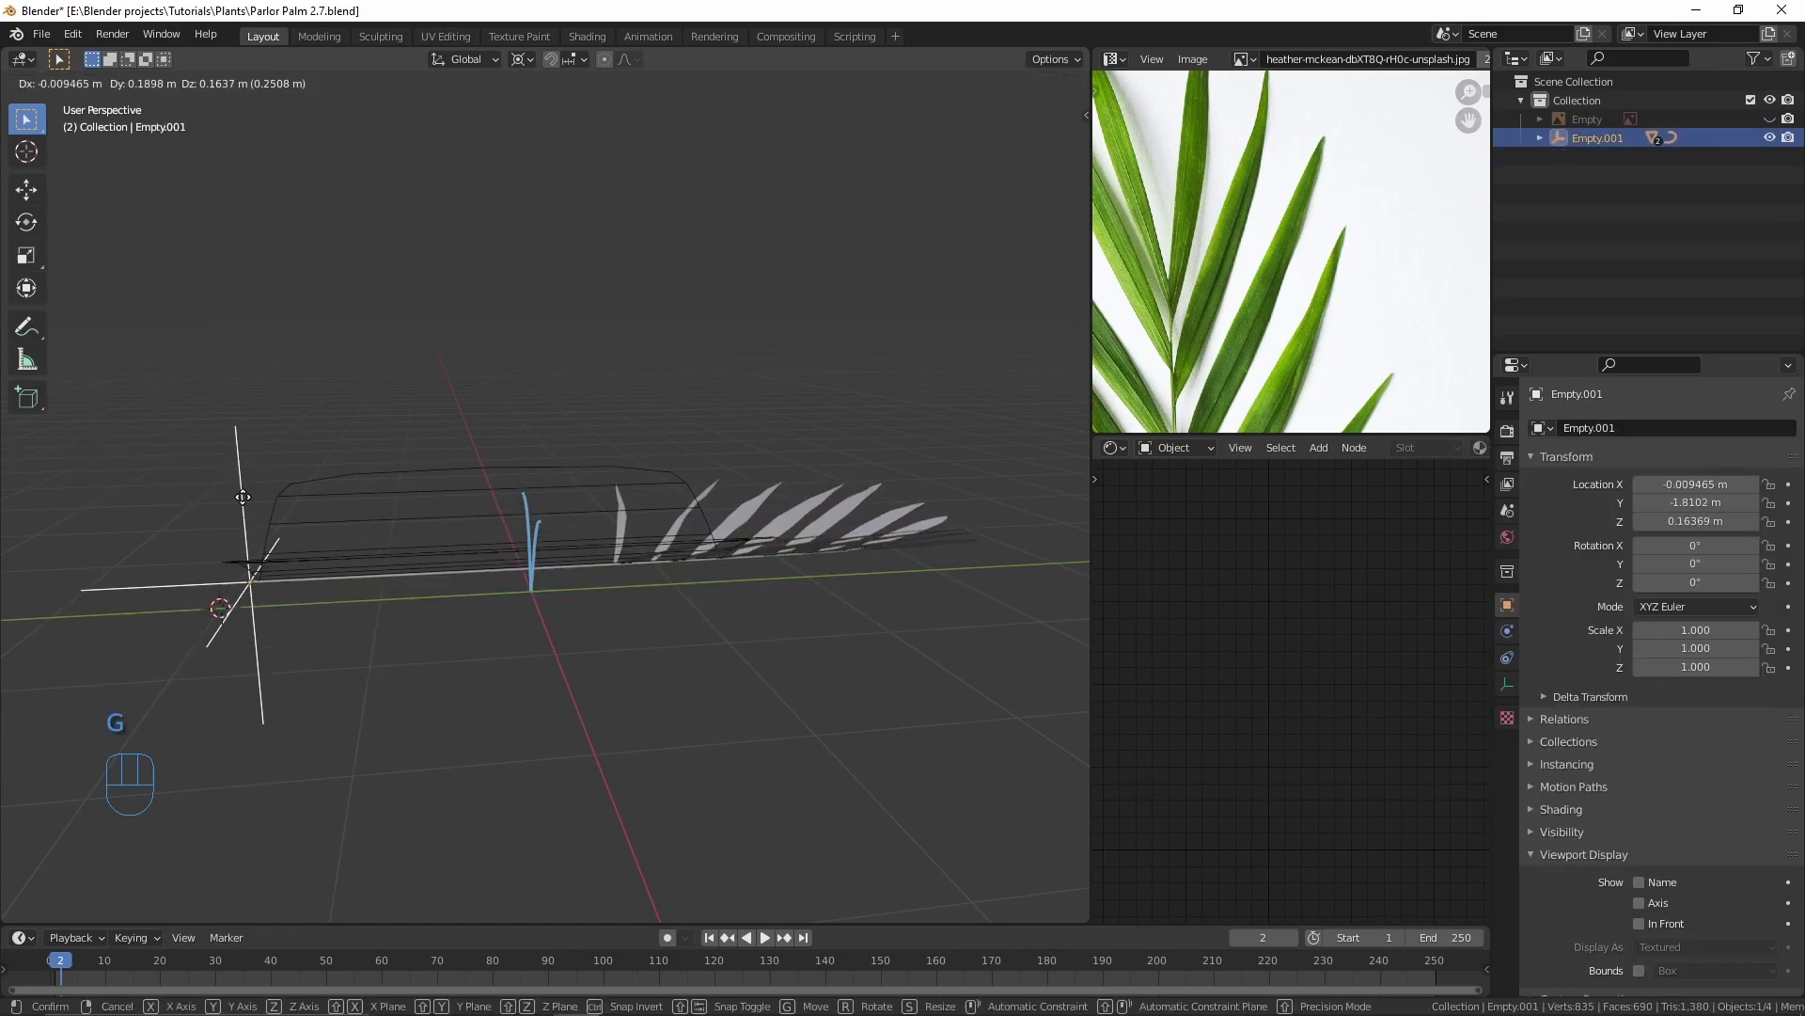
left_click(638, 597)
key("Tab")
key("KP_3")
key("g")
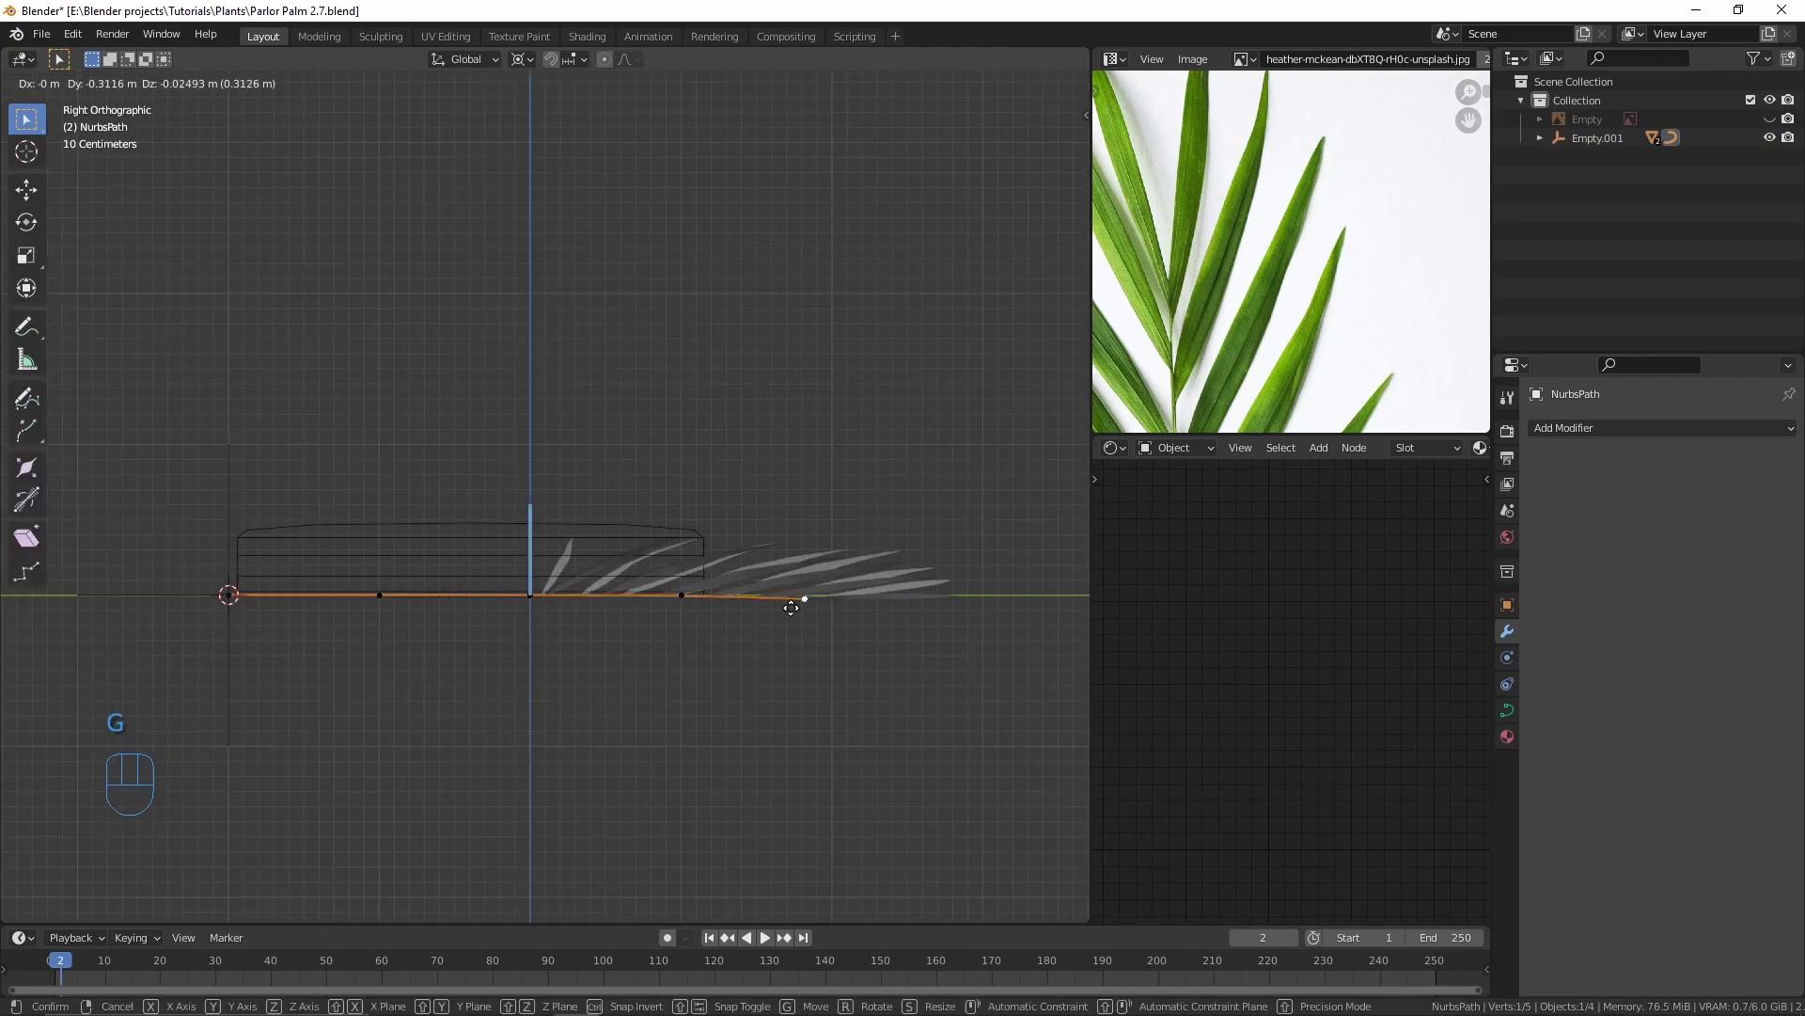
key("g")
key("Tab")
Step: Duplicate the frond setup and slide the copy about 2.24 m along X
key("g")
left_click_drag(245, 652, 269, 719)
key("KP_7")
key("b")
left_click_drag(744, 779, 662, 794)
left_click_drag(611, 684, 536, 692)
key("shift+d")
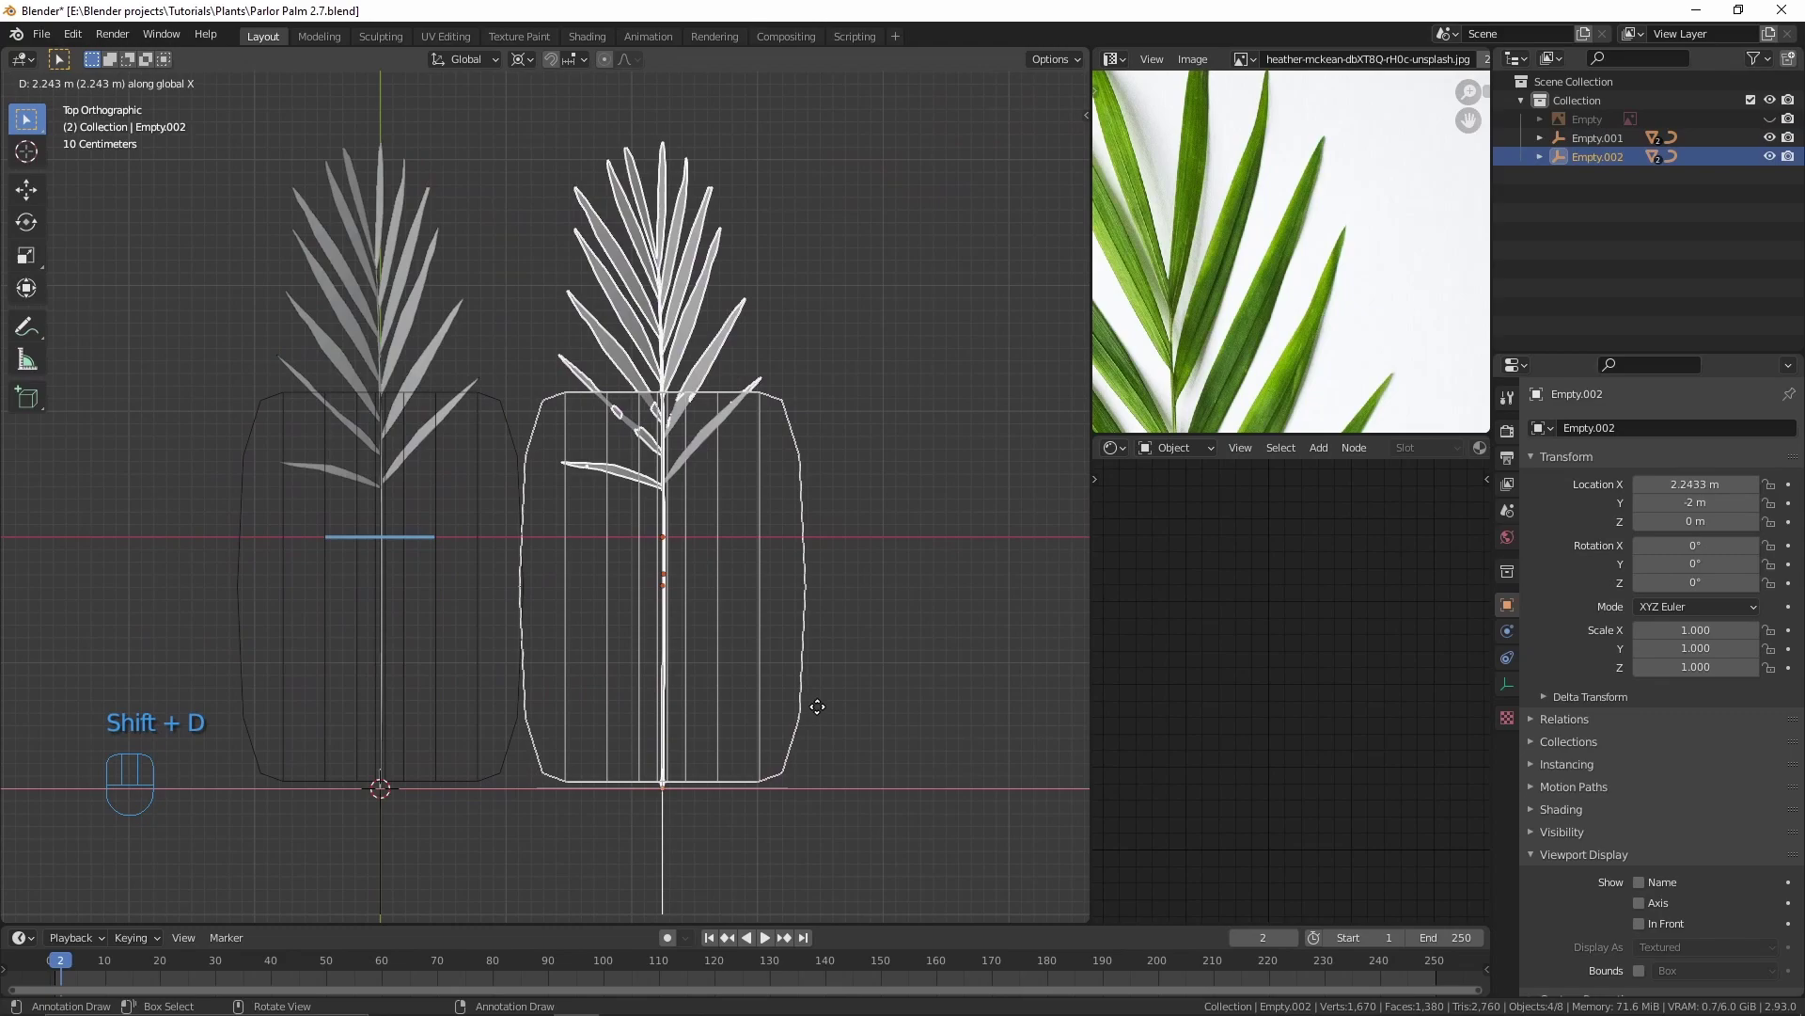
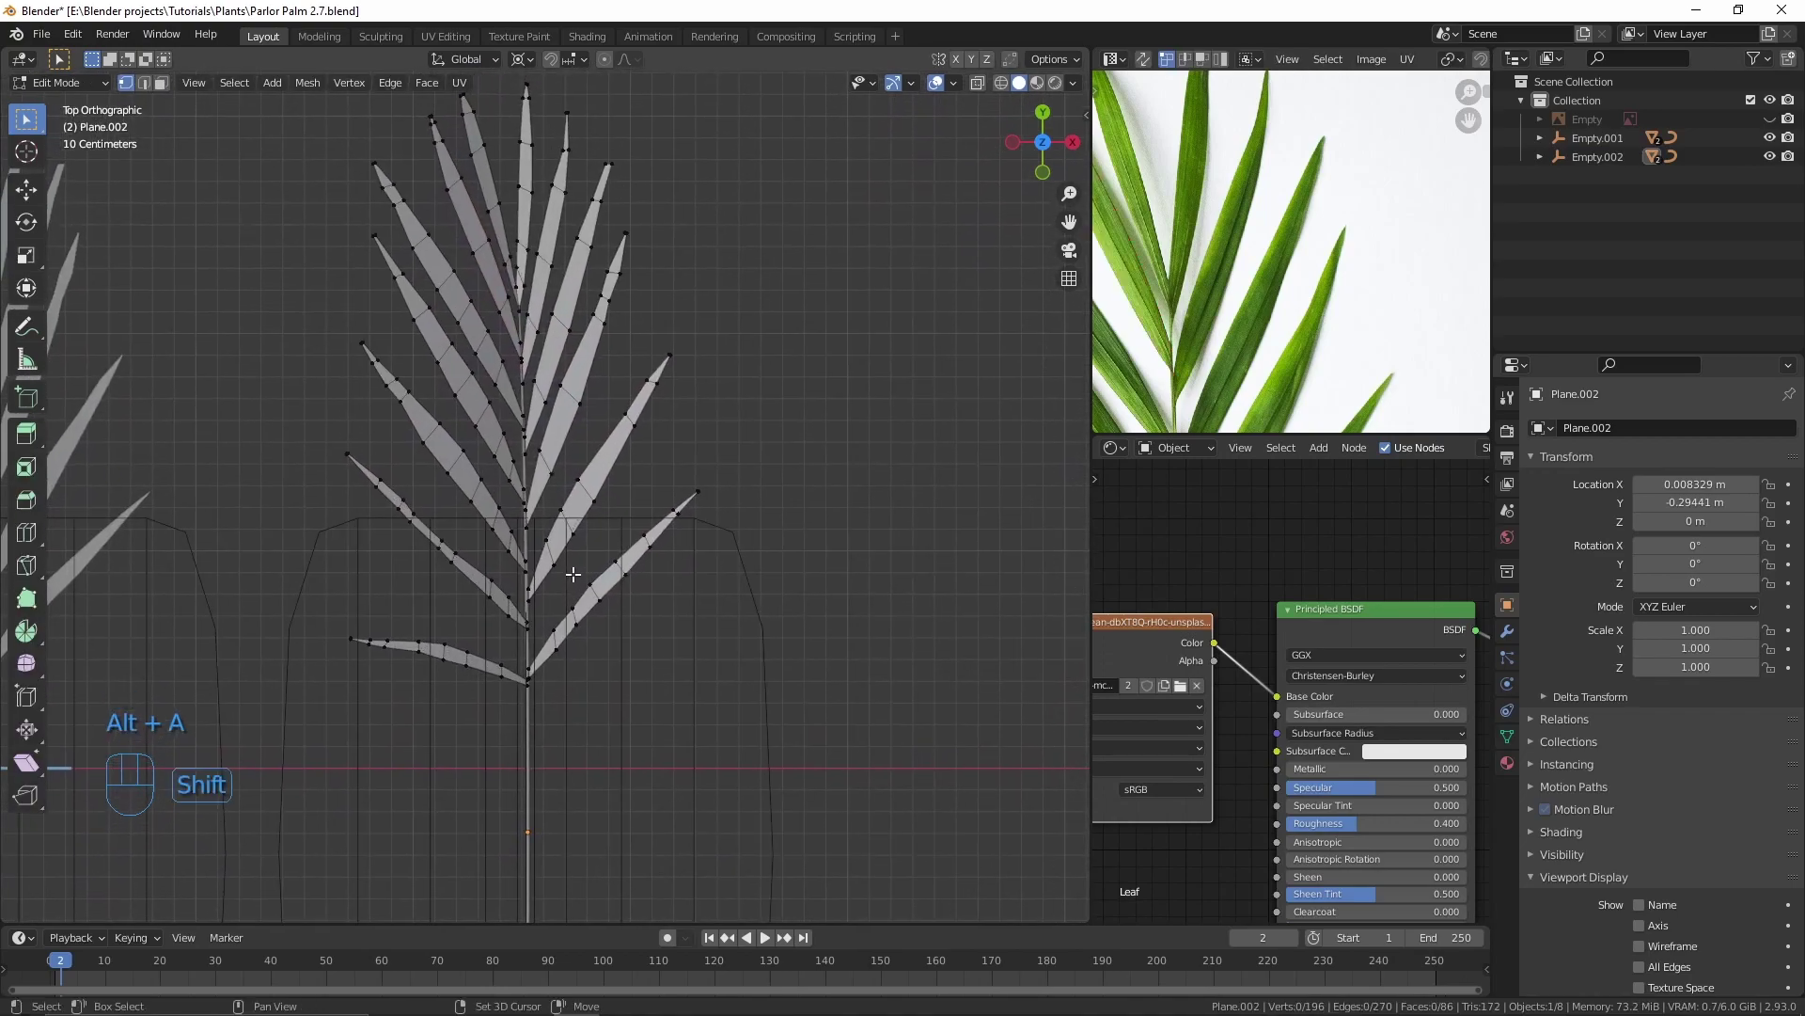
Step: Copy a lower leaflet of Plane.002 into an extra leaflet strip and return to Object Mode
key("l")
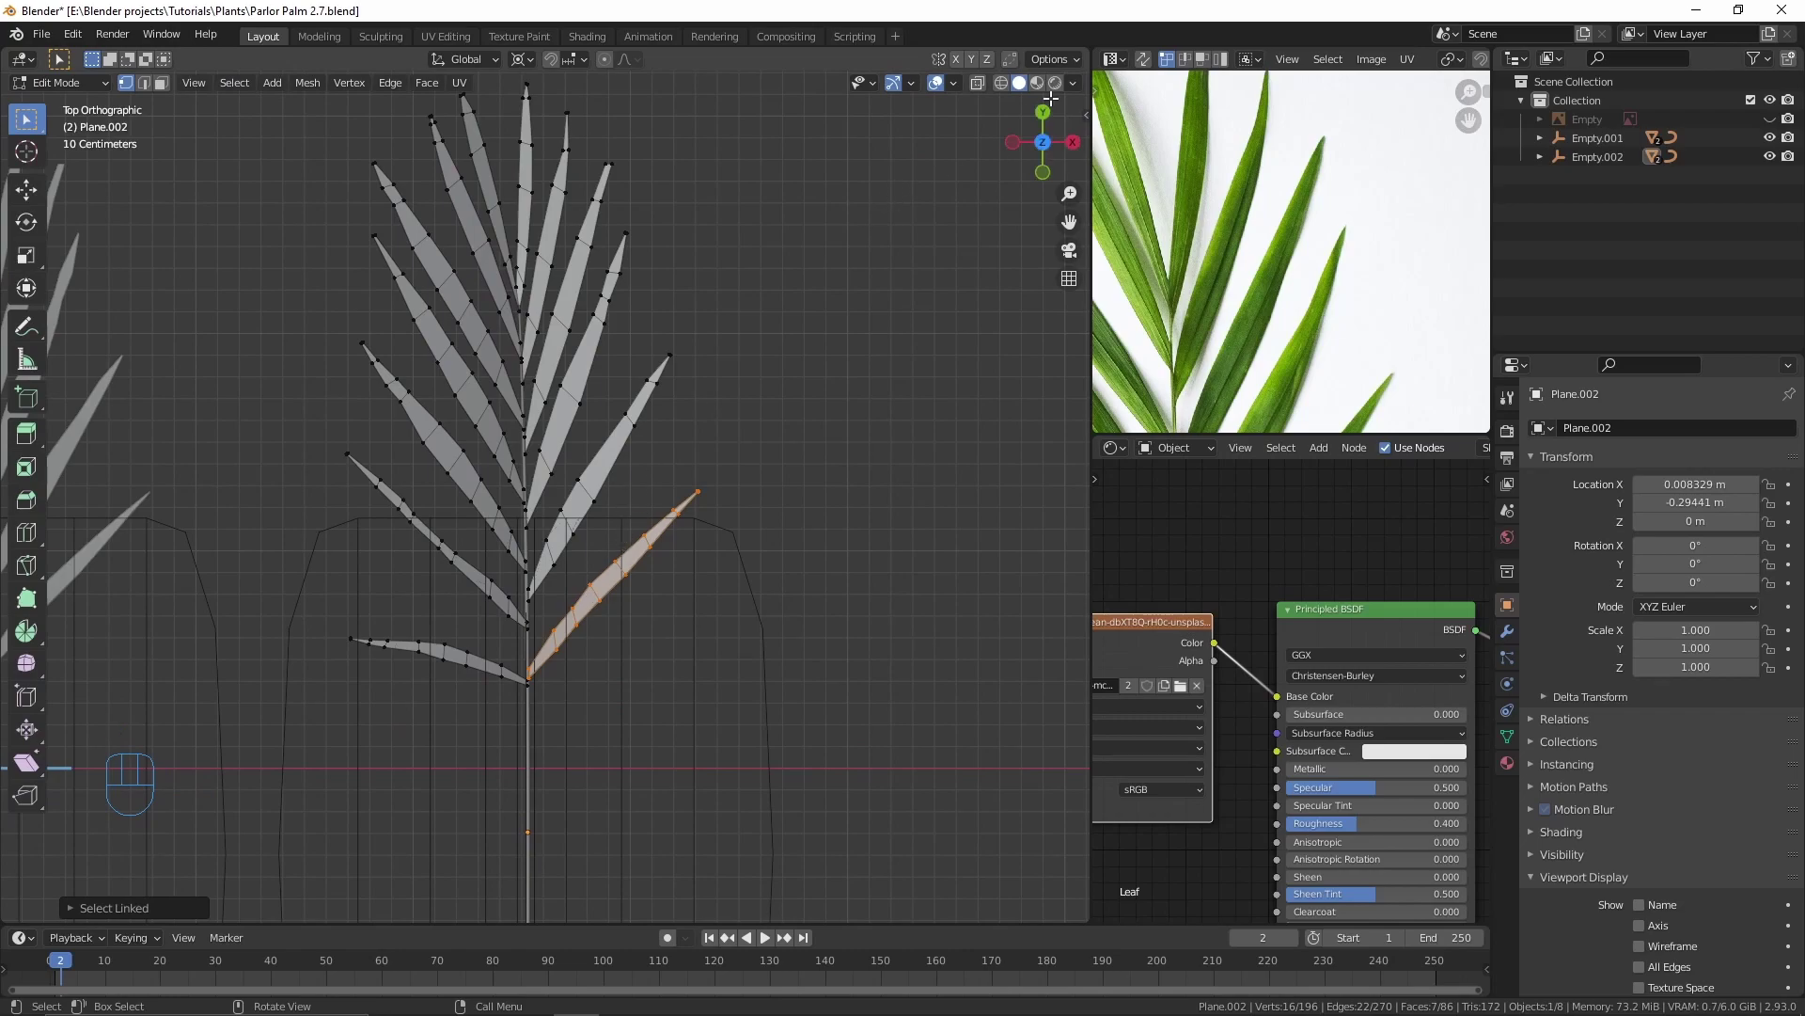
left_click_drag(1067, 63, 780, 292)
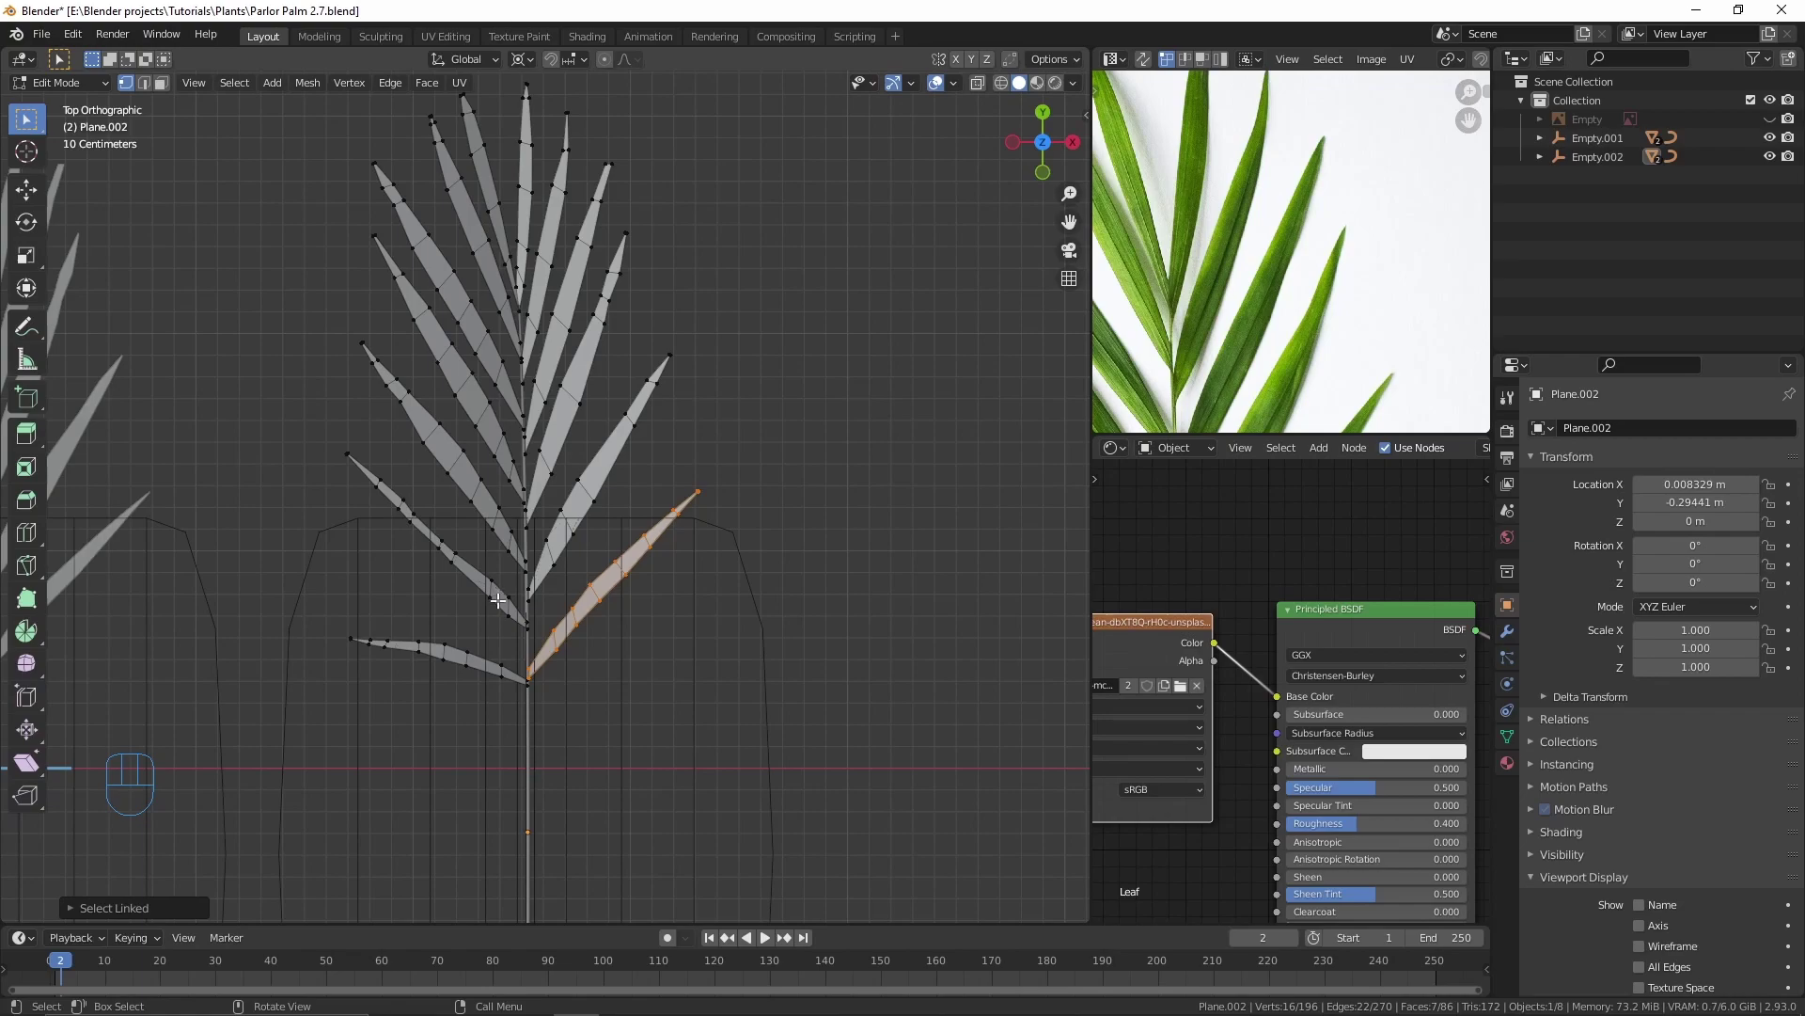
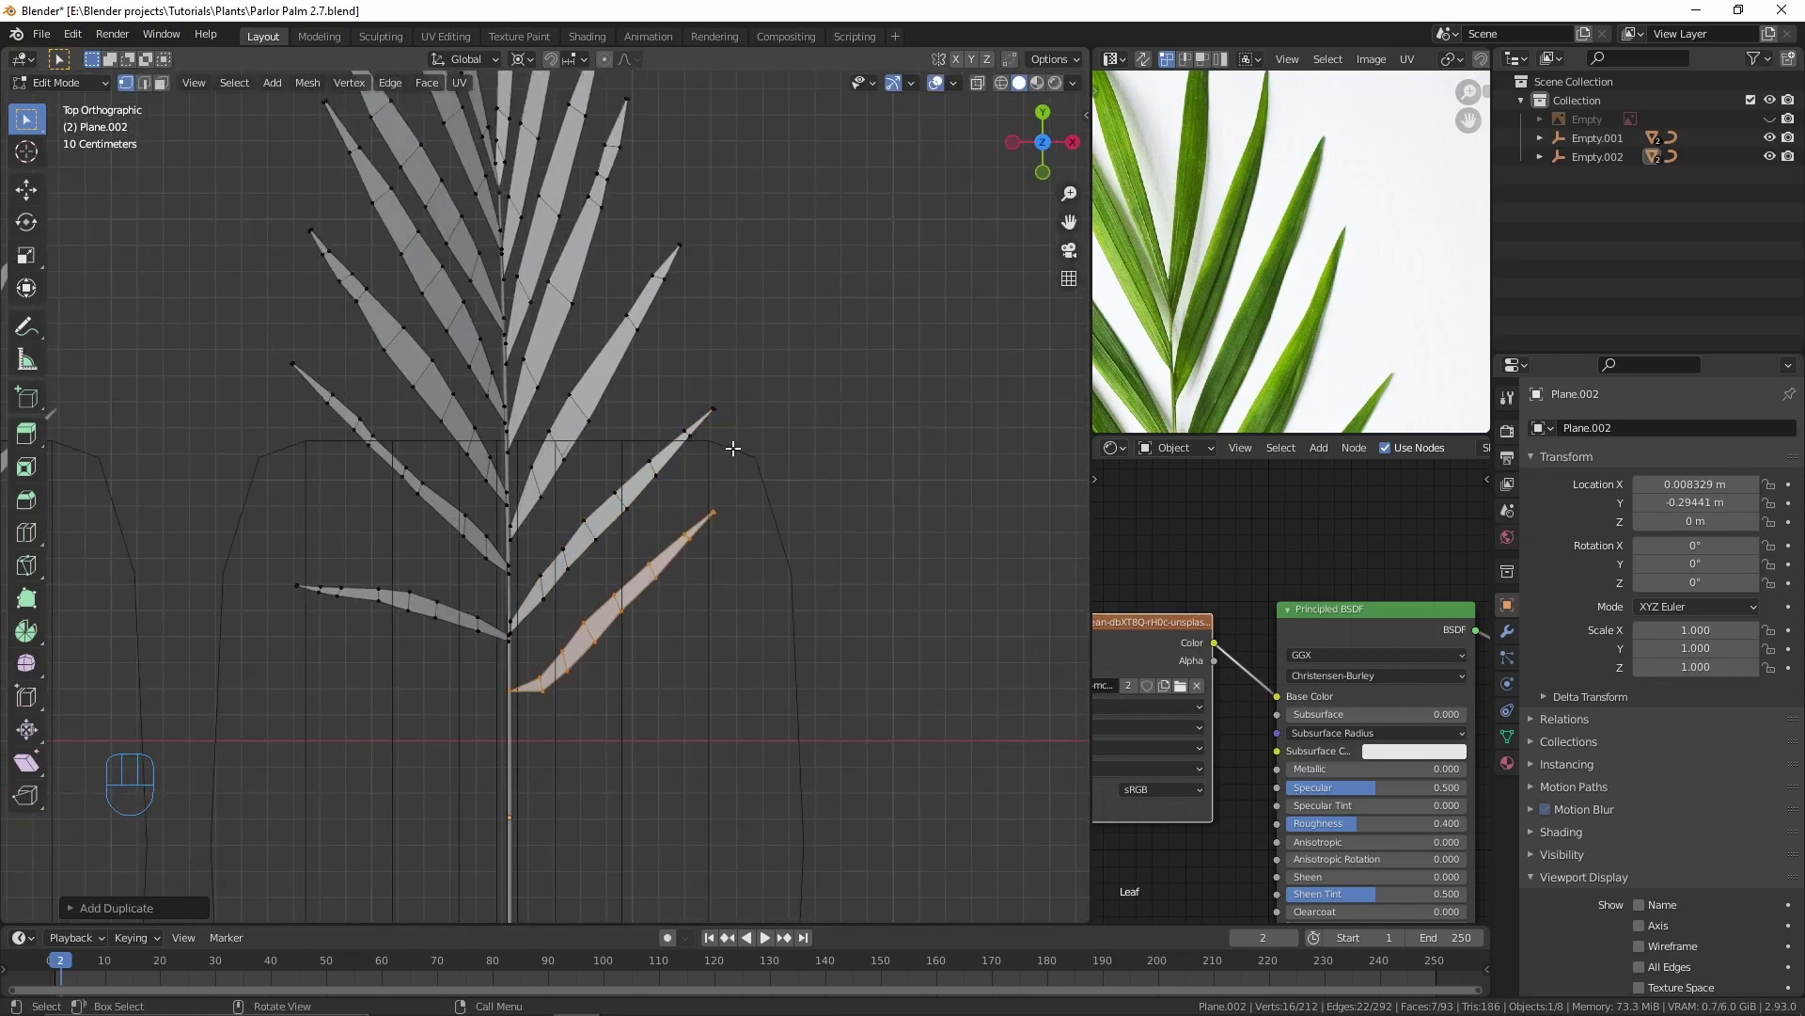
key("Tab")
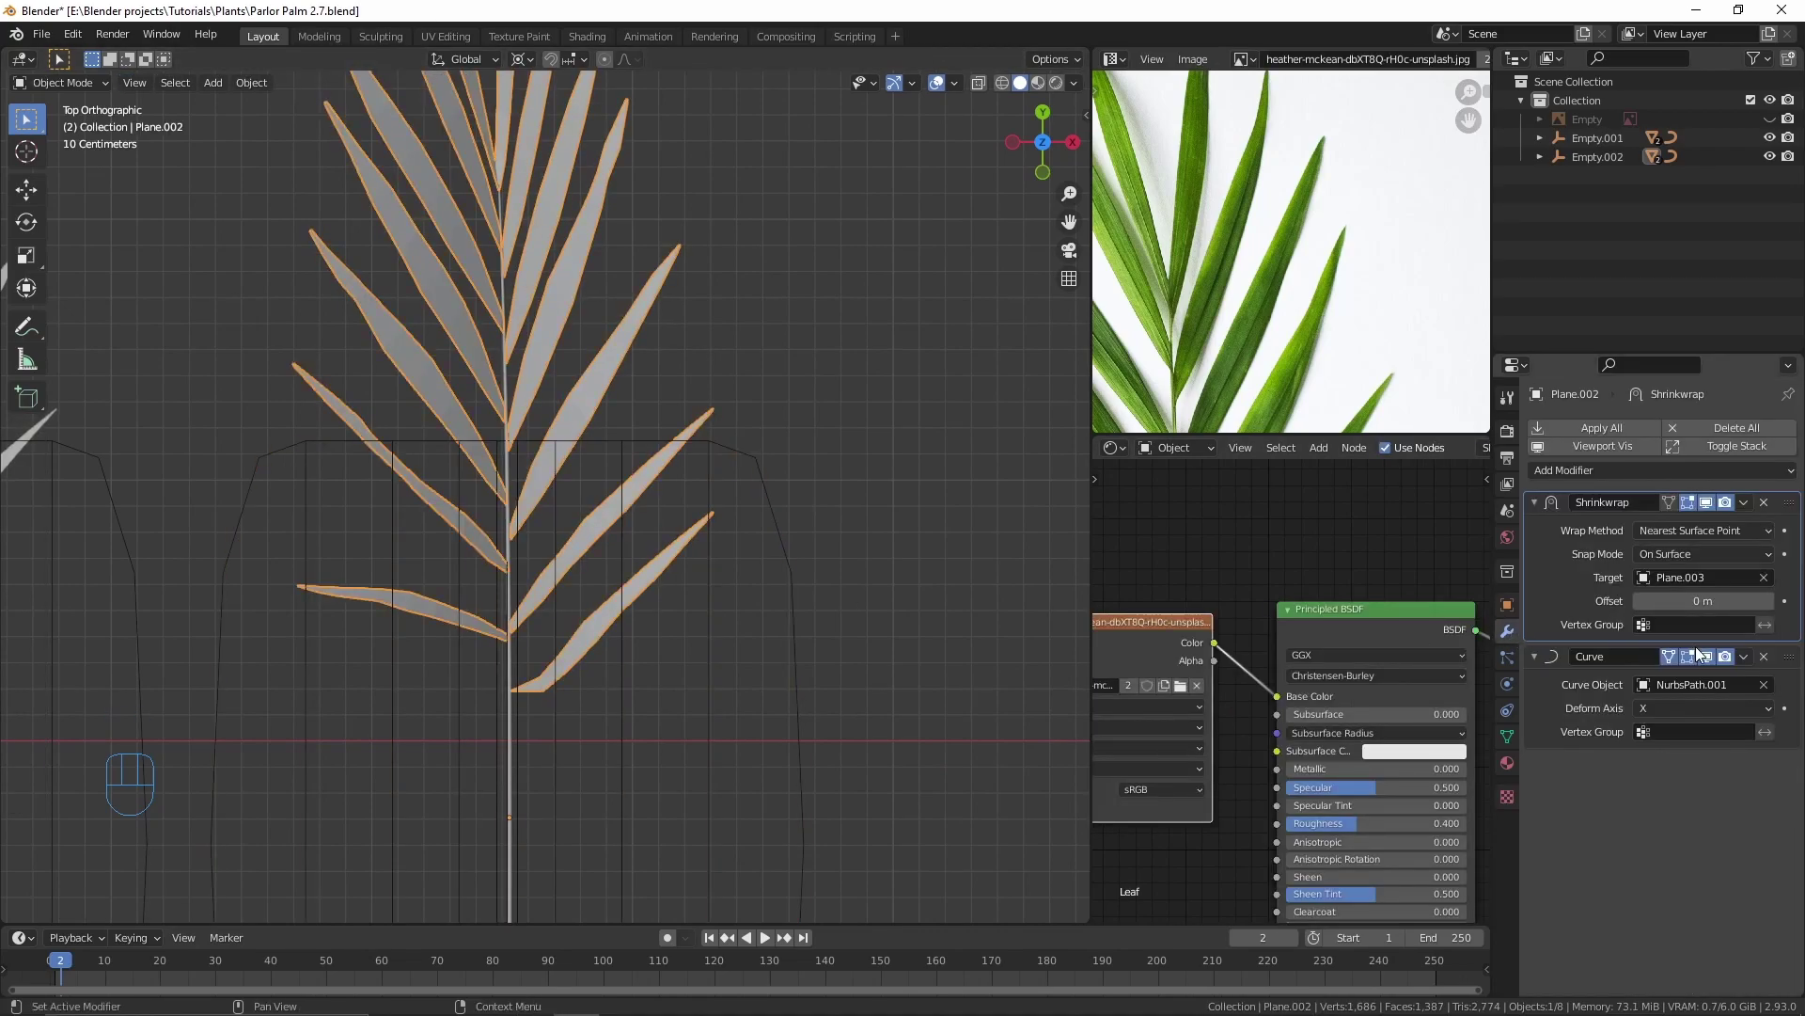
left_click(1712, 667)
left_click_drag(814, 629, 800, 493)
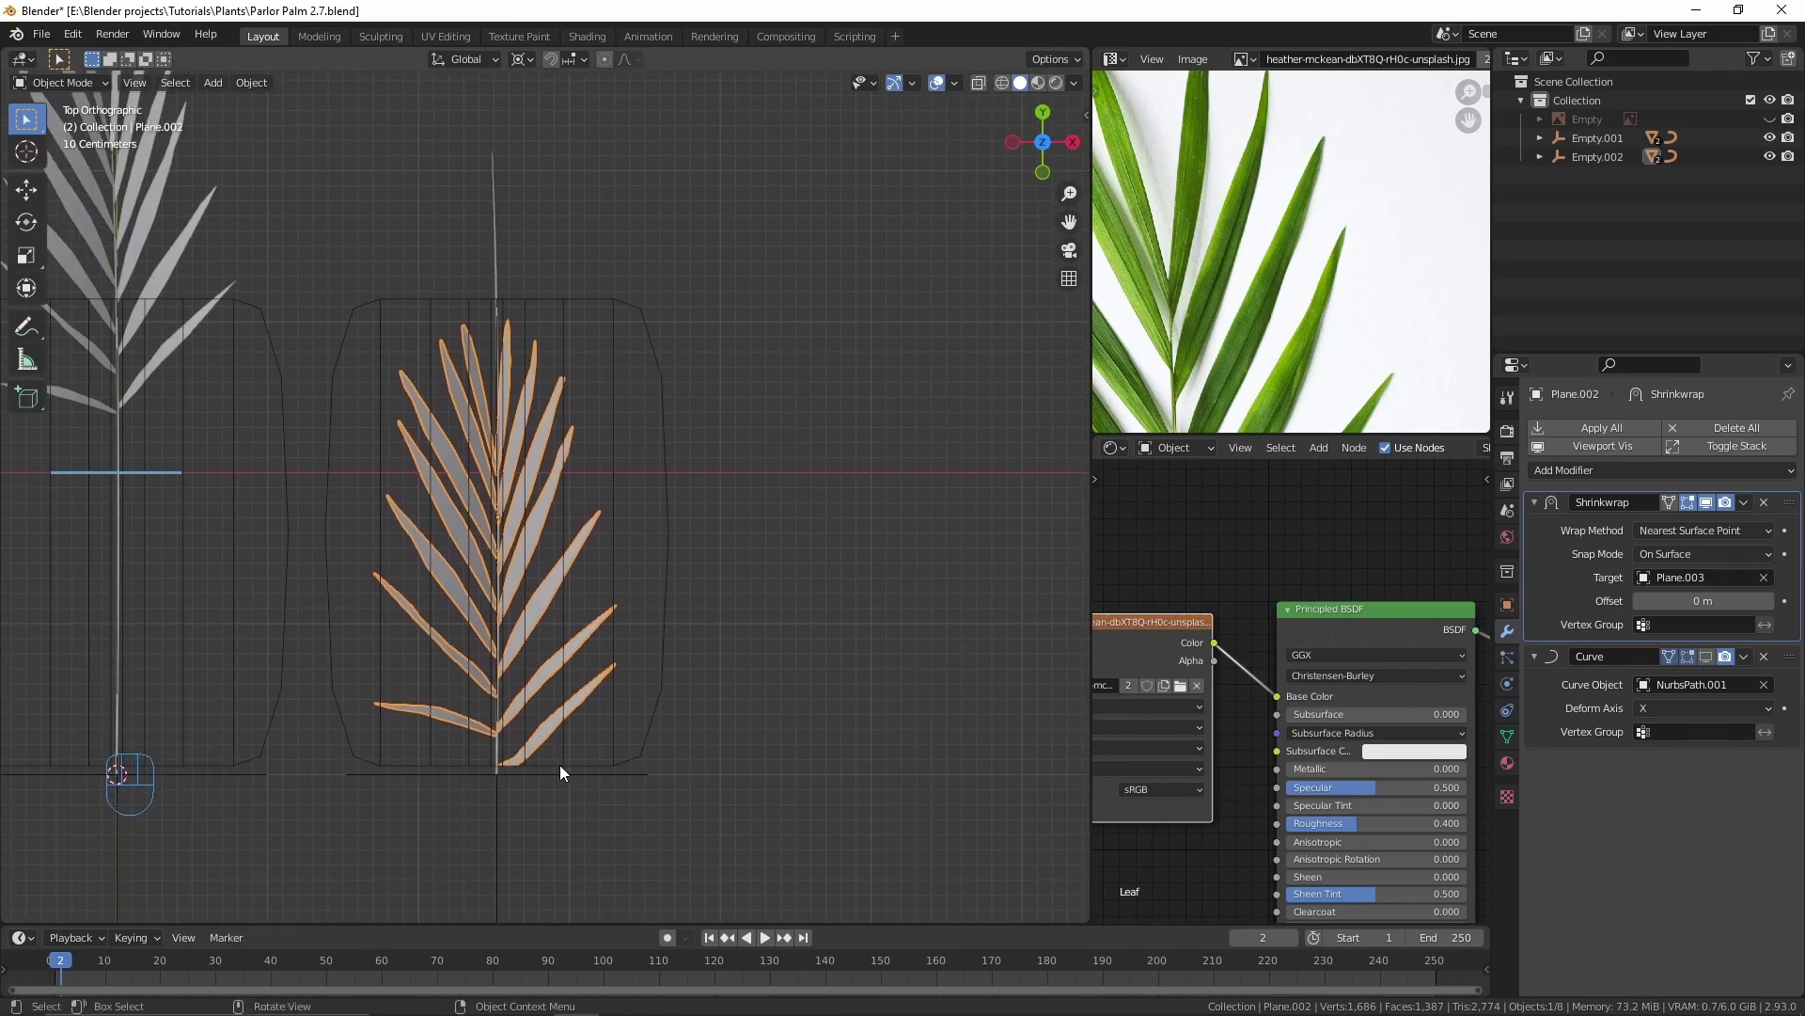
Step: Stretch the bottom edge of the frond's shrinkwrap target plane downward
key("Tab")
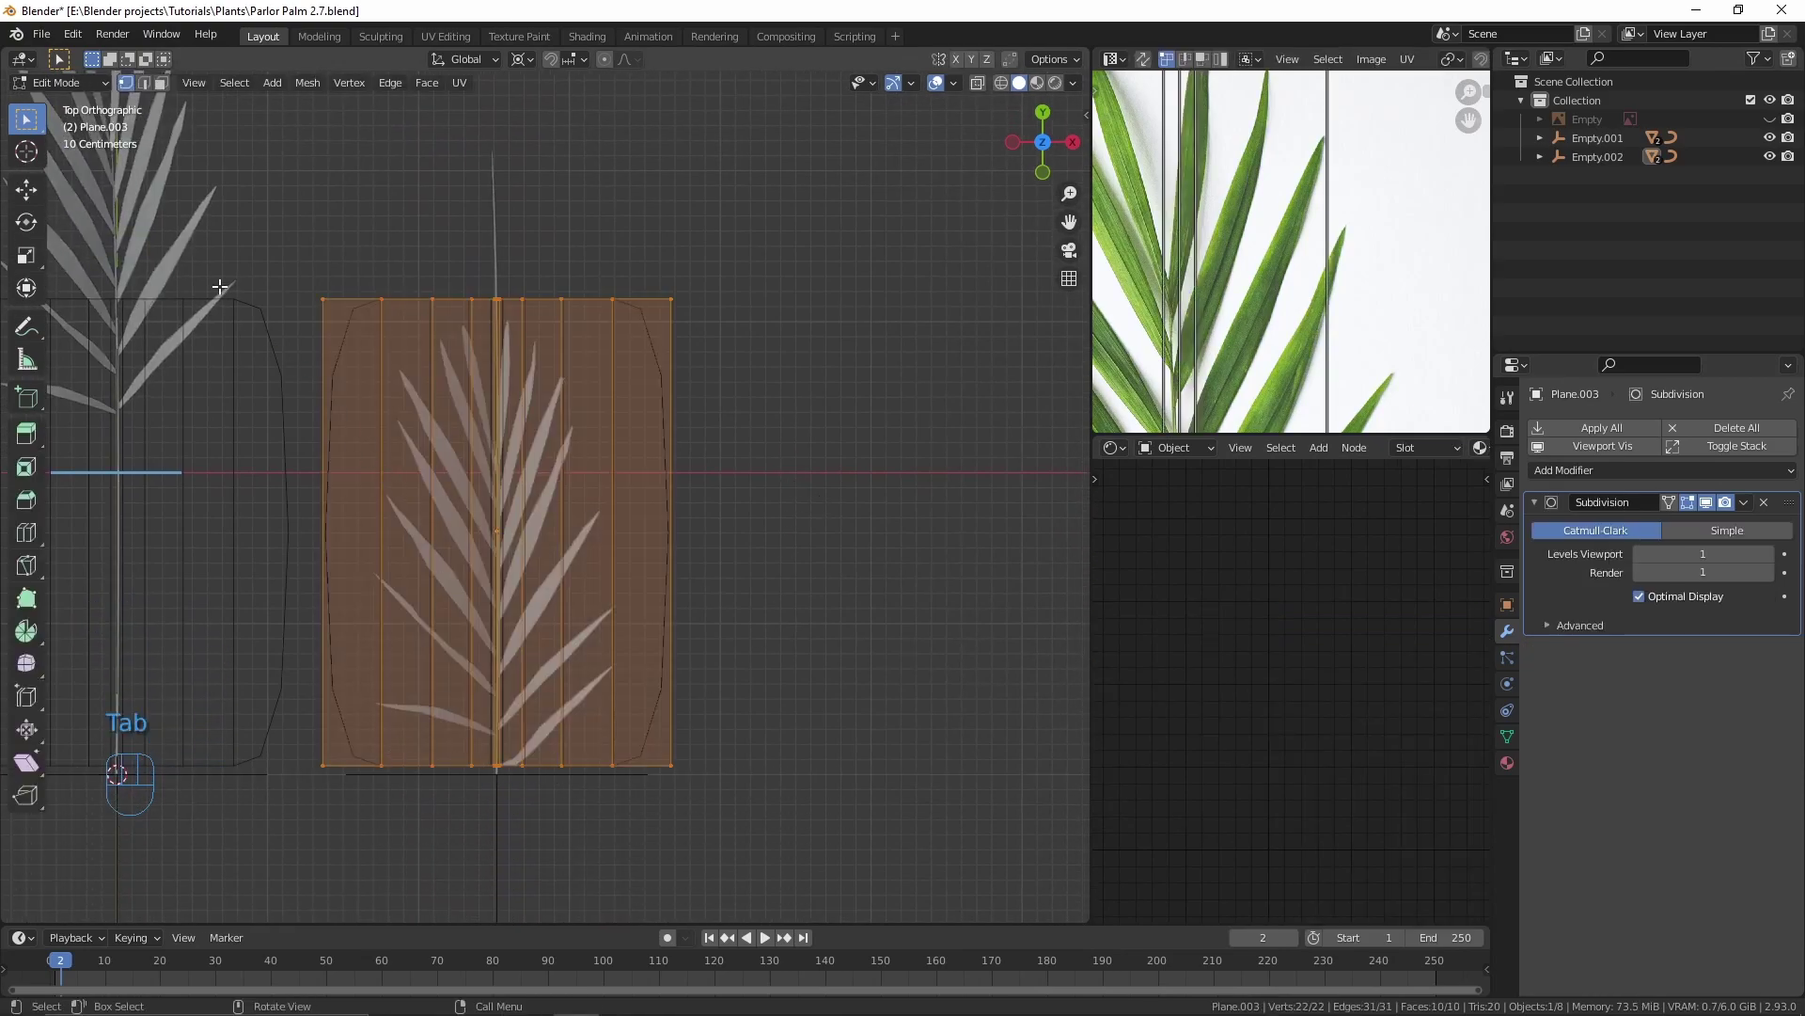
key("b")
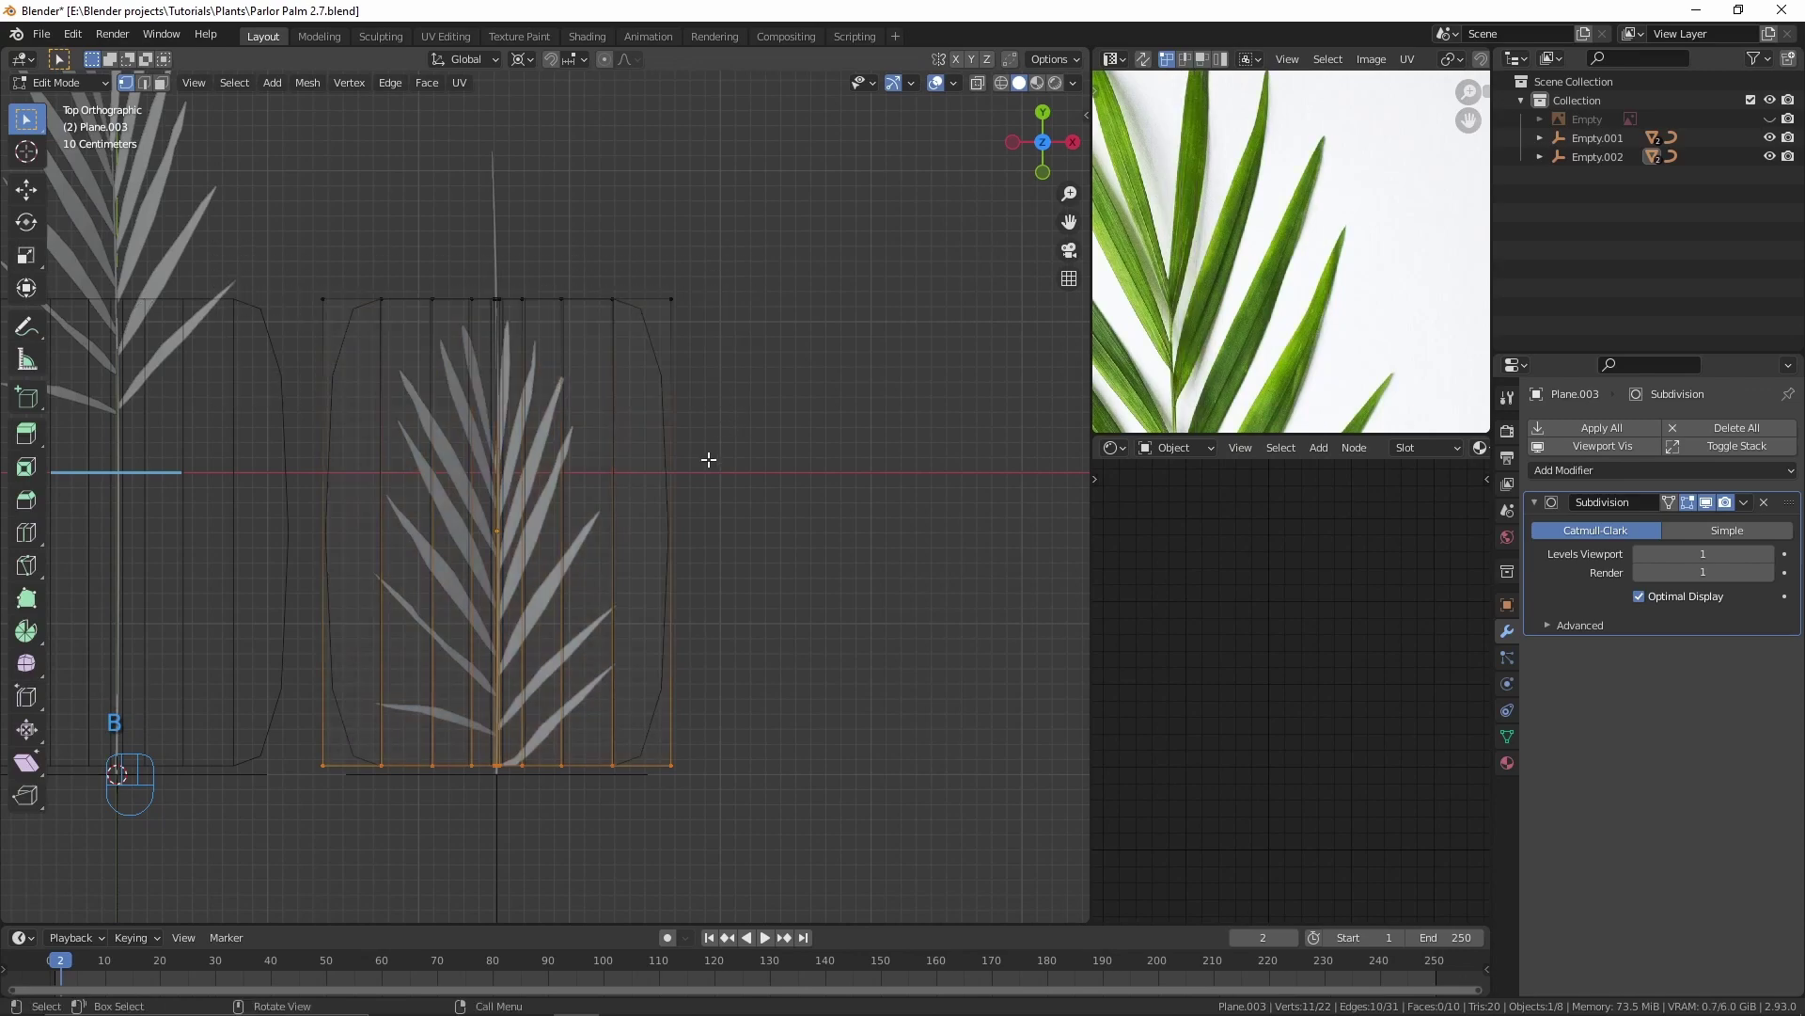
key("g")
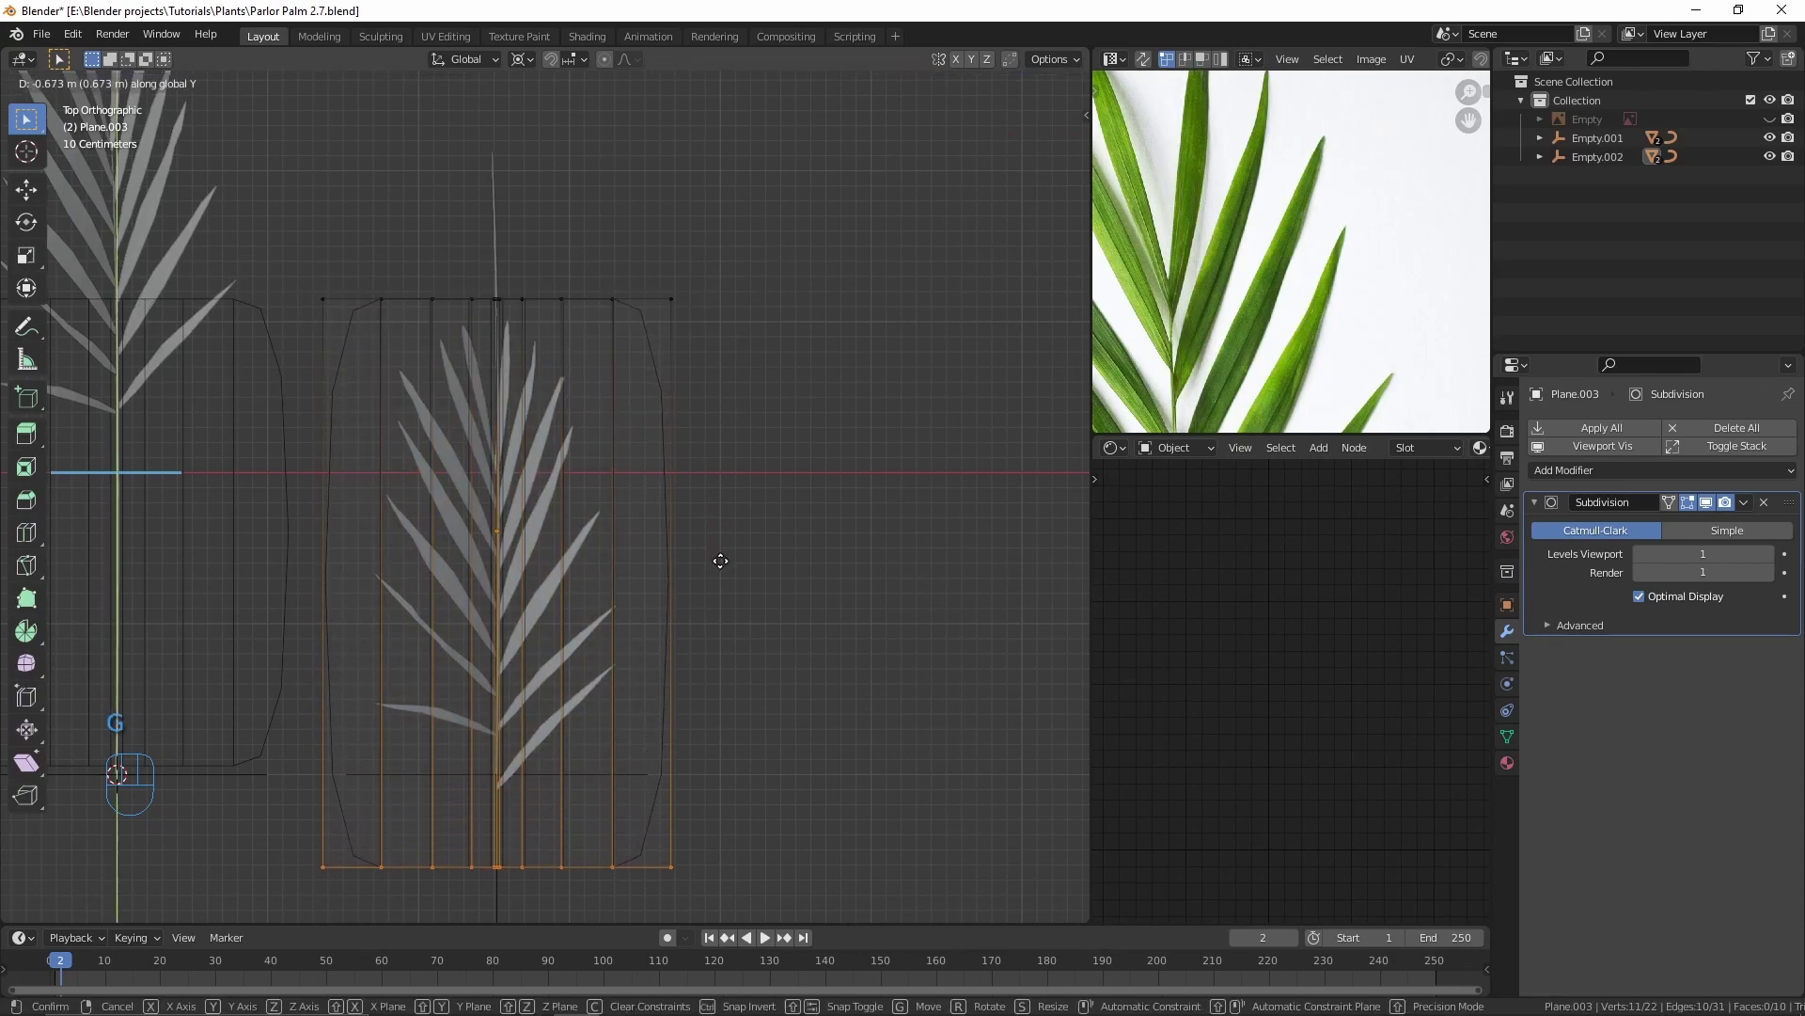
key("Tab")
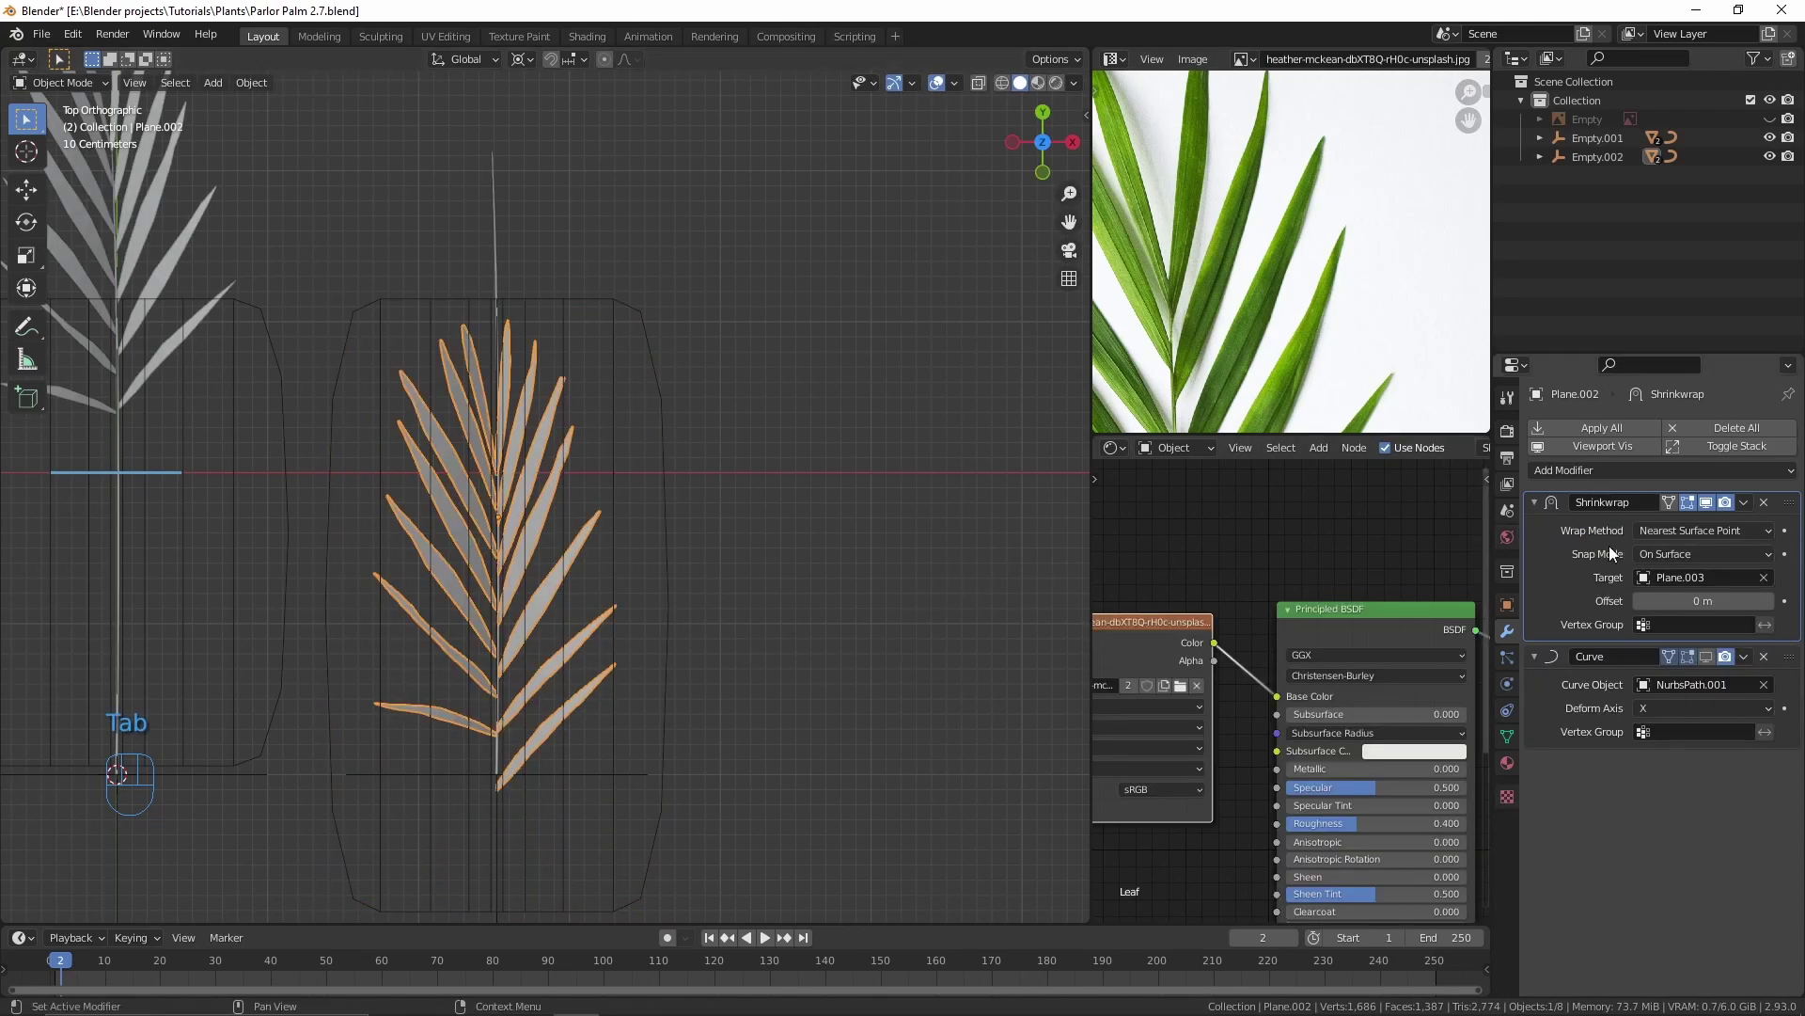
Step: Swing the second frond's copied leaflet across and scale its cage vertices
left_click(1717, 663)
left_click_drag(777, 388, 774, 452)
left_click_drag(675, 466, 699, 522)
key("Tab")
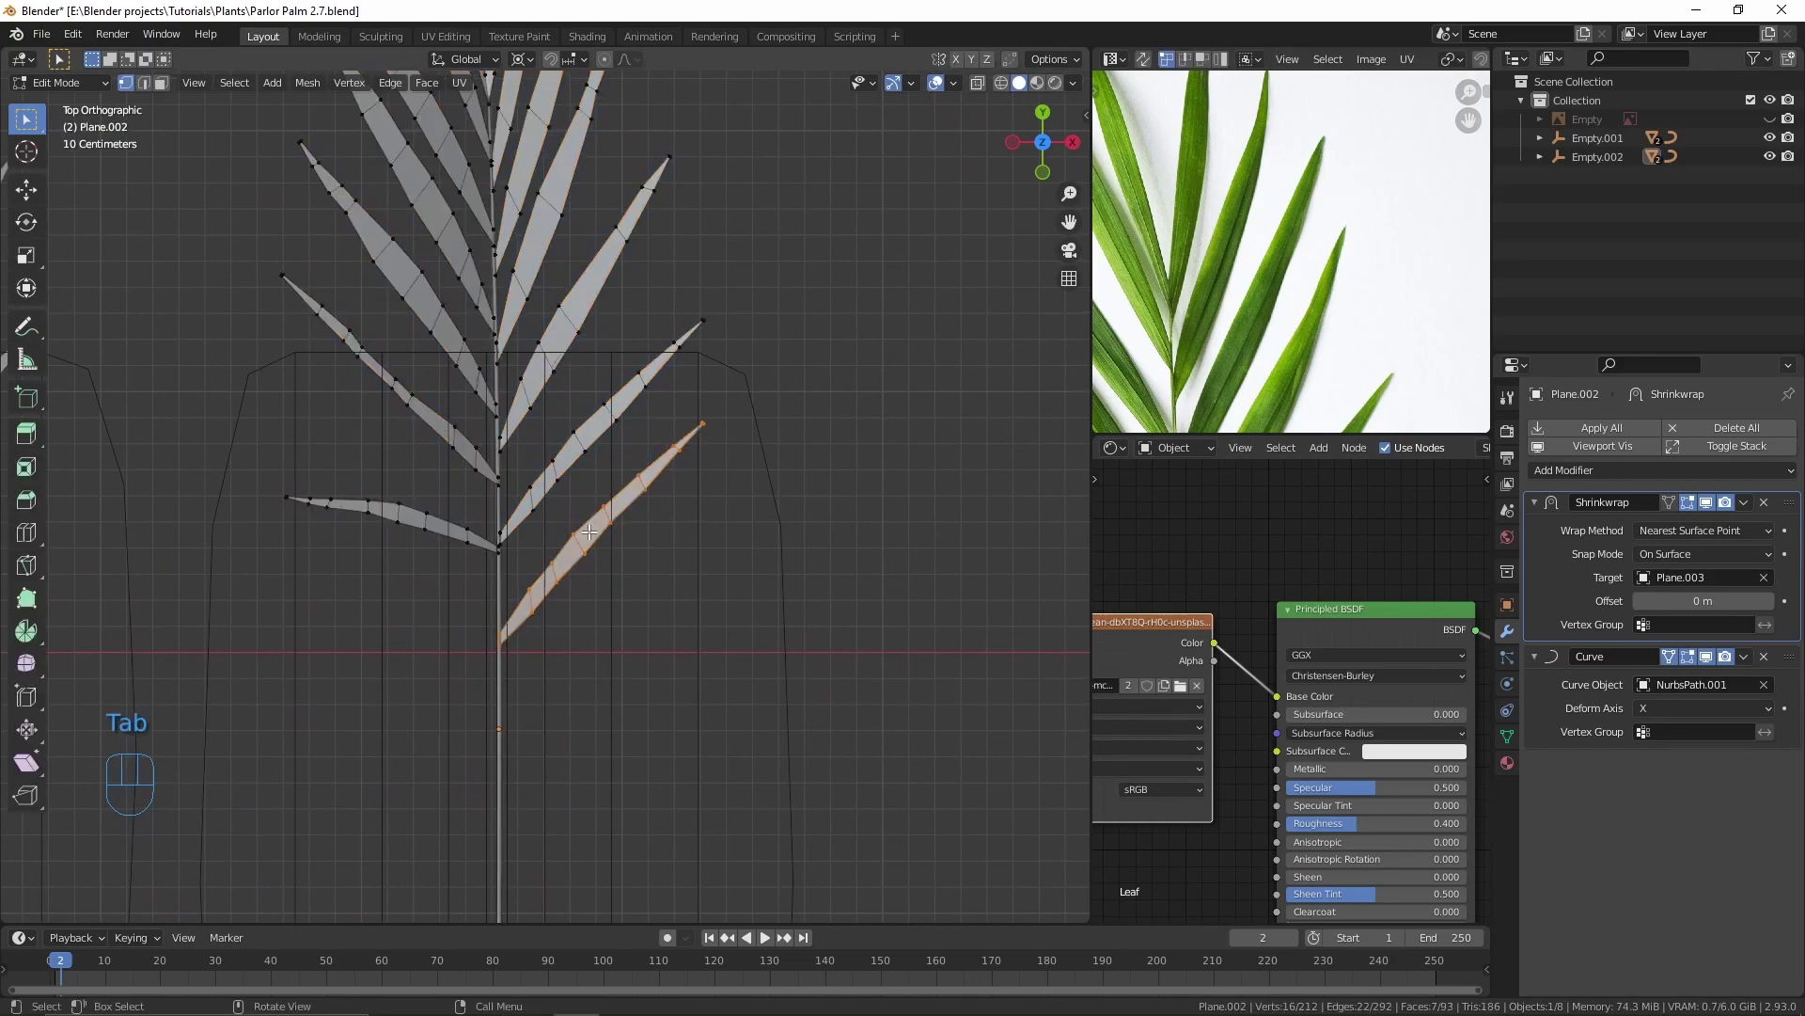
left_click(1713, 505)
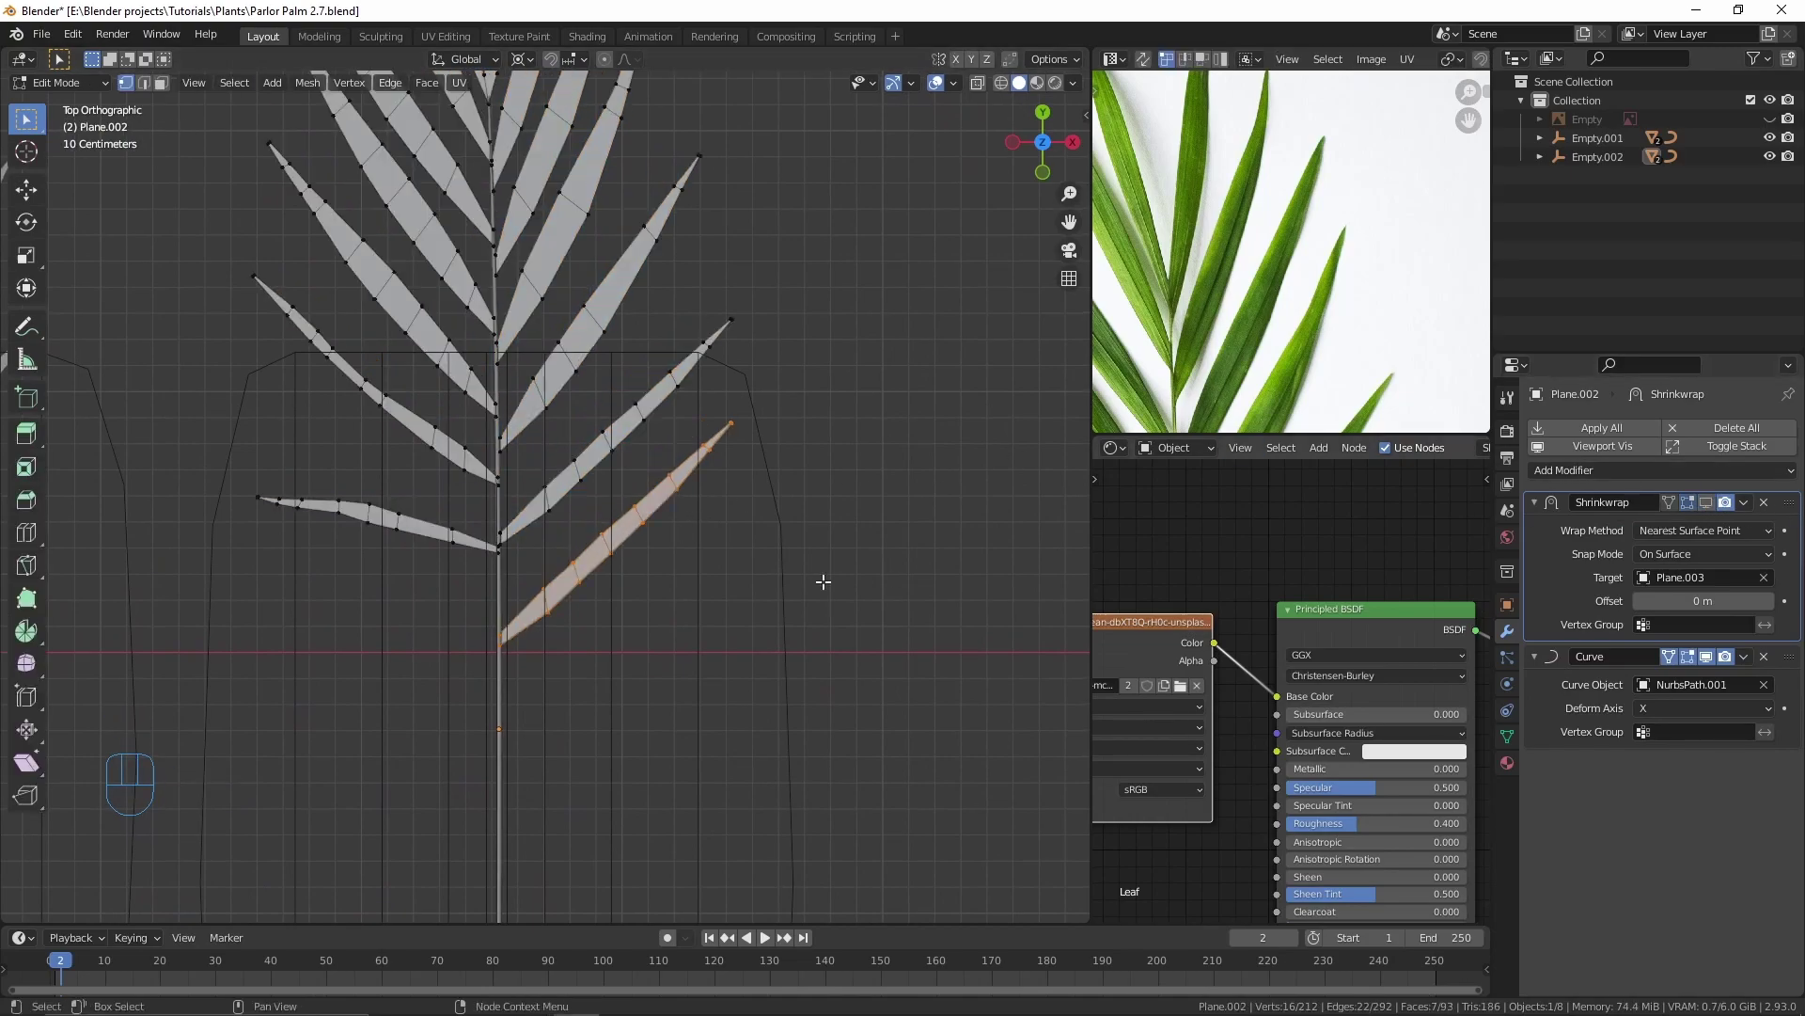
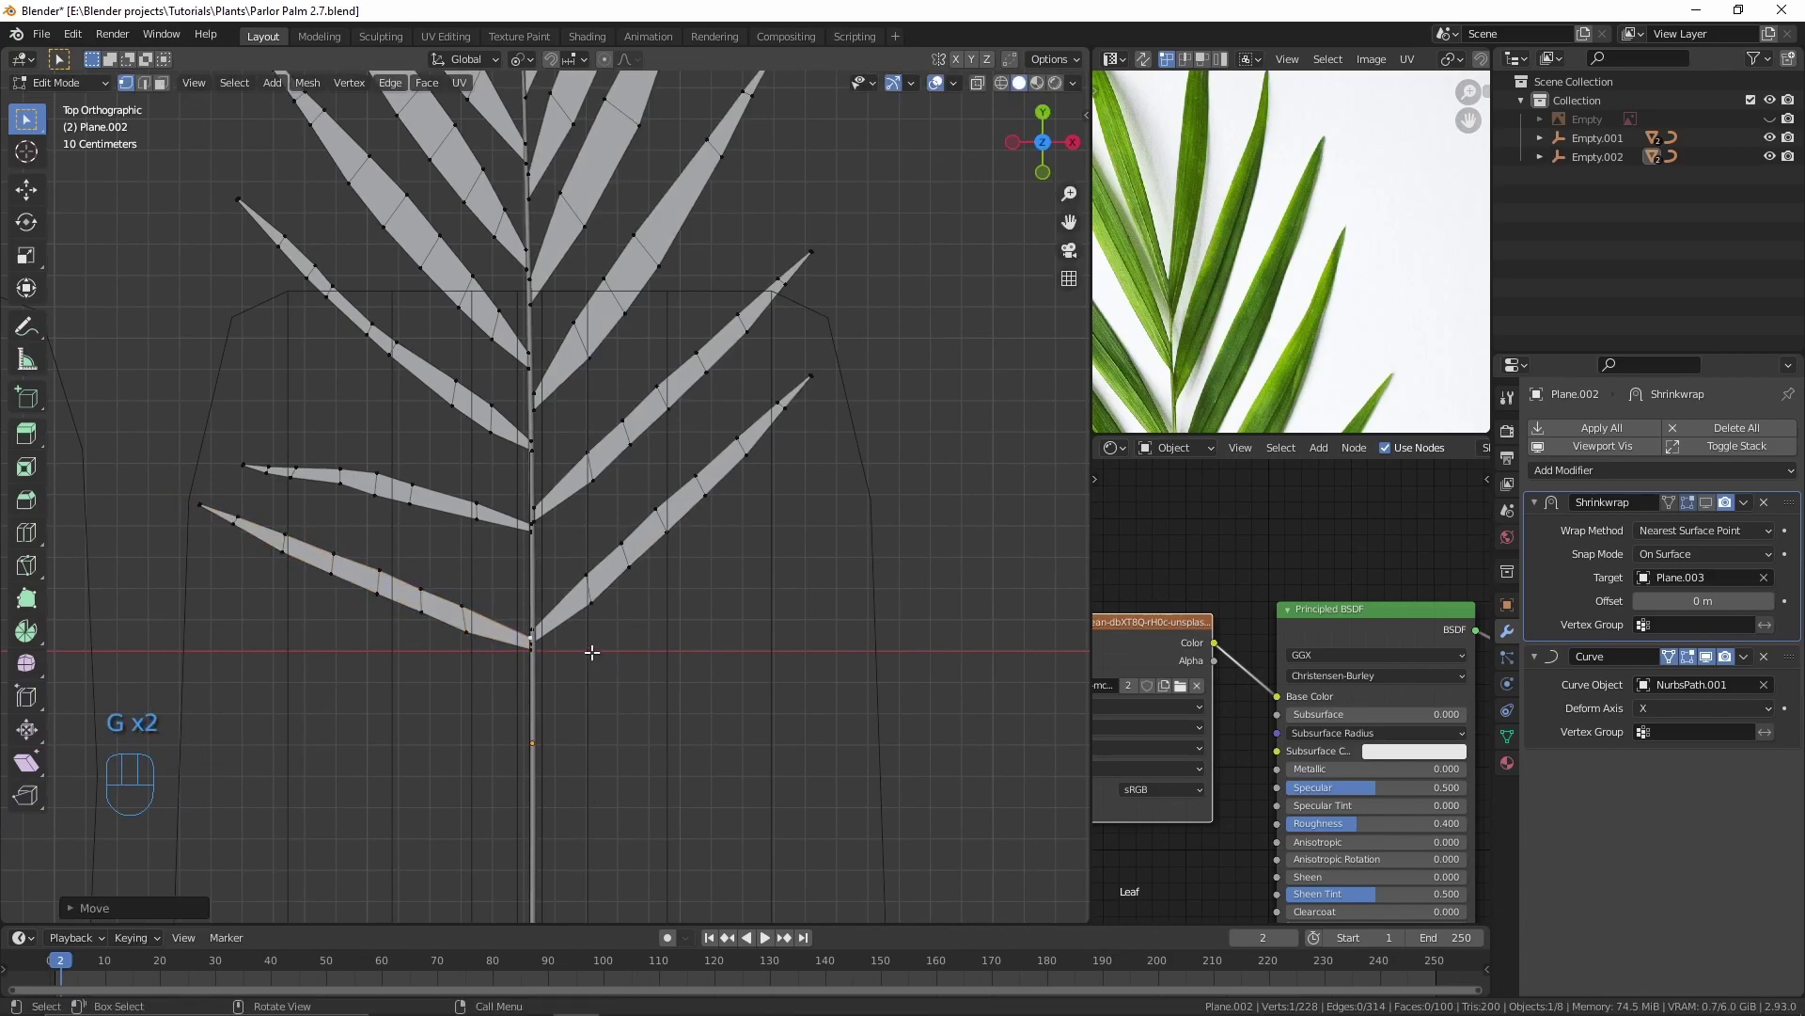
key("Tab")
key("a")
key("s")
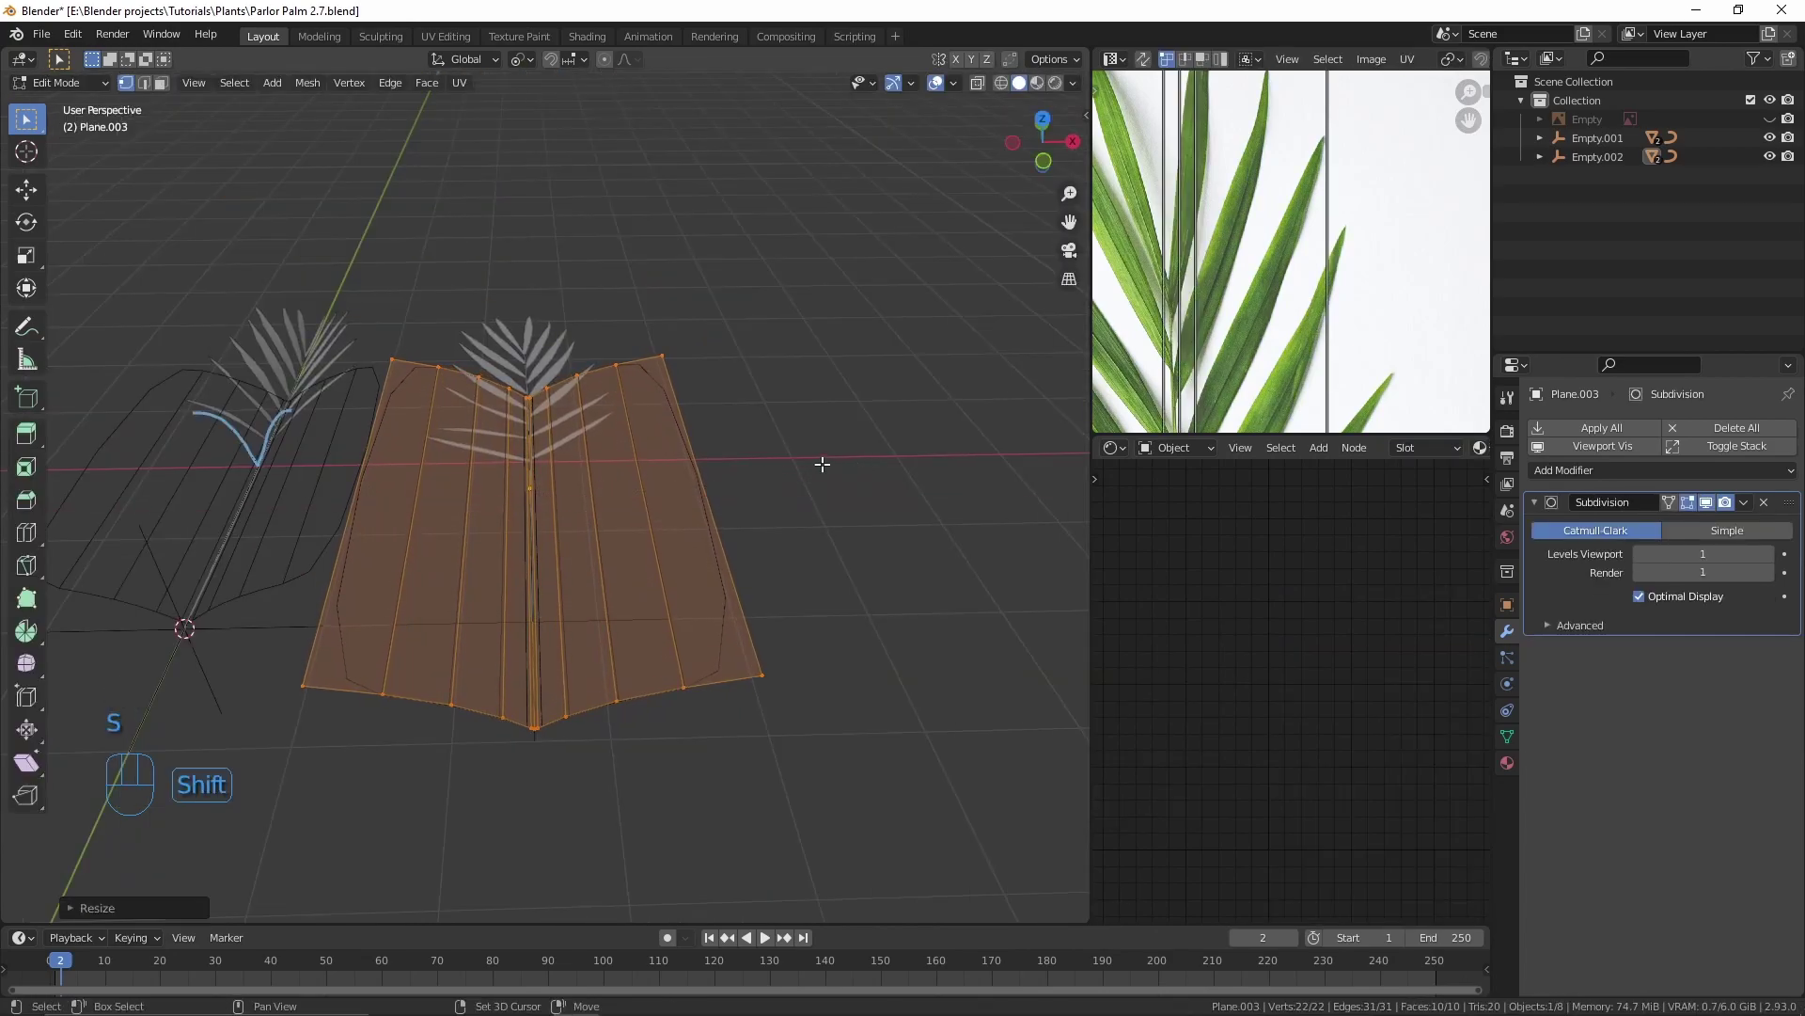
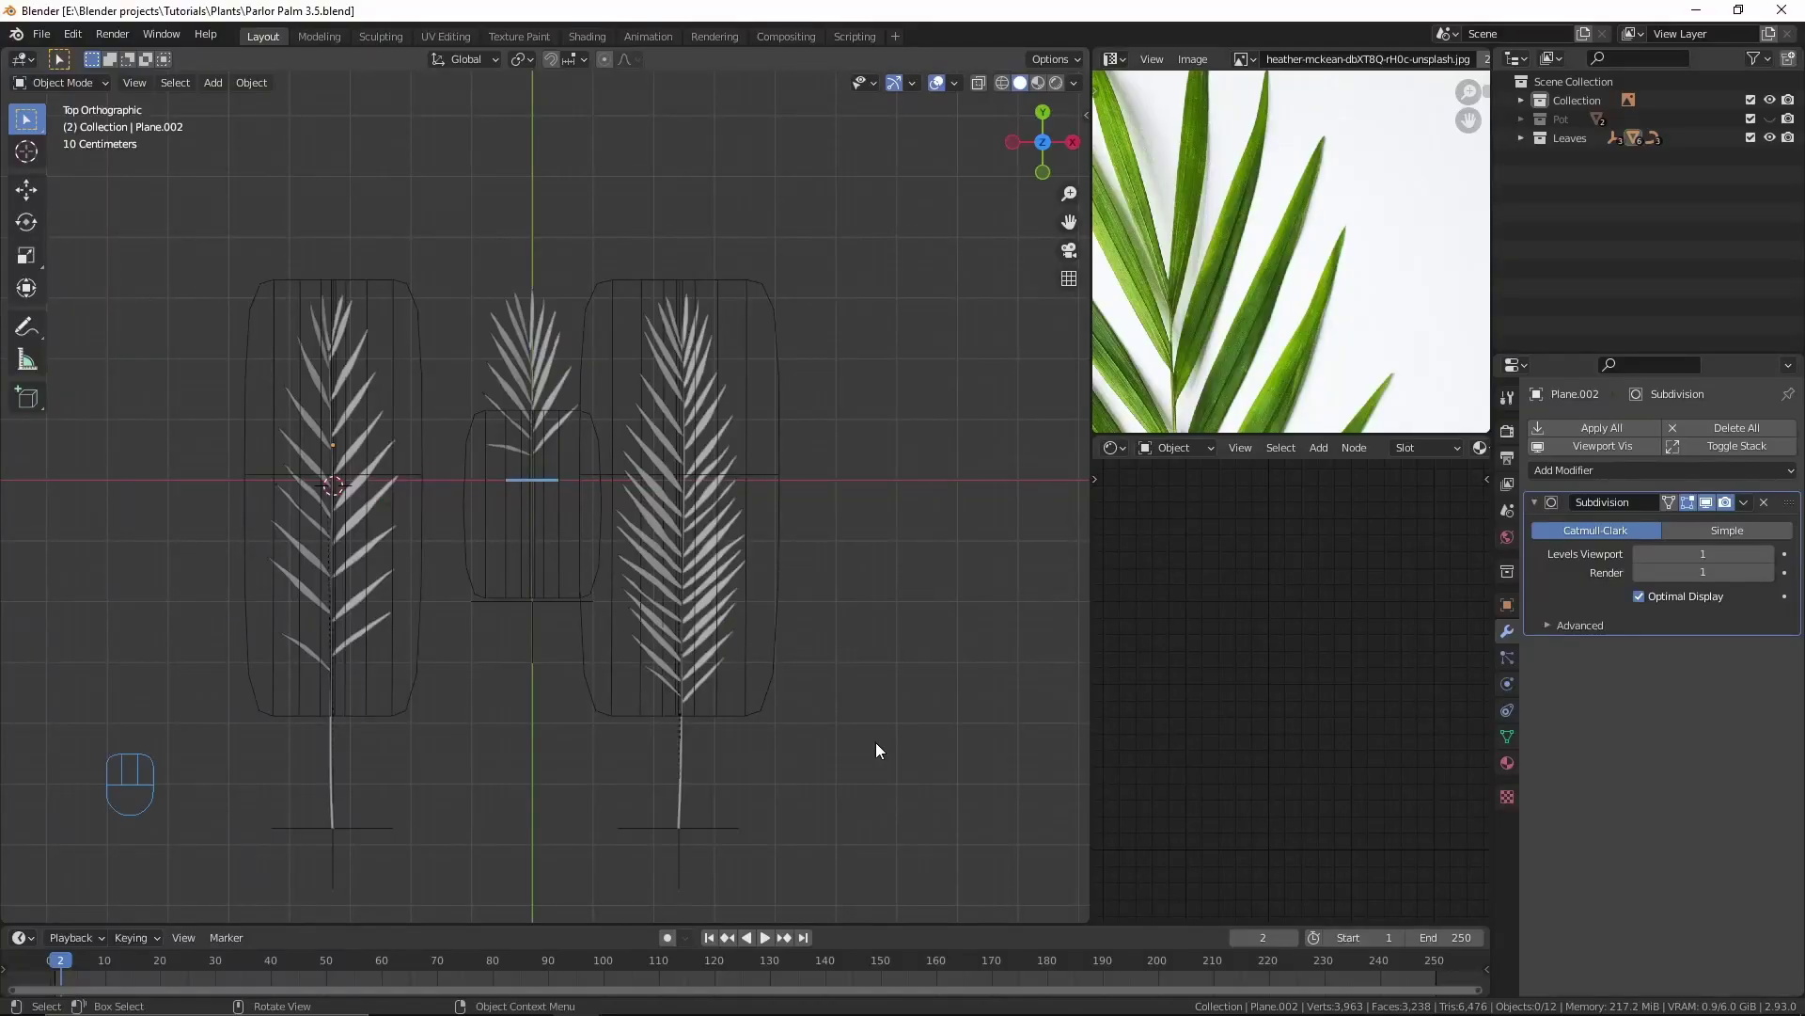
Step: Exclude the right frond's cage from renders and display it as Bounds
left_click(766, 719)
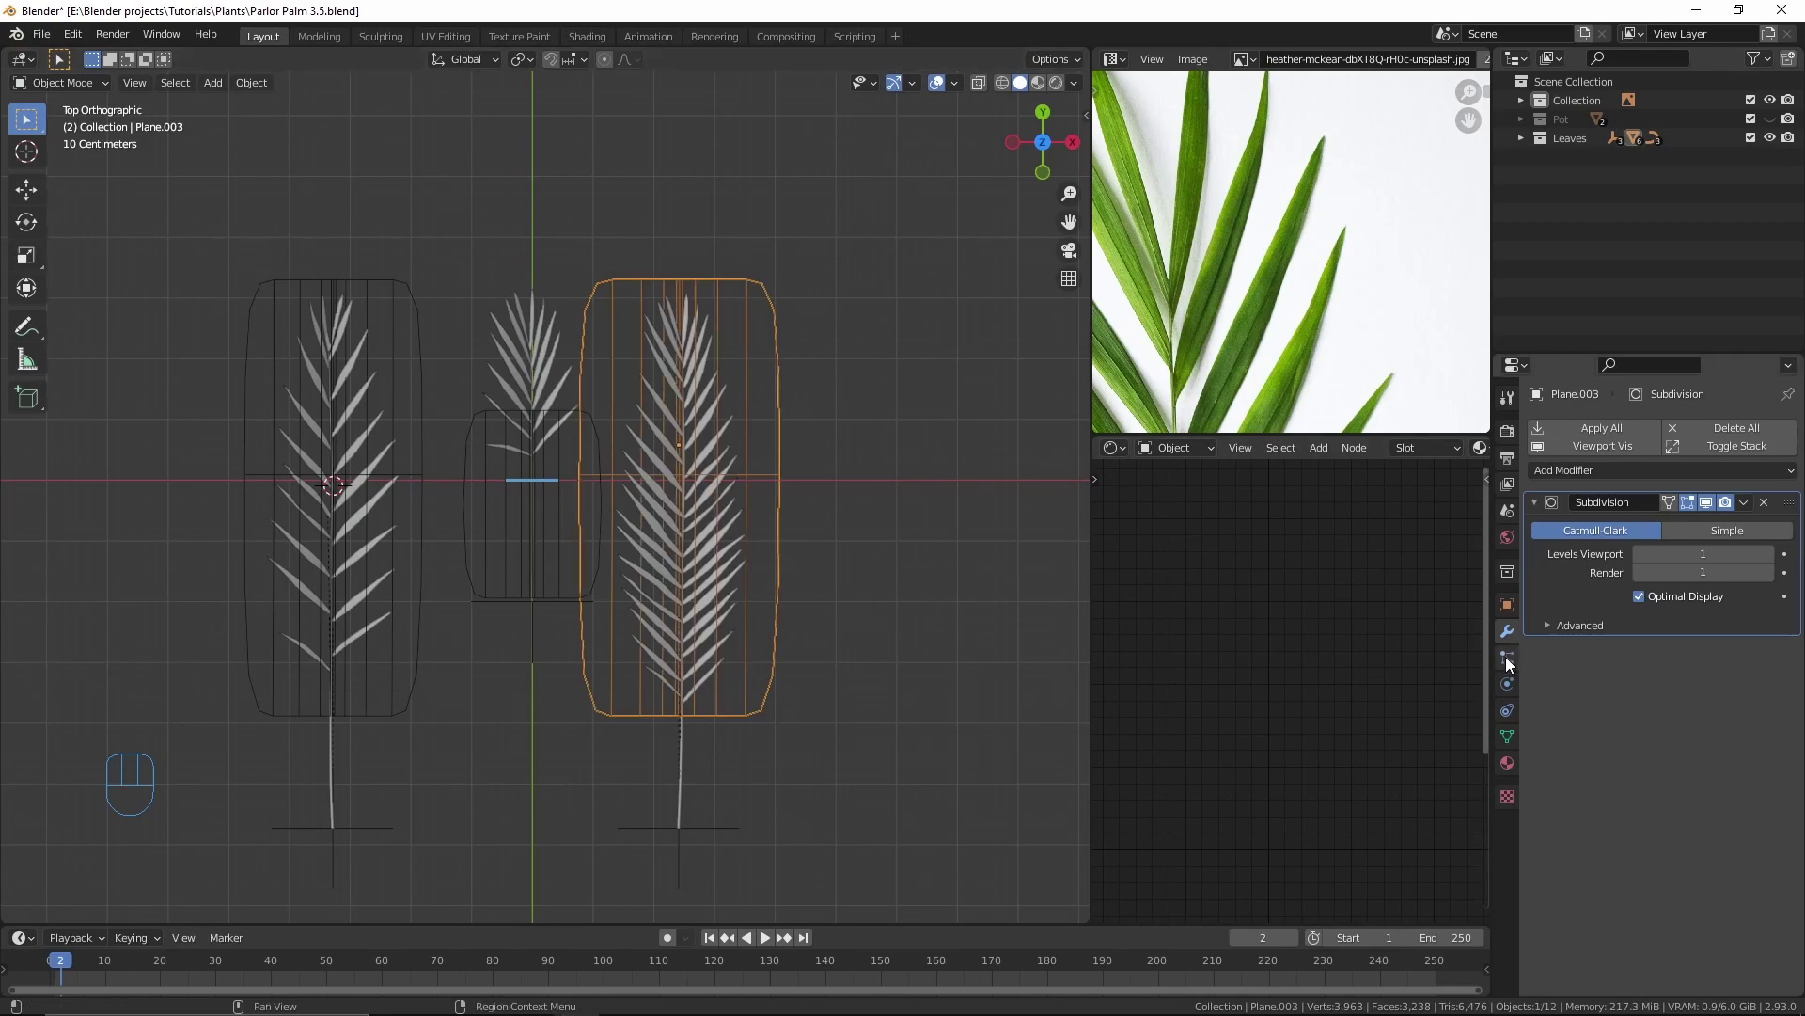
left_click(1512, 612)
left_click(1593, 855)
left_click(1645, 886)
left_click_drag(843, 642, 822, 517)
left_click_drag(811, 629, 790, 563)
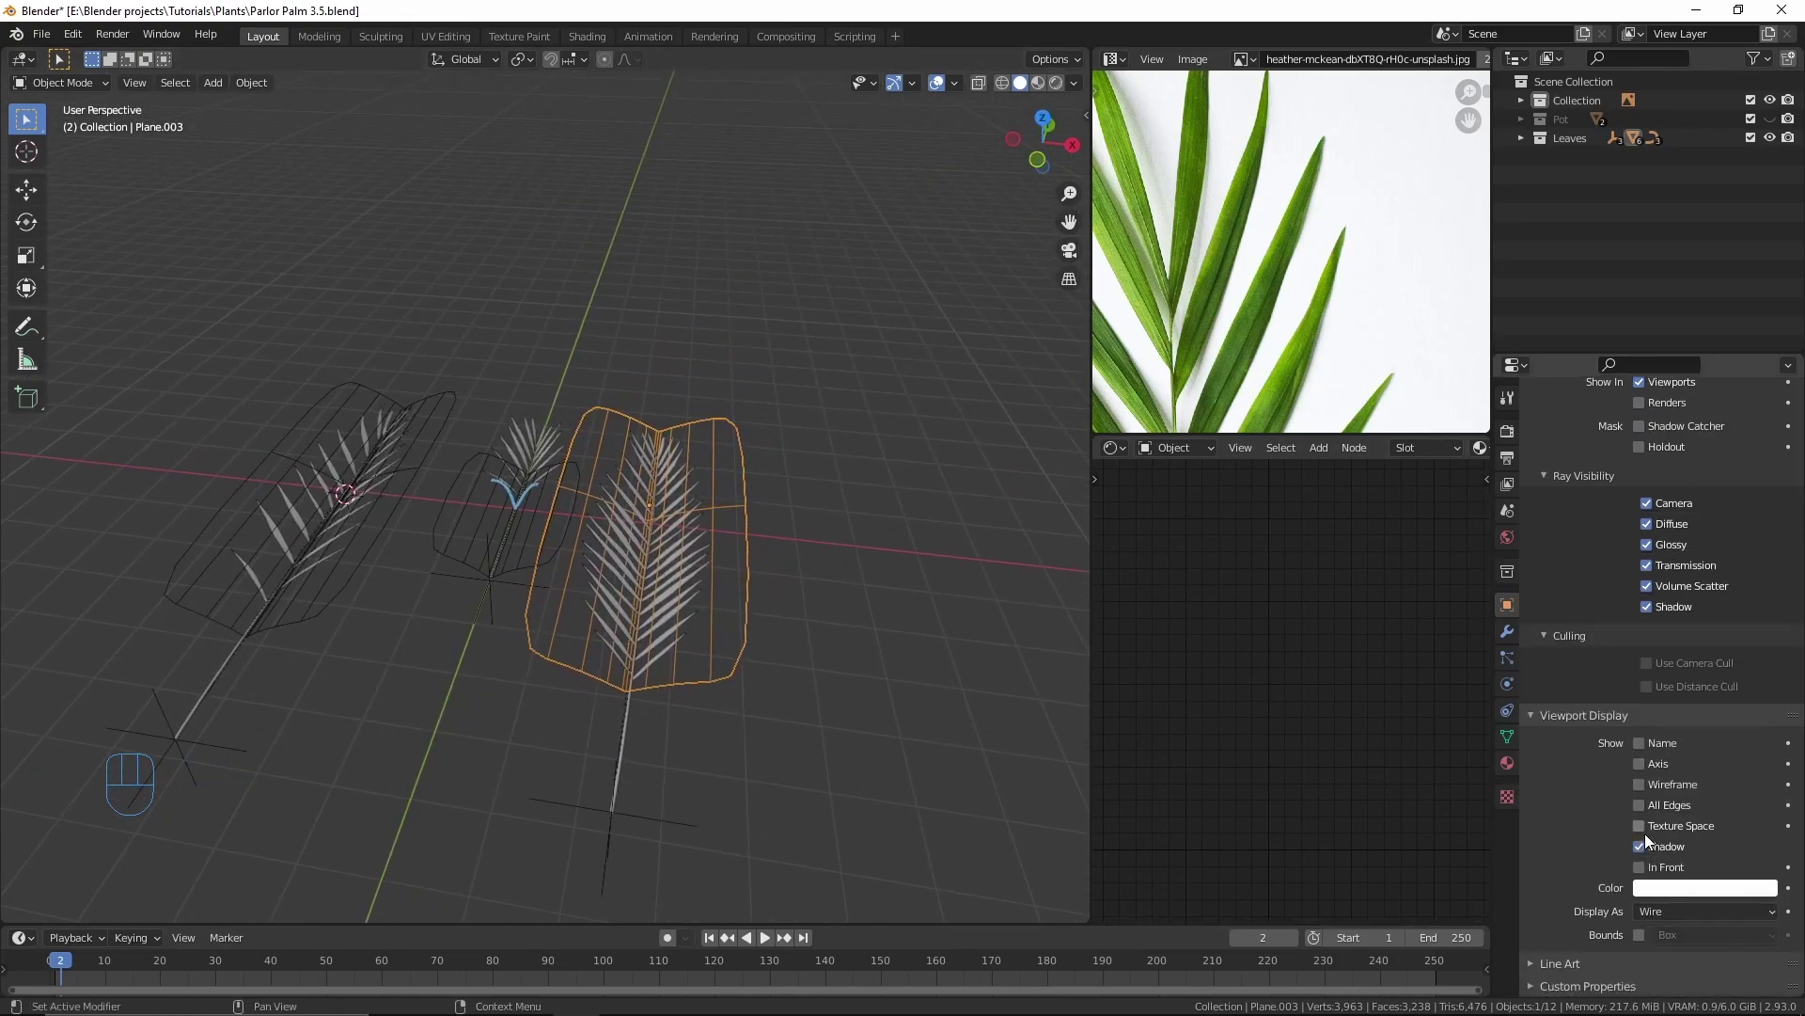
left_click_drag(1671, 913, 1673, 897)
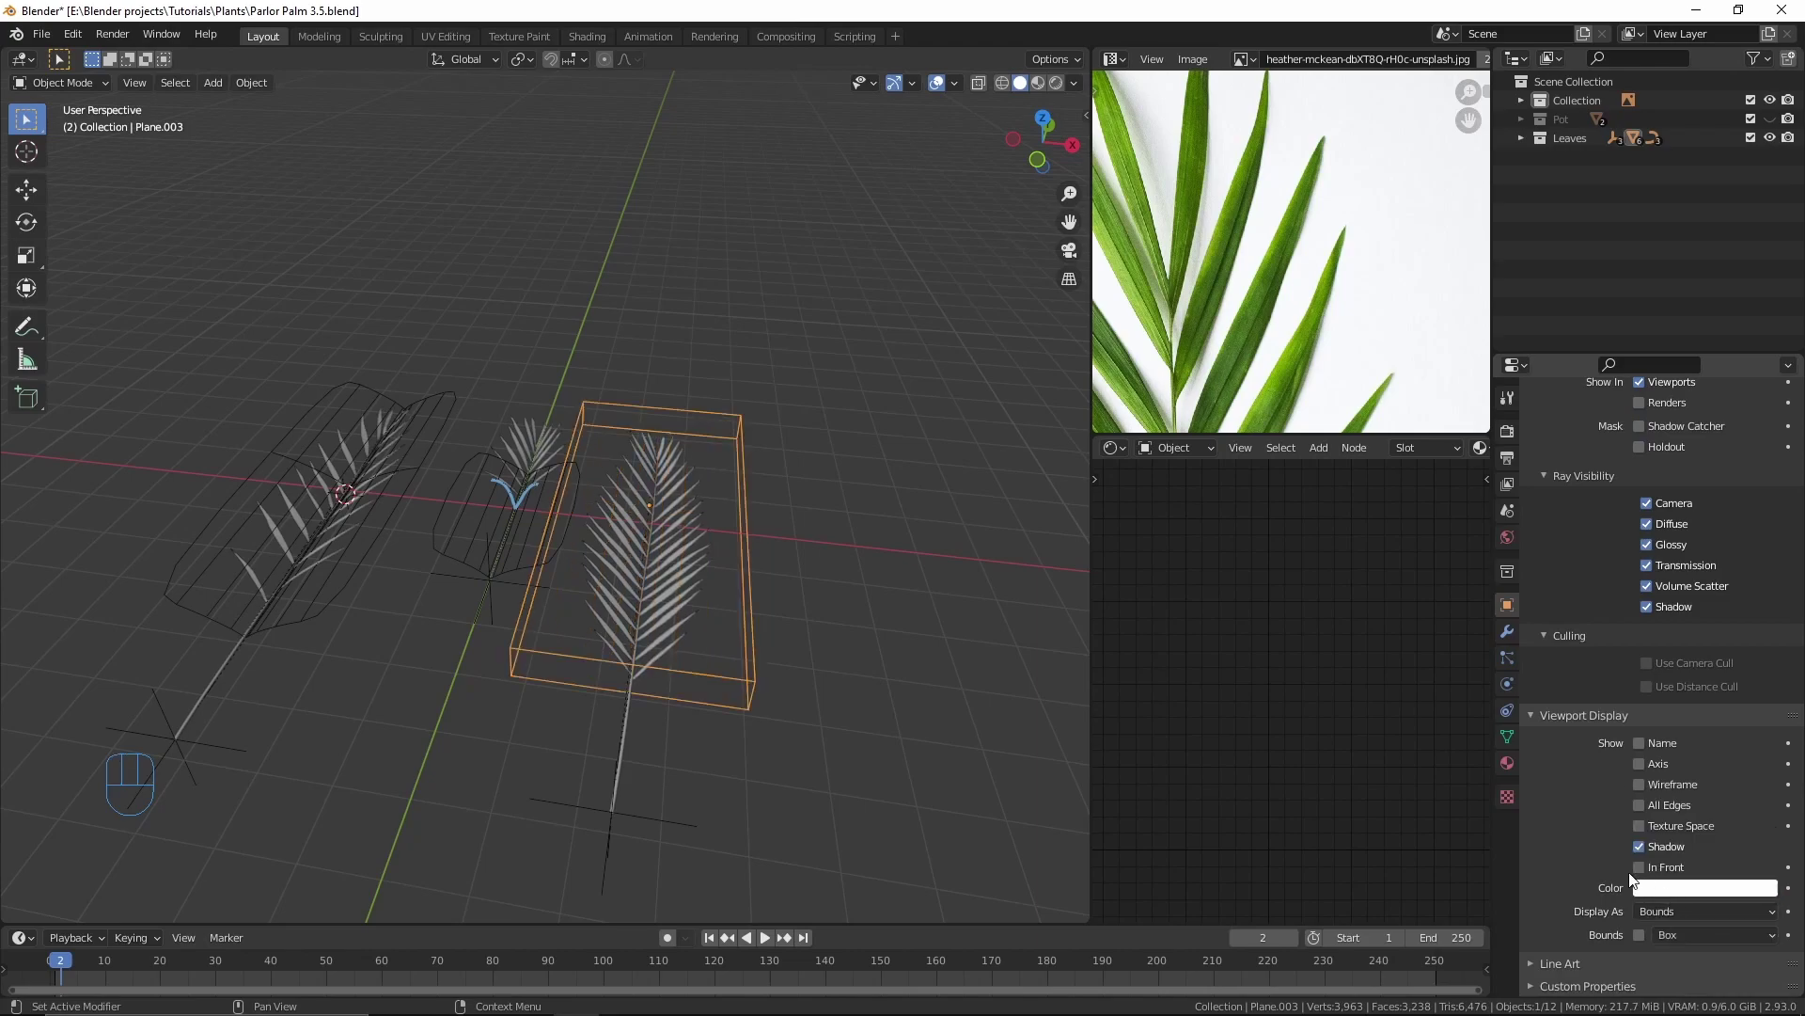
Step: Display the middle and left cages as Bounds and show face orientation on the fronds
left_click(529, 574)
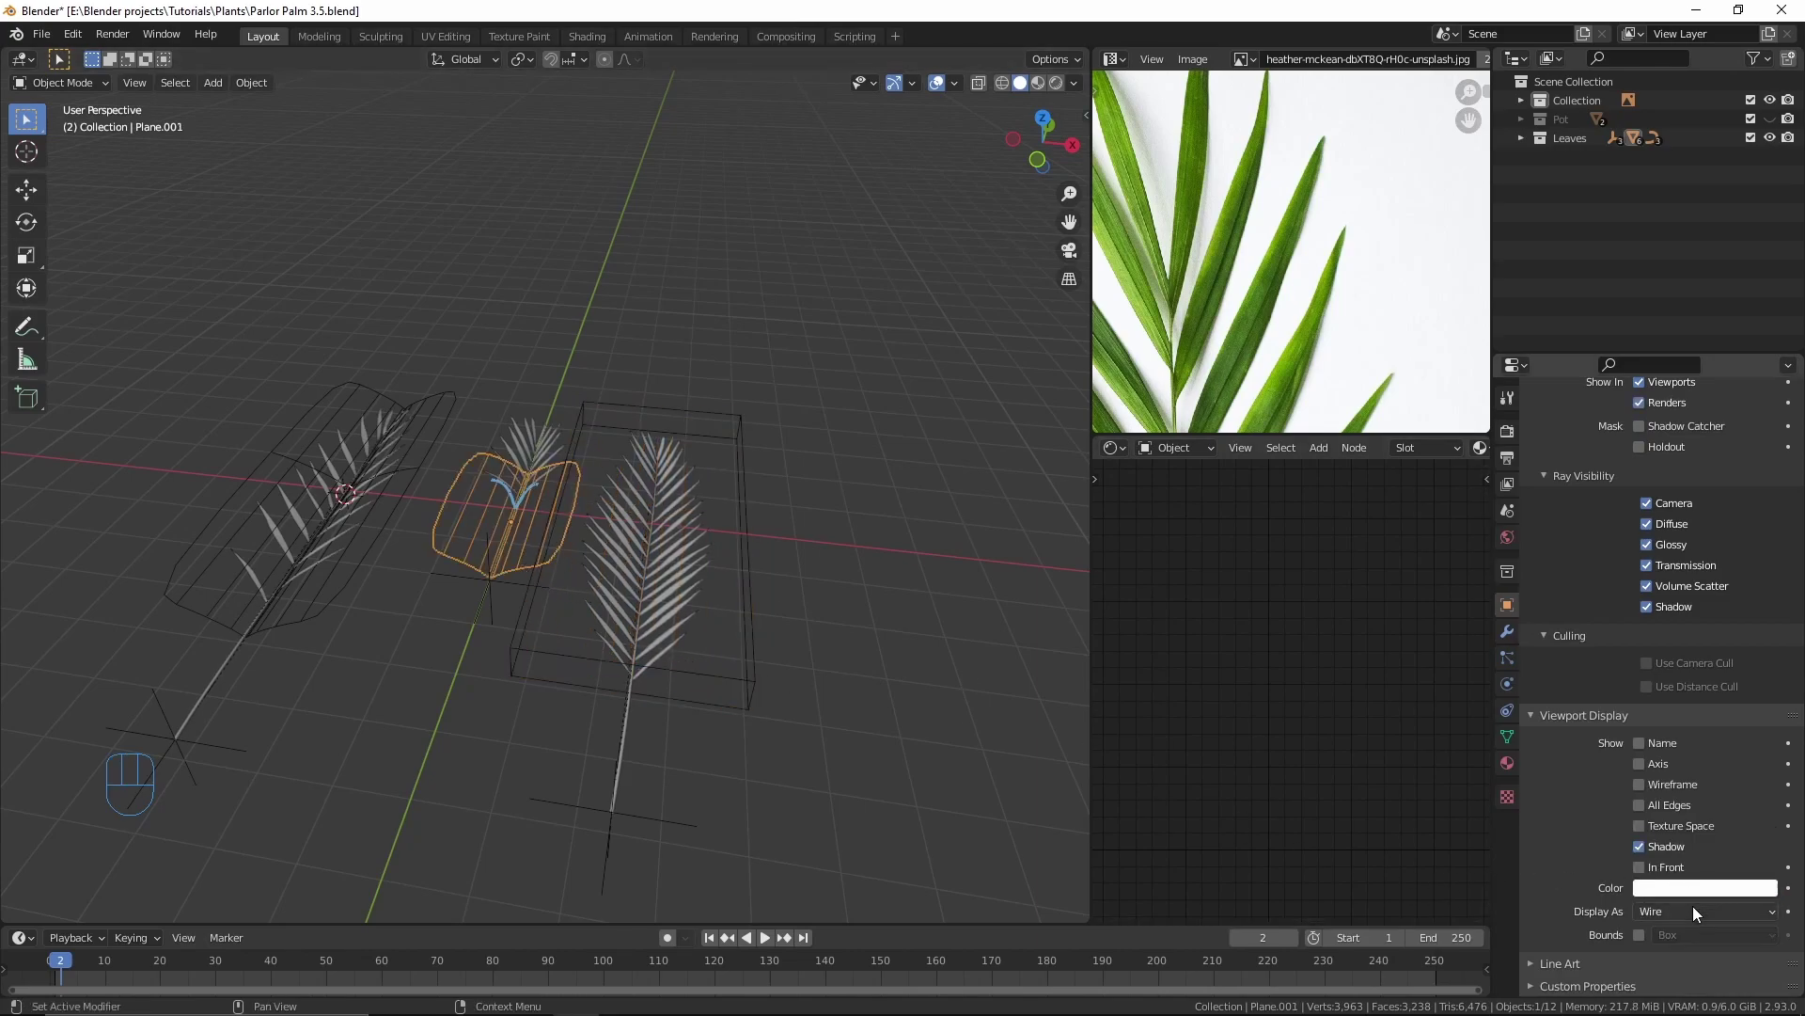
left_click_drag(1699, 922, 1651, 867)
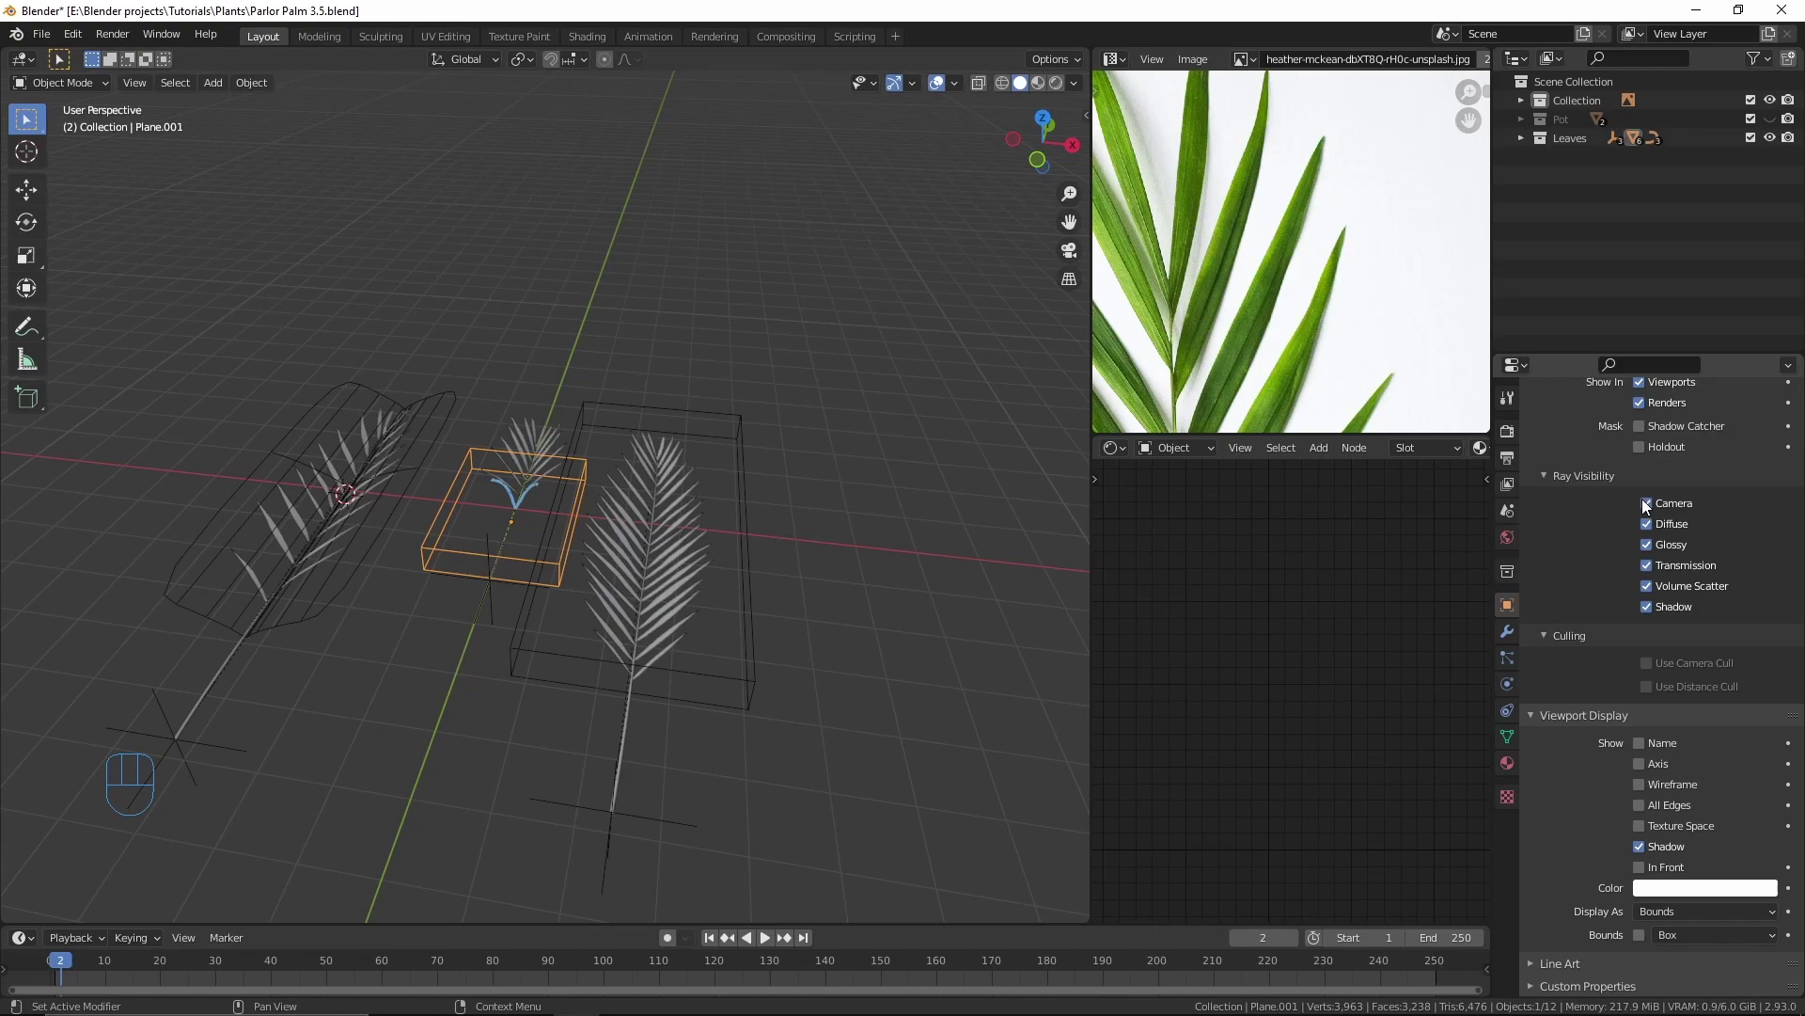
left_click(1665, 411)
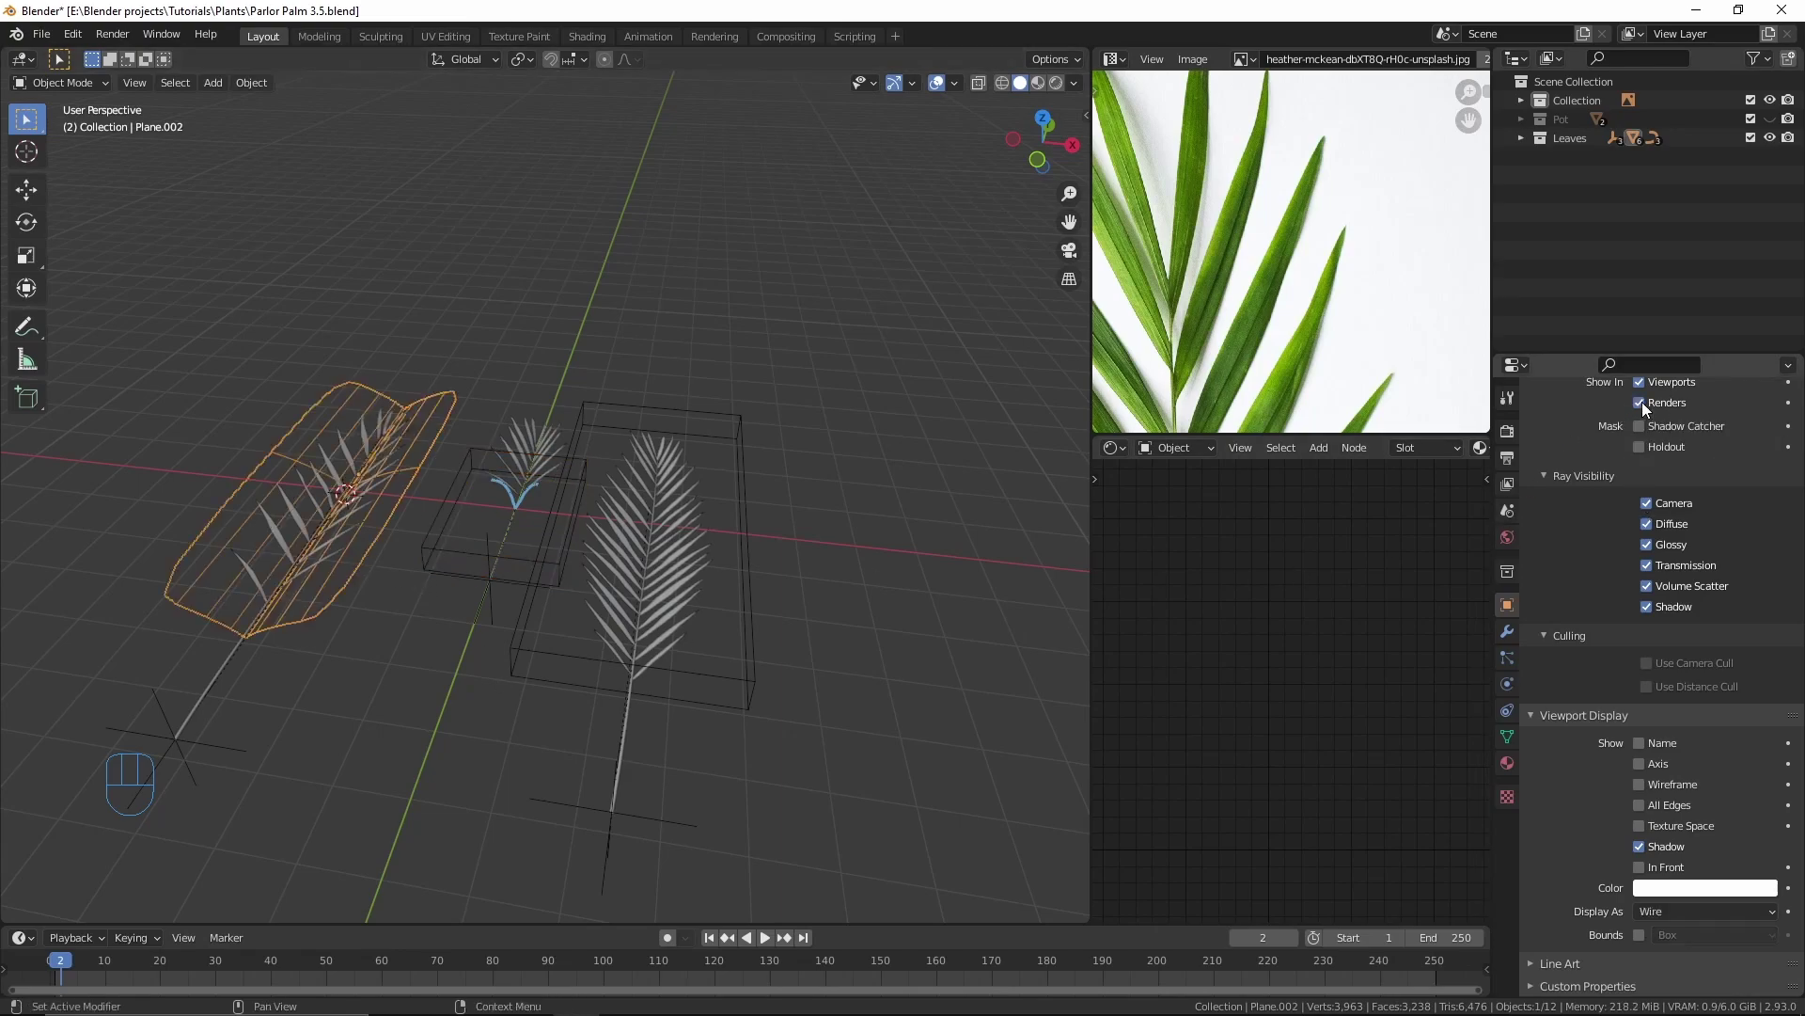
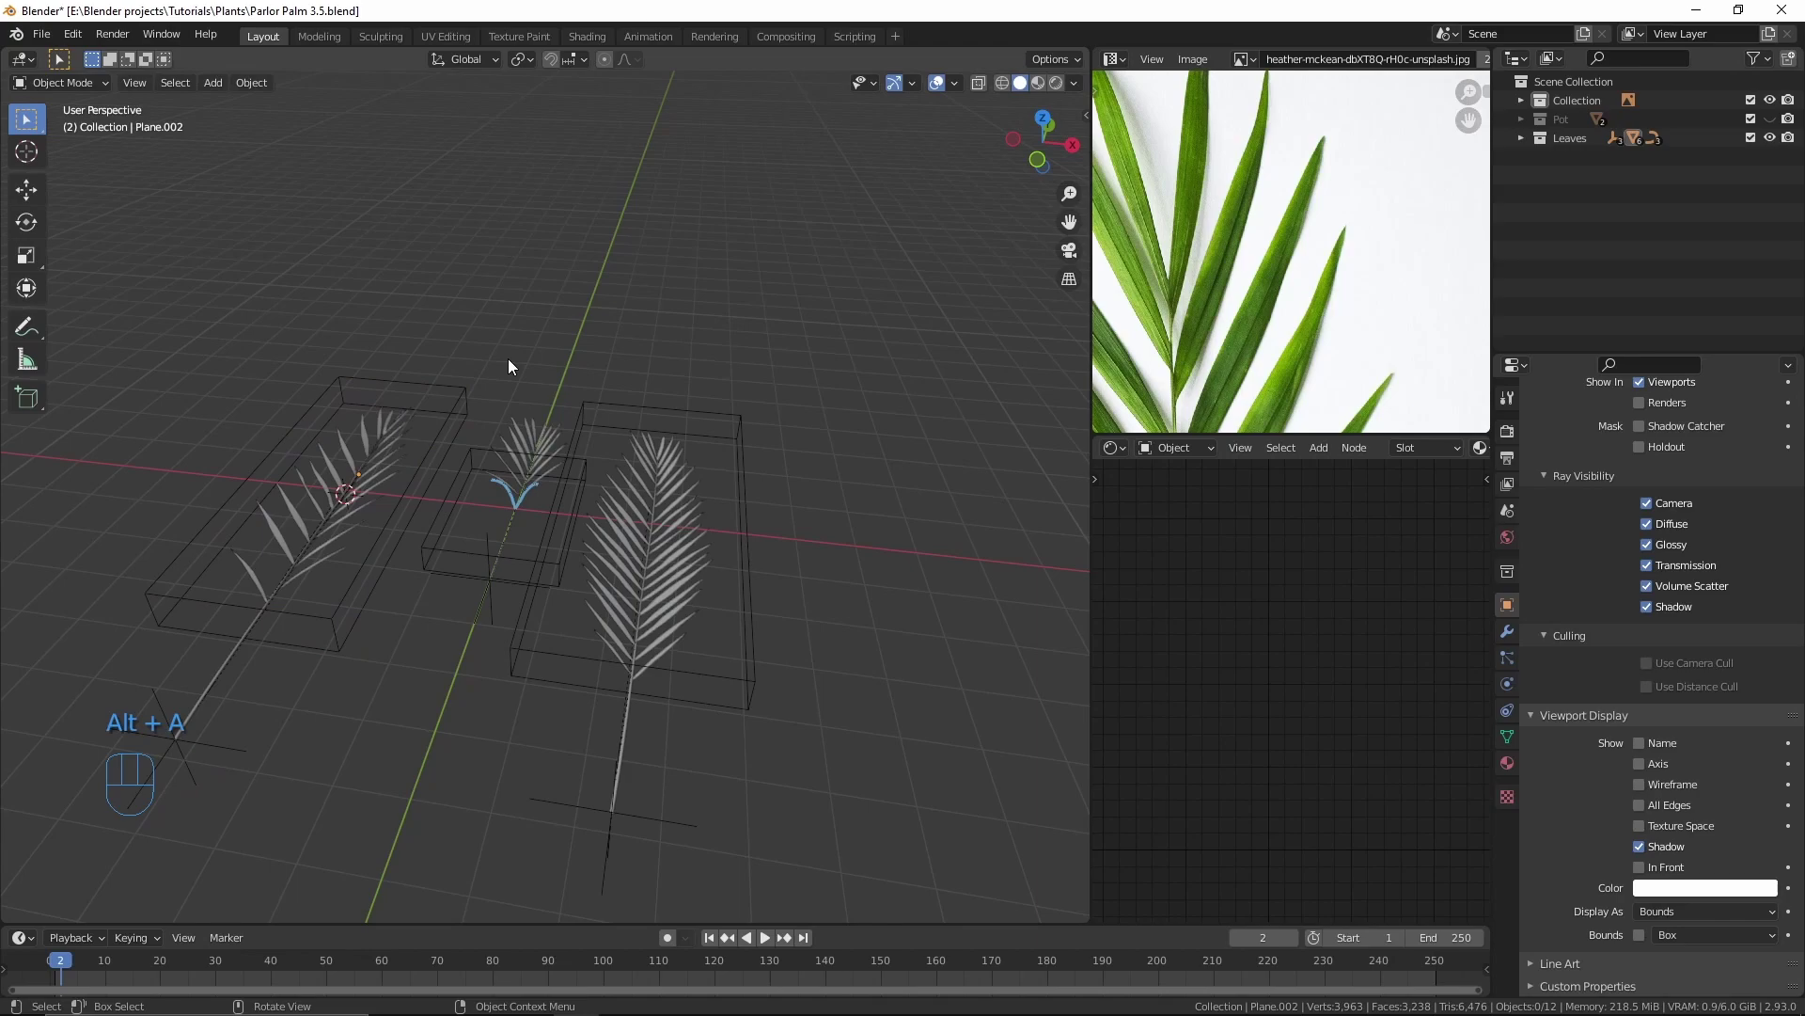
left_click_drag(560, 334, 559, 375)
left_click_drag(956, 90, 726, 410)
left_click_drag(459, 402, 603, 652)
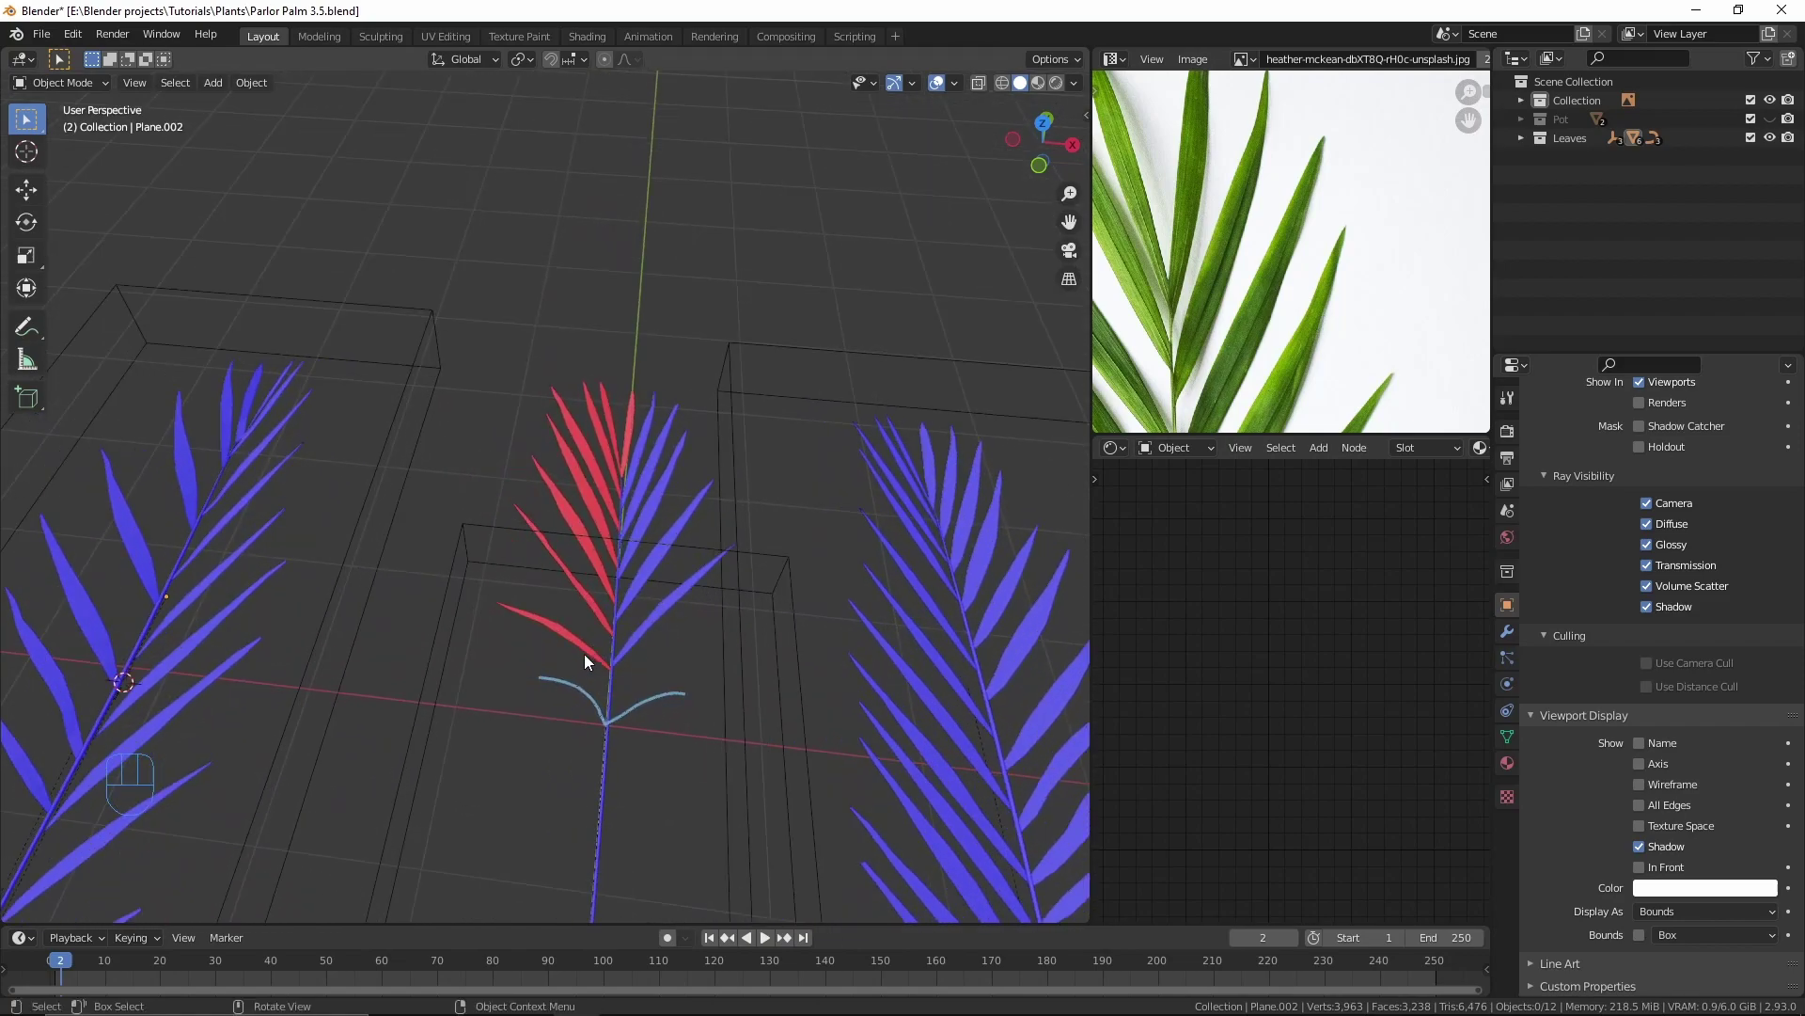
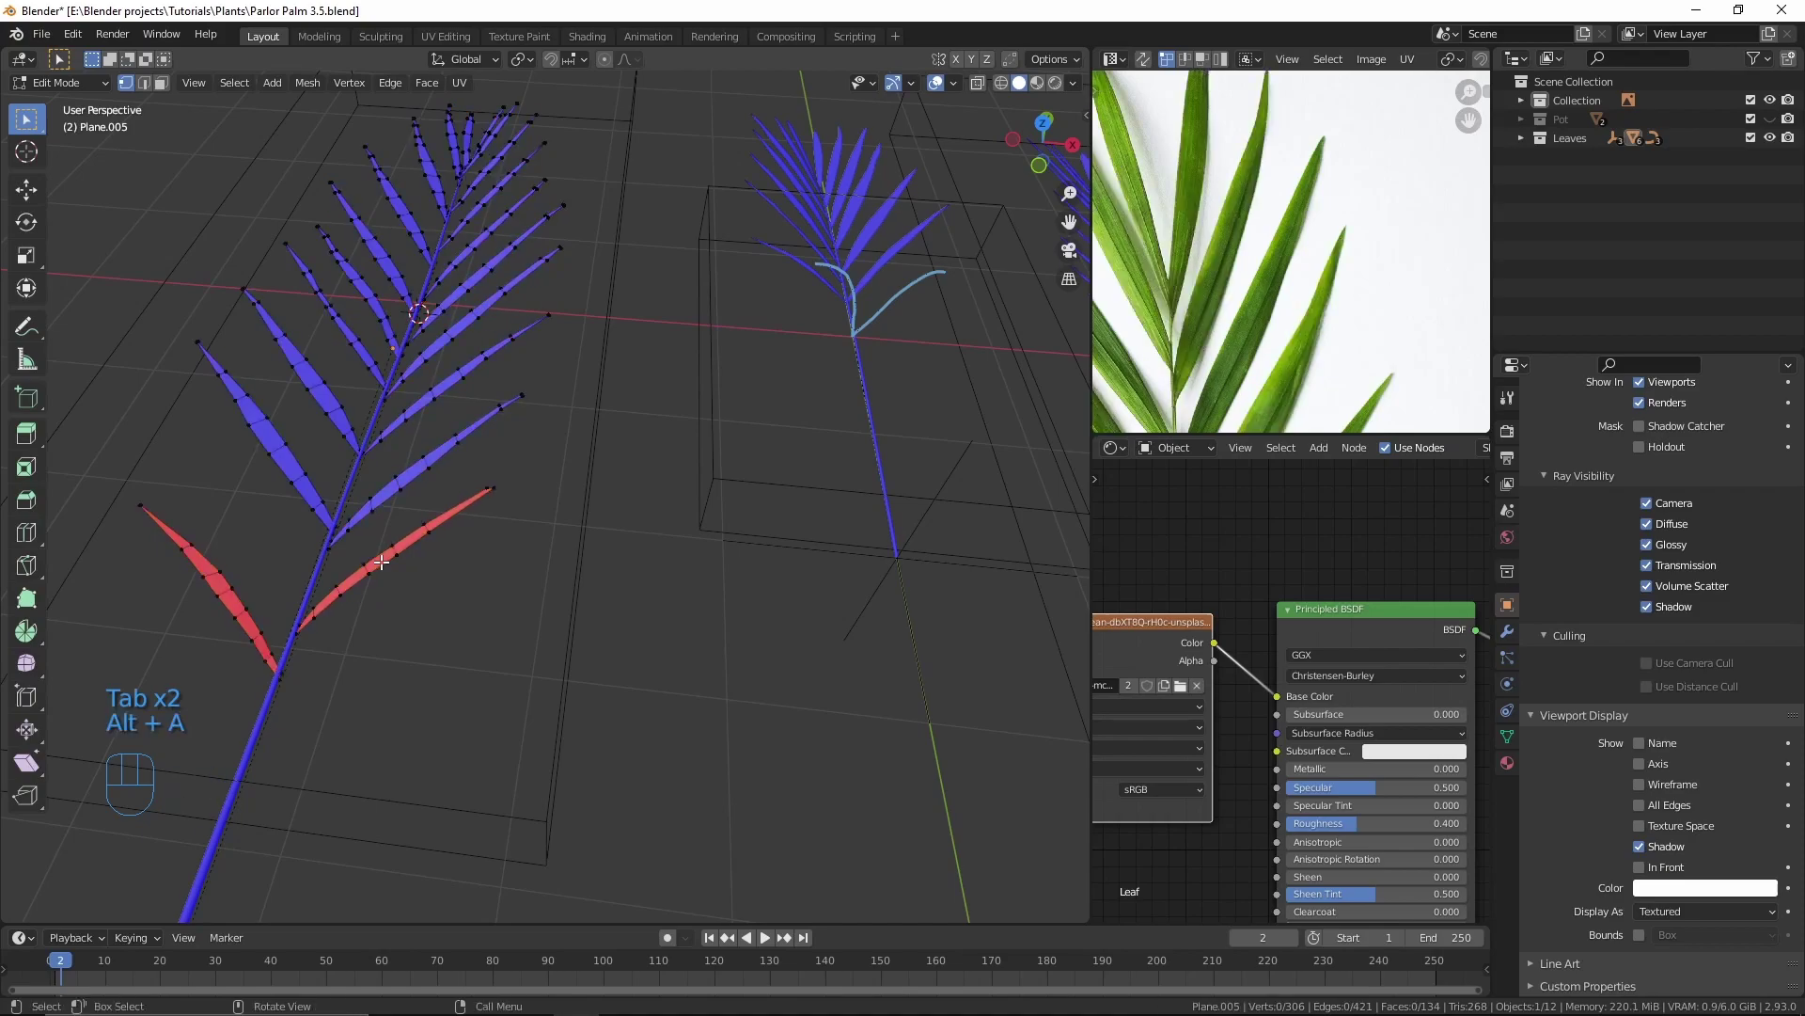
Step: Recalculate all the frond's normals outward with Inside unticked
key("l")
key("l")
key("ctrl+shift+n")
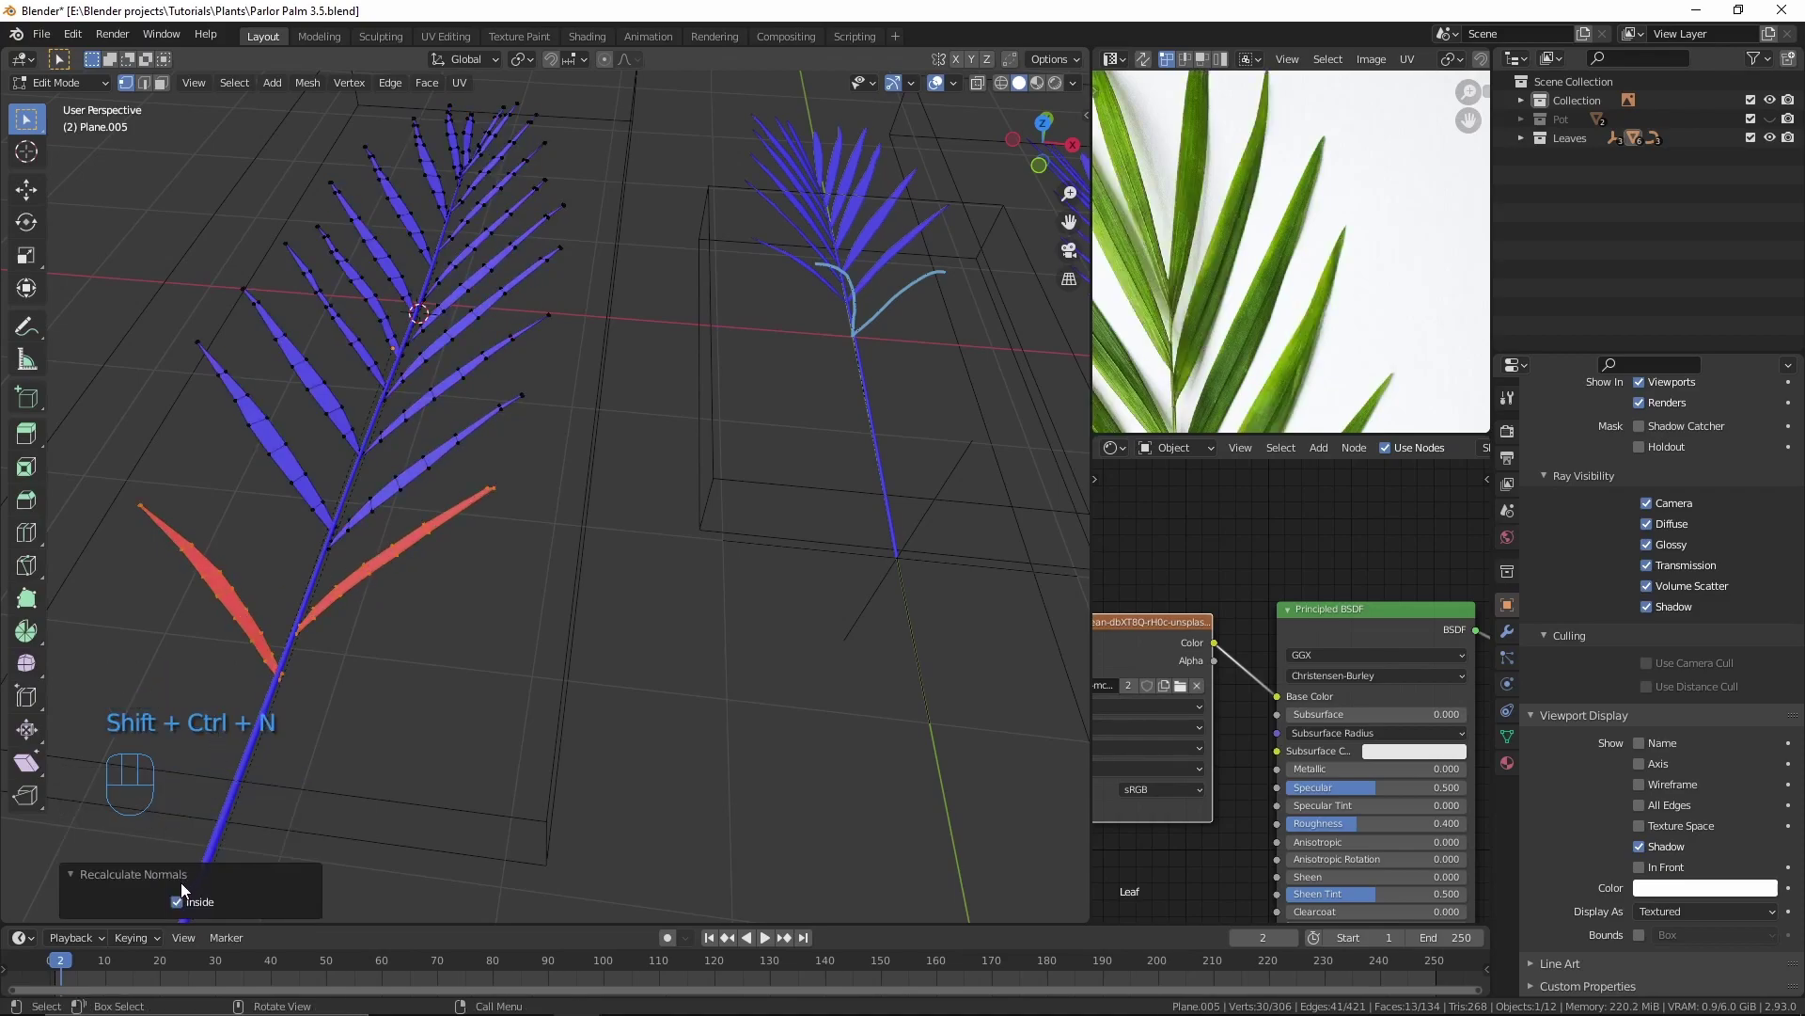
key("ctrl+shift+n")
left_click(203, 903)
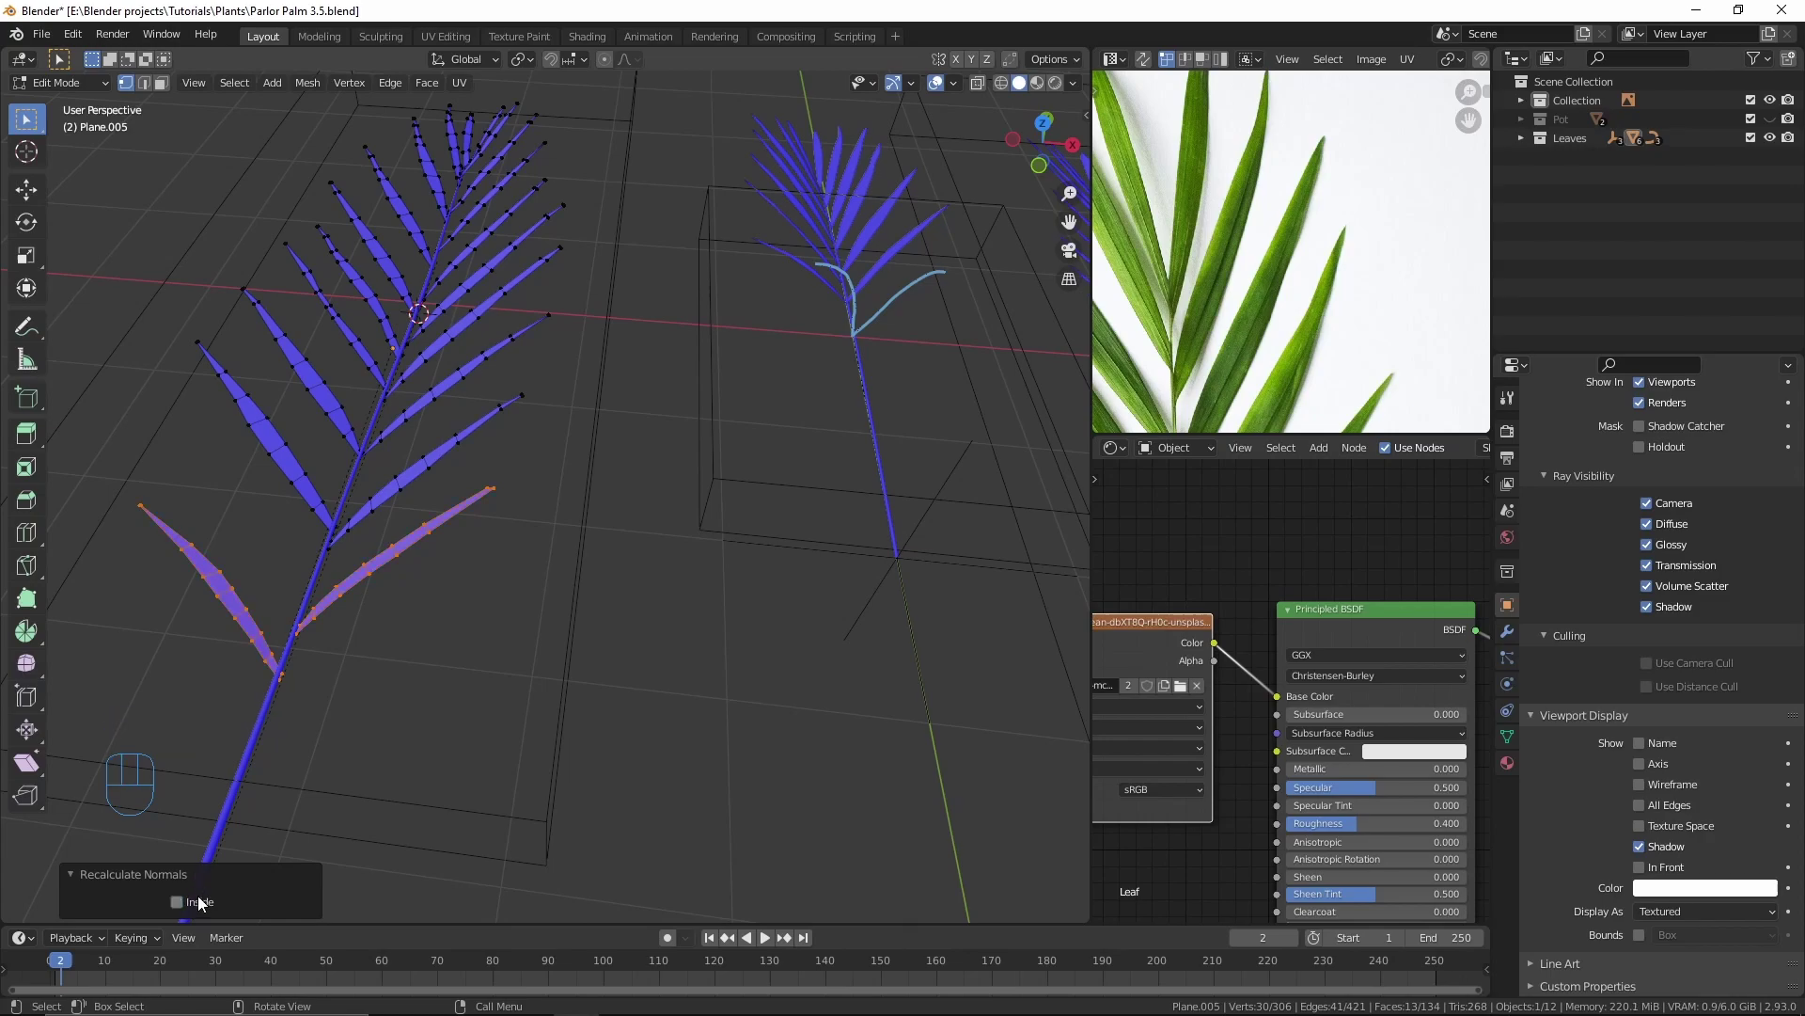
key("Tab")
Step: Switch the Face Orientation overlay off again and orbit back out
left_click_drag(616, 437, 509, 452)
left_click_drag(961, 85, 625, 513)
left_click(560, 641)
left_click_drag(868, 542, 725, 540)
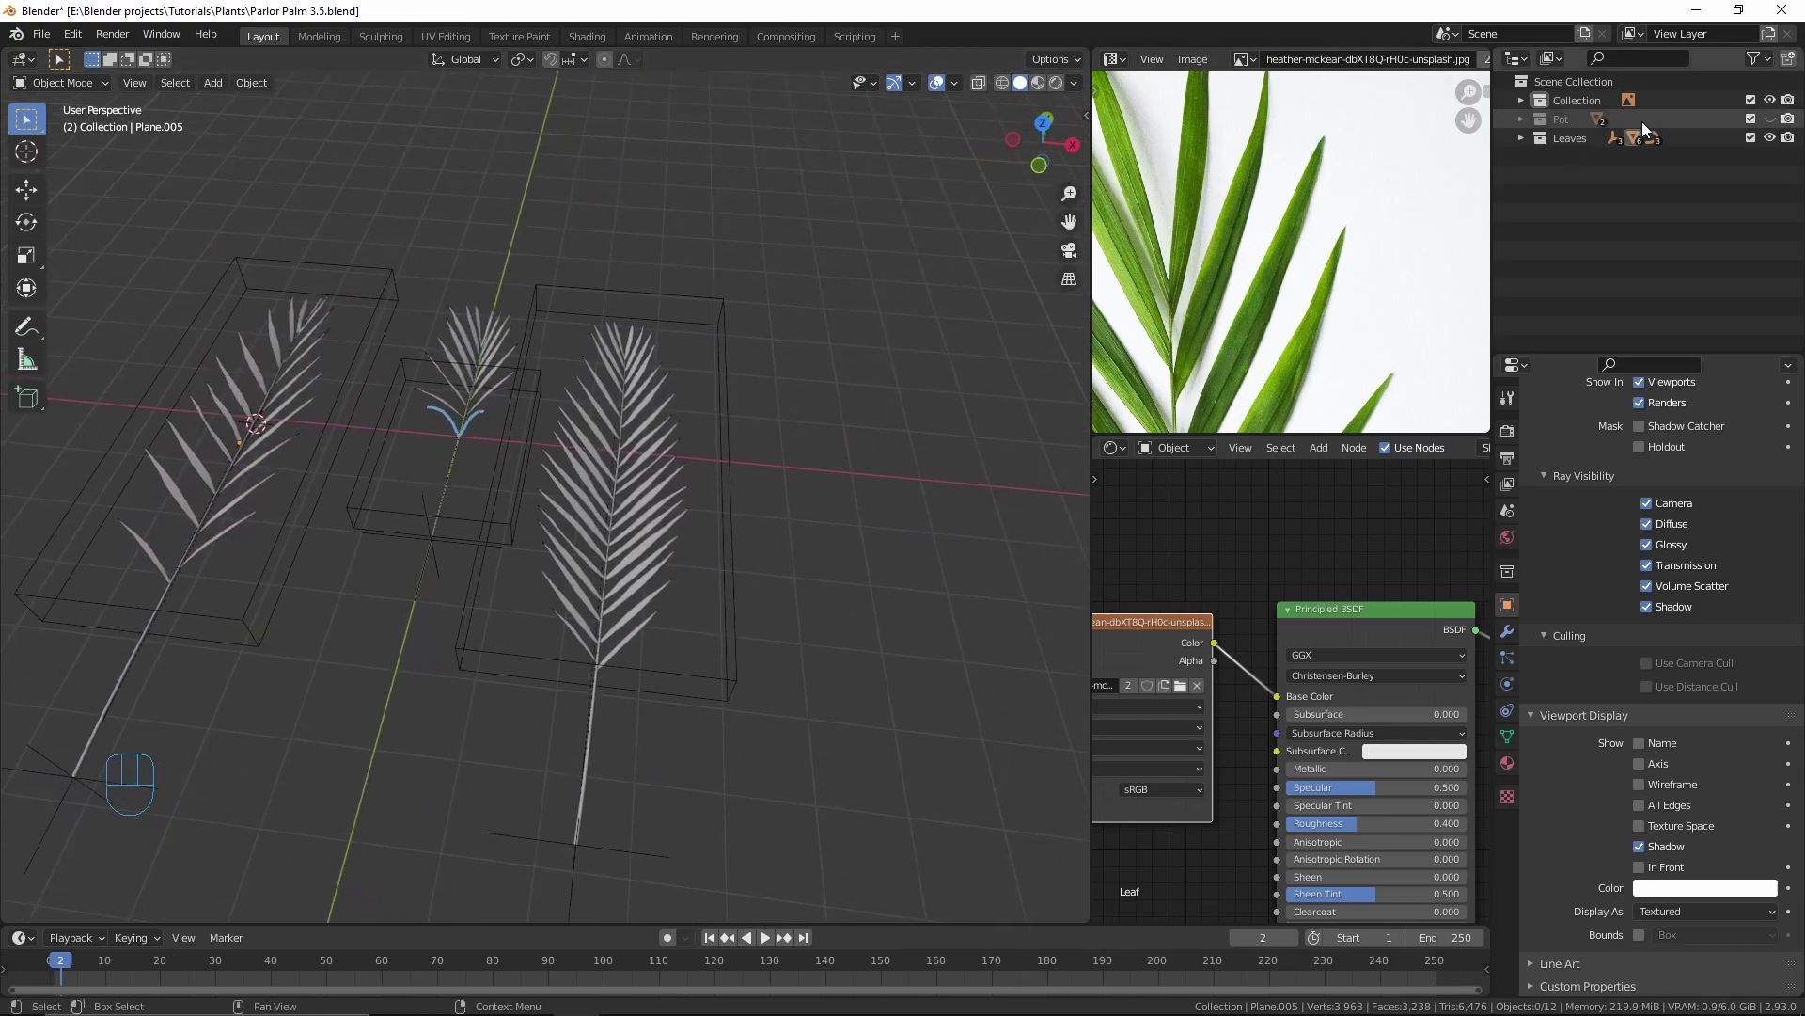
Step: Split a copy of the pot's inner rim loop into Pot.001 and clear its Solidify and Bevel modifiers
left_click(1775, 120)
left_click_drag(908, 410, 646, 512)
left_click_drag(646, 513, 667, 437)
left_click_drag(509, 660, 574, 497)
left_click_drag(546, 548, 514, 676)
left_click_drag(514, 676, 551, 682)
middle_click(561, 704)
left_click(563, 716)
key("Tab")
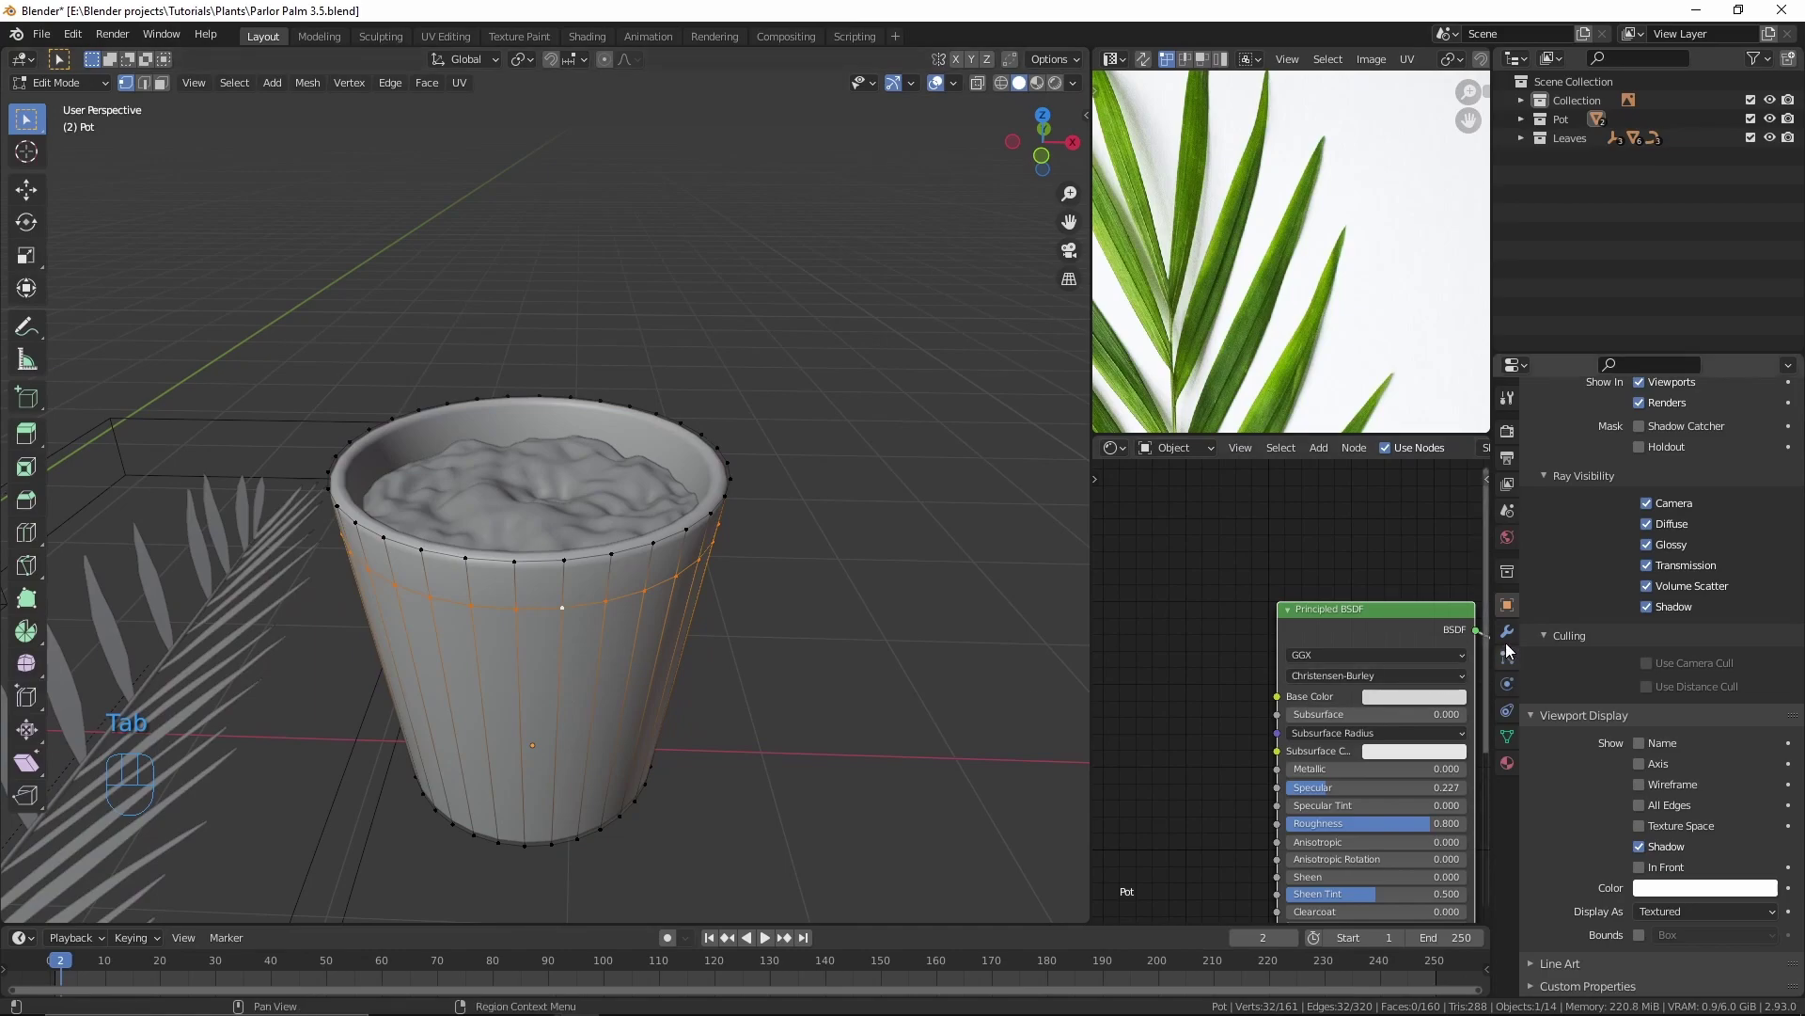
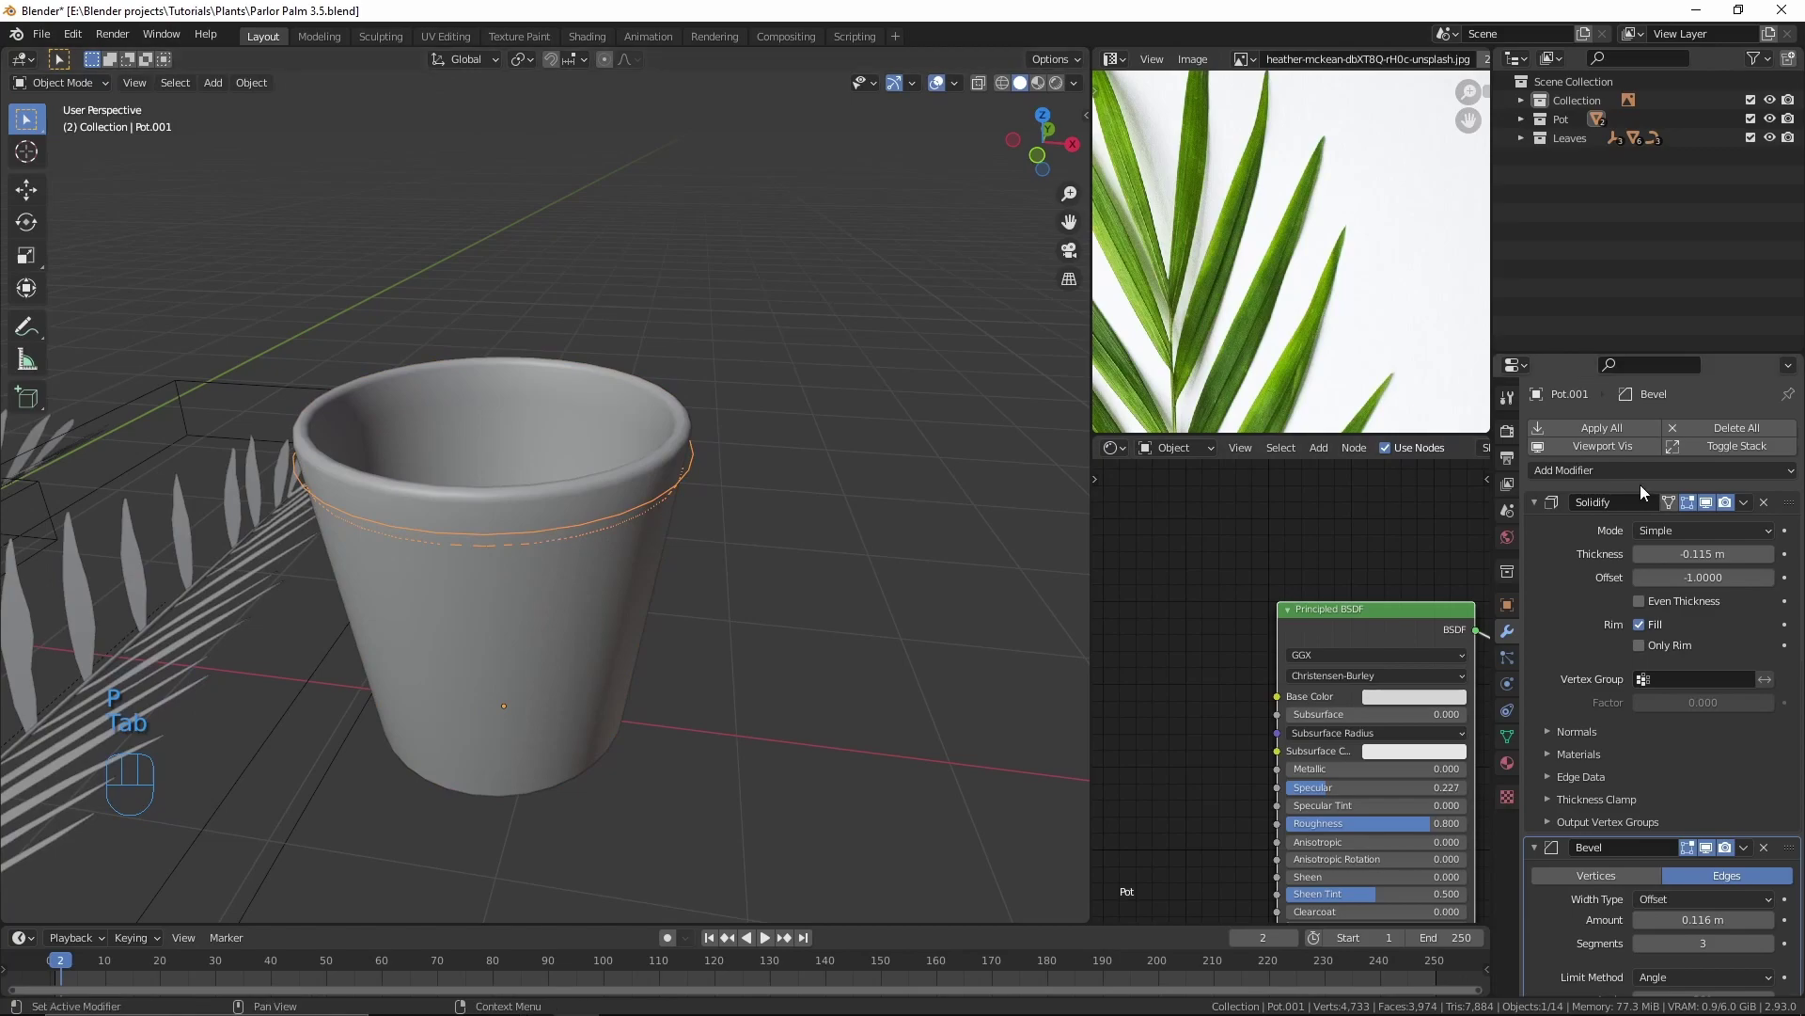
left_click(1769, 509)
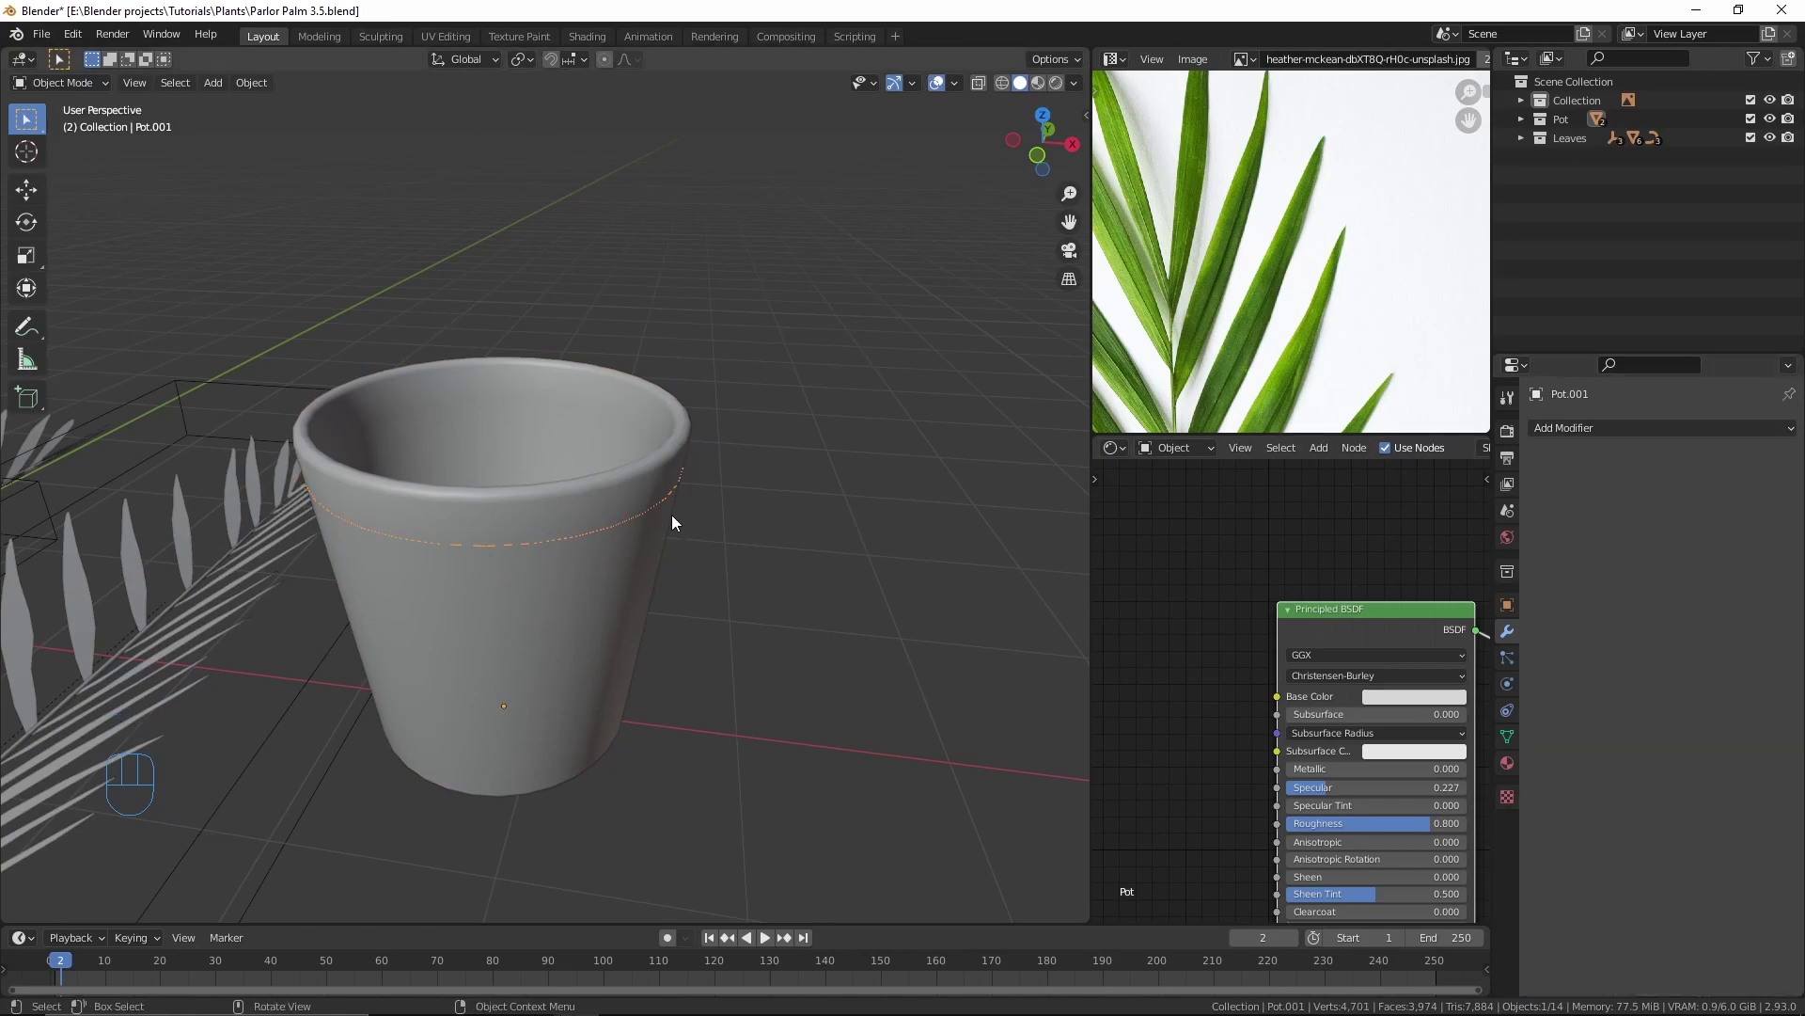
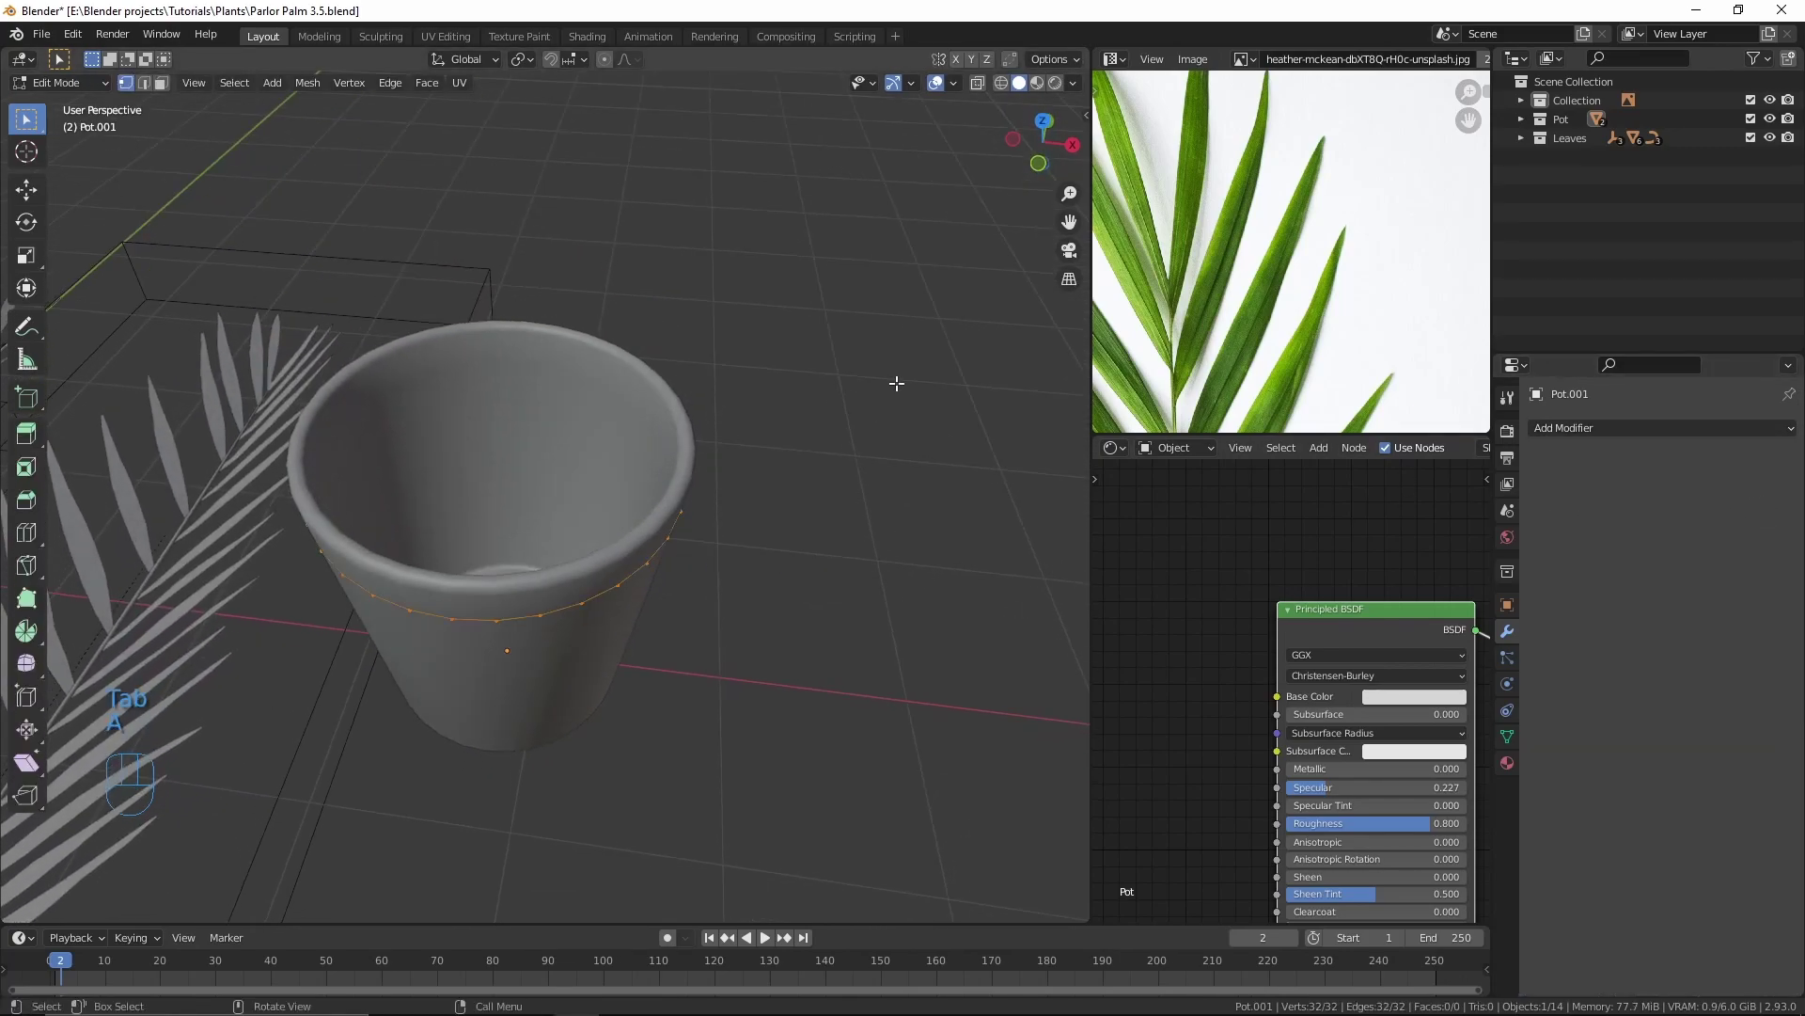
Step: Grid-fill the rim loop into a soil disc with Subdivision viewport 2 and a Displace modifier using a Pot Soil texture
key("ctrl+f")
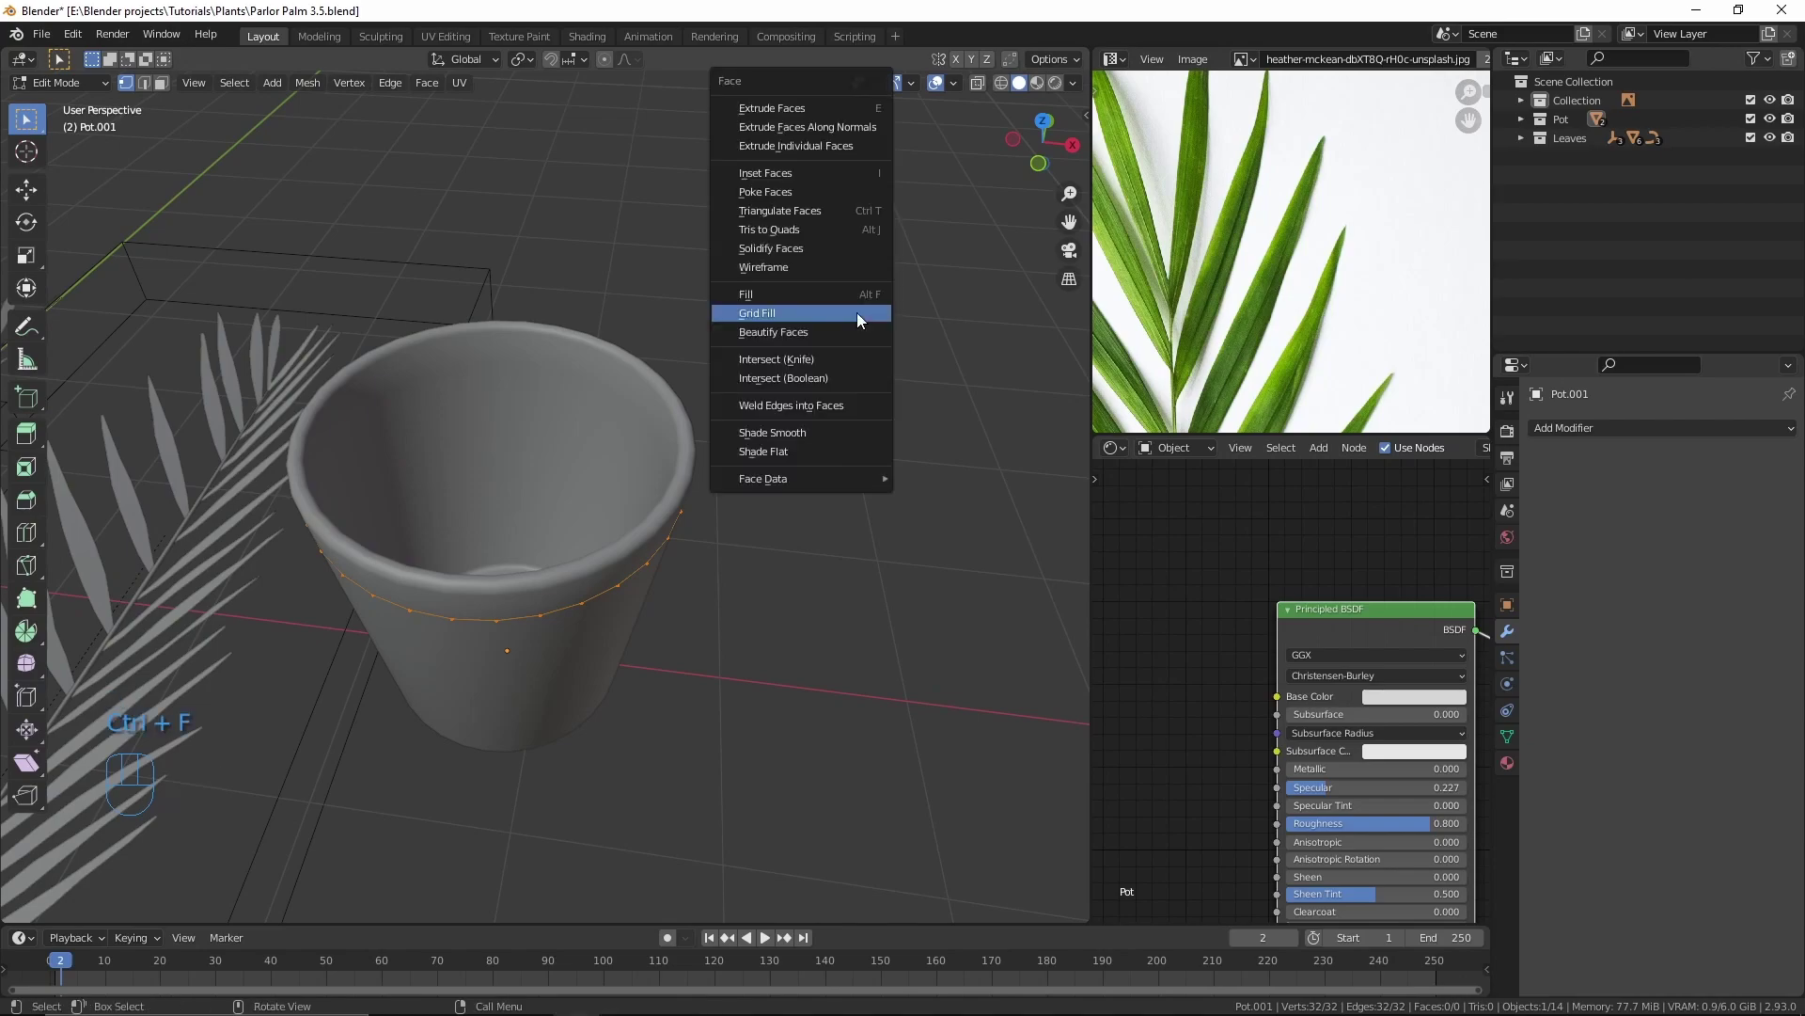
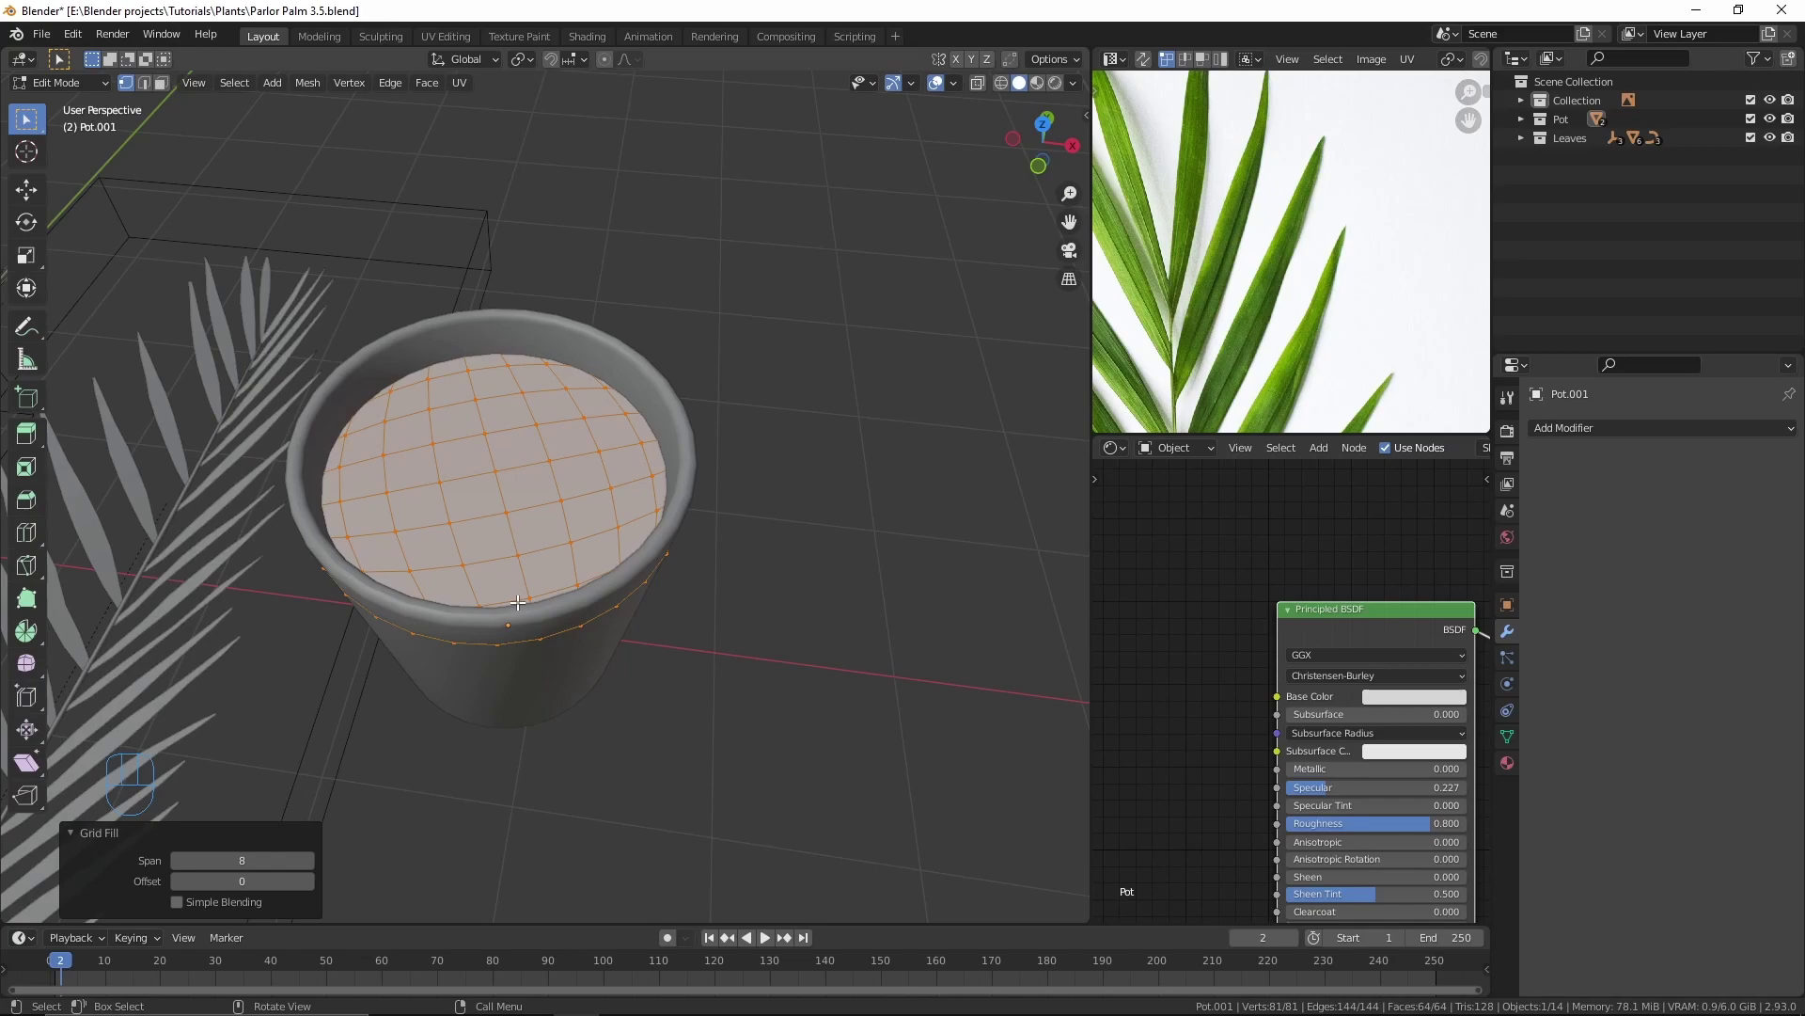
key("Tab")
left_click_drag(524, 609, 659, 692)
left_click_drag(1606, 437, 1448, 785)
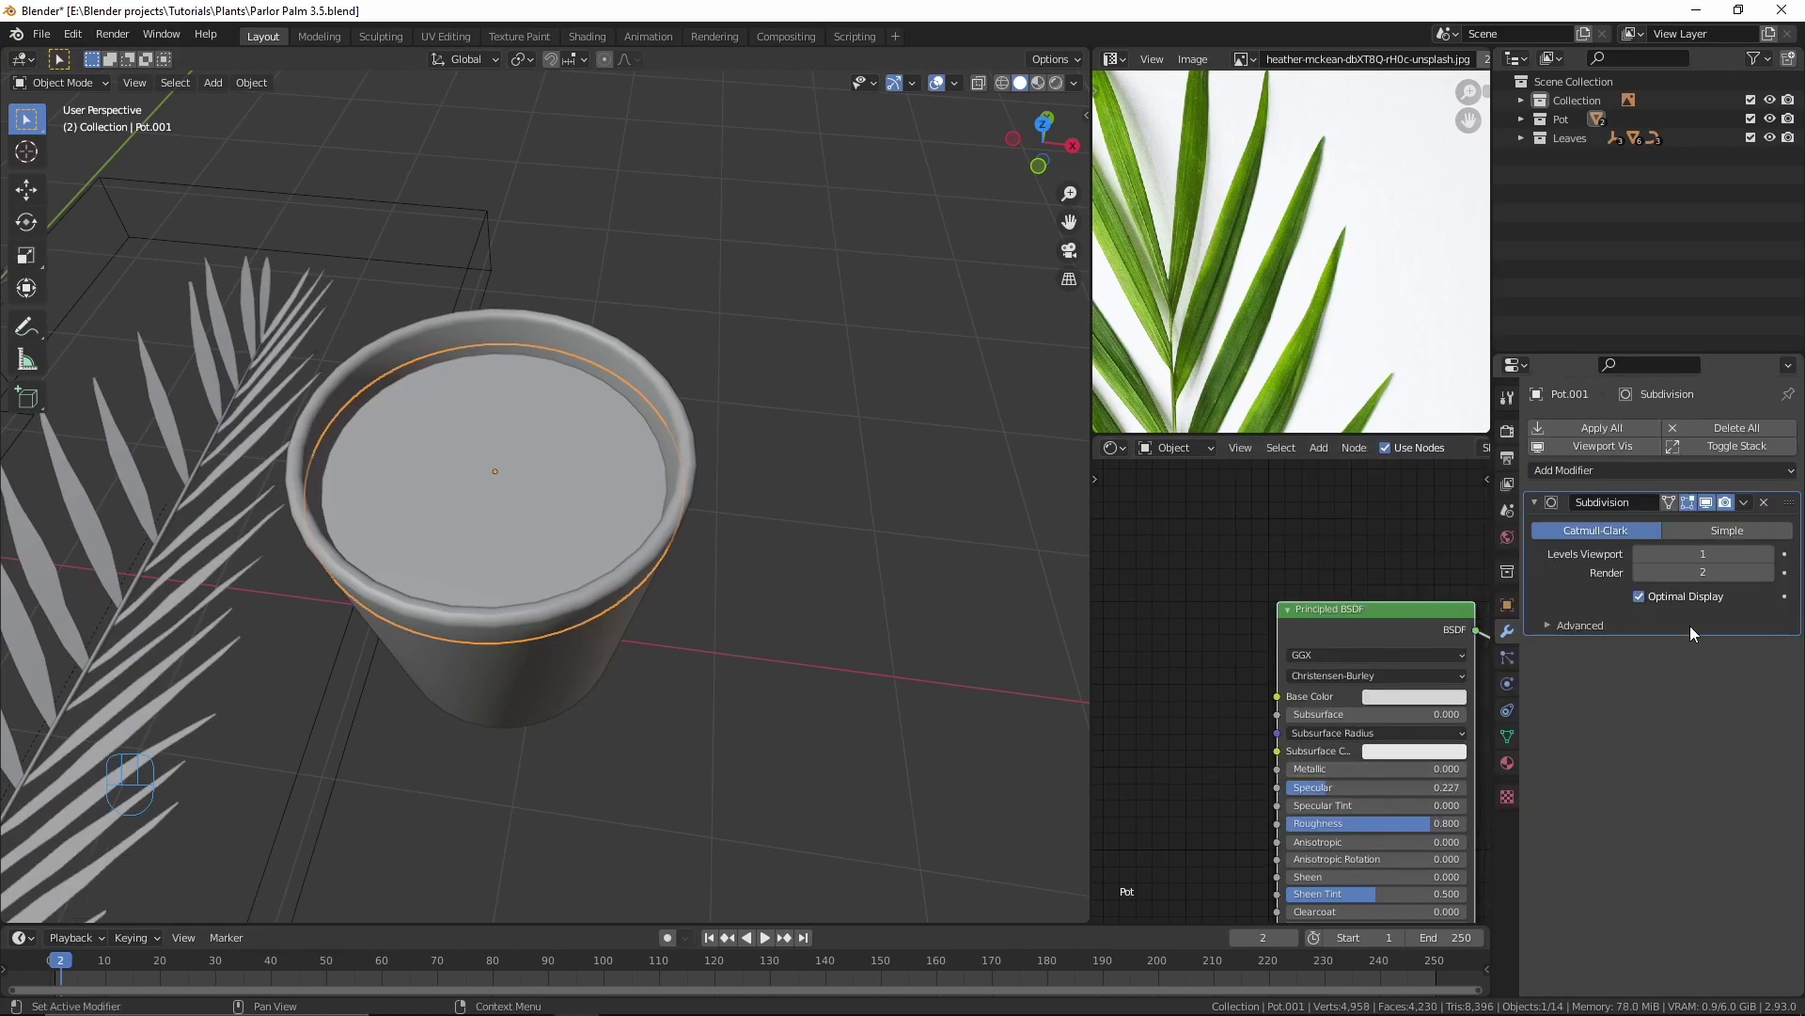
left_click(1770, 559)
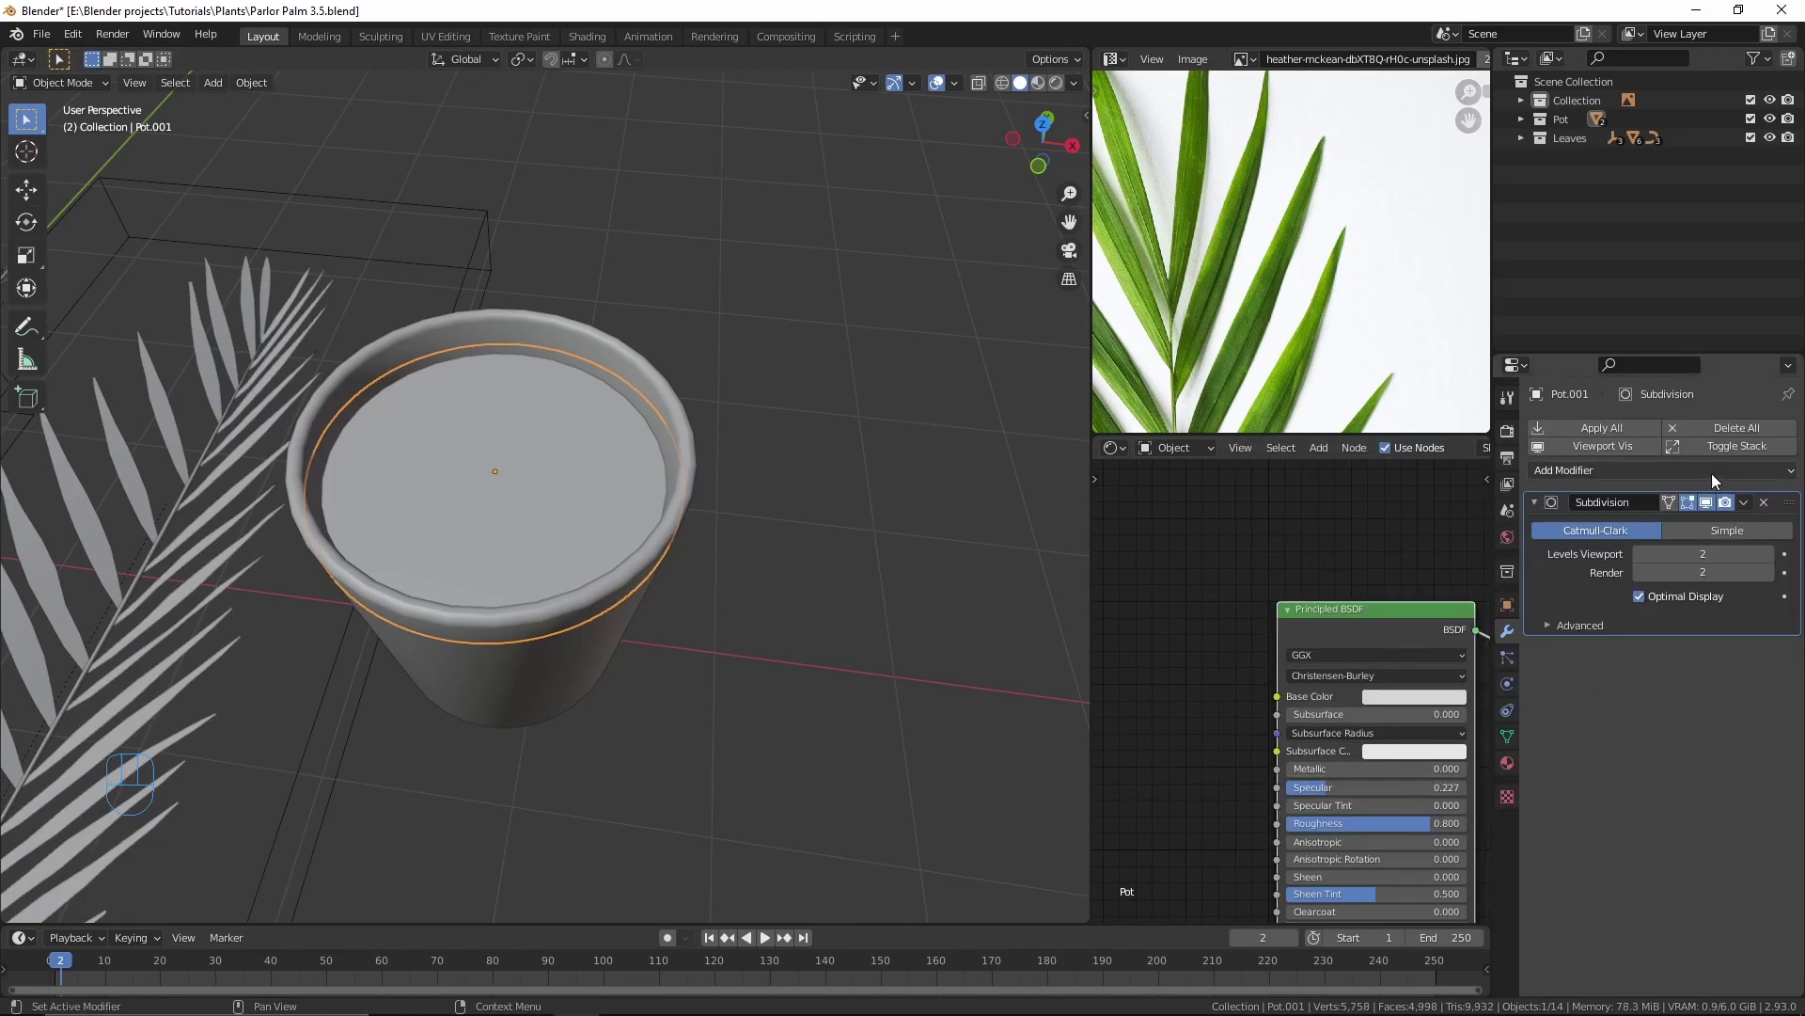
left_click_drag(1716, 477, 1589, 591)
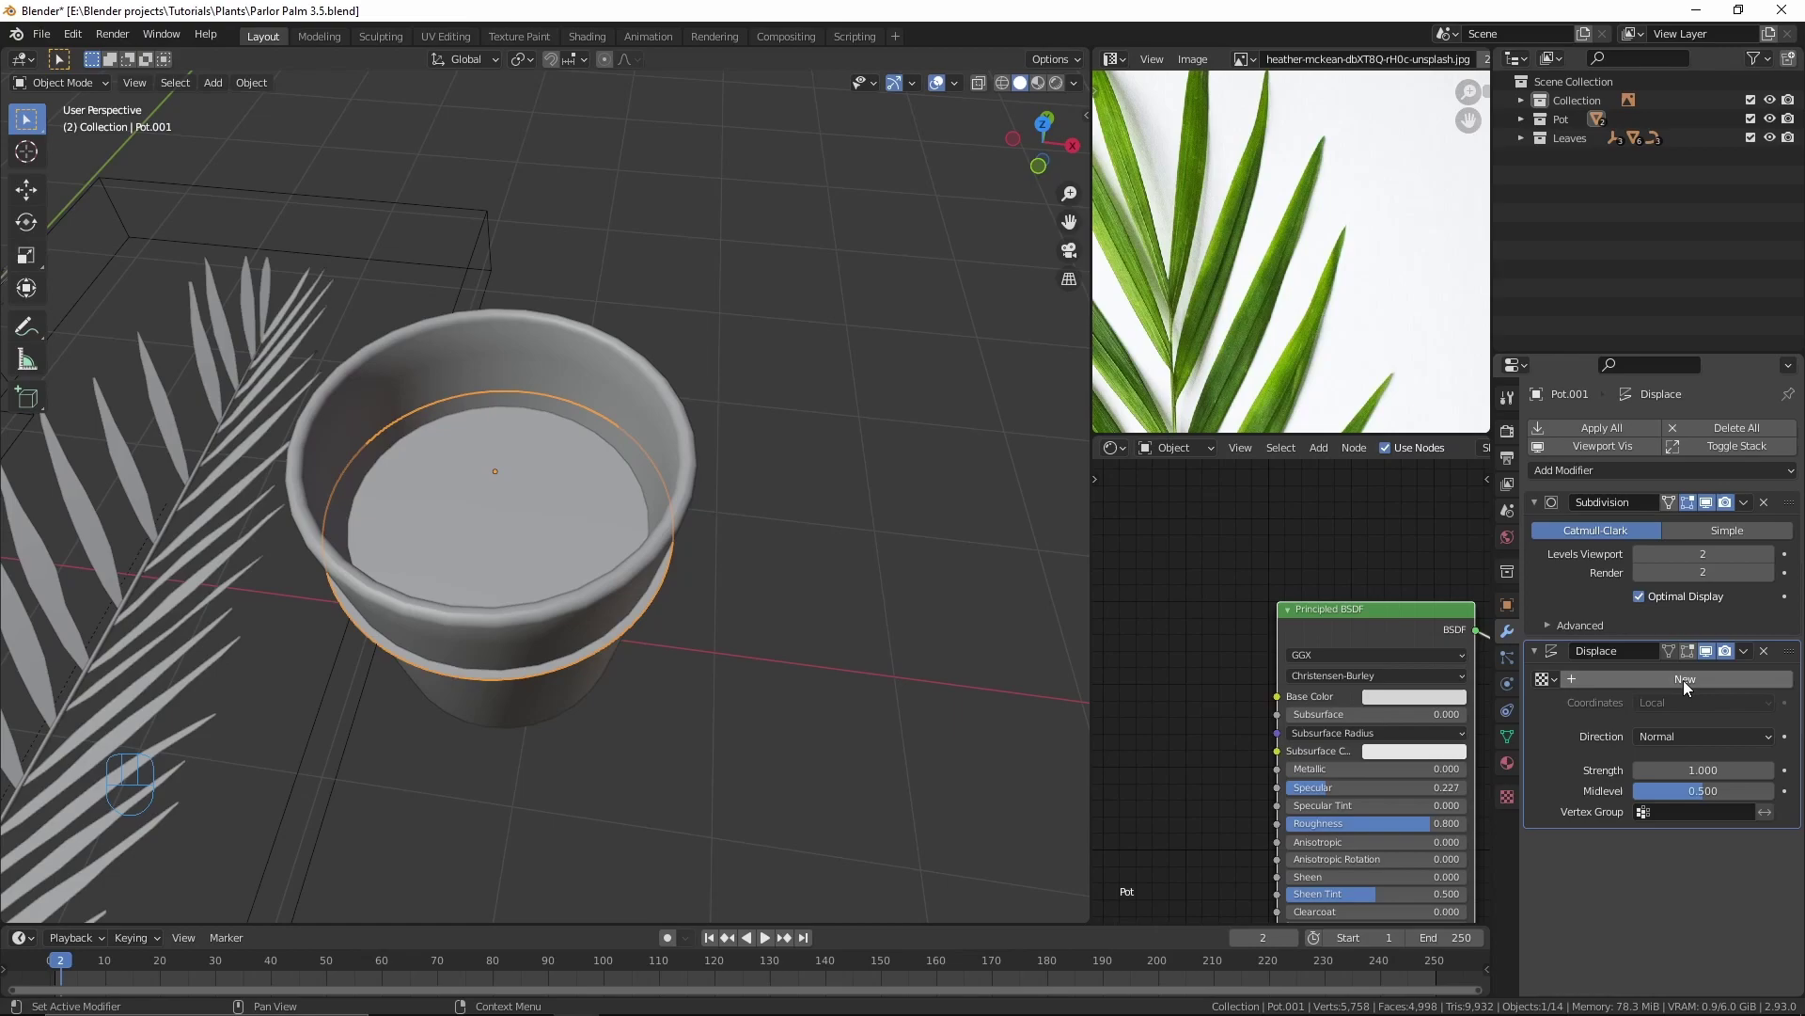
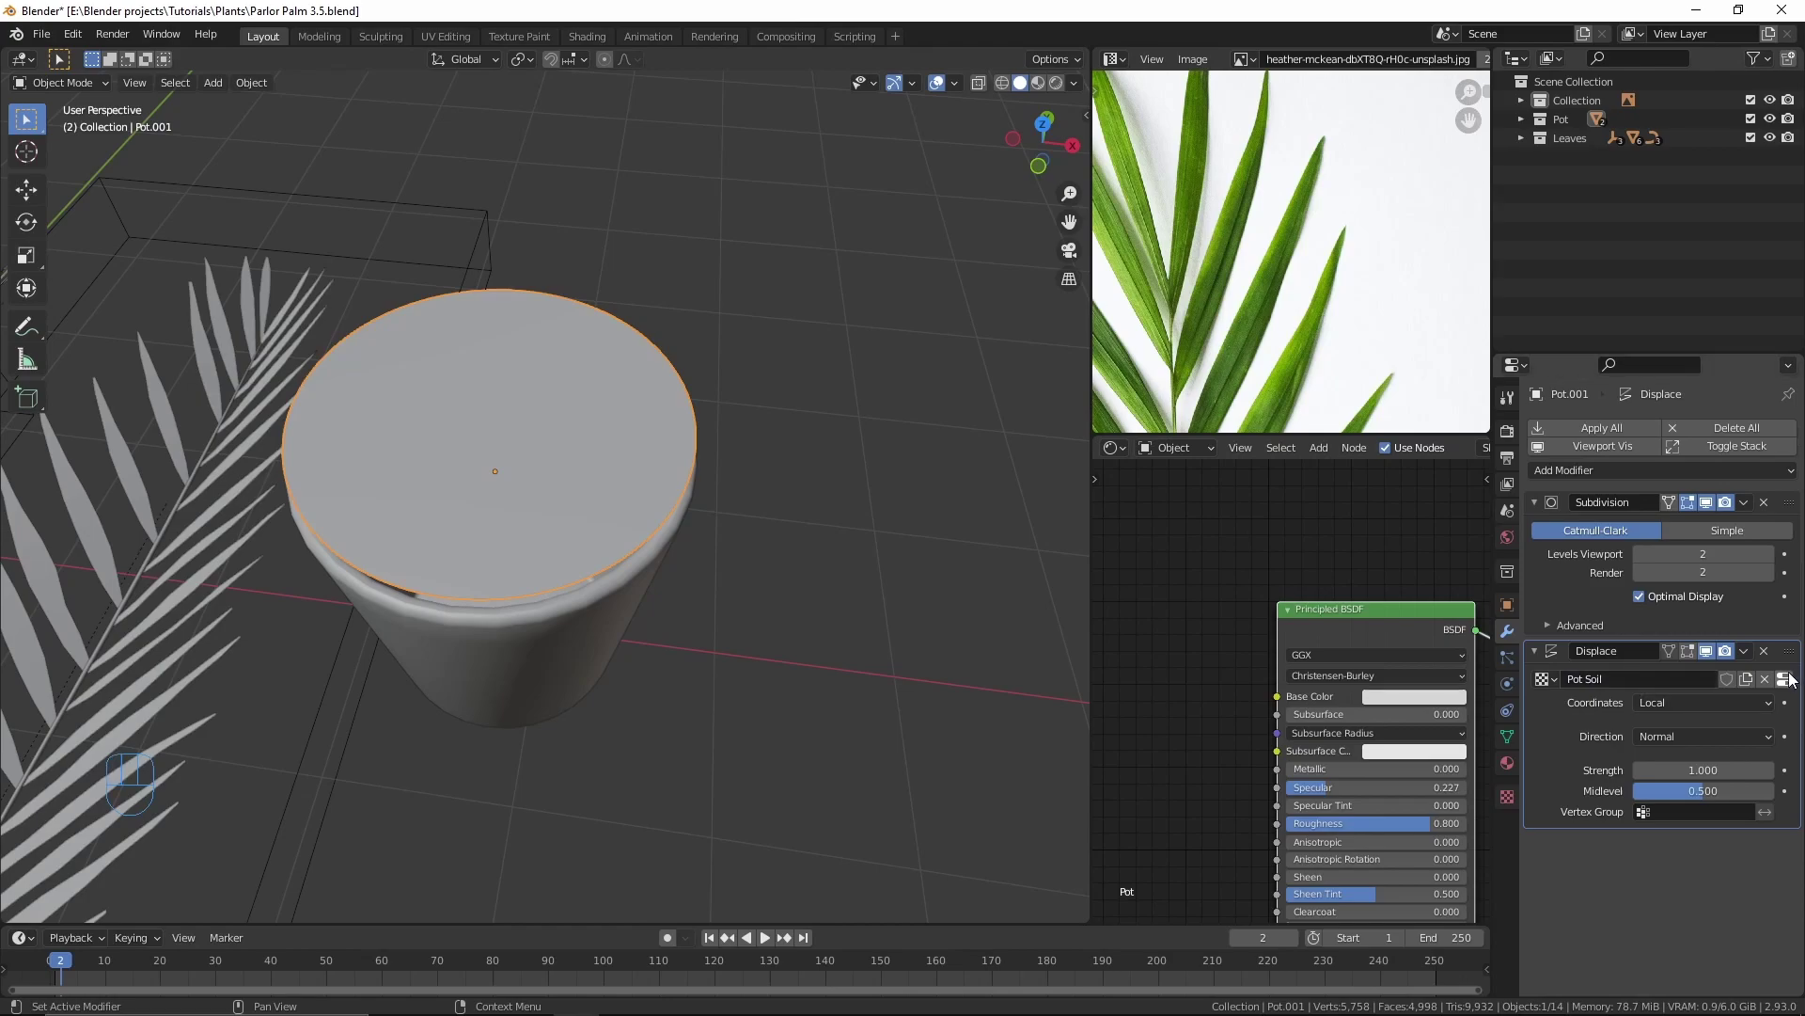
Step: Load GroundDirtForest014_DISP16_3K.tif, add a Subdivision after Displace at Render 1, Midlevel 0.197
left_click(1741, 756)
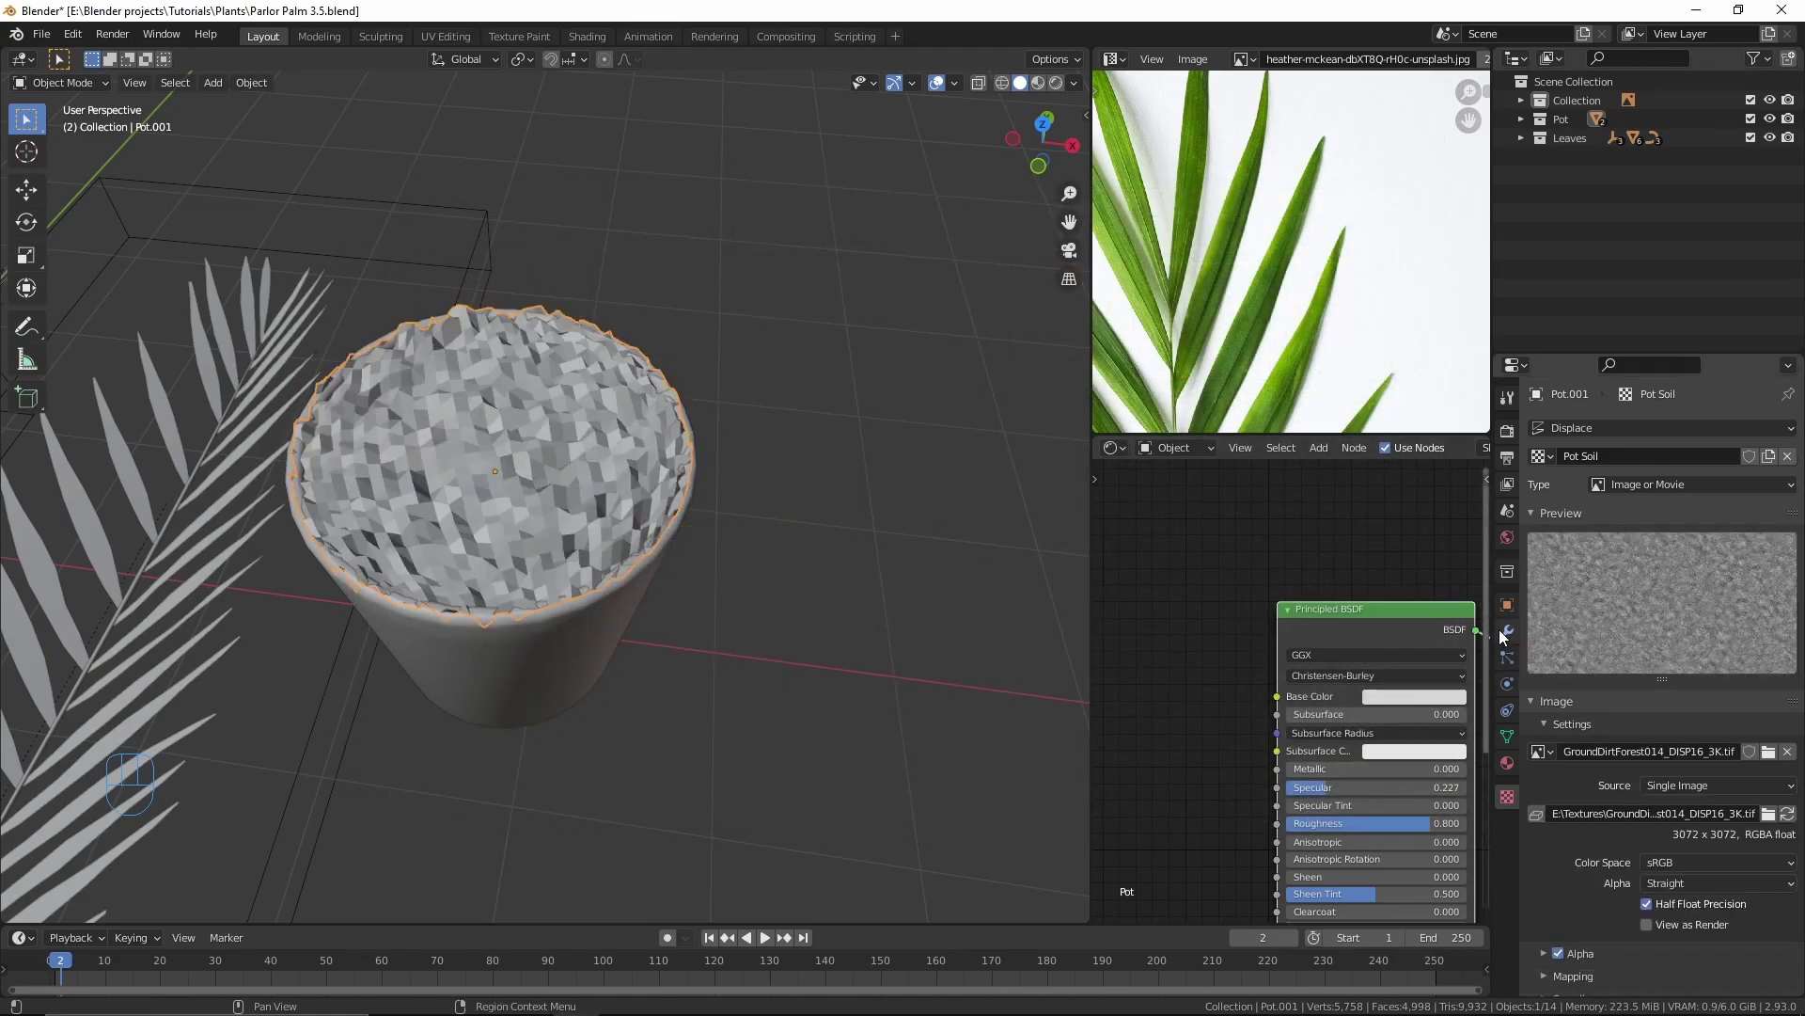
left_click_drag(1588, 477, 1464, 818)
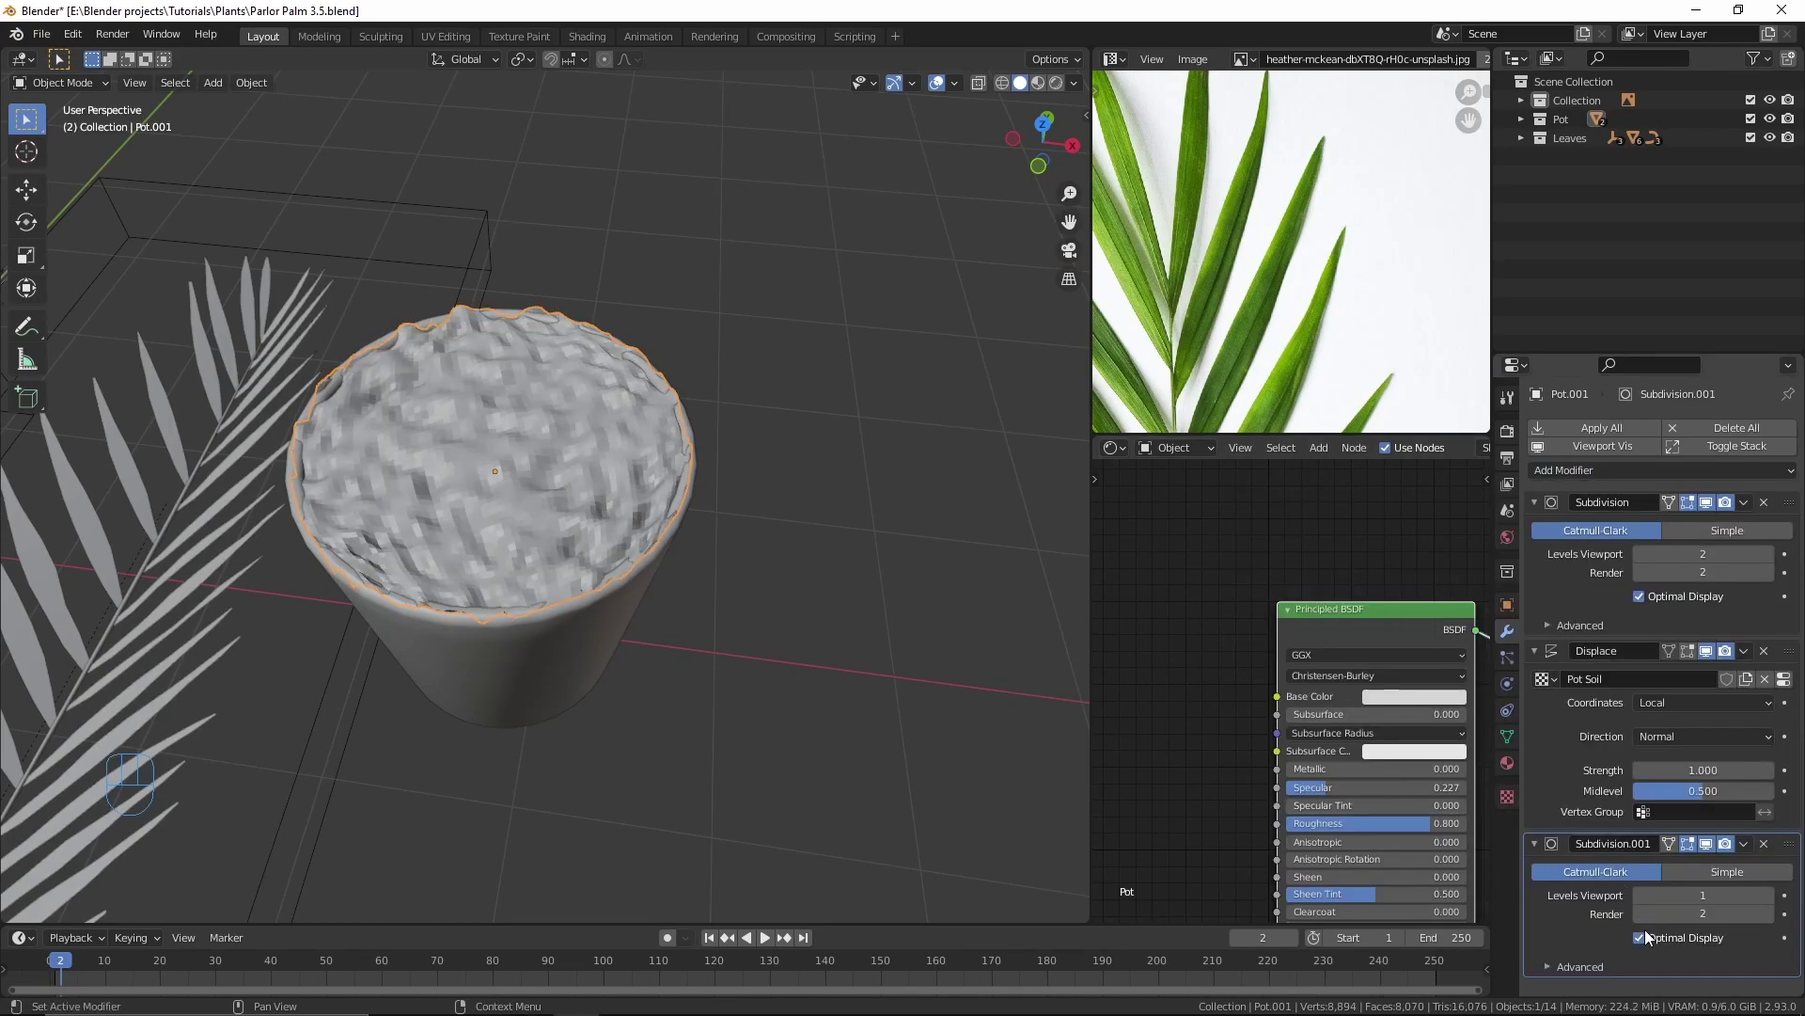
left_click(1644, 923)
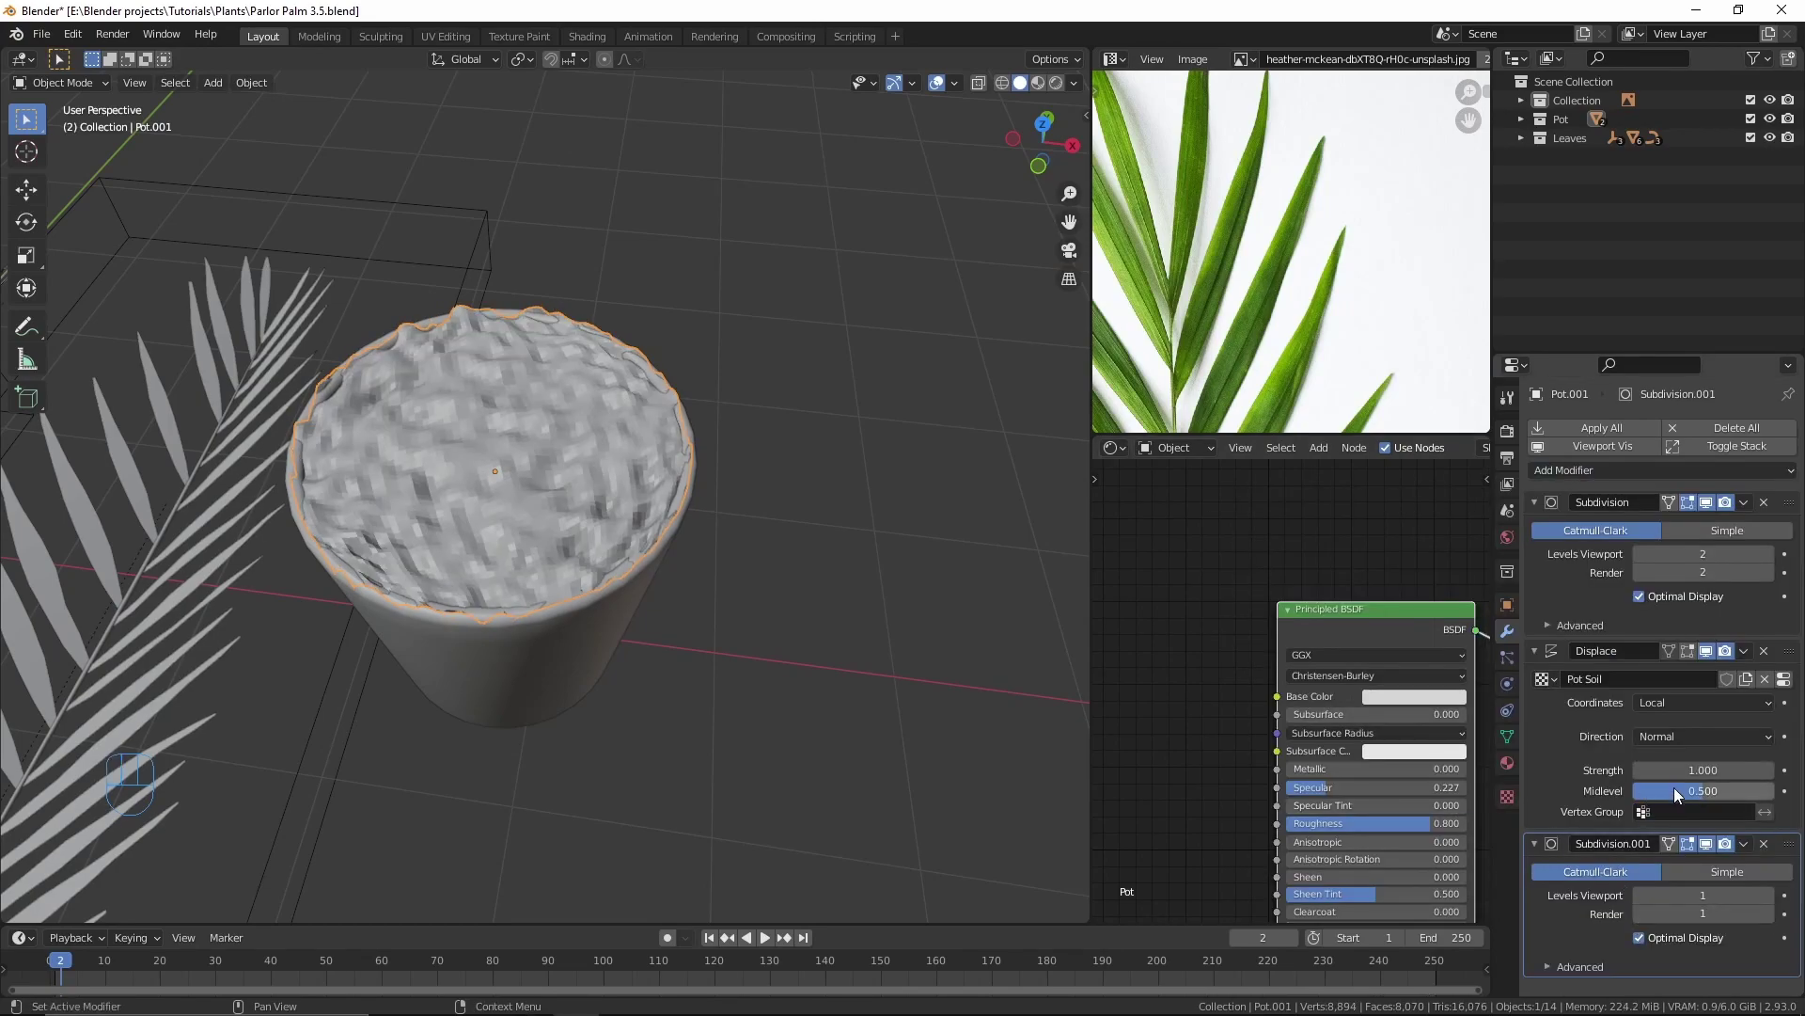
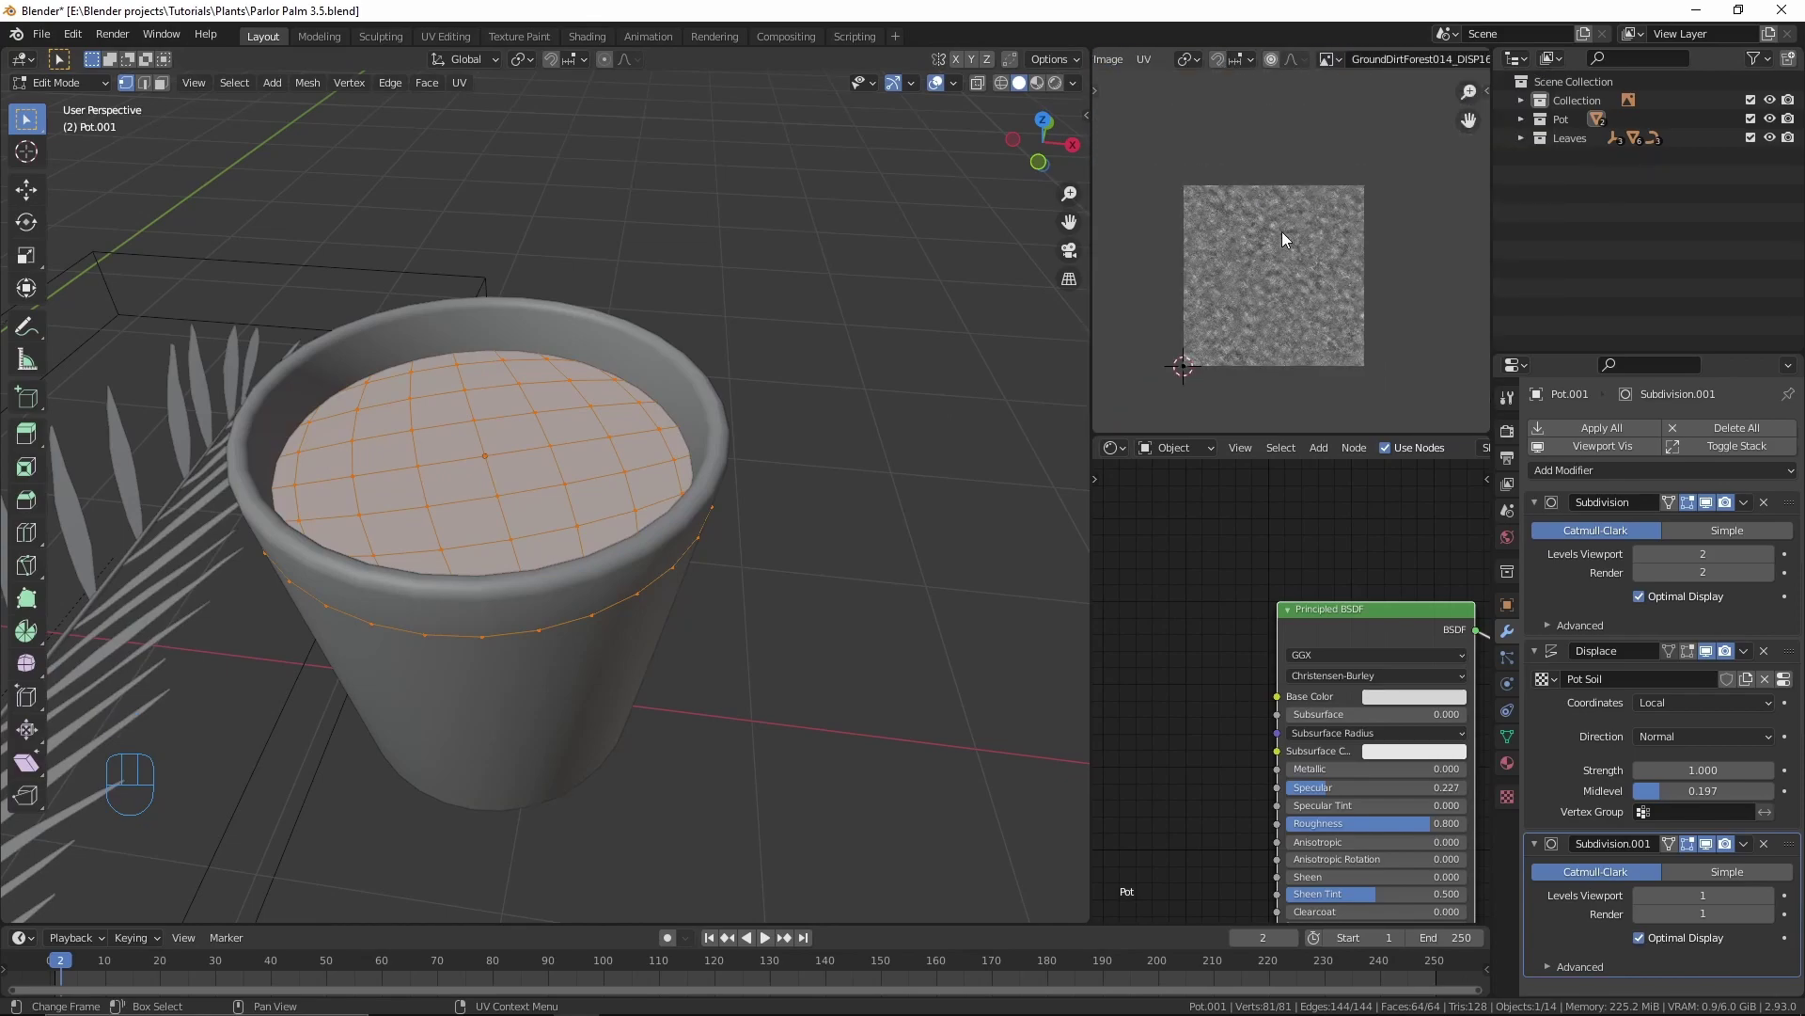
Step: Unwrap and shrink the soil UVs, then displace via UVMap coordinates at strength 0.560
key("u")
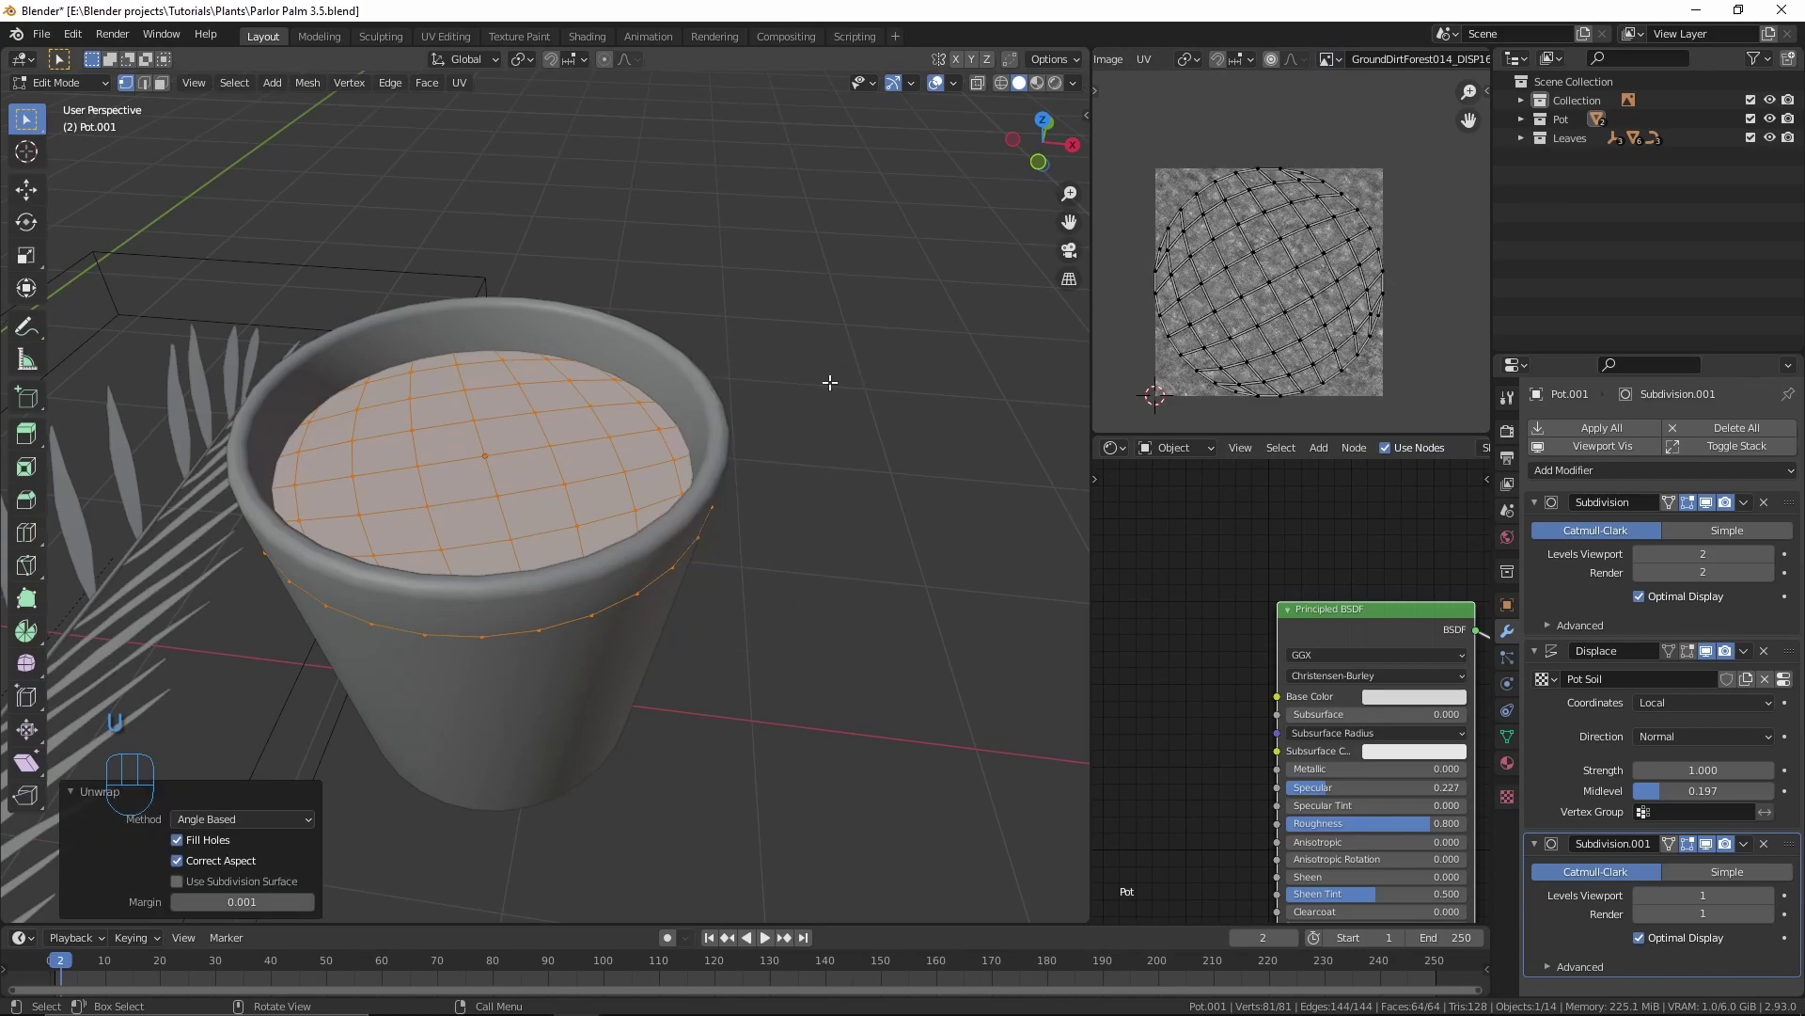
key("a")
key("s")
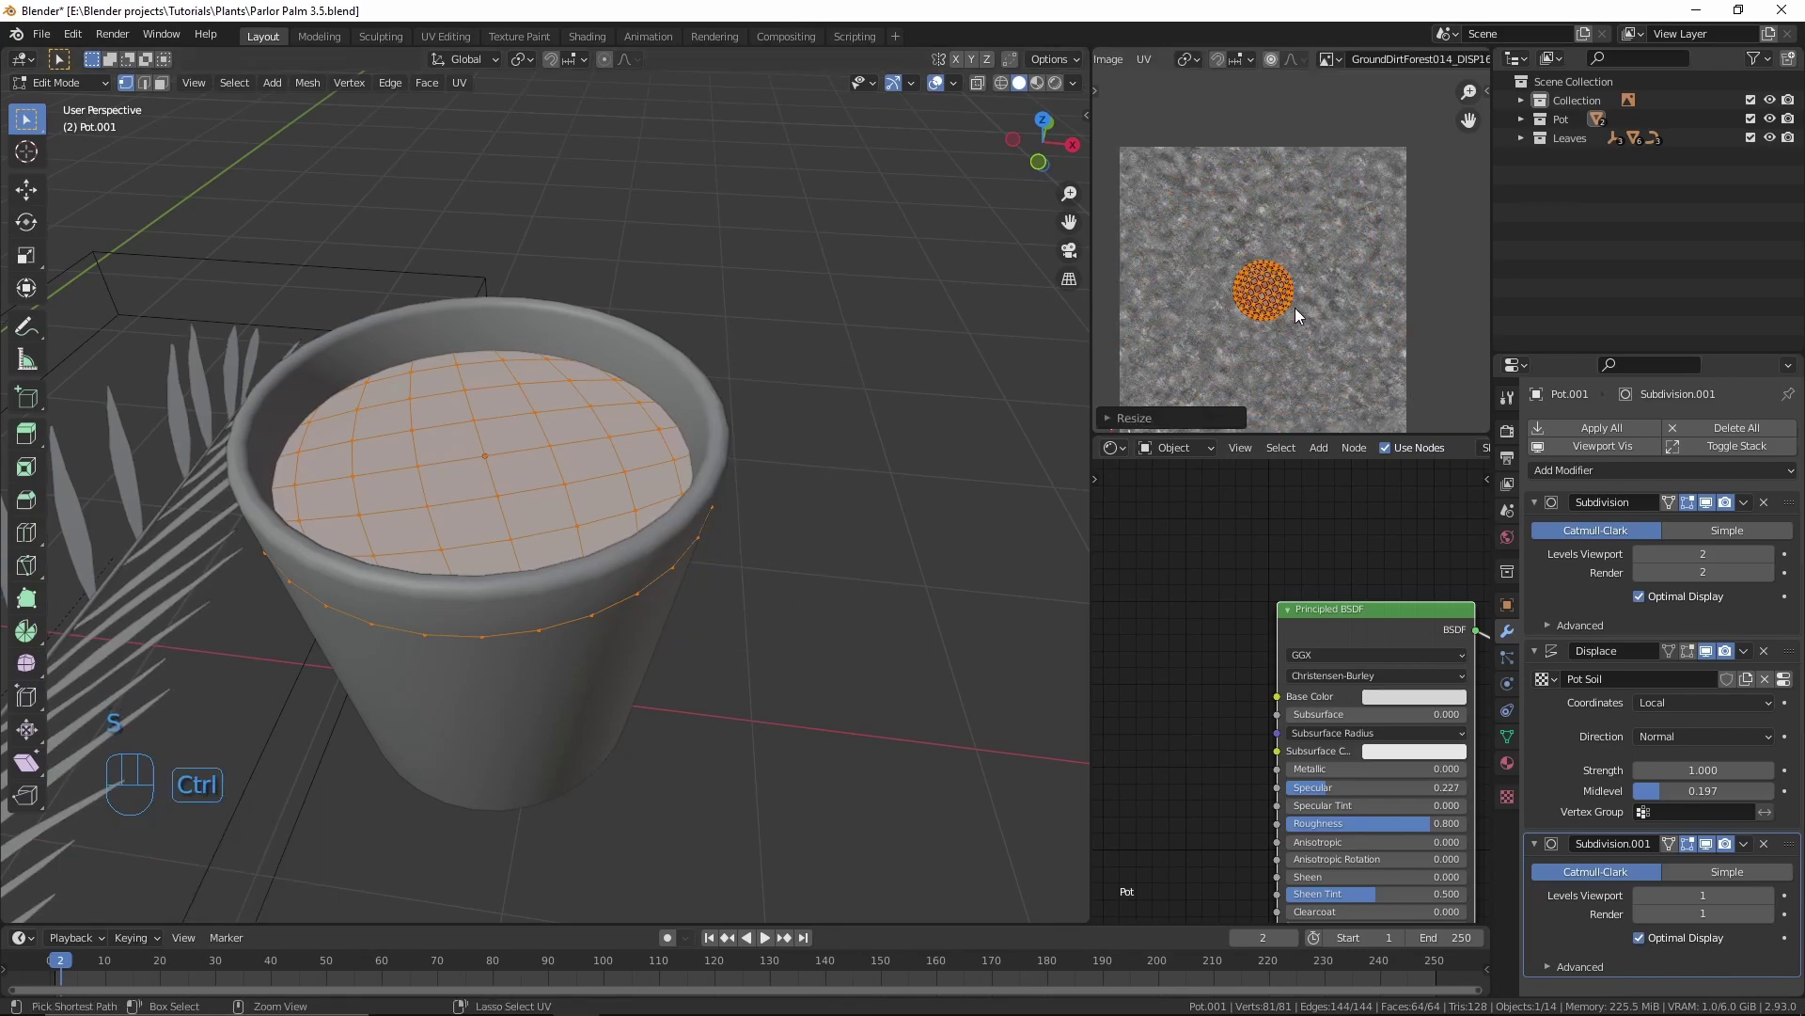
key("Tab")
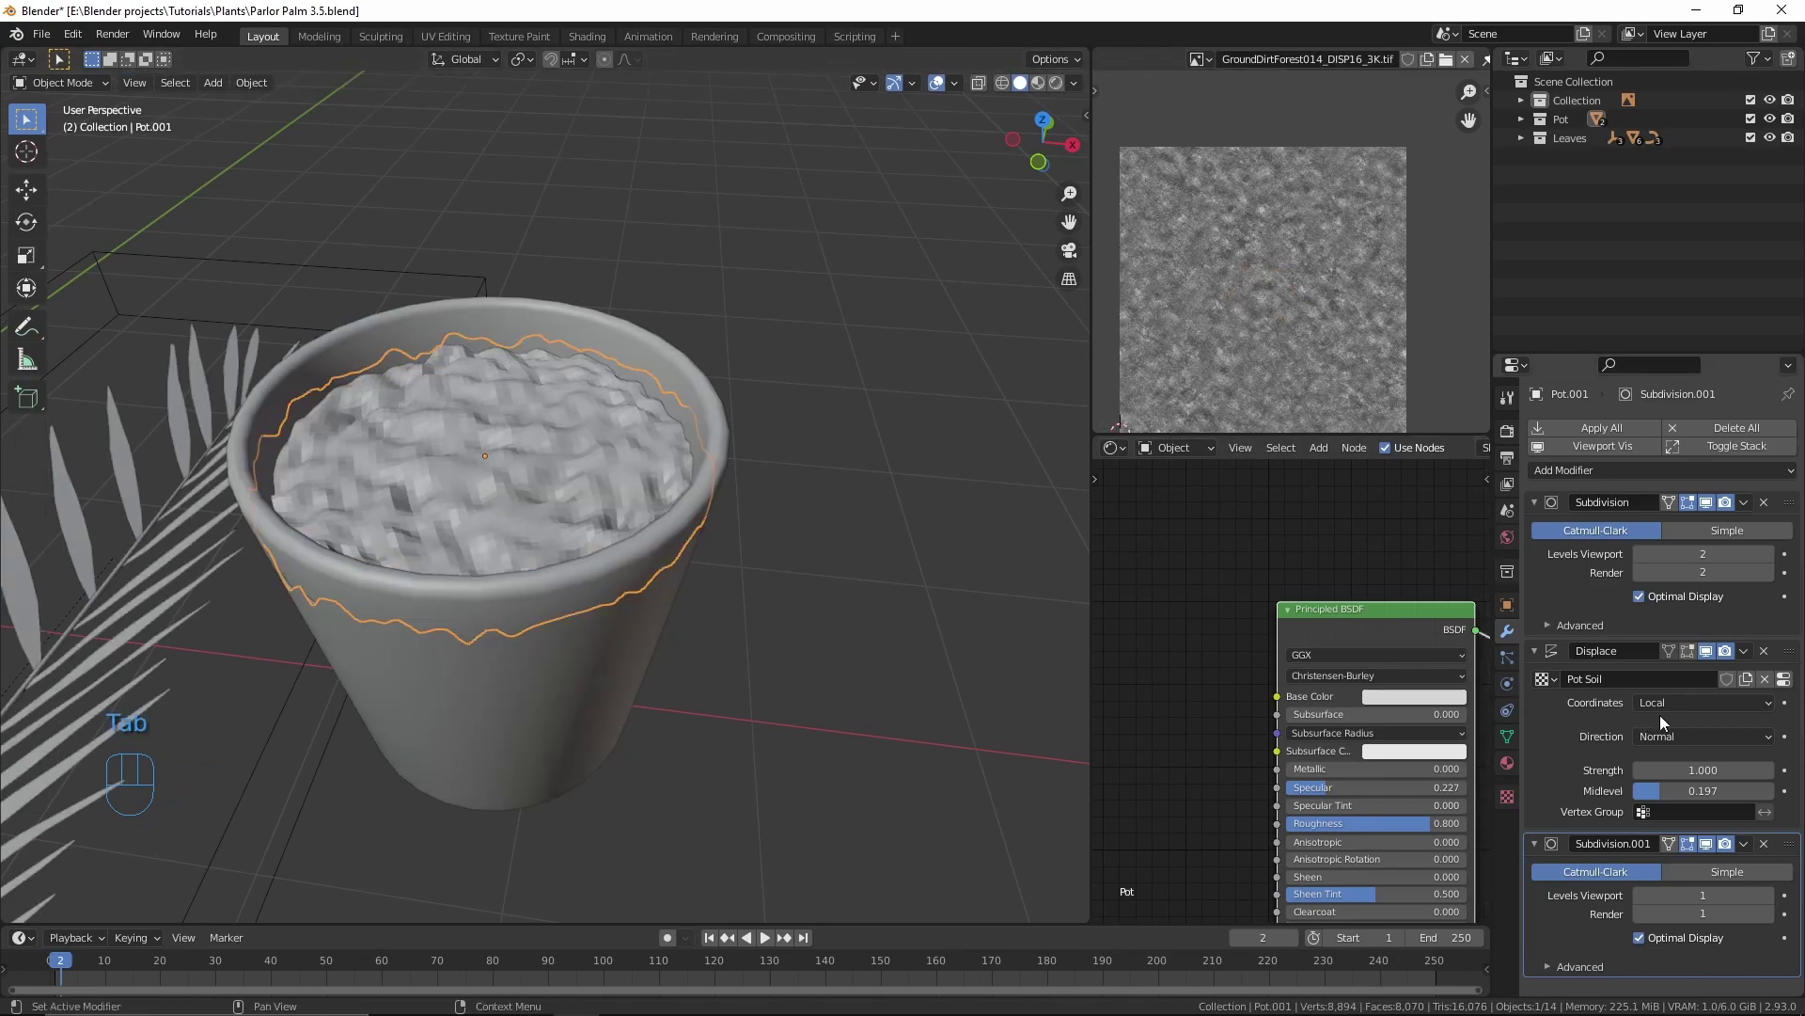
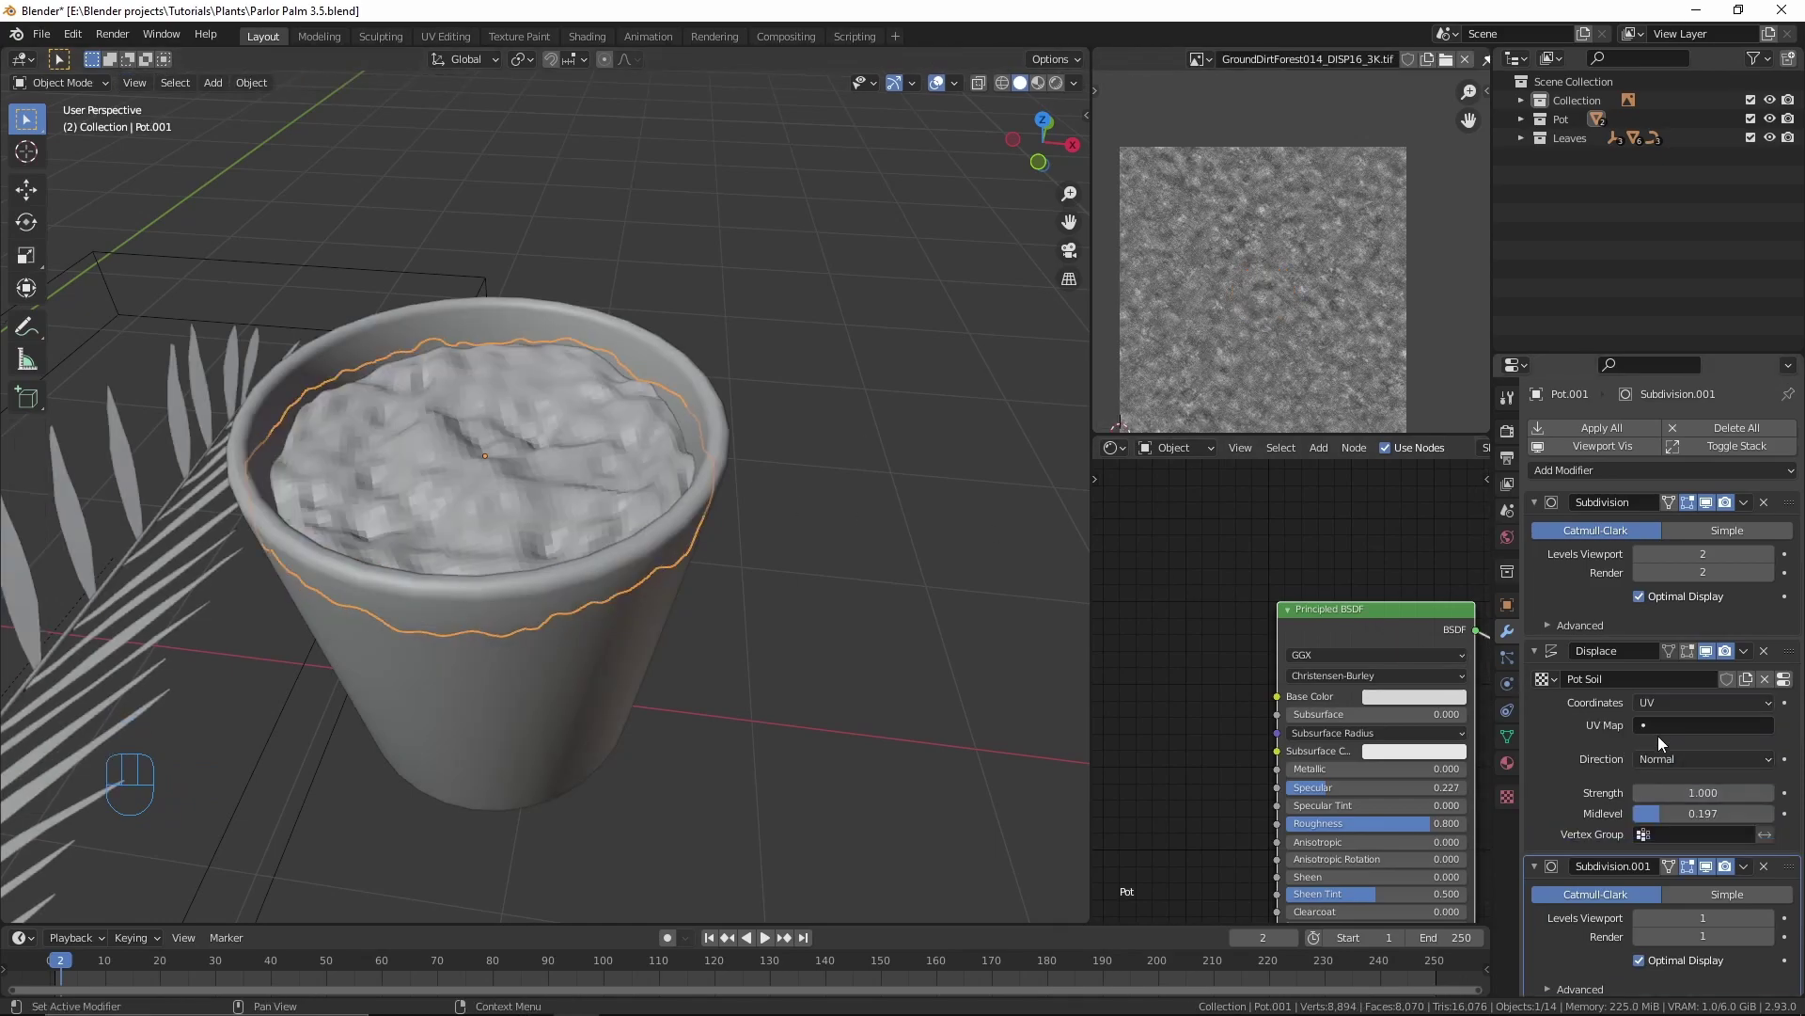
left_click(1678, 727)
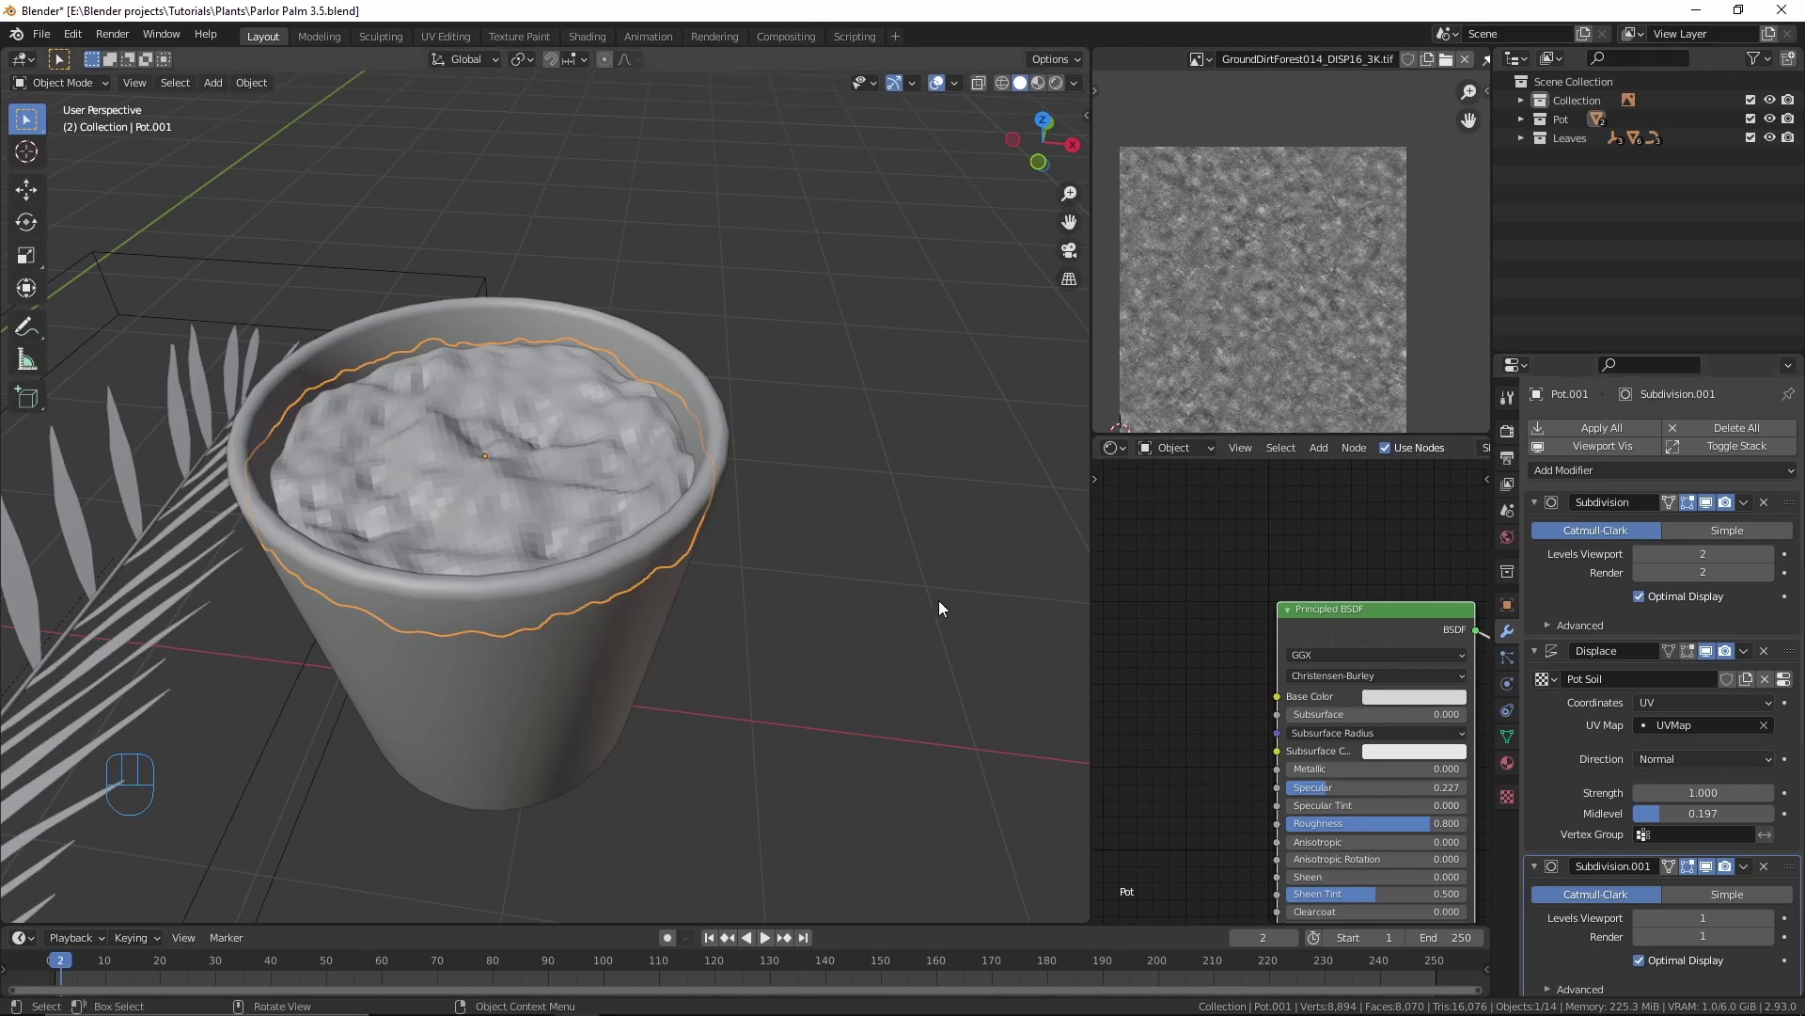
left_click_drag(624, 495, 612, 428)
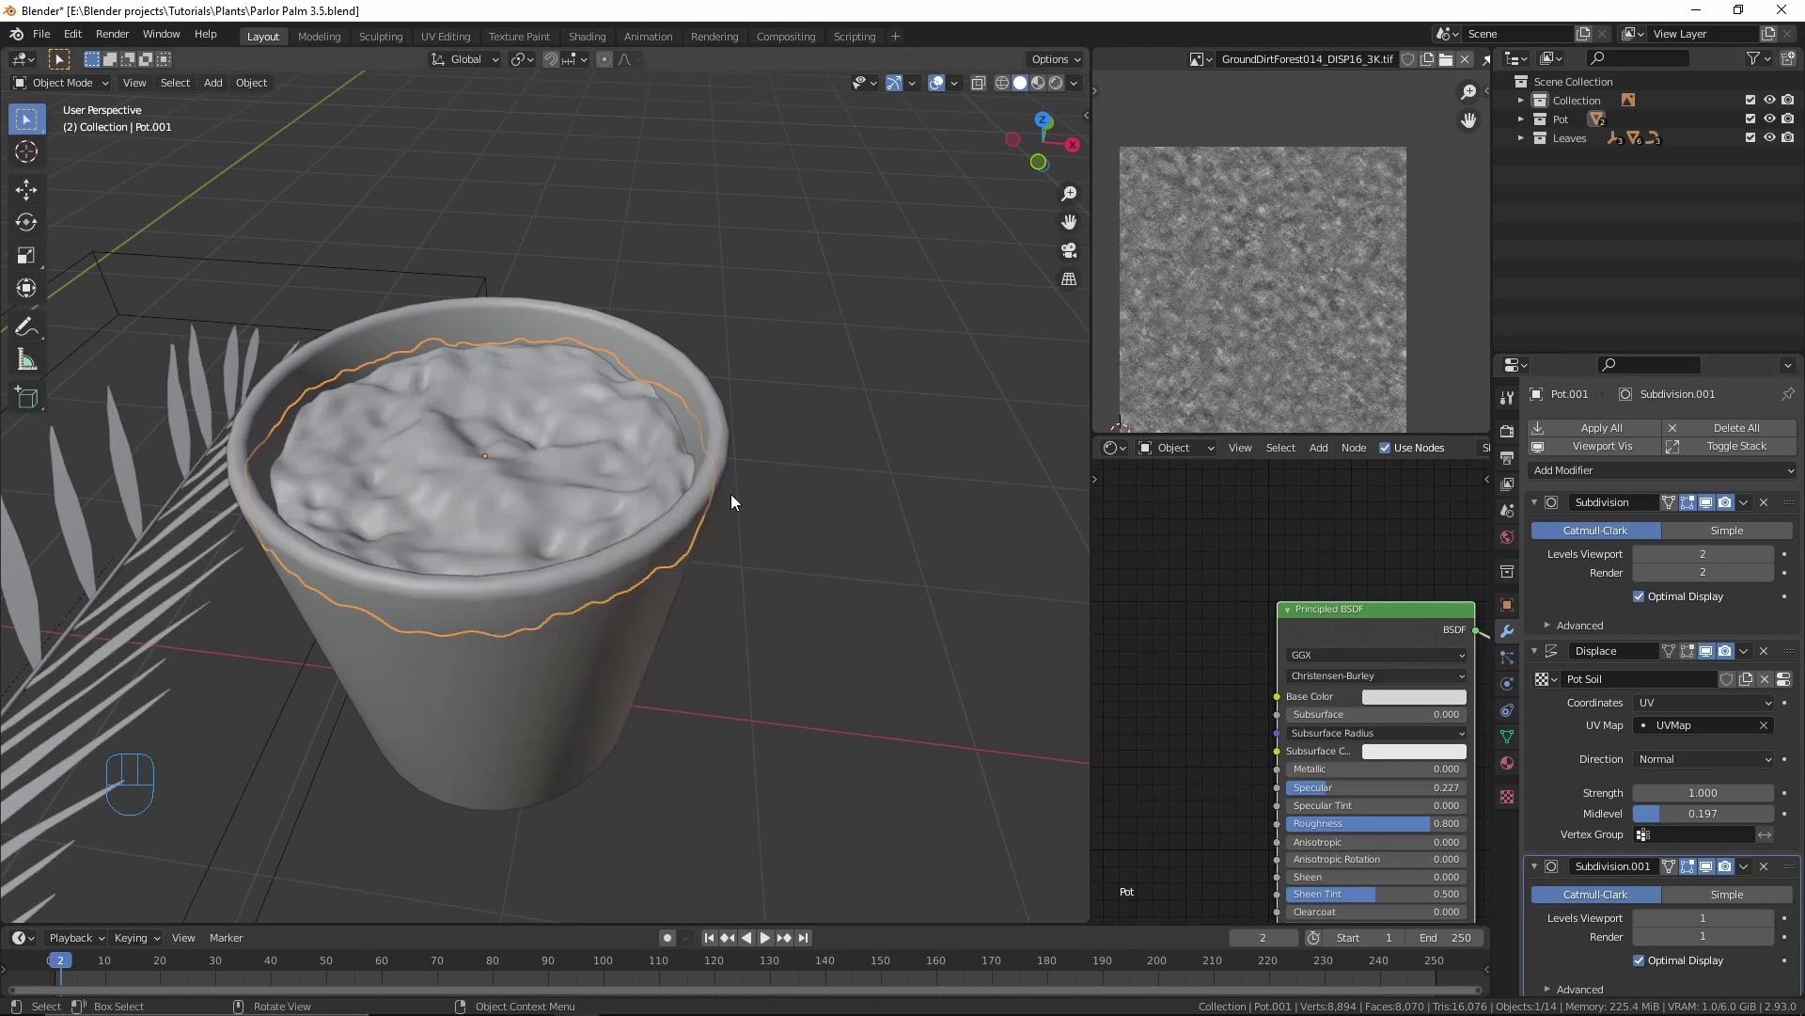
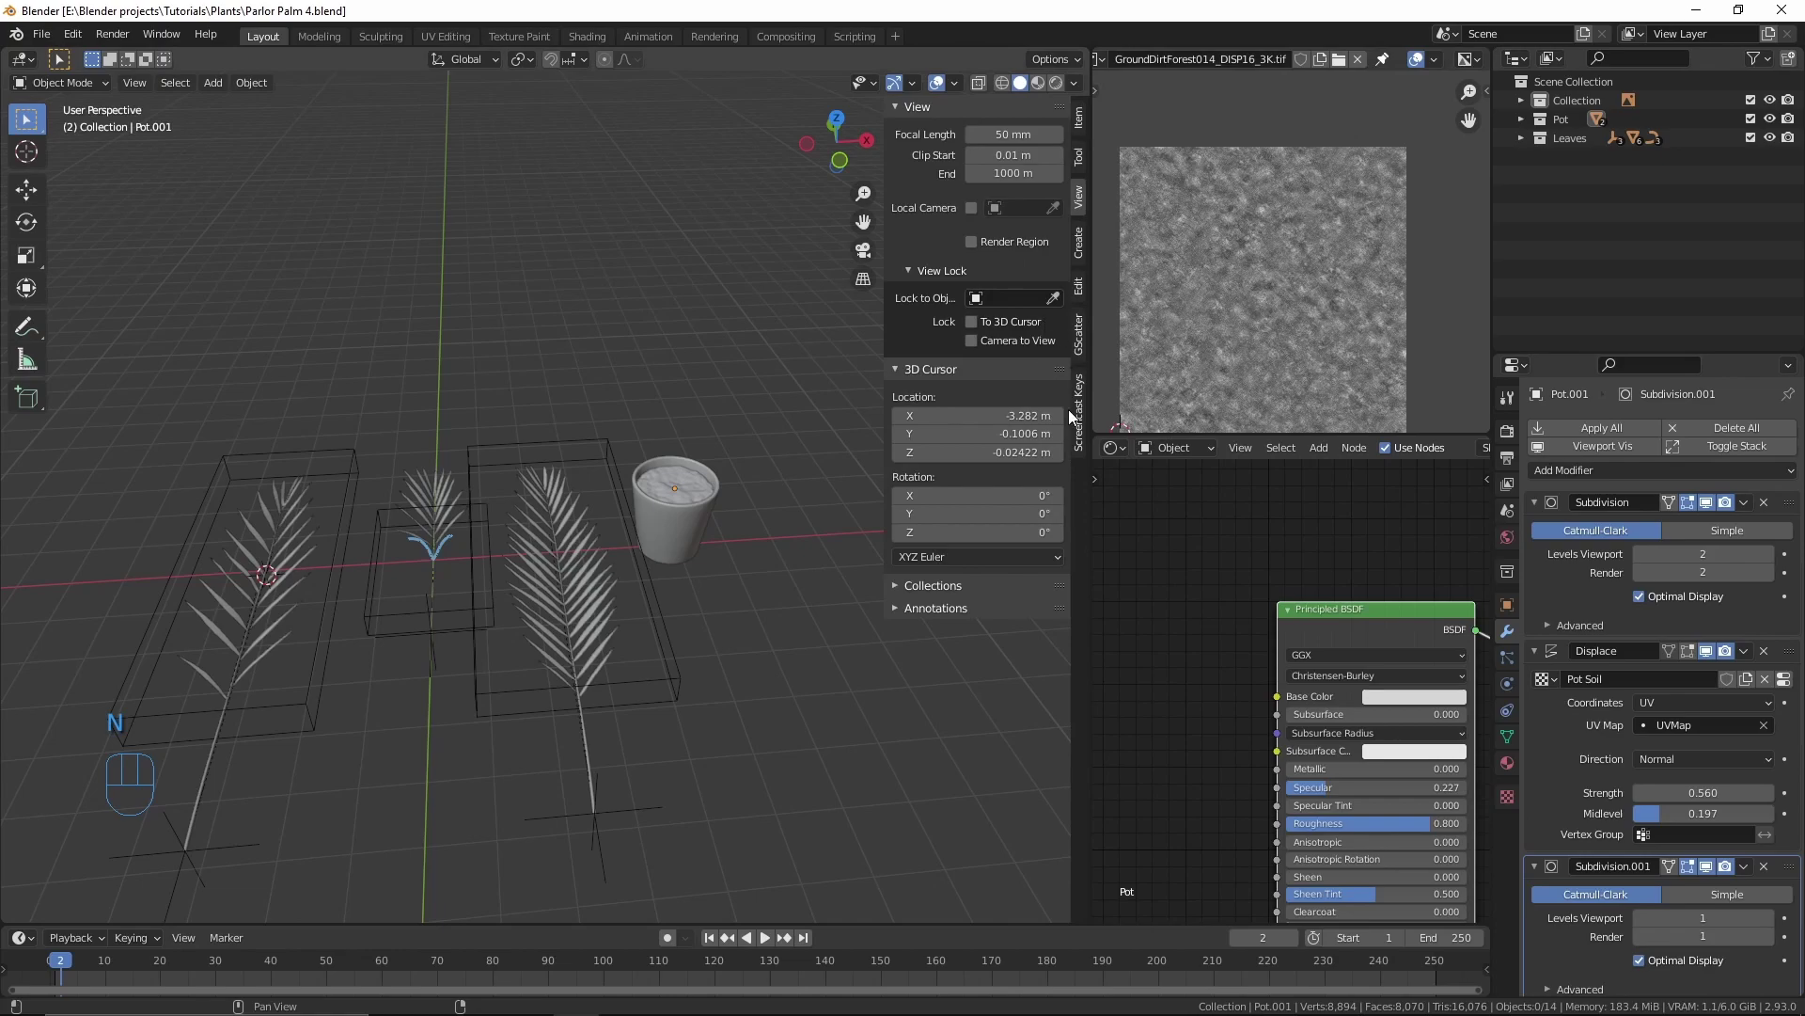
Step: Move the pot along X to the fronds and bend a frond into an arch with proportional rotation
left_click(958, 610)
key("n")
key("KP_7")
key("b")
key("g")
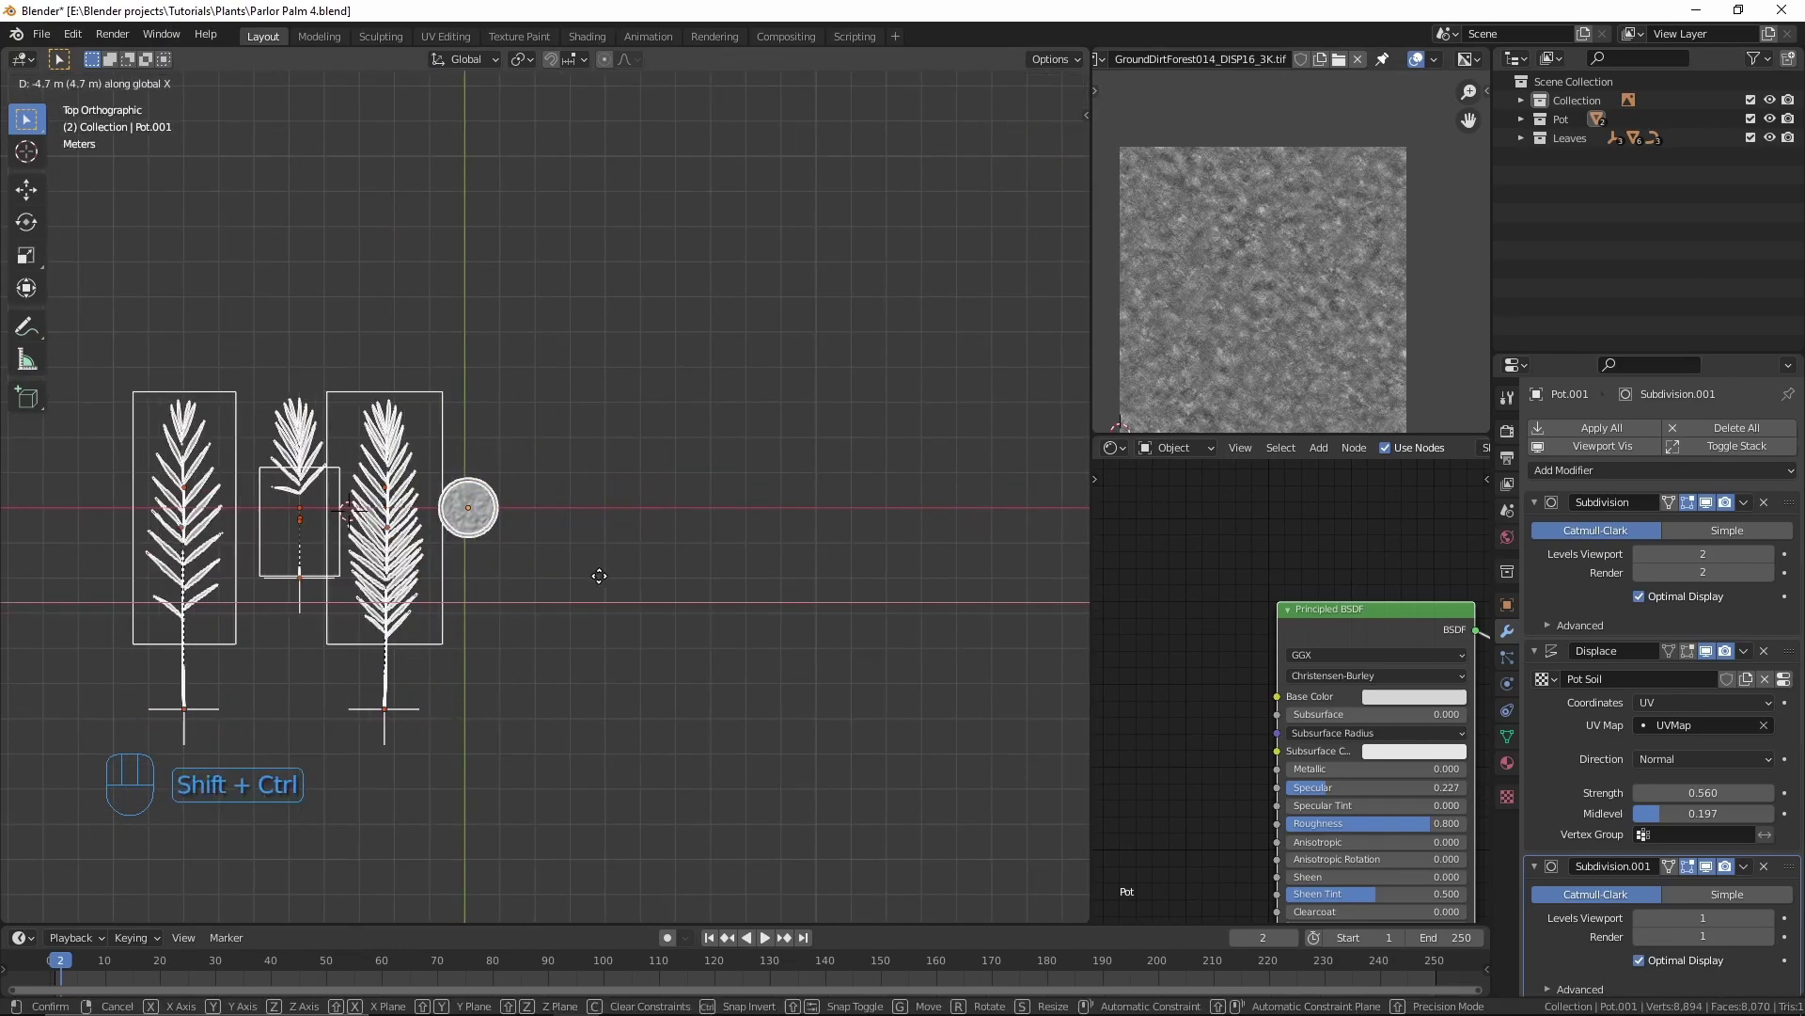
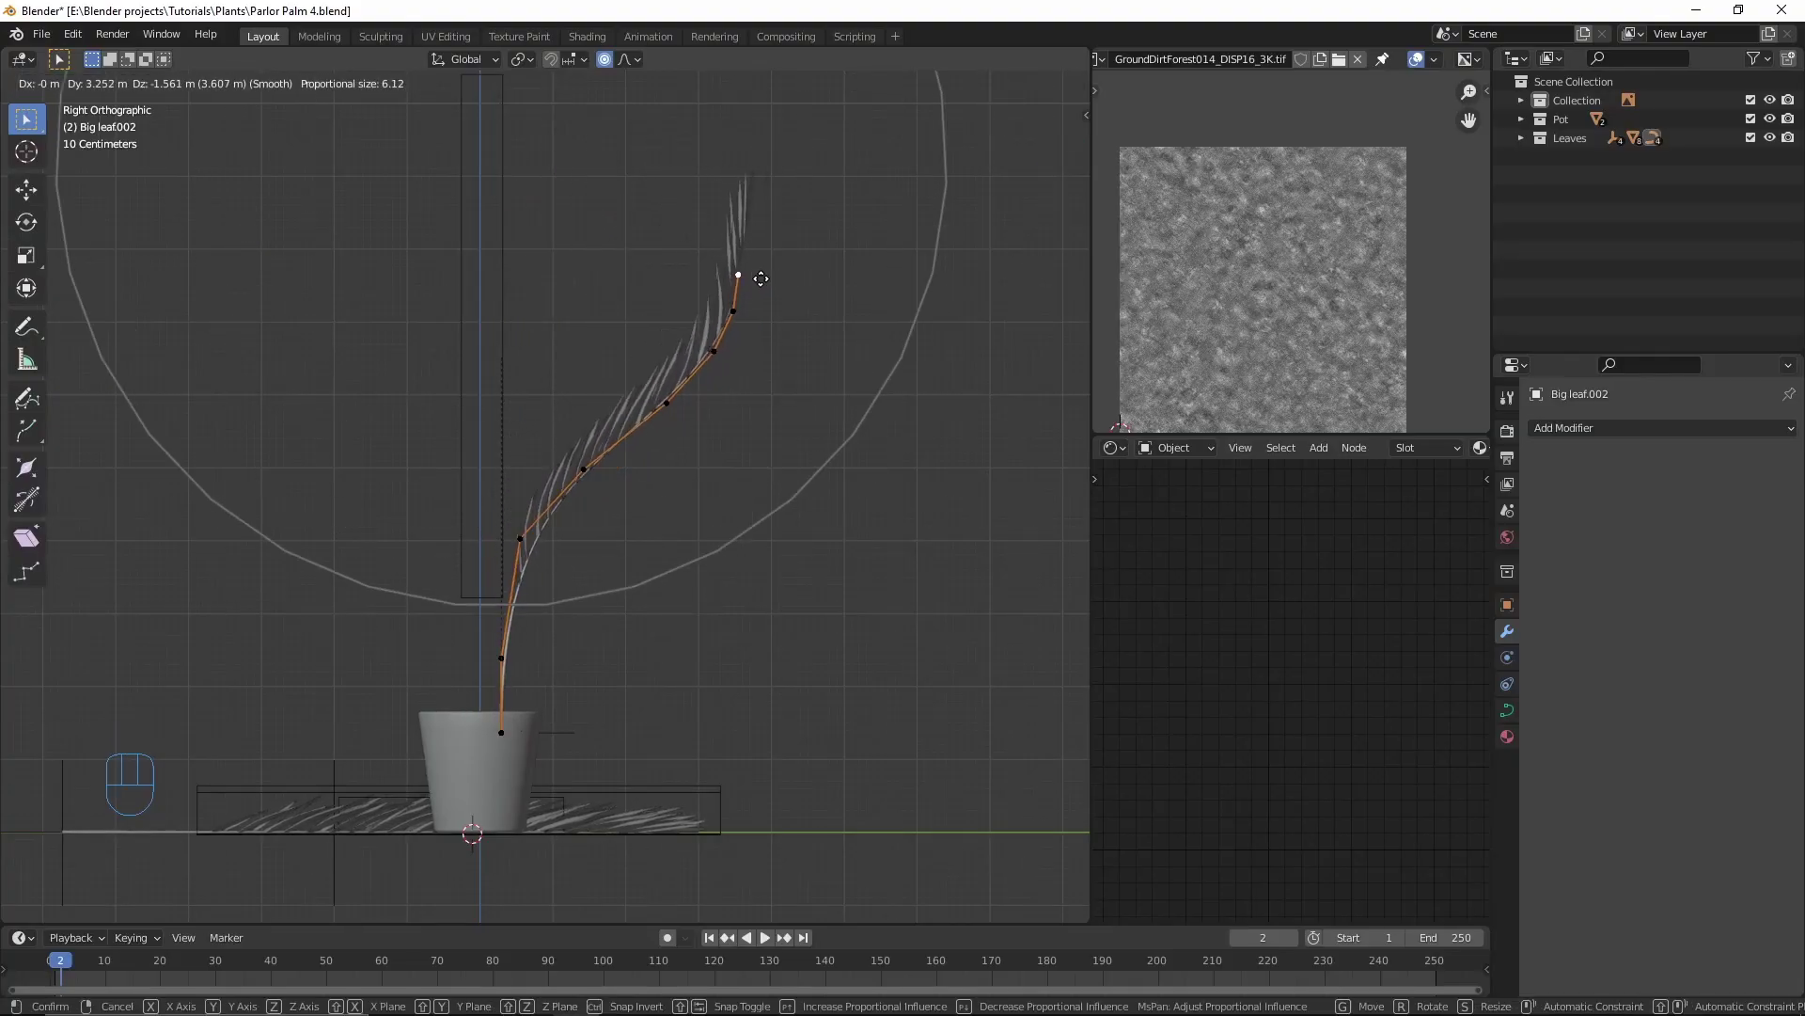
key("r")
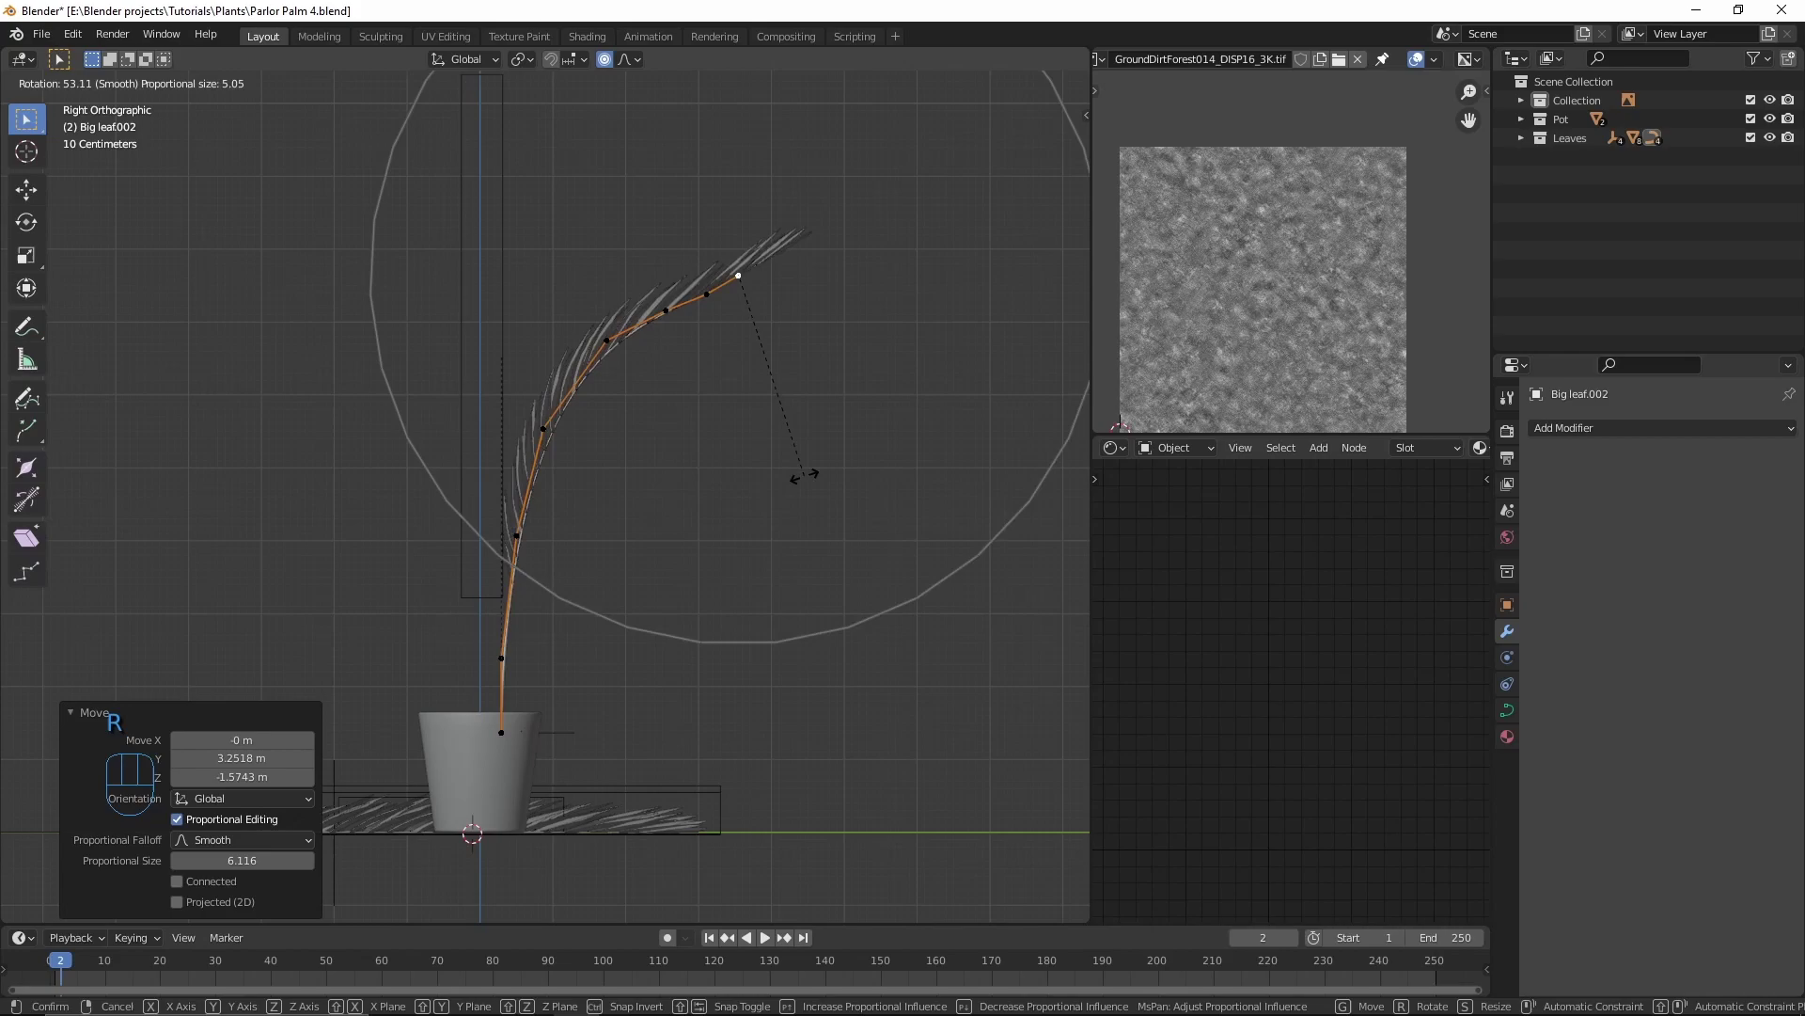
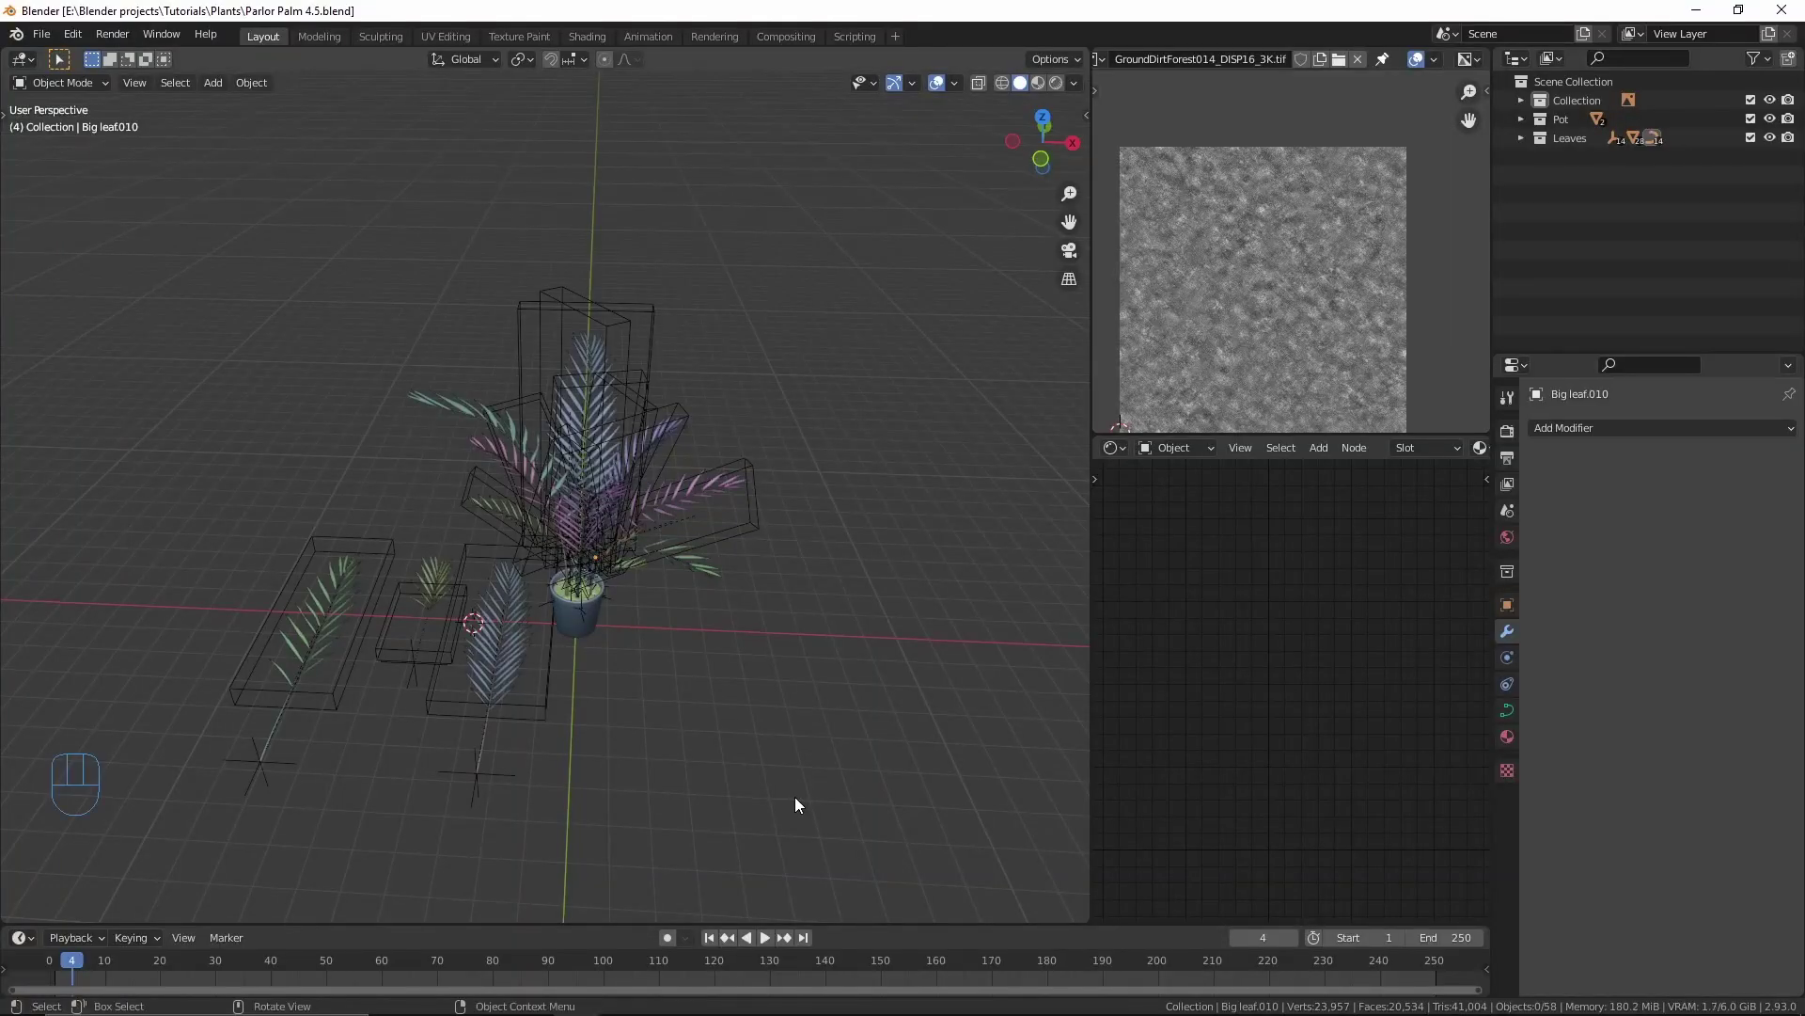
Step: Set the messed up collection aside and add a Human (Meta-Rig) armature to the scene
left_click_drag(753, 775, 759, 747)
left_click_drag(774, 748, 798, 745)
middle_click(782, 739)
left_click_drag(836, 377, 824, 371)
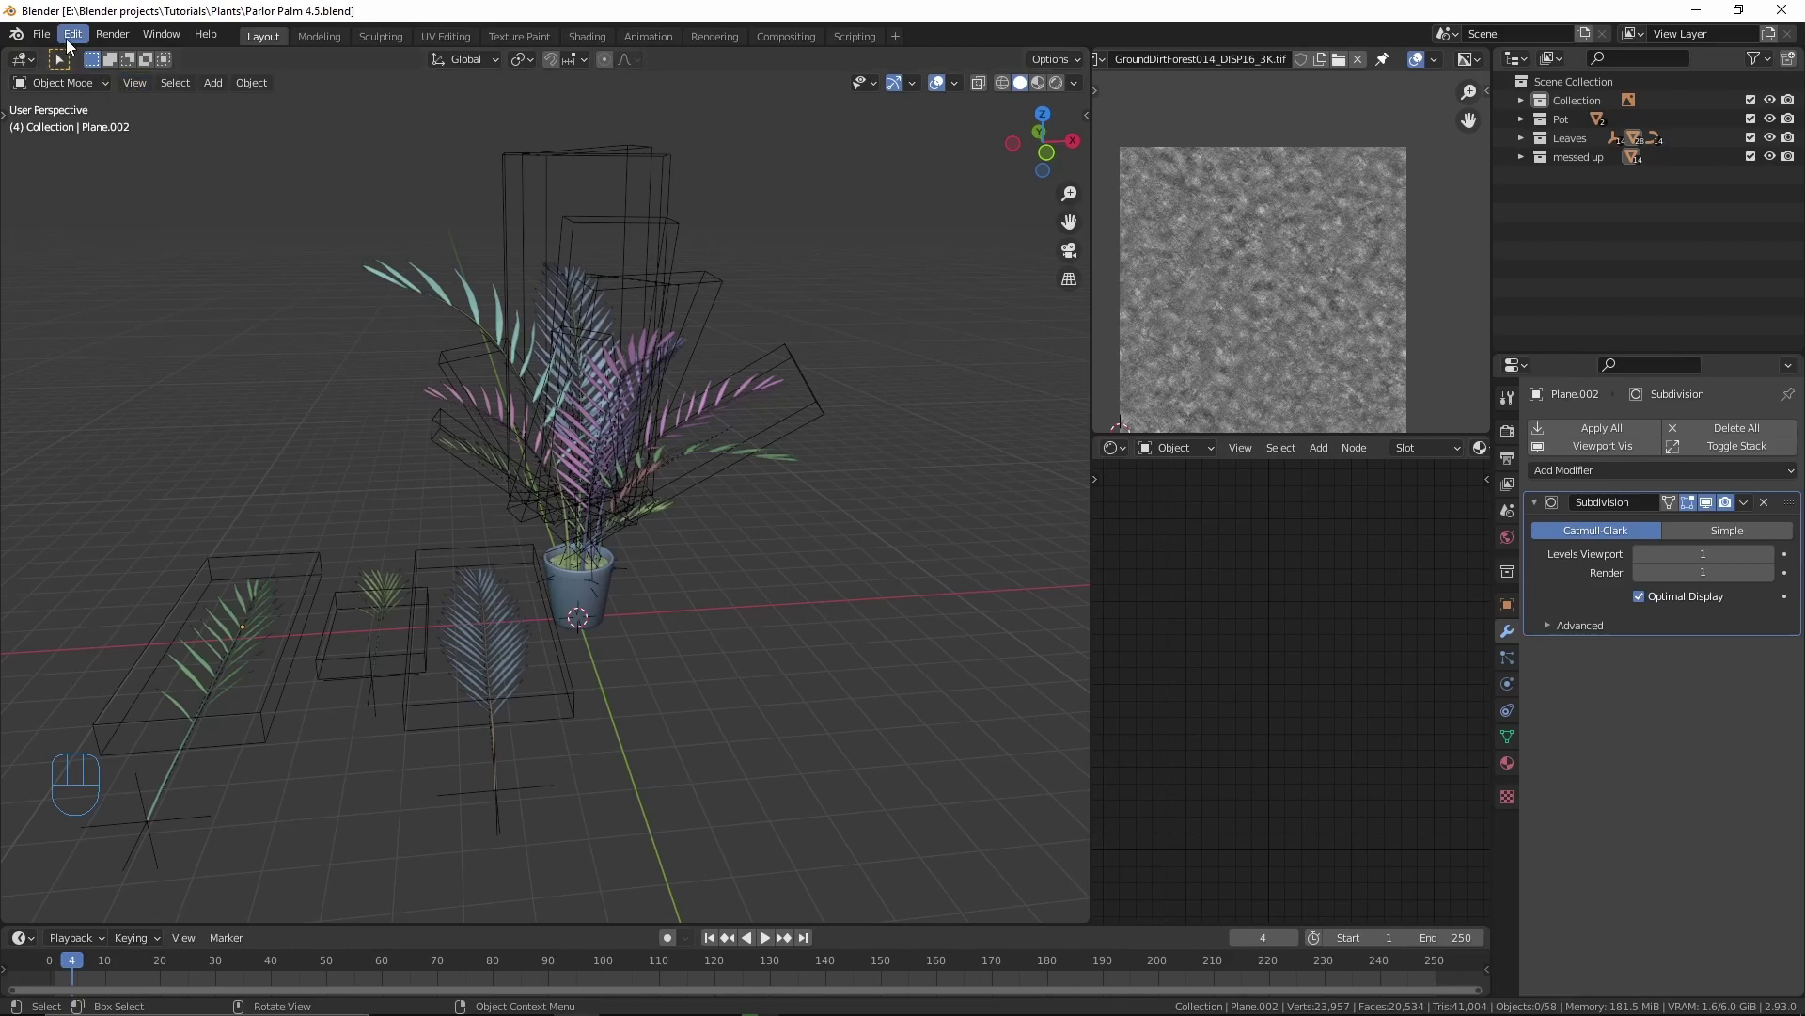
left_click_drag(72, 44, 153, 309)
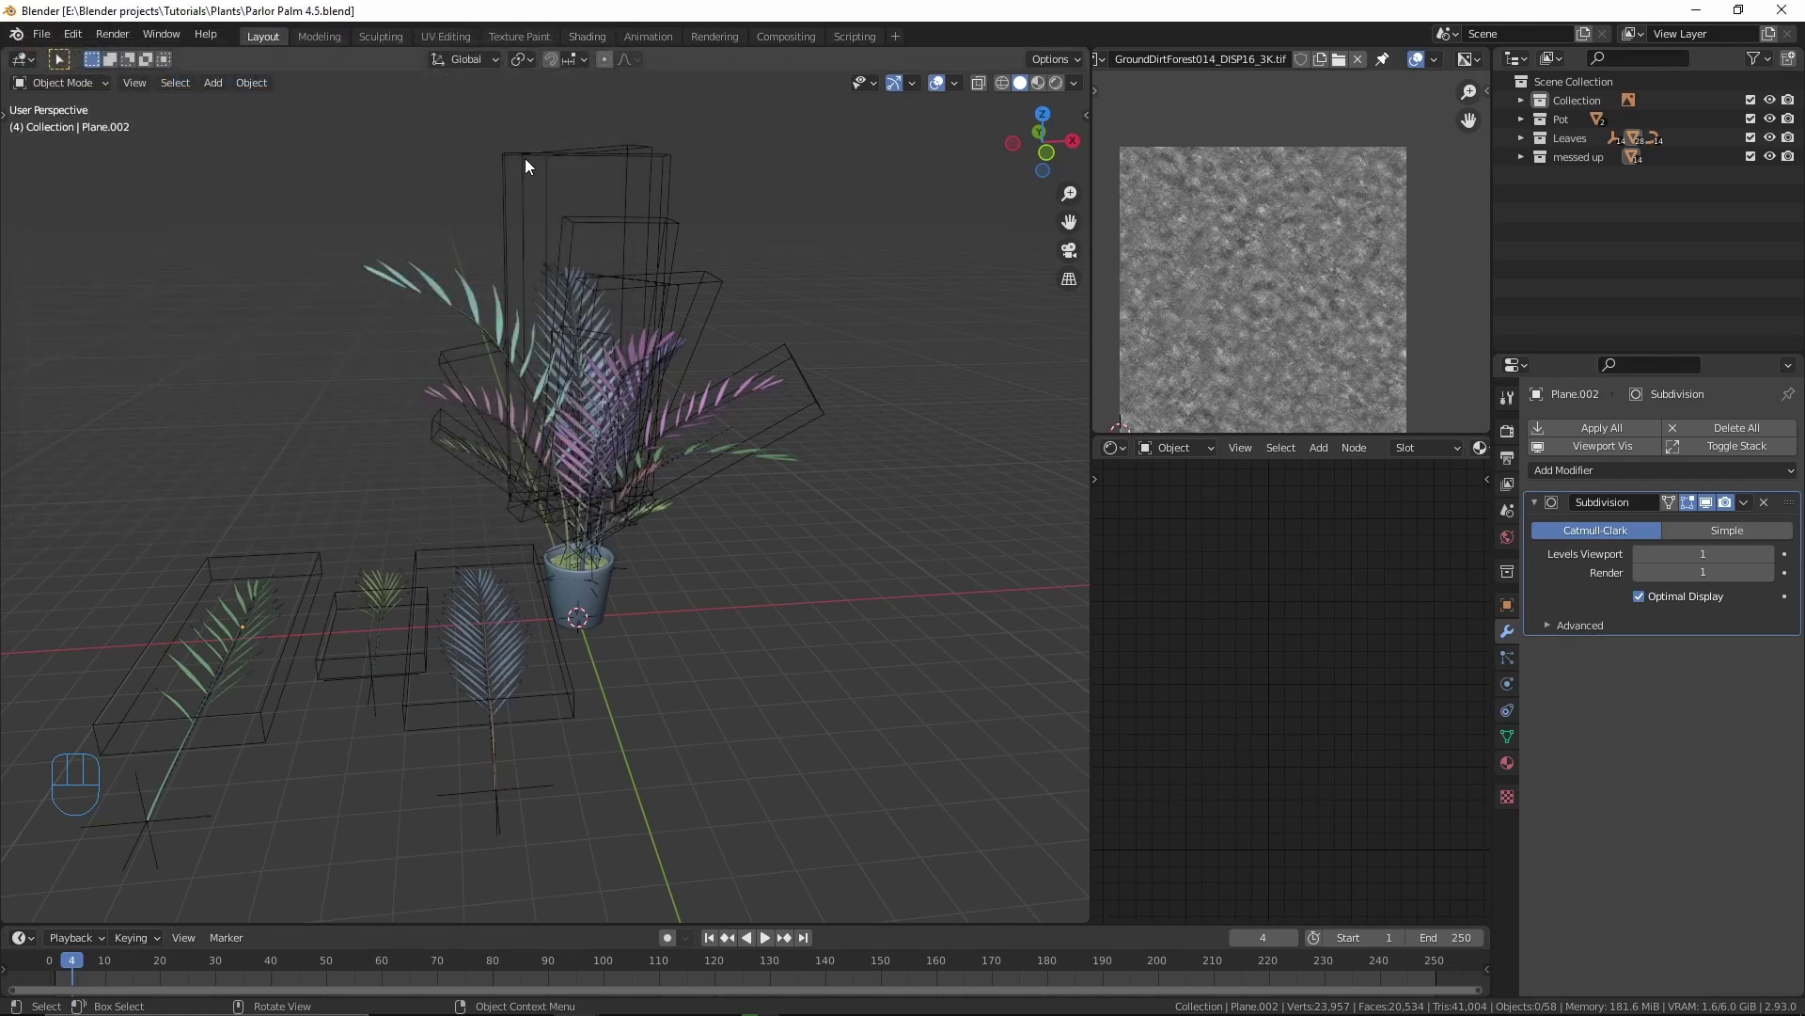
key("shift+a")
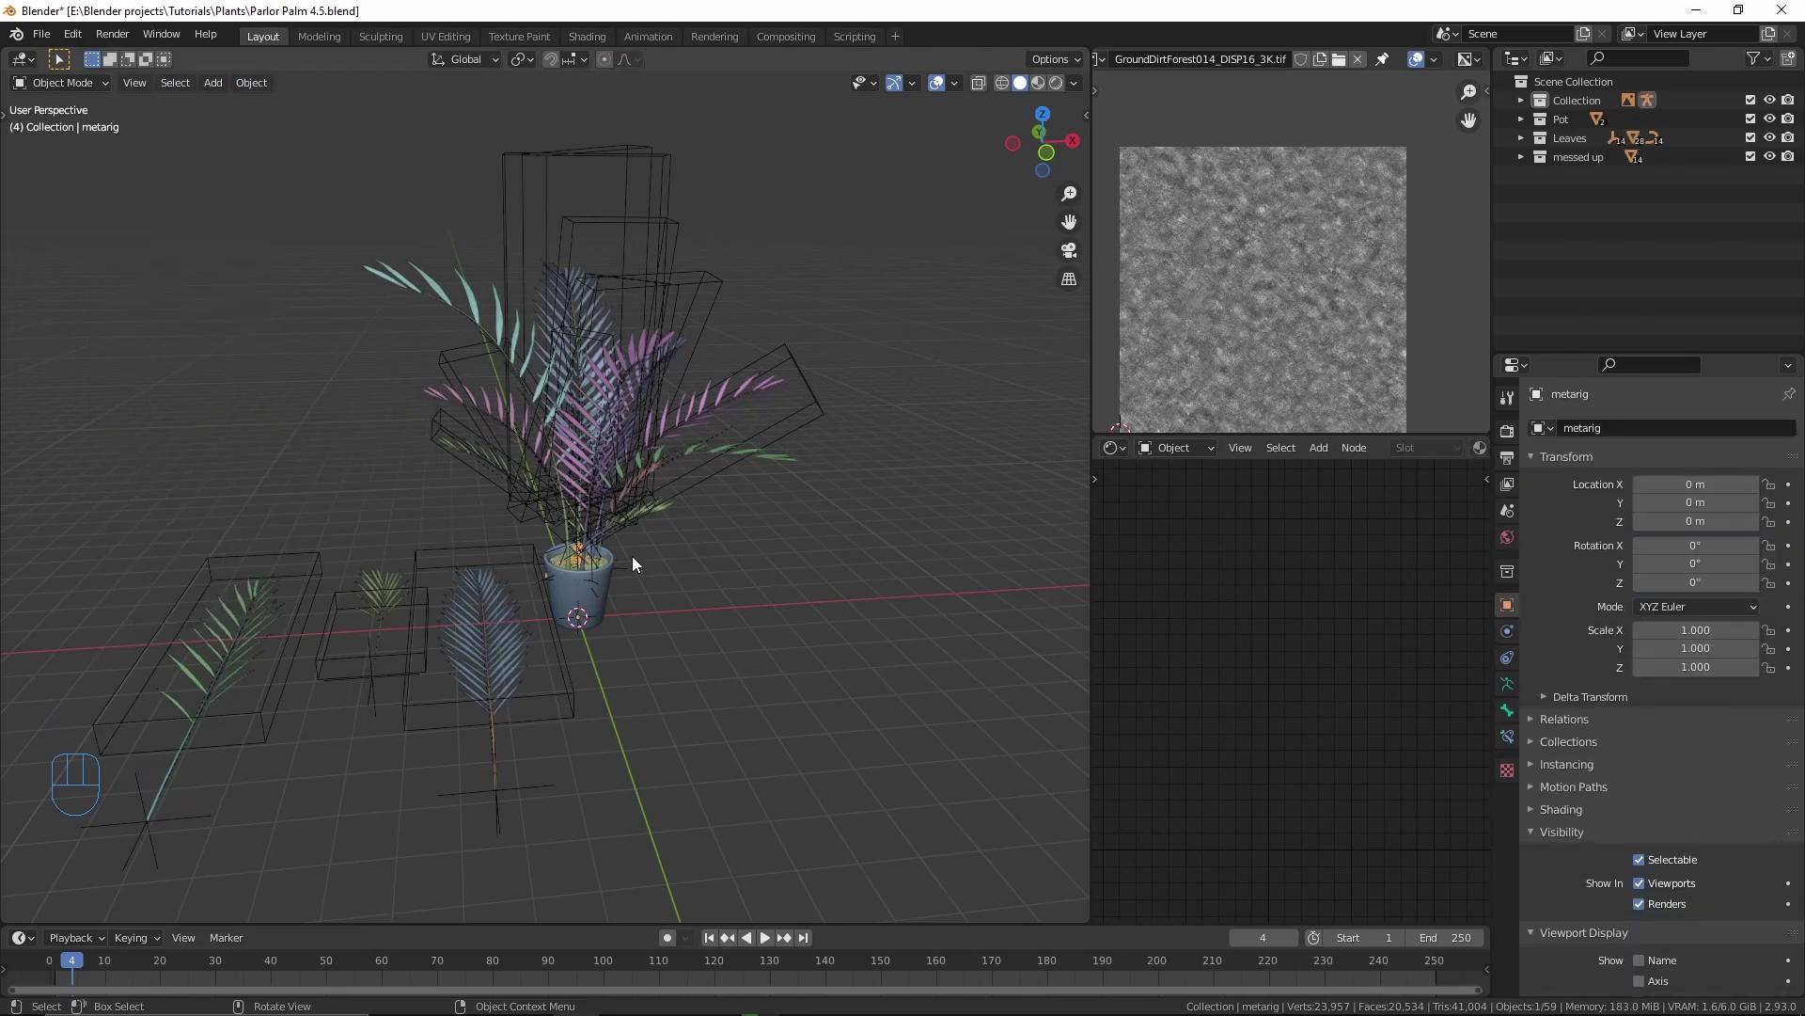
Step: Move the rig about 1.4 m along X beside the pot and show its Dimensions in the sidebar
middle_click(637, 569)
left_click_drag(609, 588, 584, 514)
left_click_drag(641, 490, 555, 464)
left_click_drag(542, 493, 485, 480)
left_click_drag(490, 487, 498, 475)
key("g")
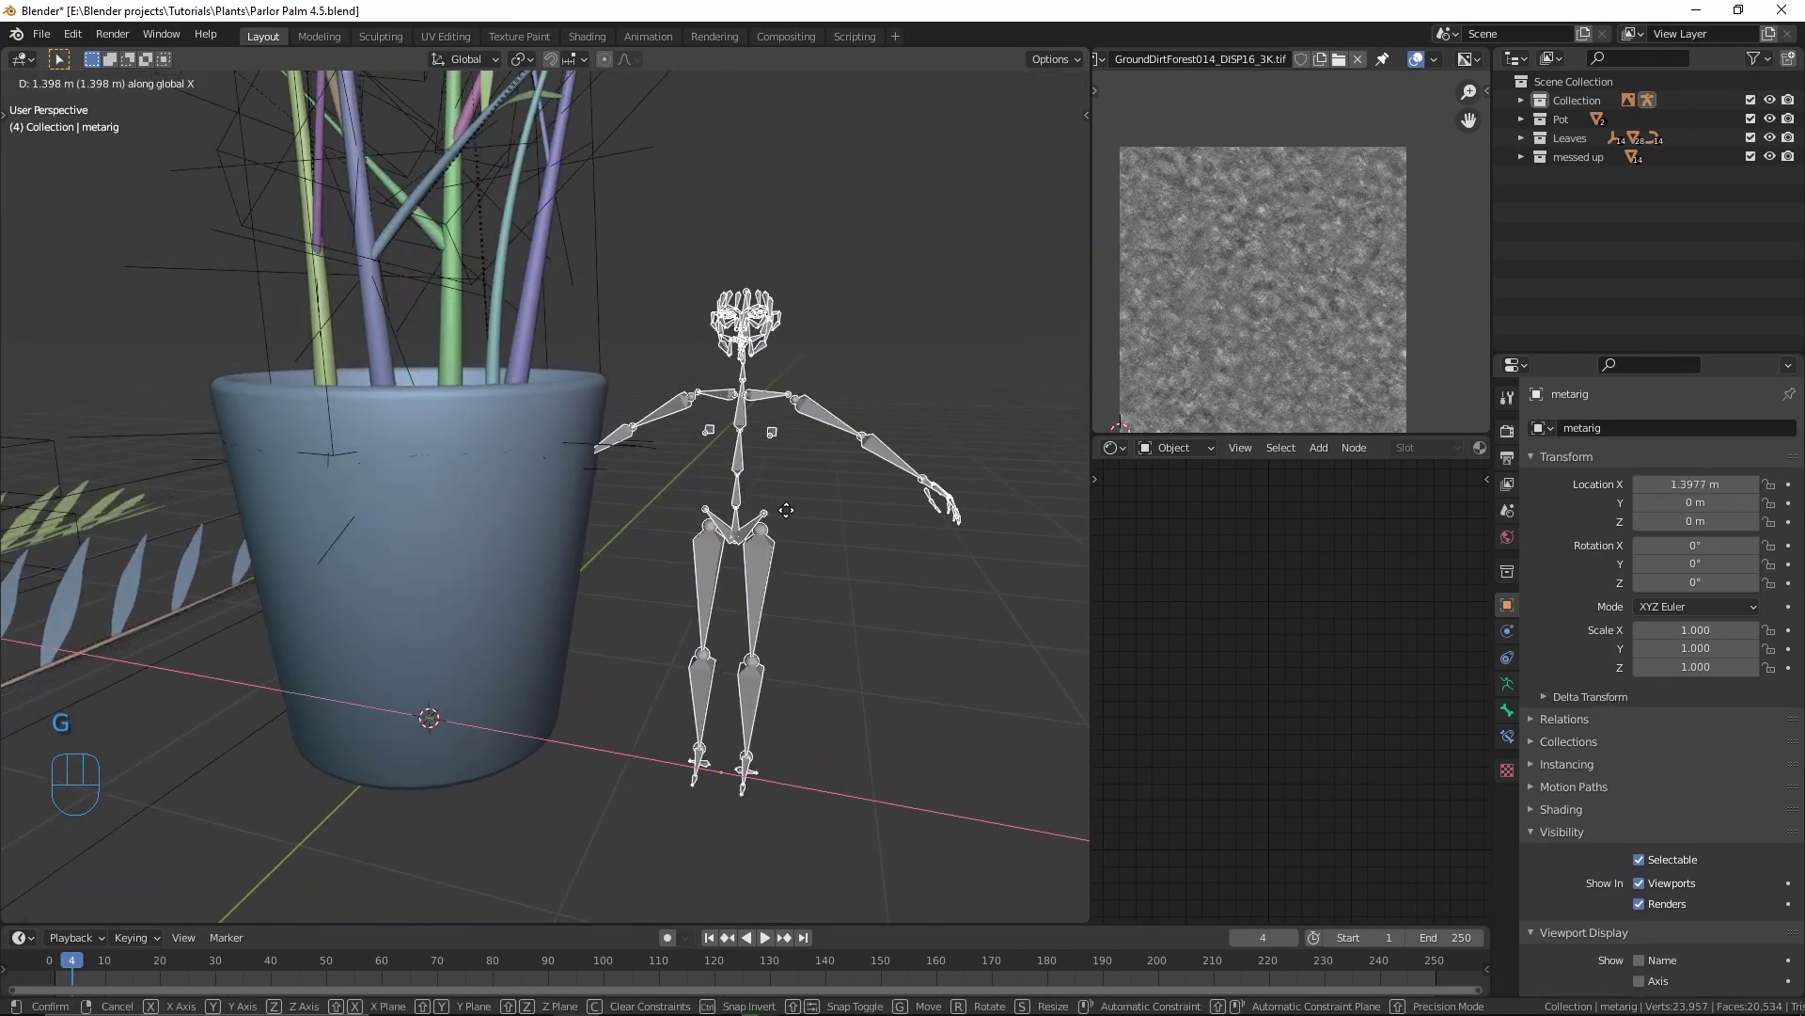
left_click_drag(793, 523, 843, 515)
left_click_drag(811, 520, 720, 520)
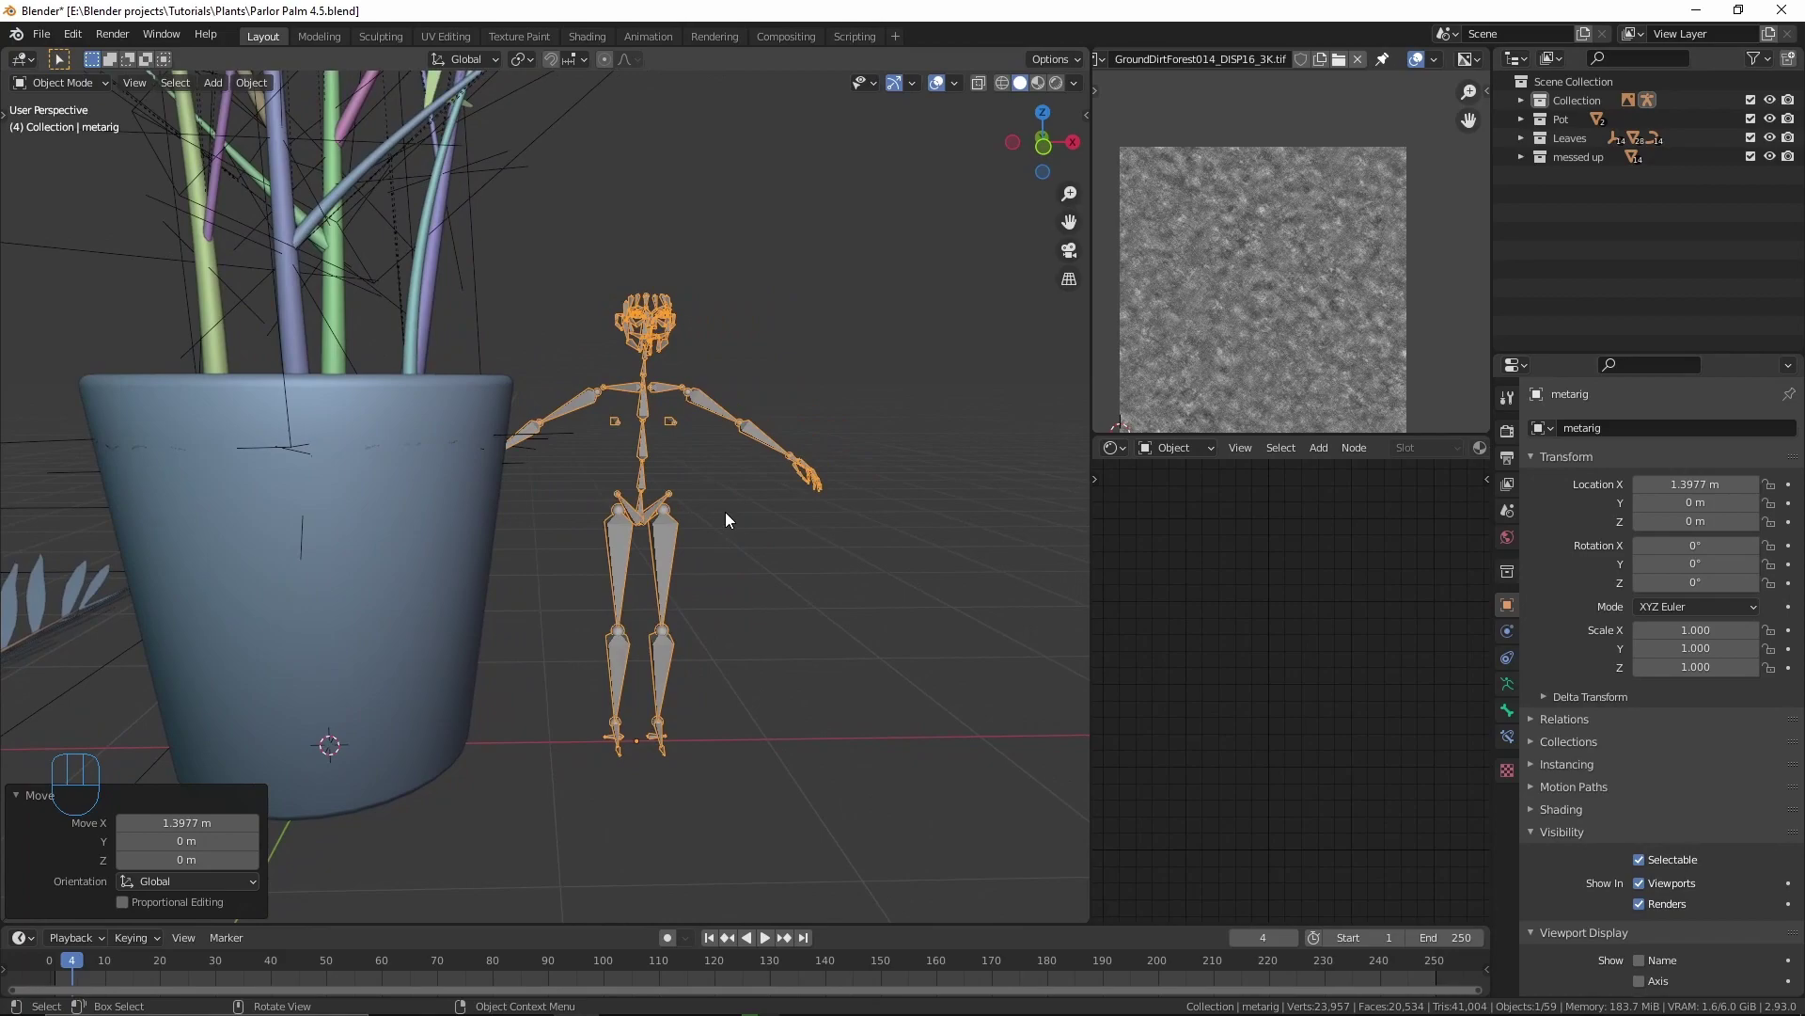
key("n")
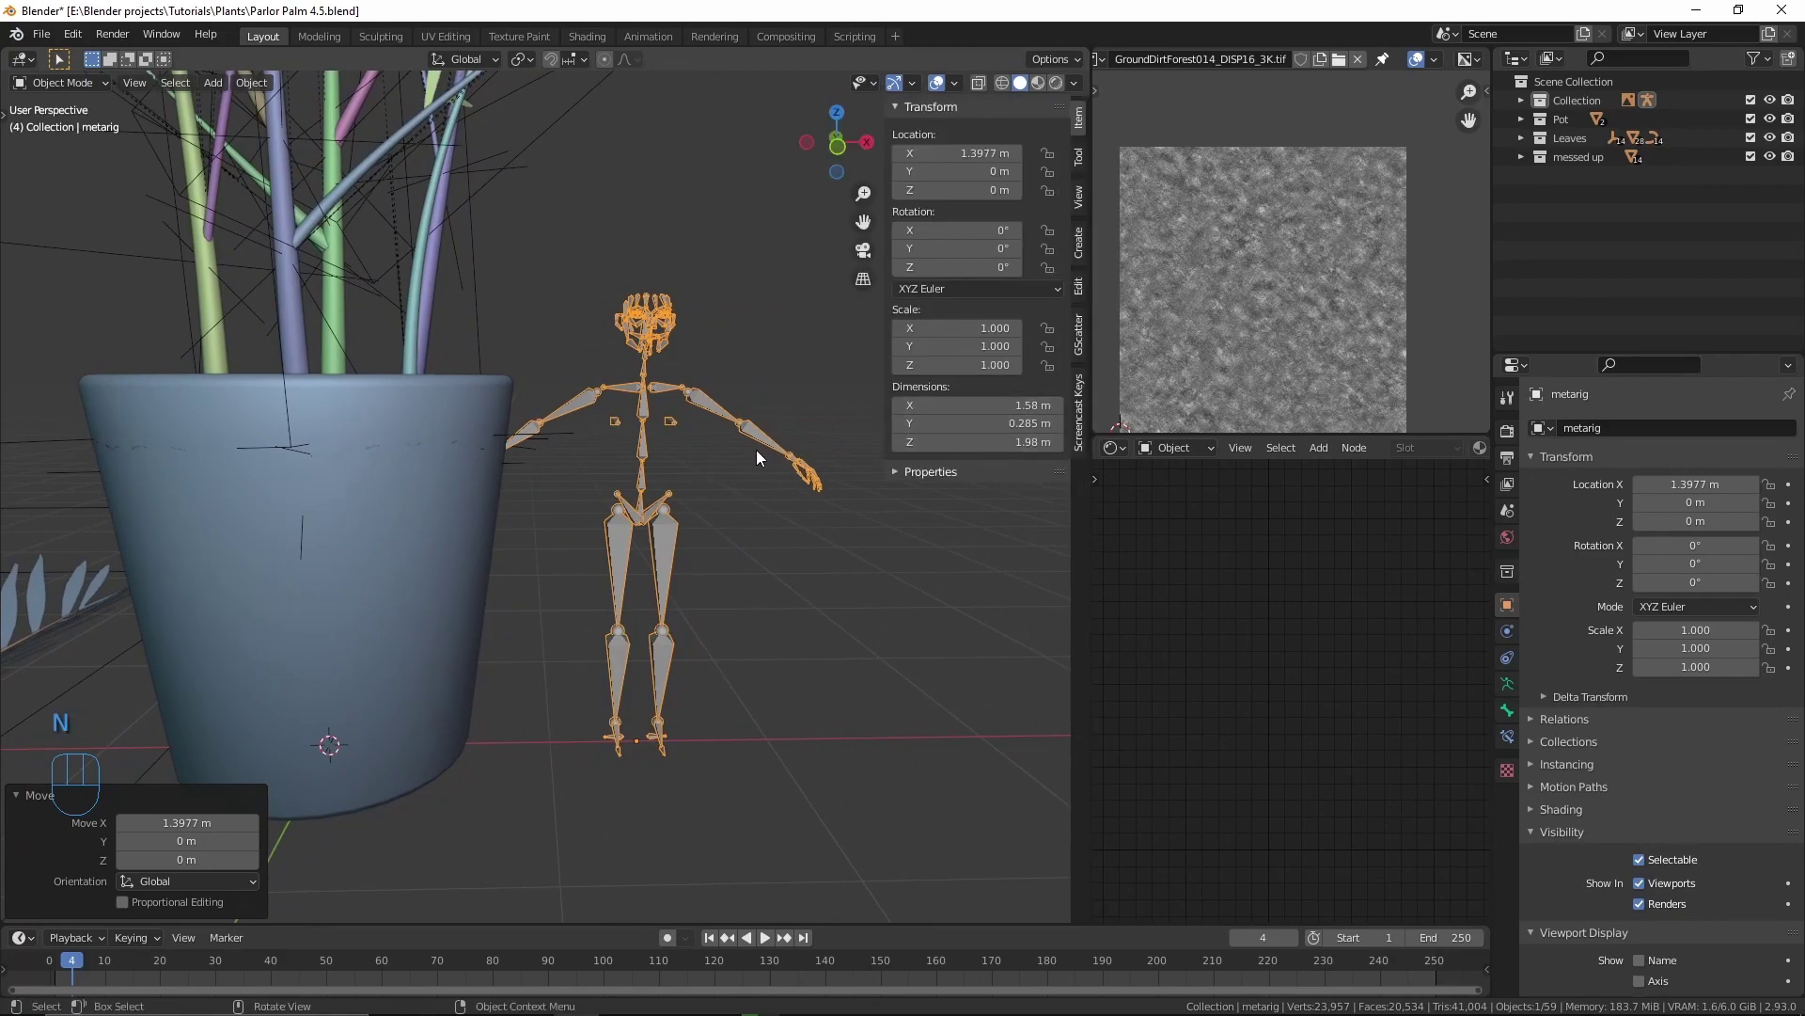
Step: Convert 6 feet to 1.8288 metres in Calculator's Length converter, then view the rig from the front
left_click_drag(710, 473, 730, 521)
left_click_drag(671, 457, 683, 485)
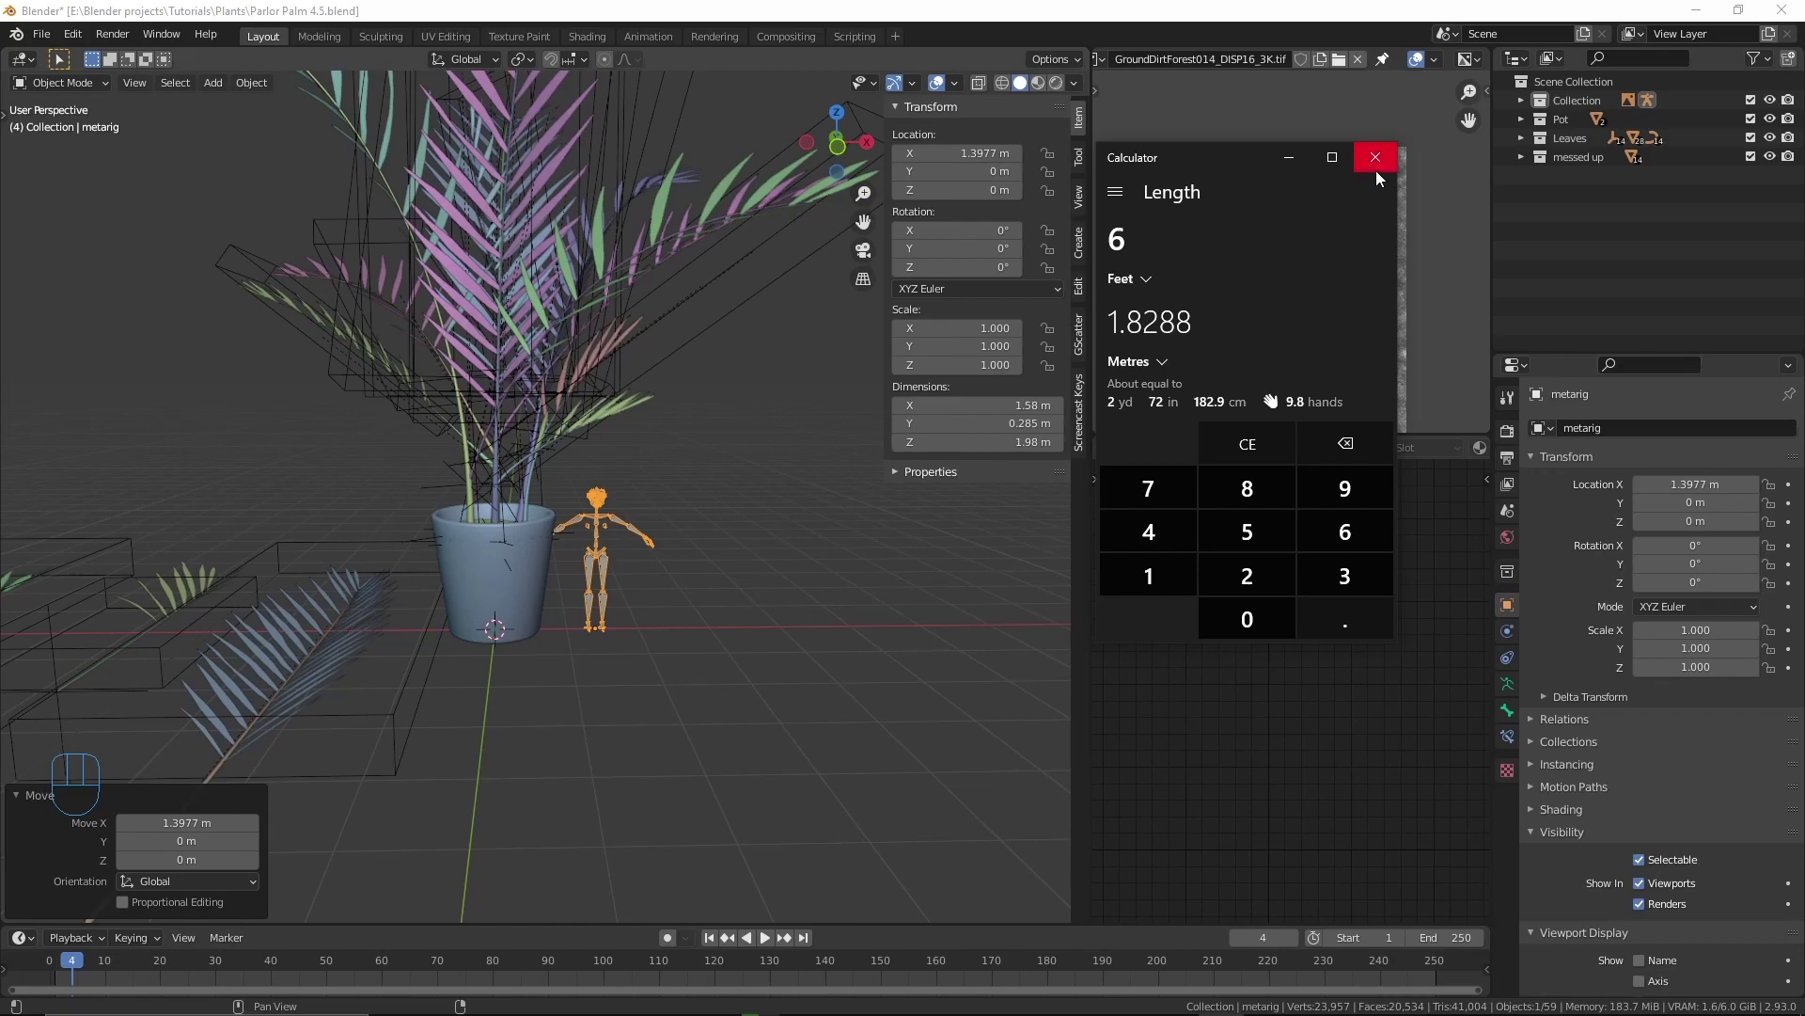
key("KP_1")
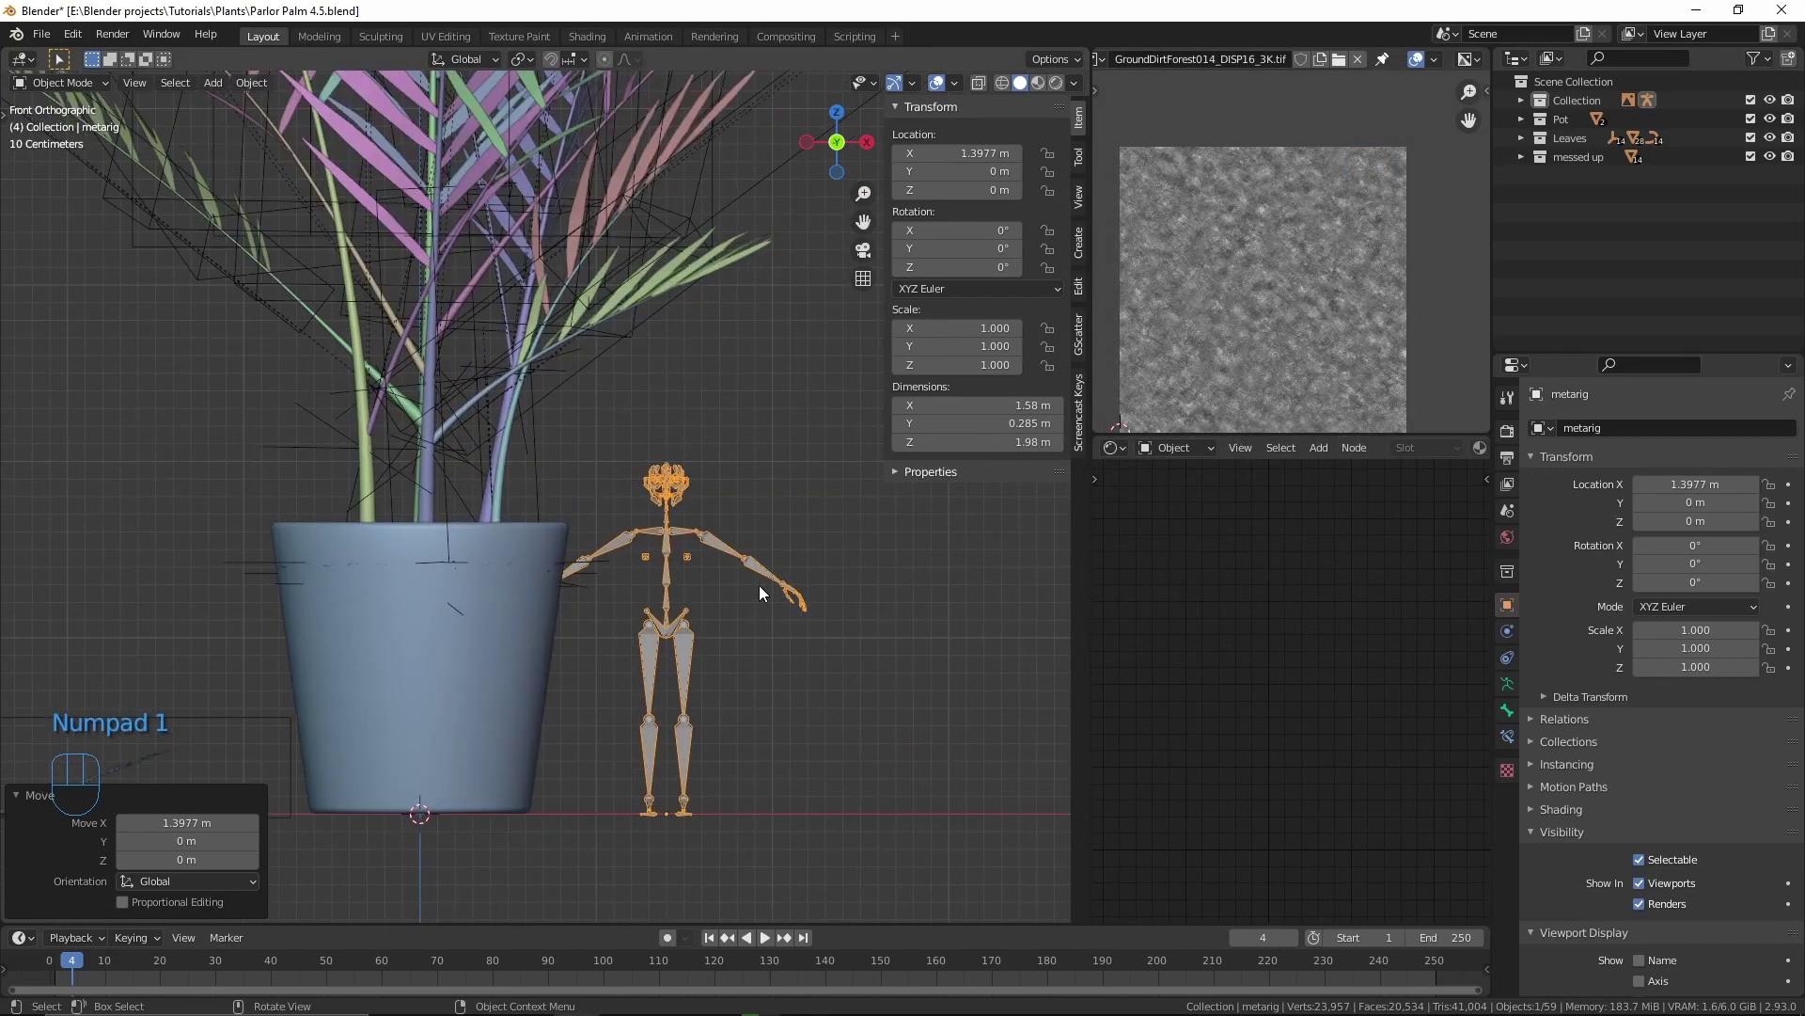
Step: Scale the metarig to about 1.82 m tall and move it to the pot's centre at the origin
key("s")
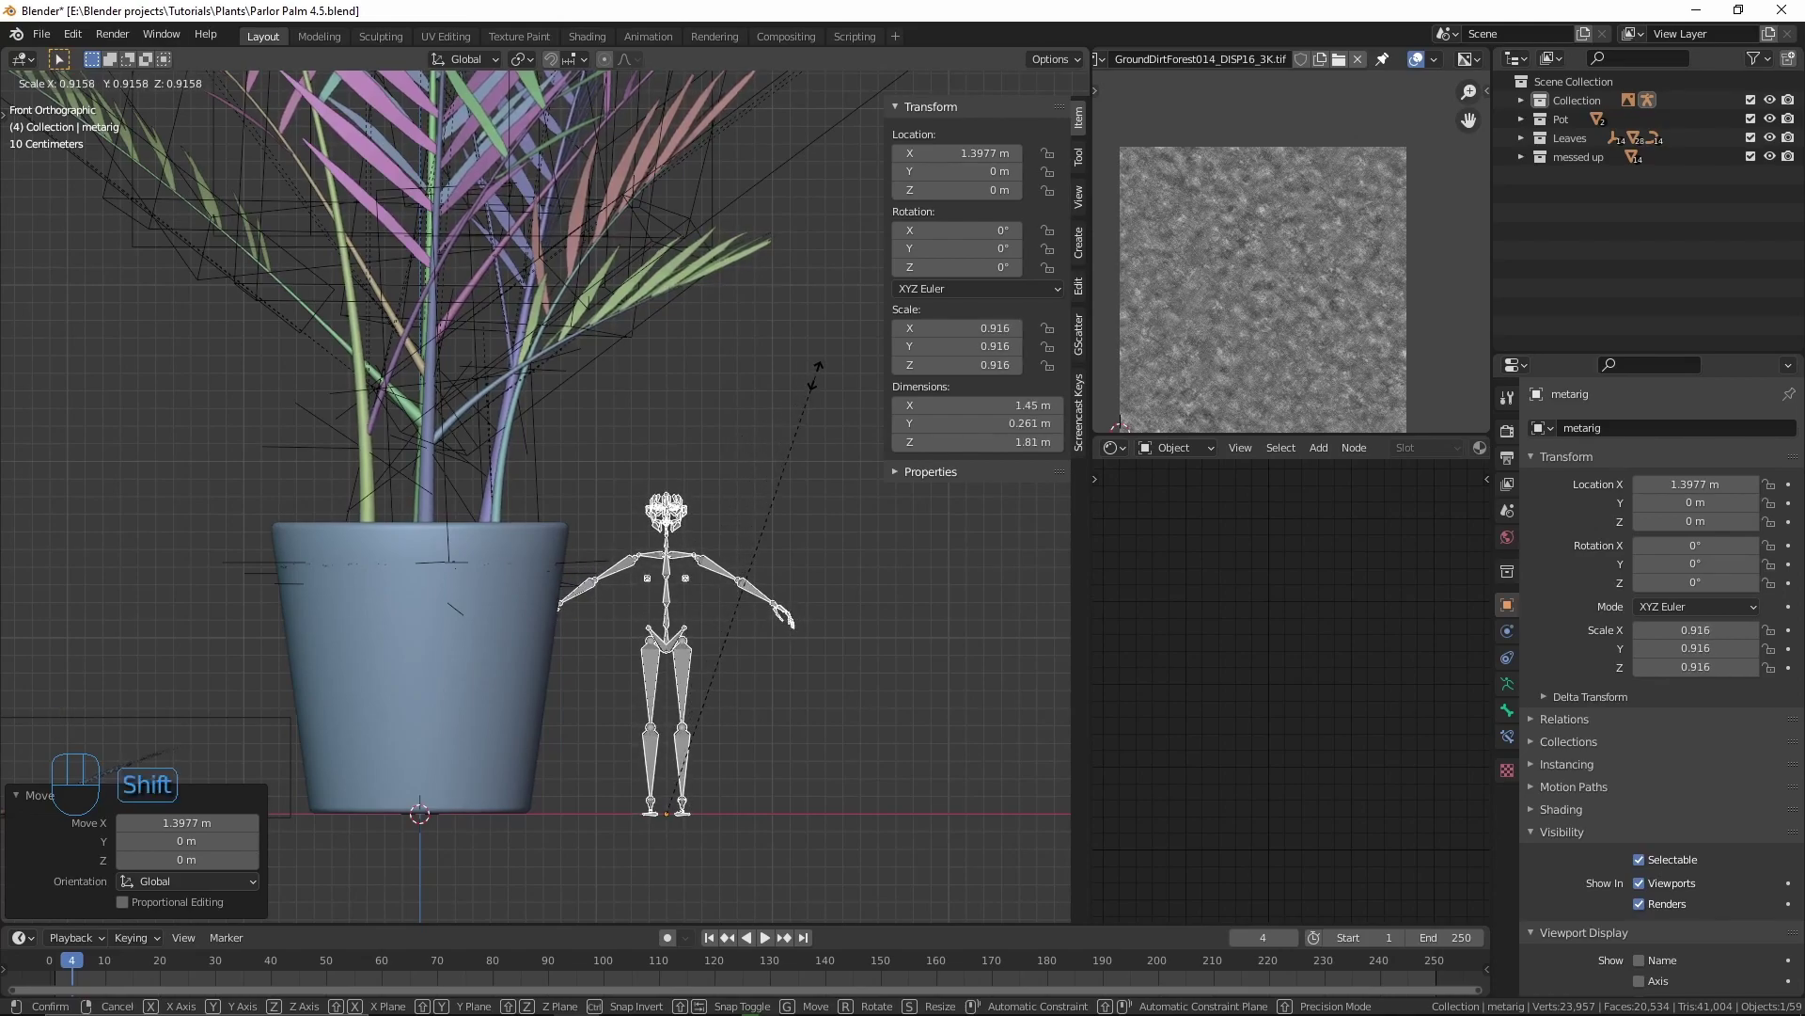
left_click_drag(535, 745, 641, 668)
left_click_drag(654, 672, 610, 519)
key("g")
left_click_drag(520, 491, 633, 557)
key("g")
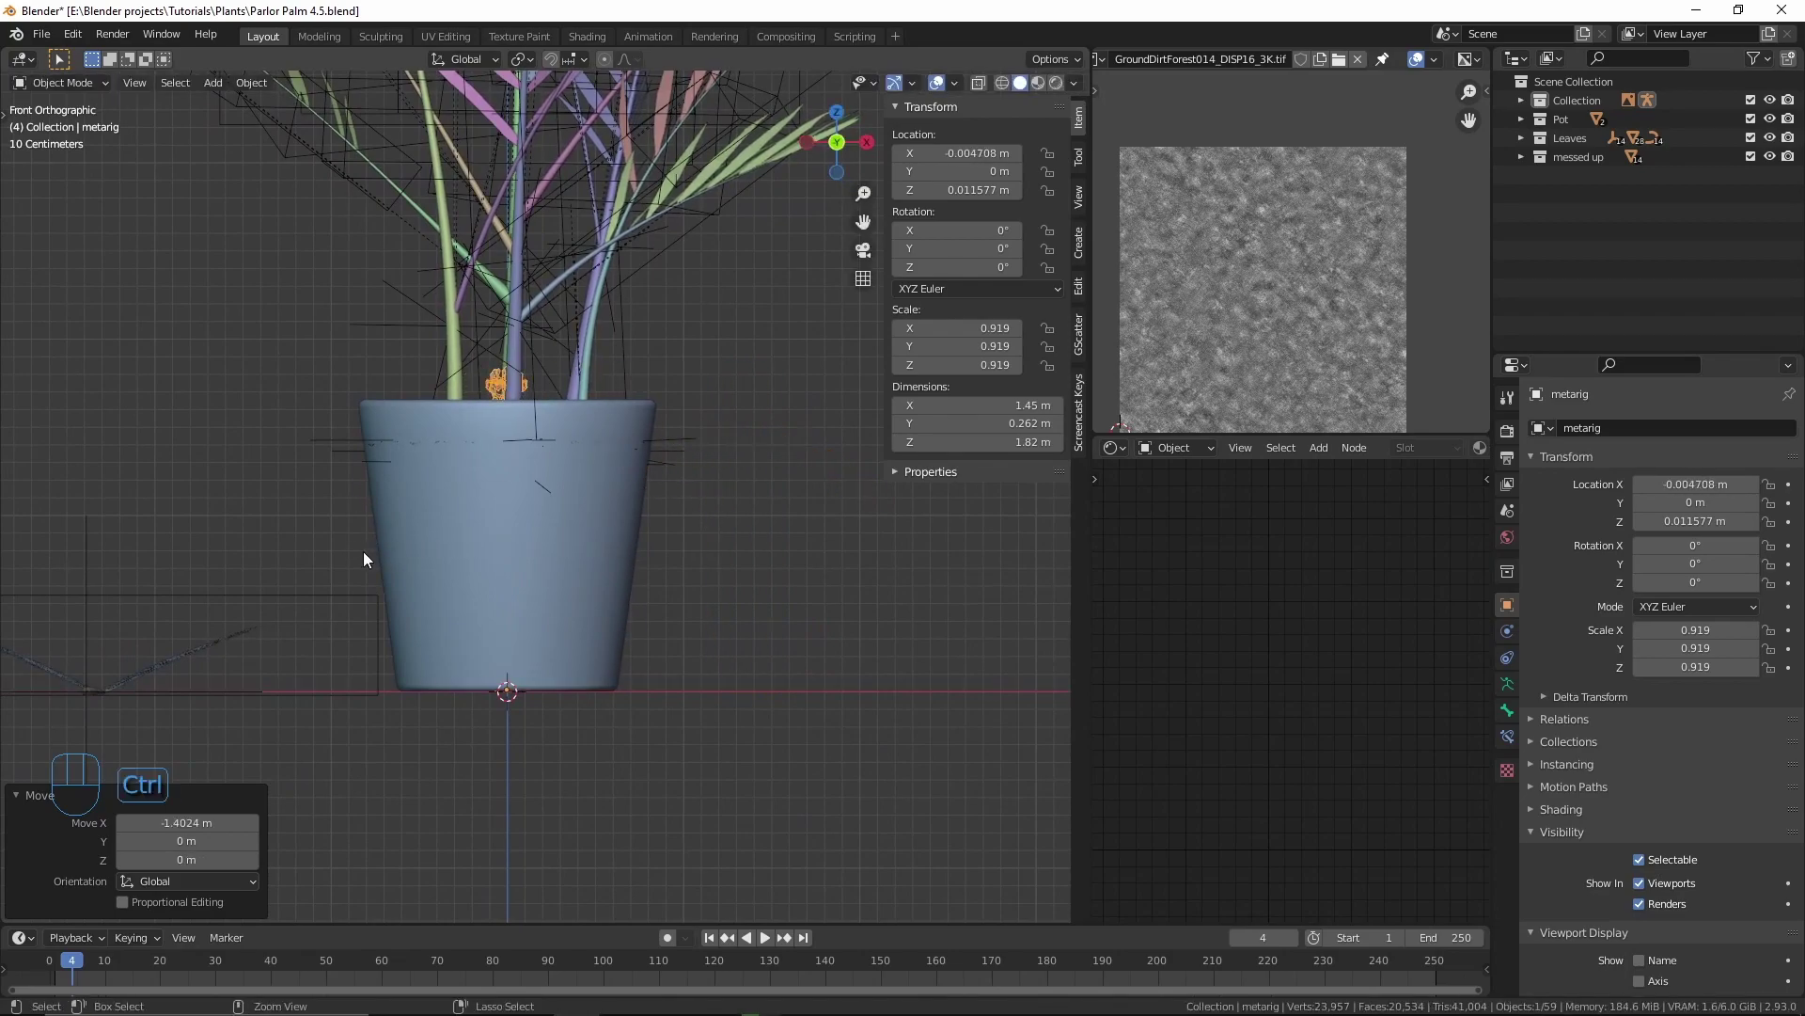
Step: Invert the selection to the palm's fronds and pot and scale the plant down to match the rig
key("ctrl+i")
left_click_drag(369, 566, 359, 623)
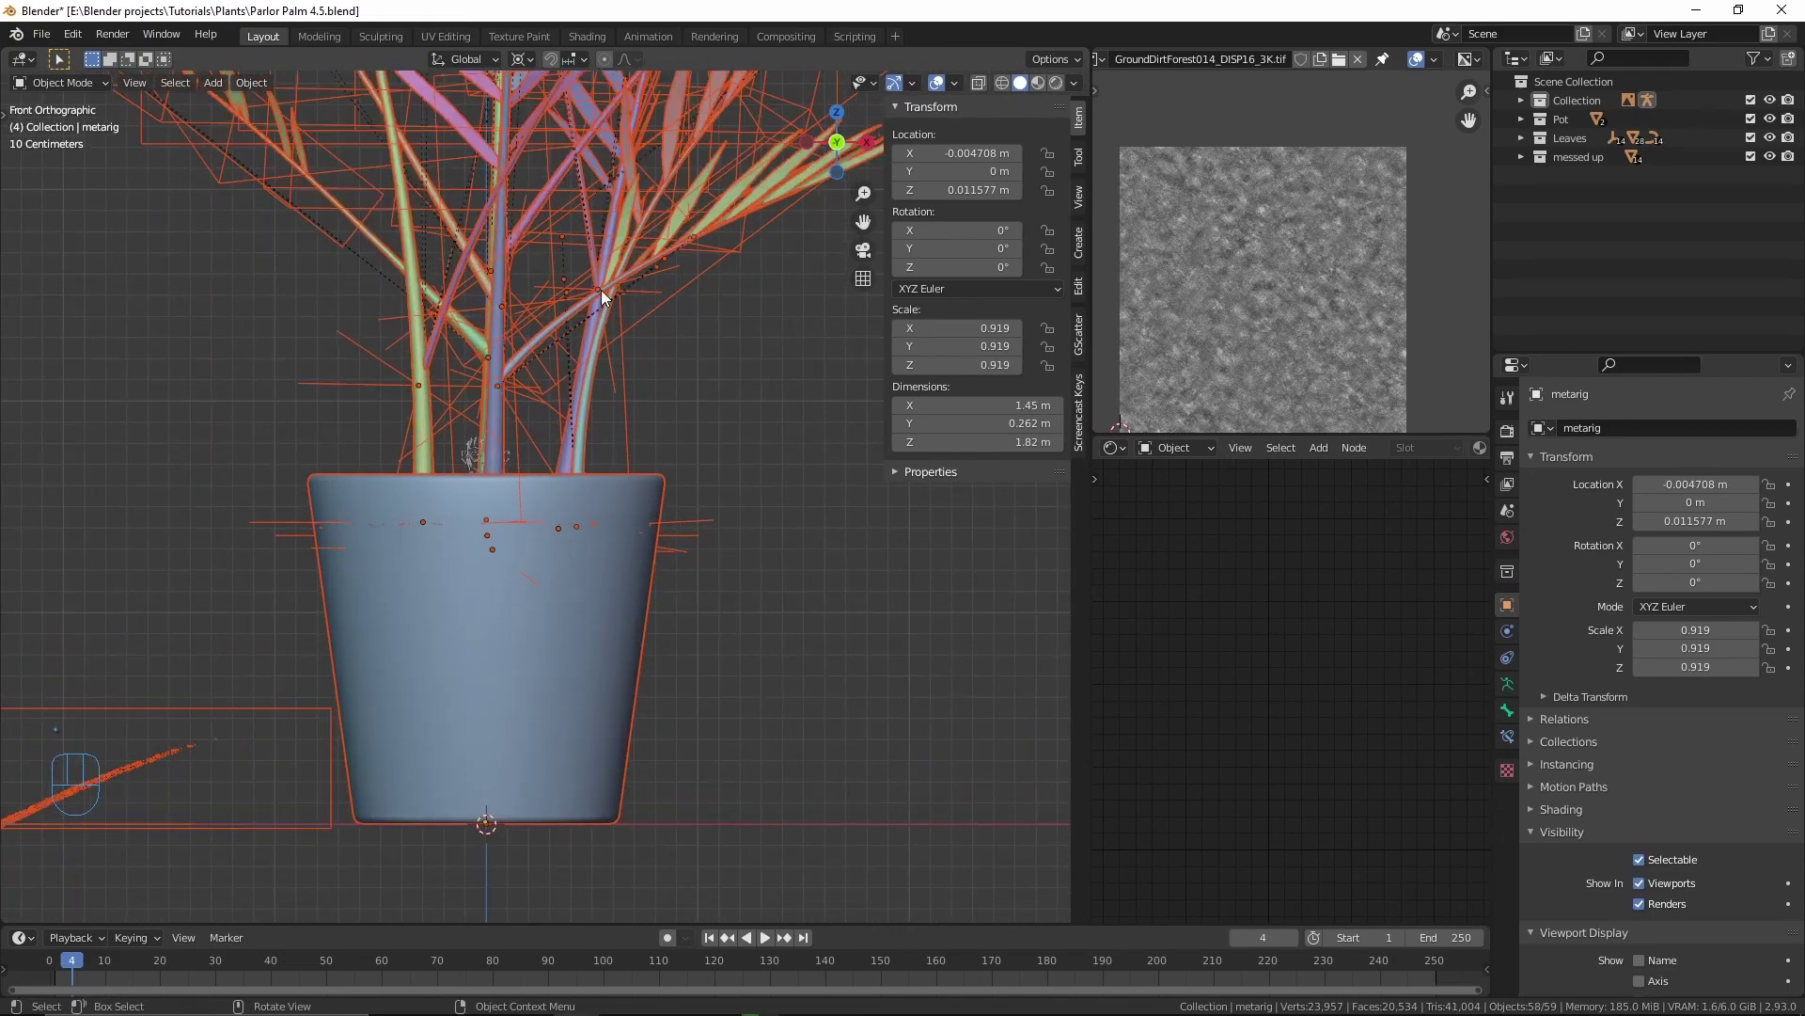
left_click_drag(609, 331, 605, 462)
left_click_drag(574, 348, 565, 271)
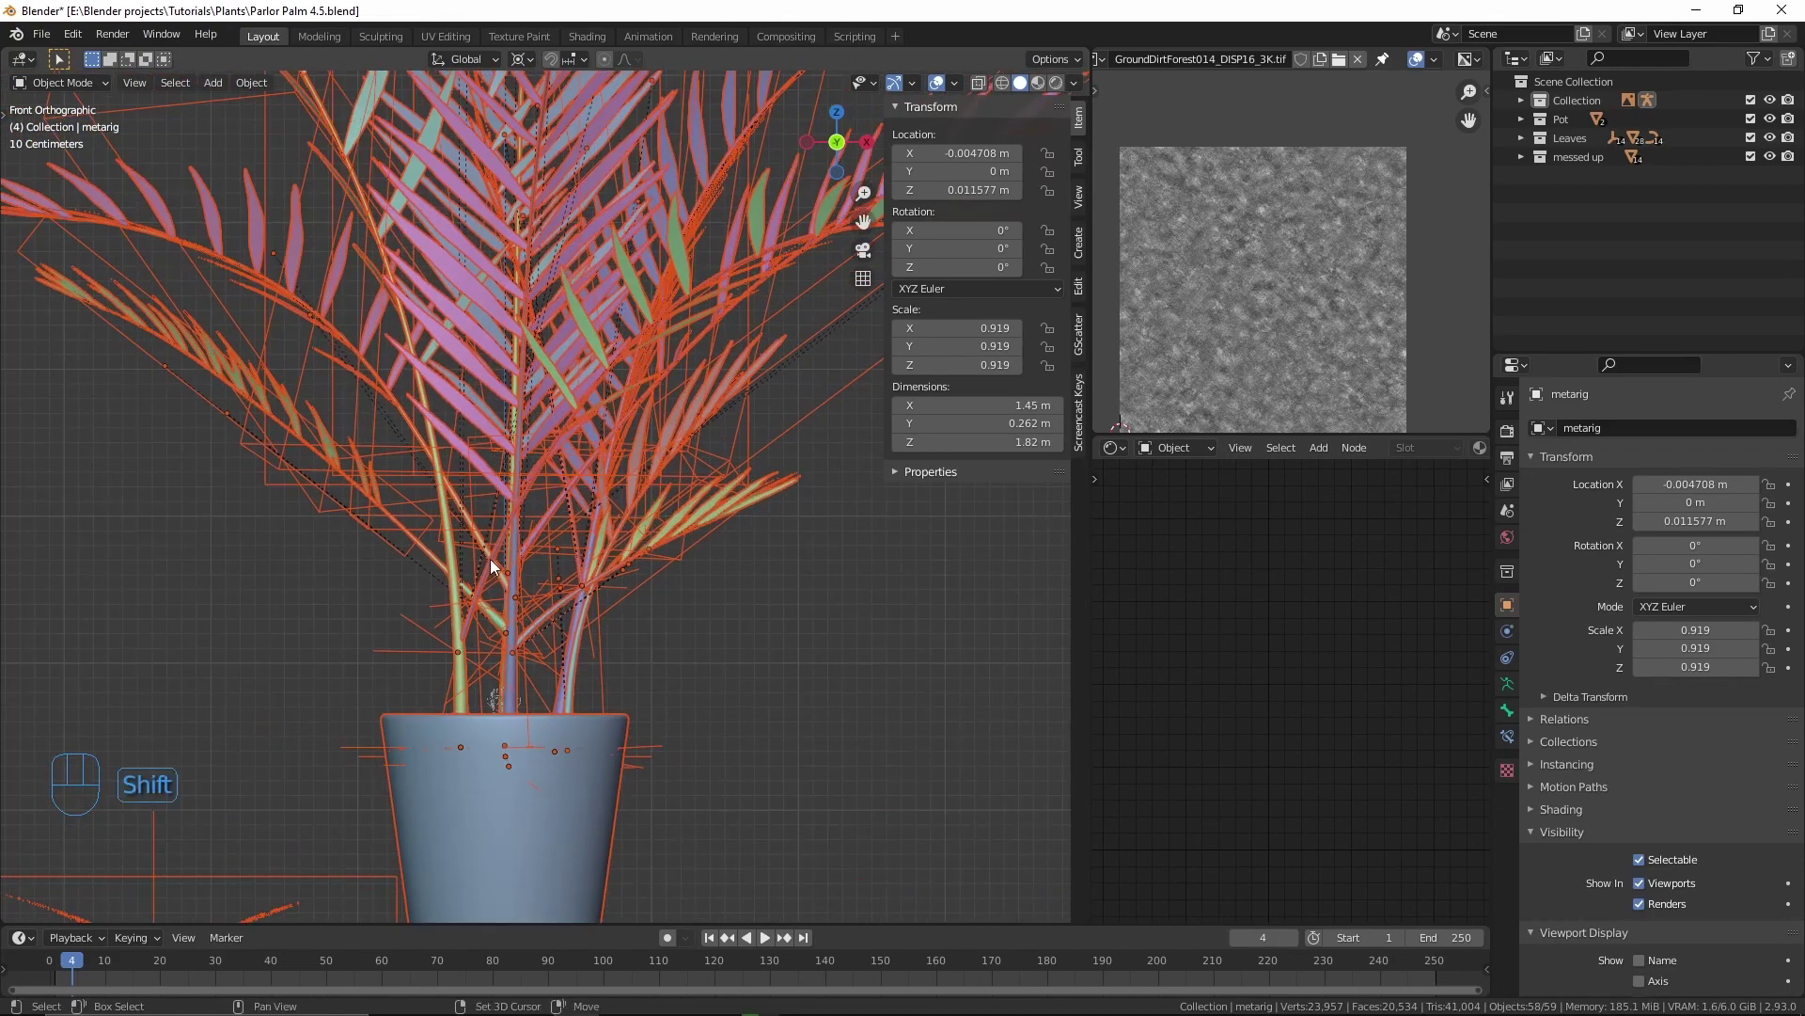
left_click_drag(501, 448, 546, 265)
key("s")
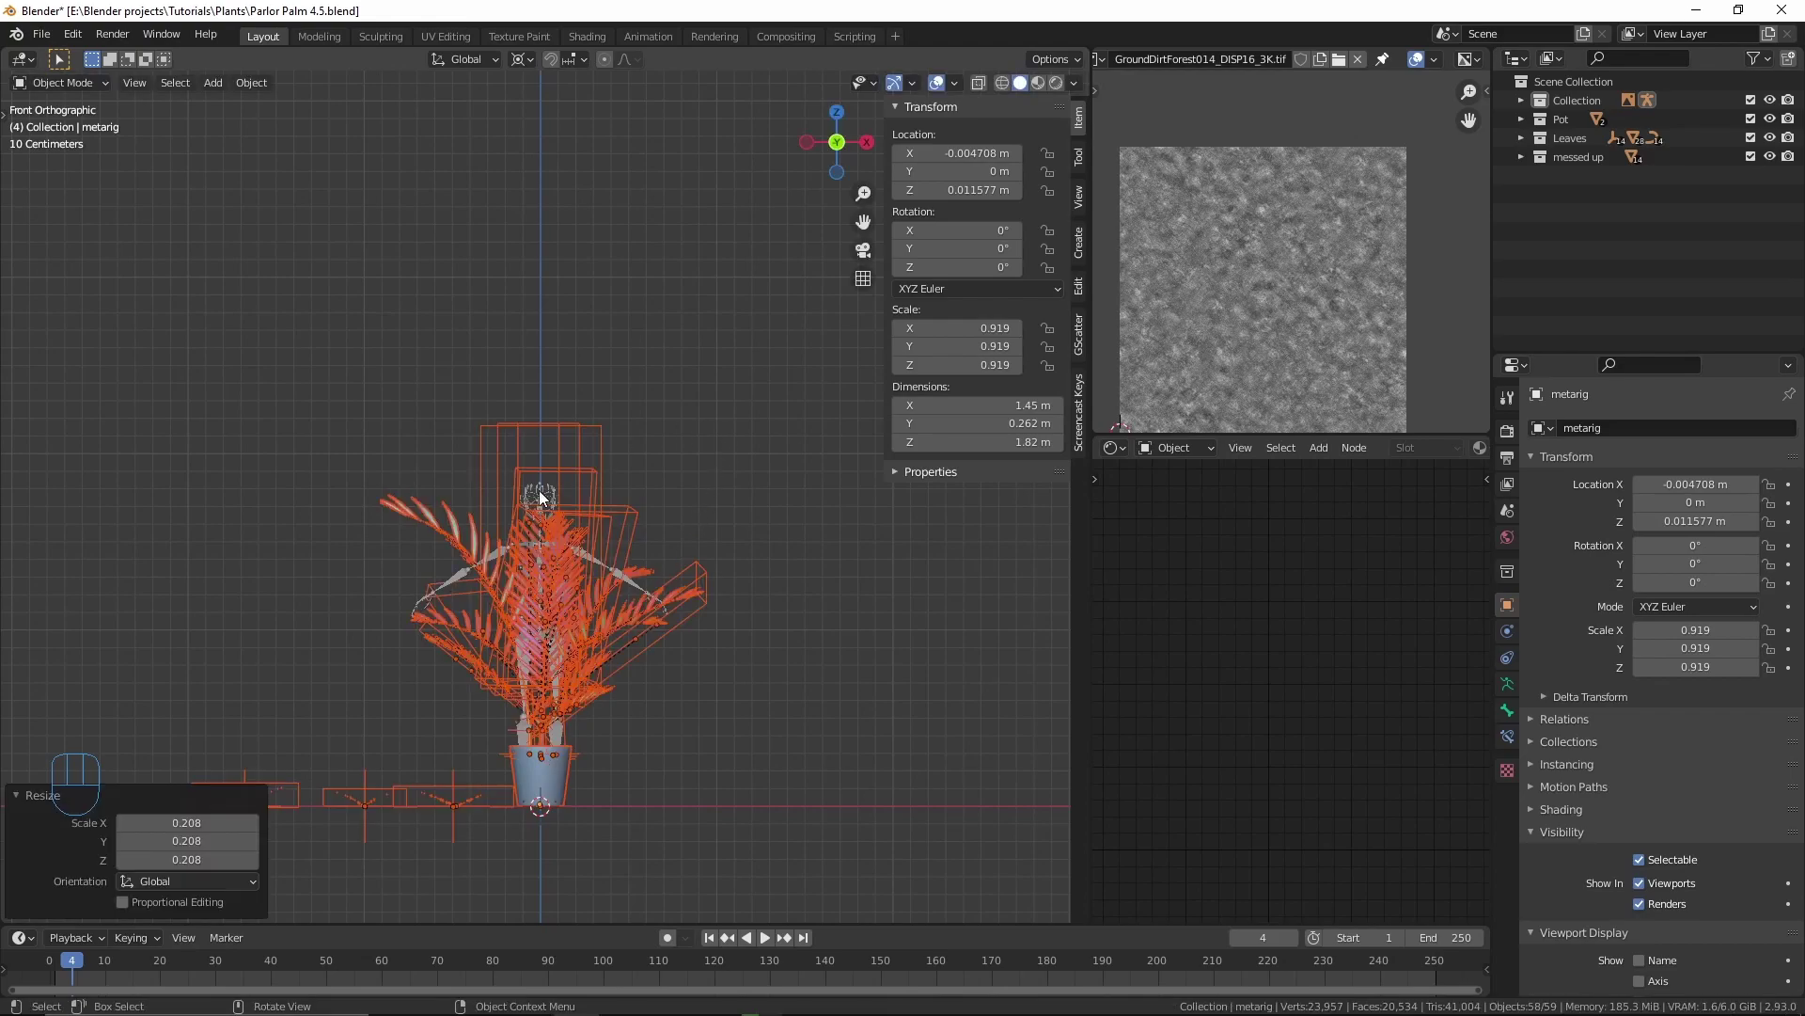
Step: Remove the metarig from view, hide the messed up collection and turn Viewport Overlays off
left_click(546, 496)
left_click_drag(560, 548, 528, 395)
key("g")
left_click_drag(792, 567, 715, 611)
key("x")
left_click_drag(470, 592, 511, 562)
key("n")
left_click(949, 87)
Step: Orbit around the finished potted palm to inspect it from all sides
left_click_drag(822, 522, 791, 523)
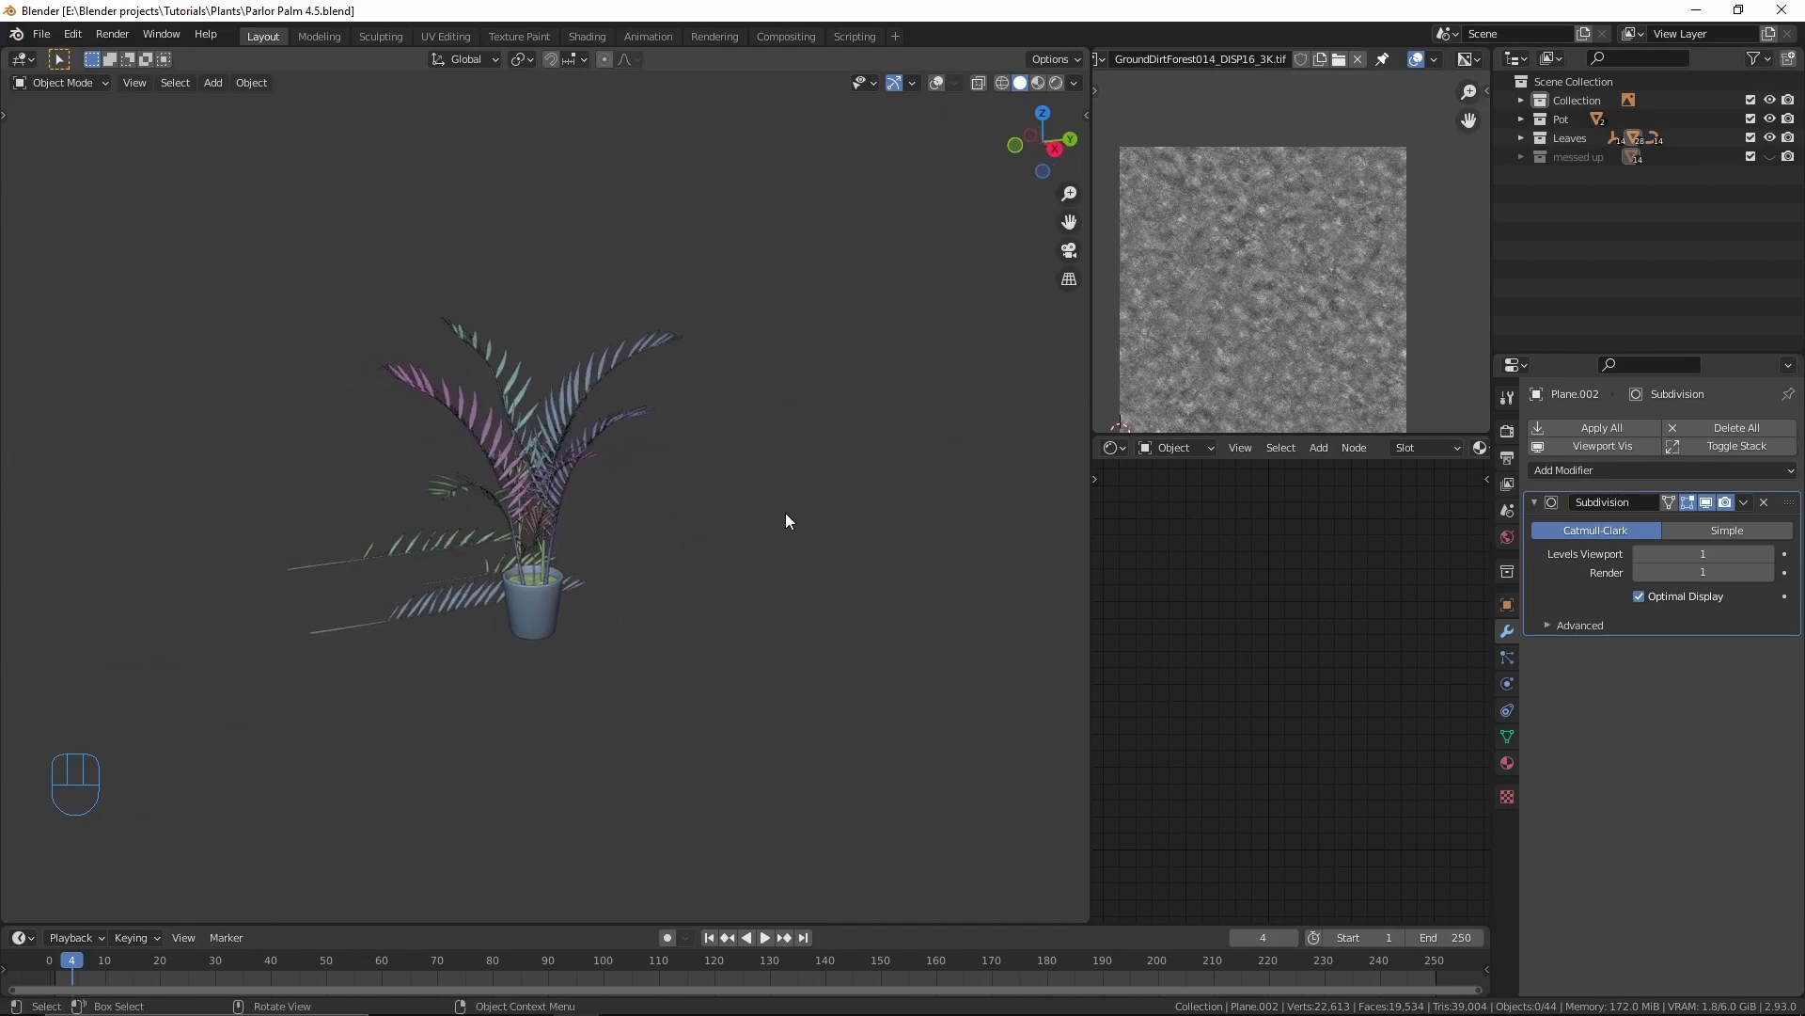
left_click_drag(748, 553, 785, 546)
left_click_drag(771, 557, 872, 558)
left_click_drag(858, 559, 666, 575)
left_click_drag(652, 580, 665, 582)
middle_click(640, 567)
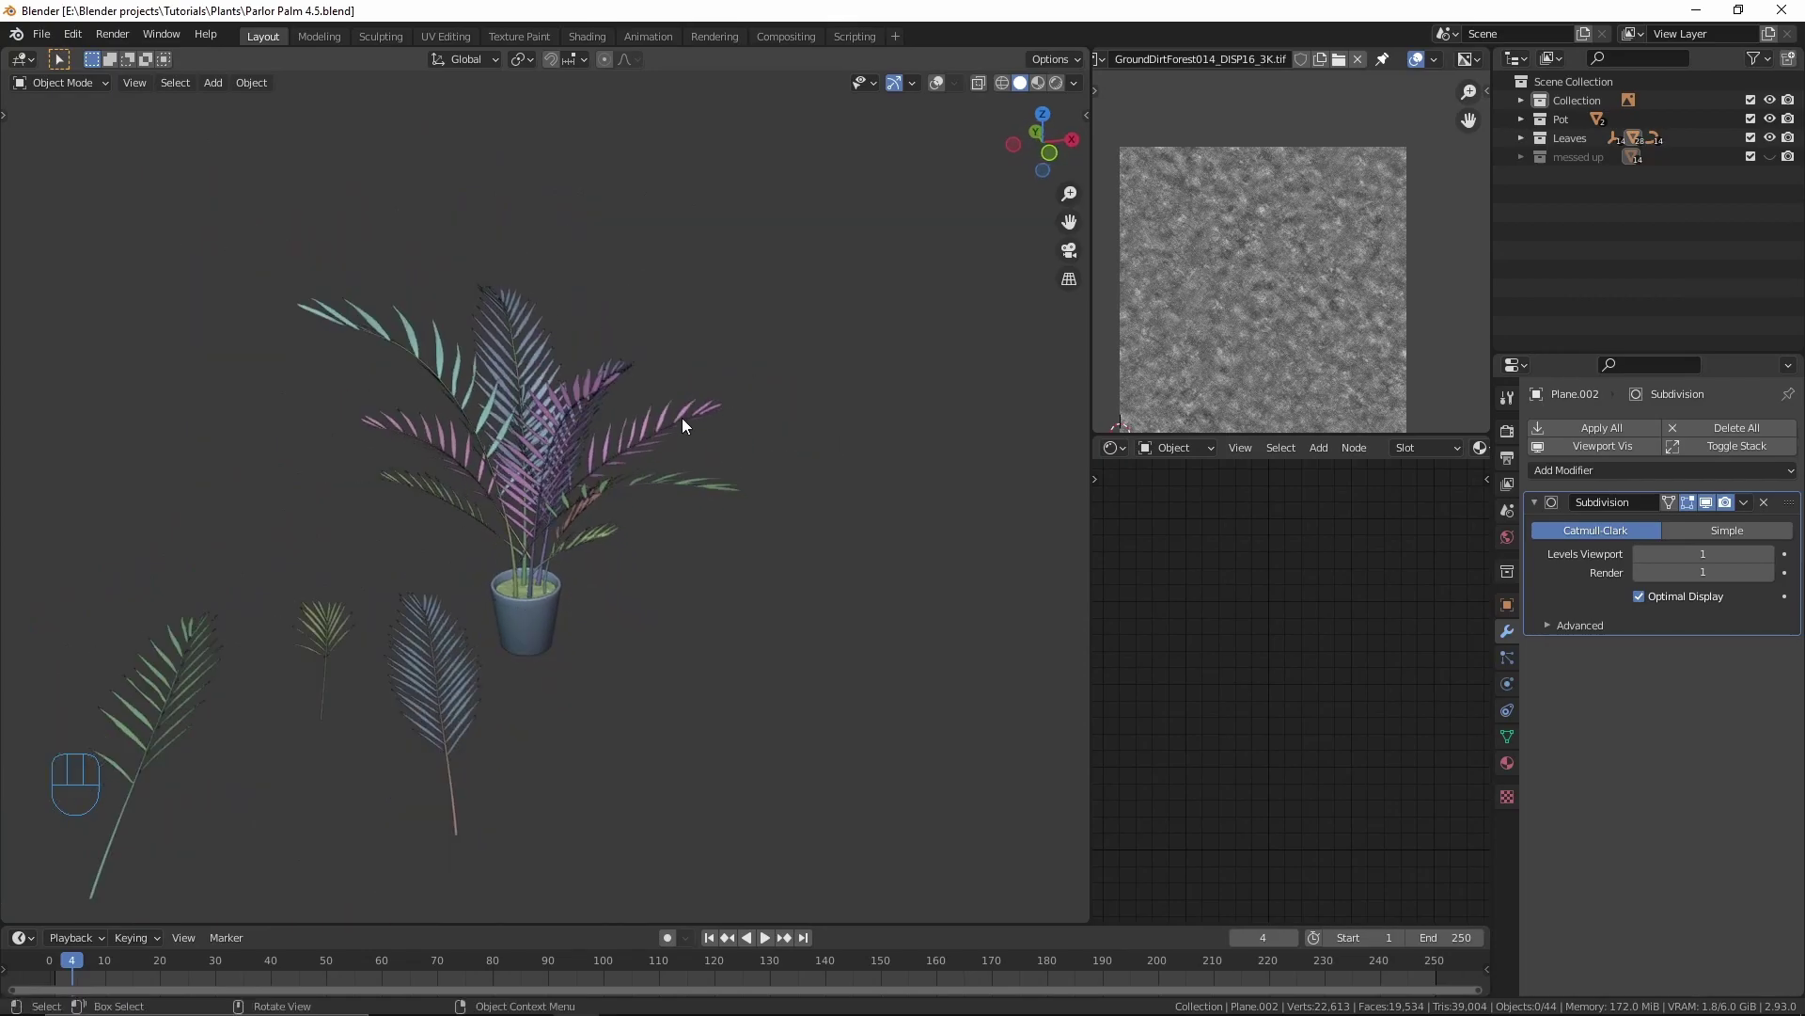